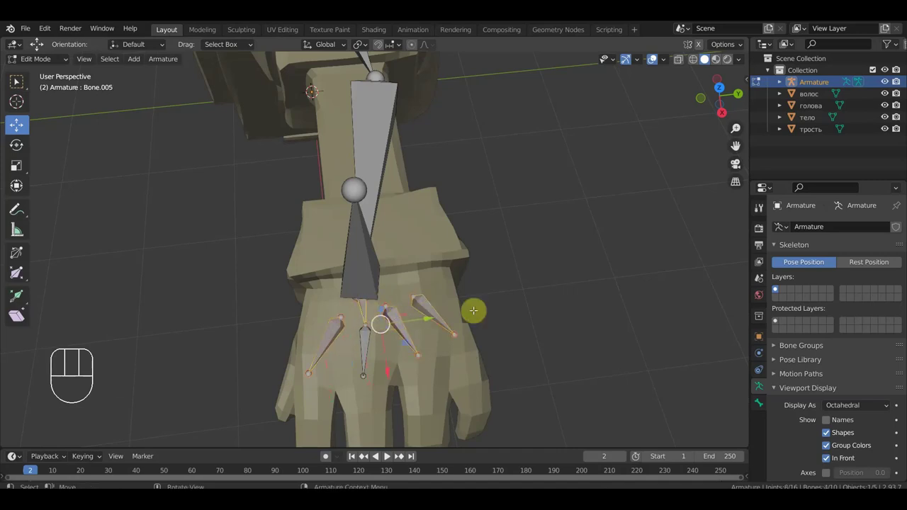
Parent the selected arm bones with Keep Offset via Ctrl+P
key("ctrl+p")
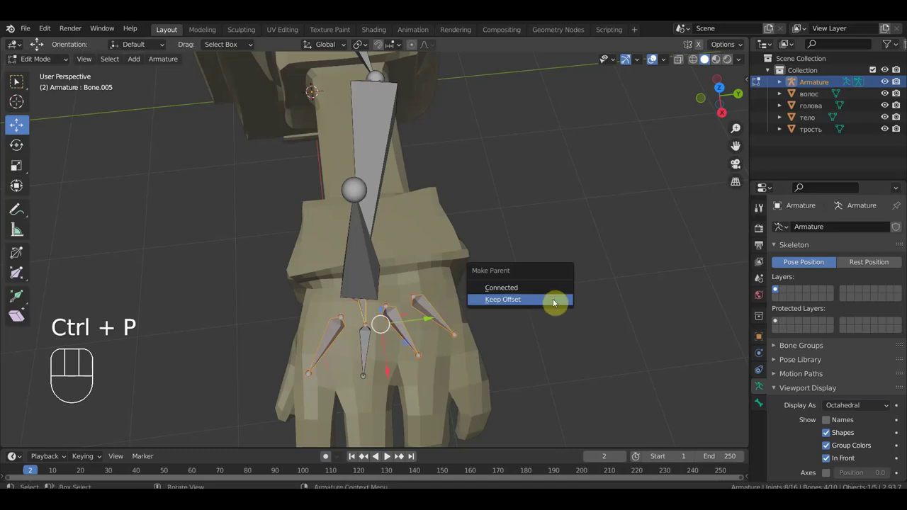
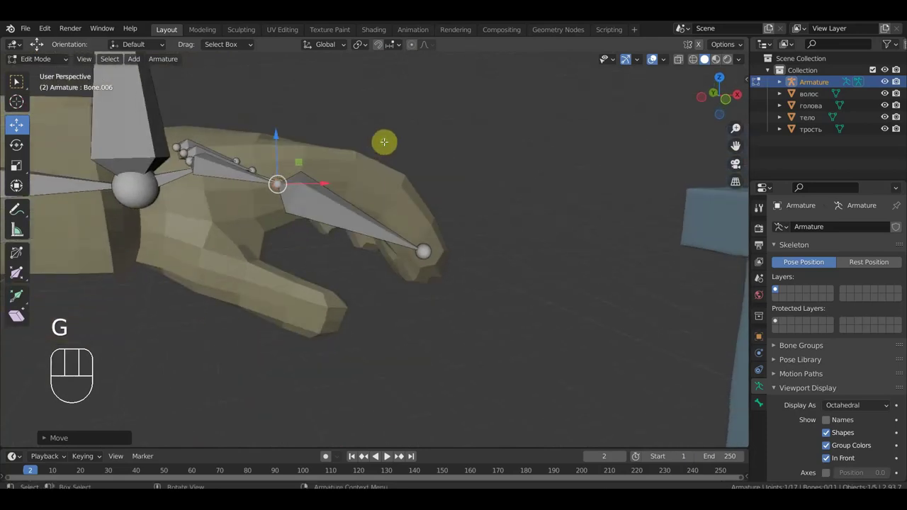
From Front view, pull out and position bone segments along the first finger
key("KP_1")
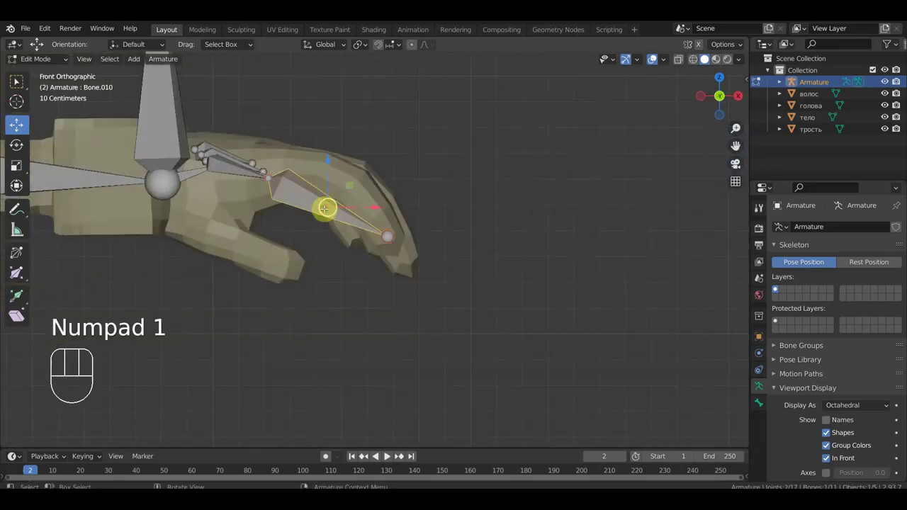
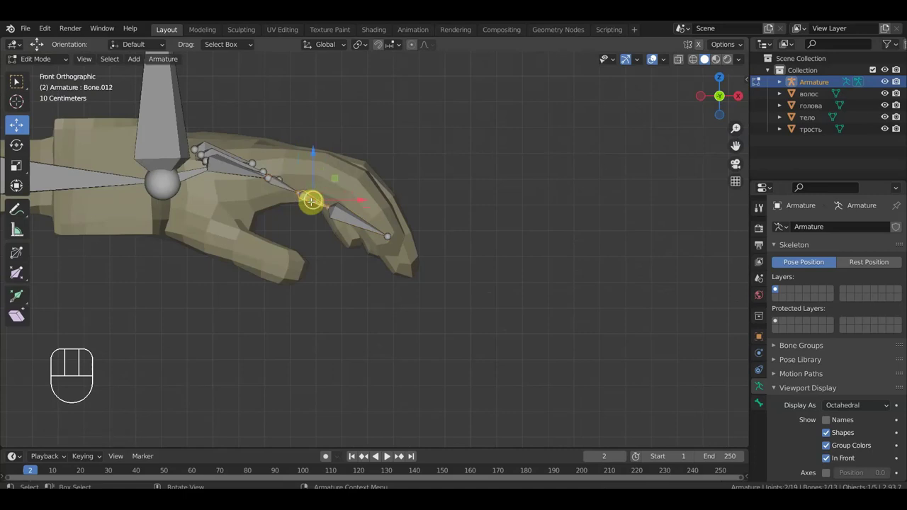
key("g")
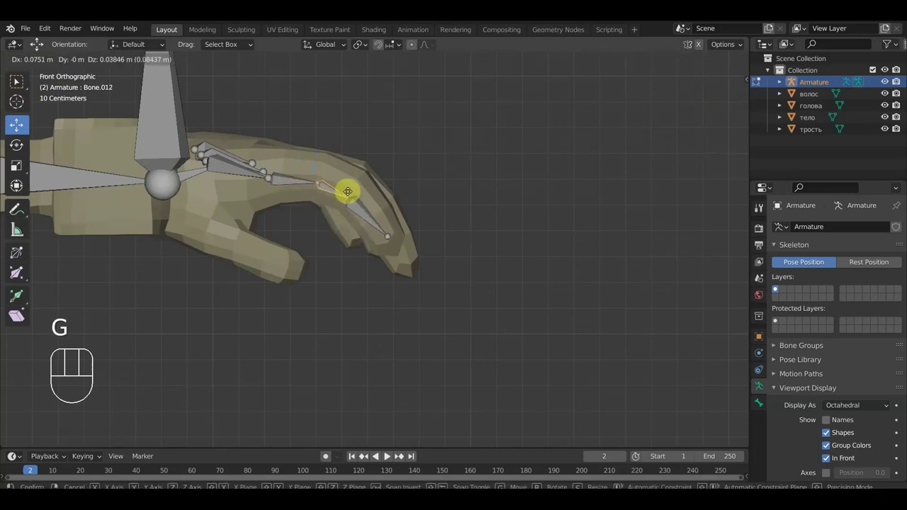
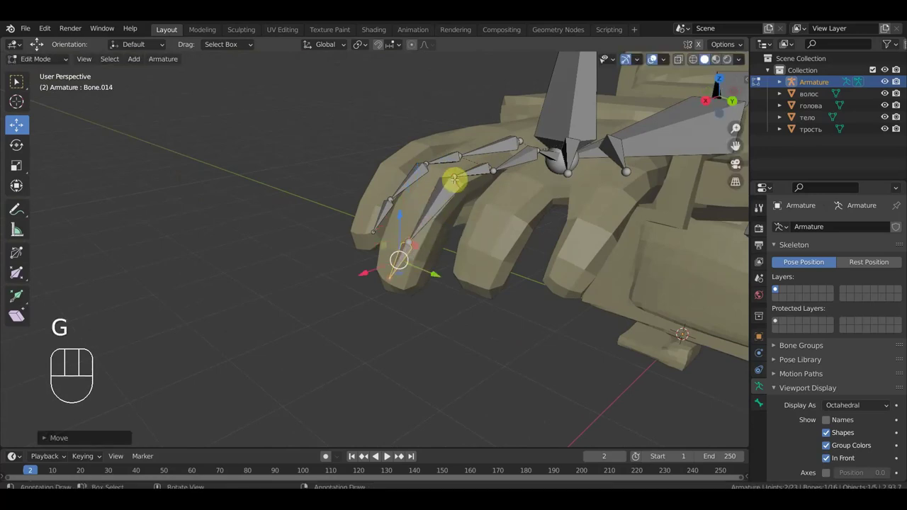
Extend the second finger's bone chain with another segment following its curve
key("g")
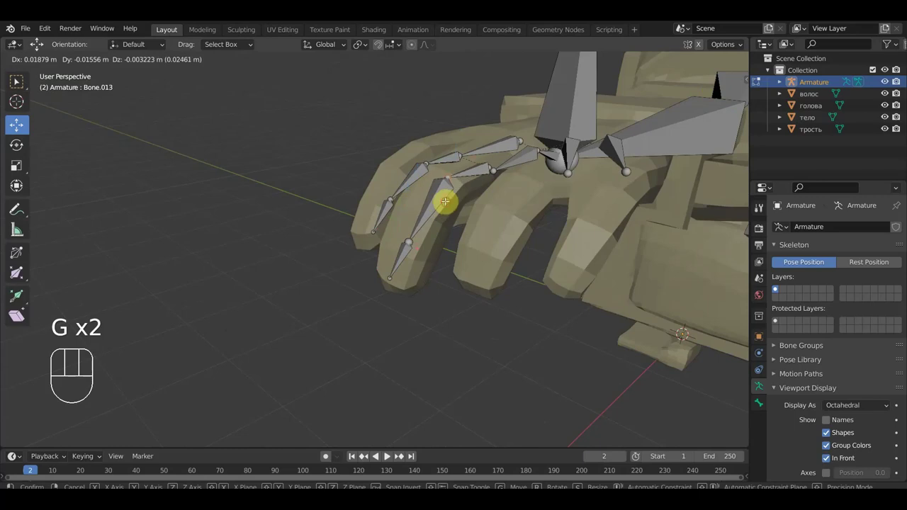
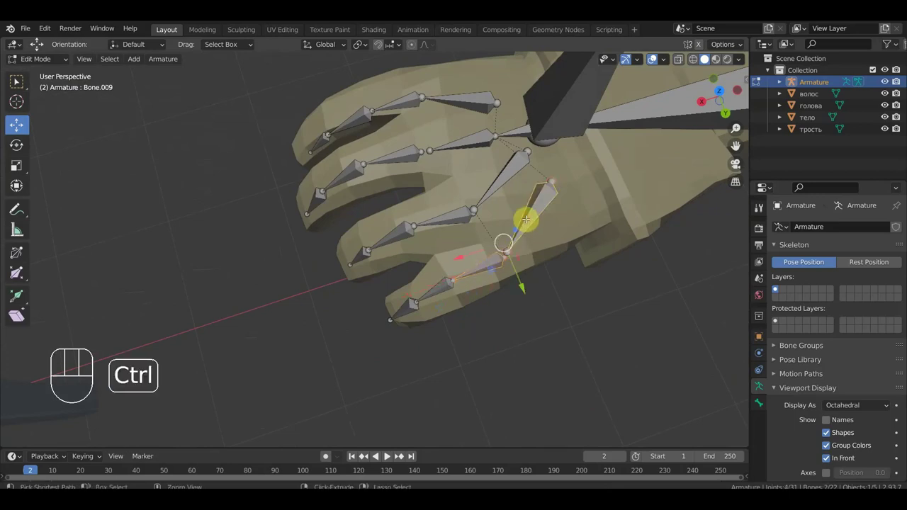
Parent the finger root bones to the hand bone with Keep Offset
key("ctrl+p")
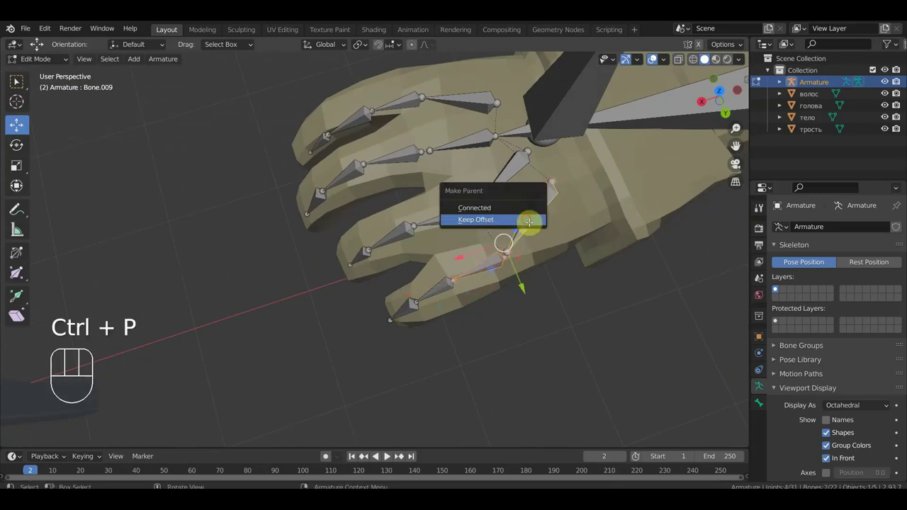
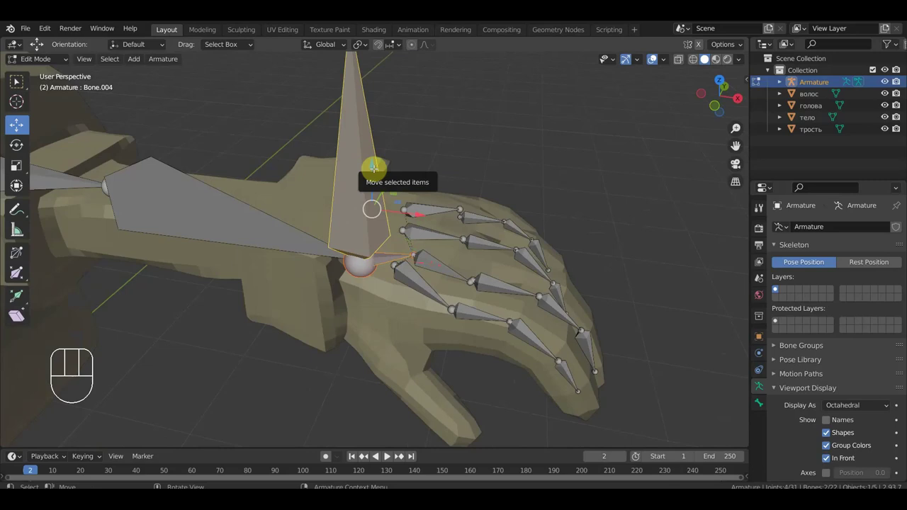
Confirm the finger parenting, then duplicate a bone to start the thumb chain
key("ctrl+p")
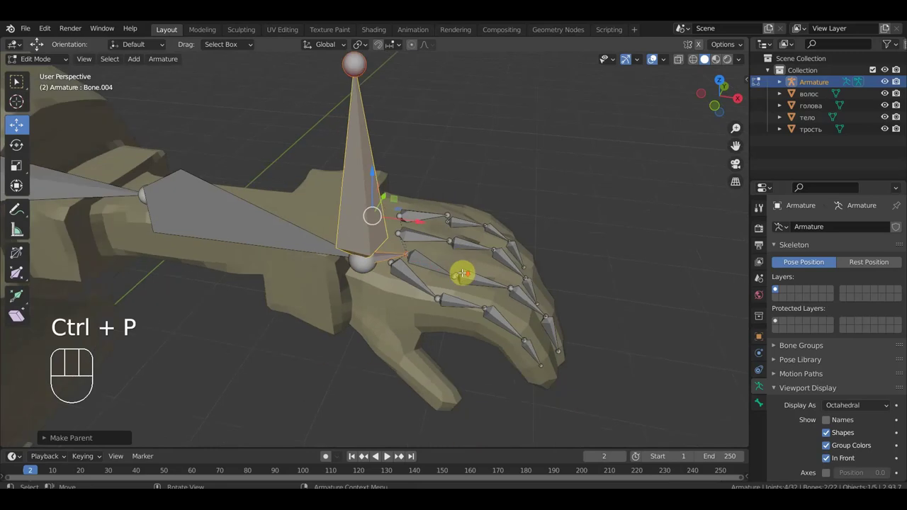
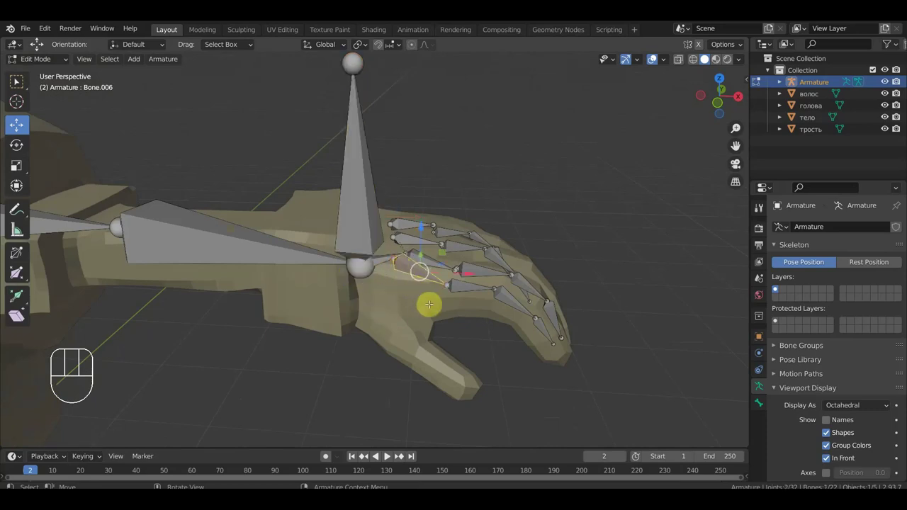
key("shift+d")
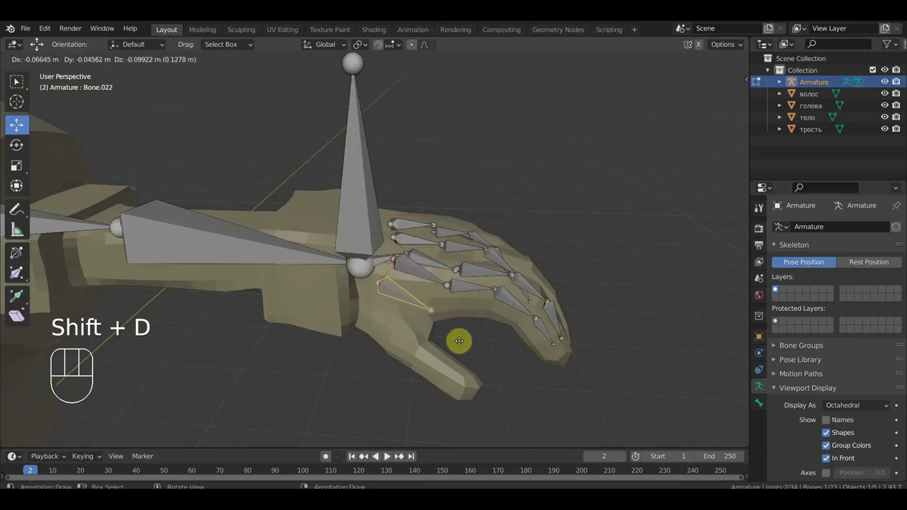
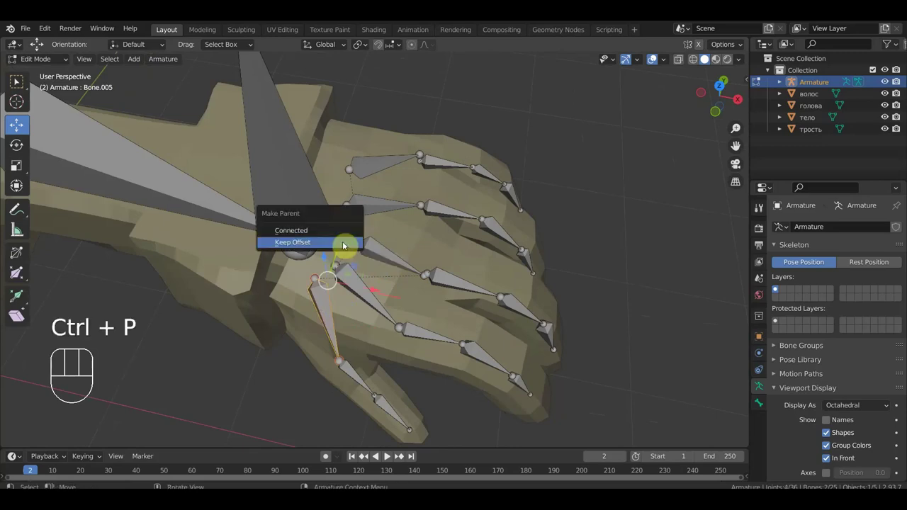
Frame the hand and then the whole arm in Front orthographic view
key("KP_1")
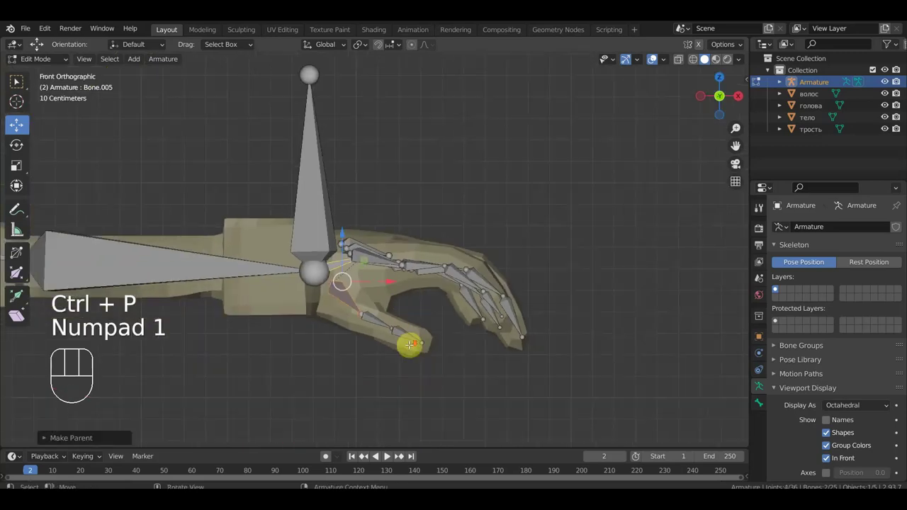
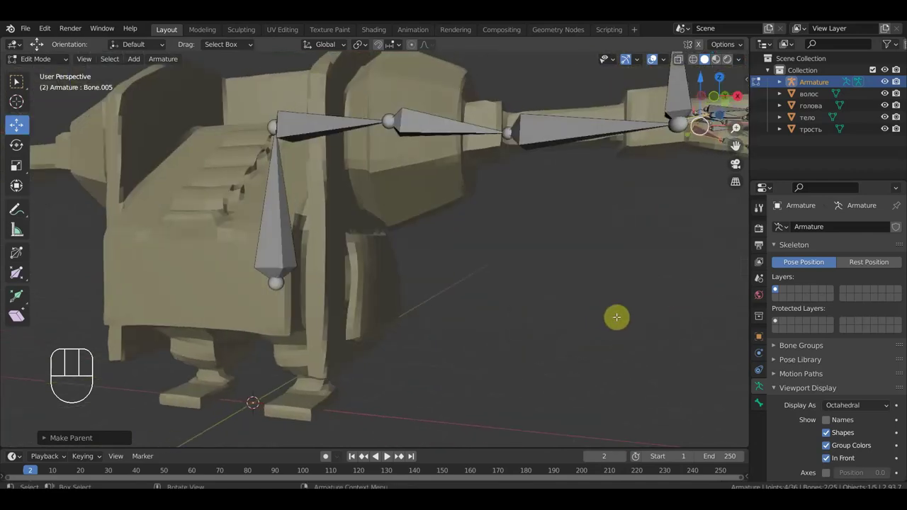
key("KP_1")
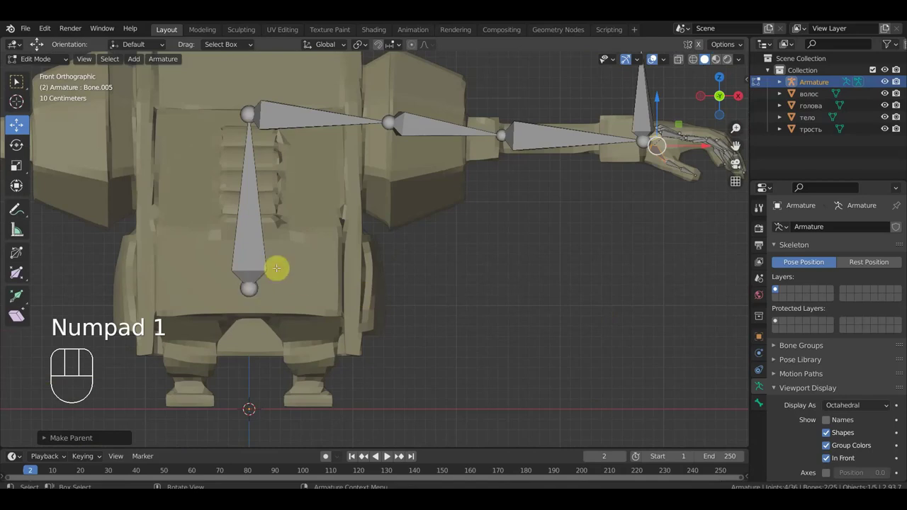
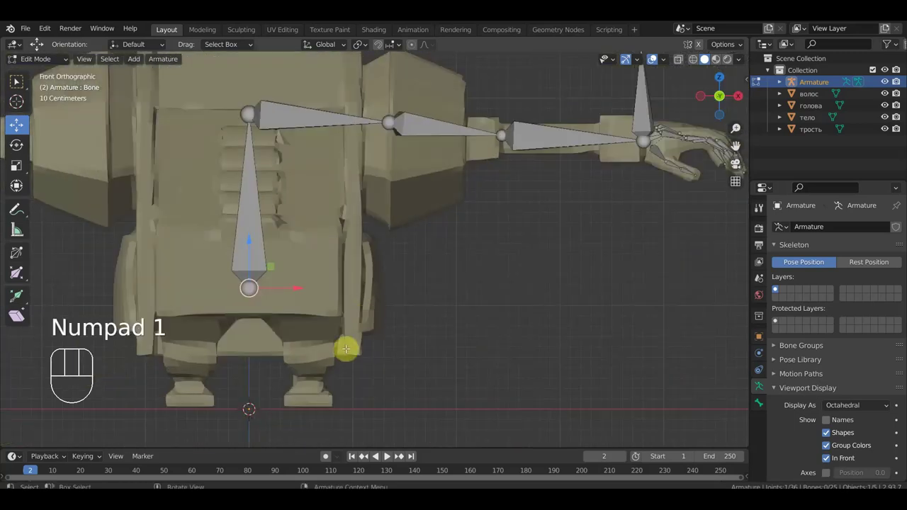
Extrude a cane control bone at the wrist and duplicate another bone from the hand joint
key("e")
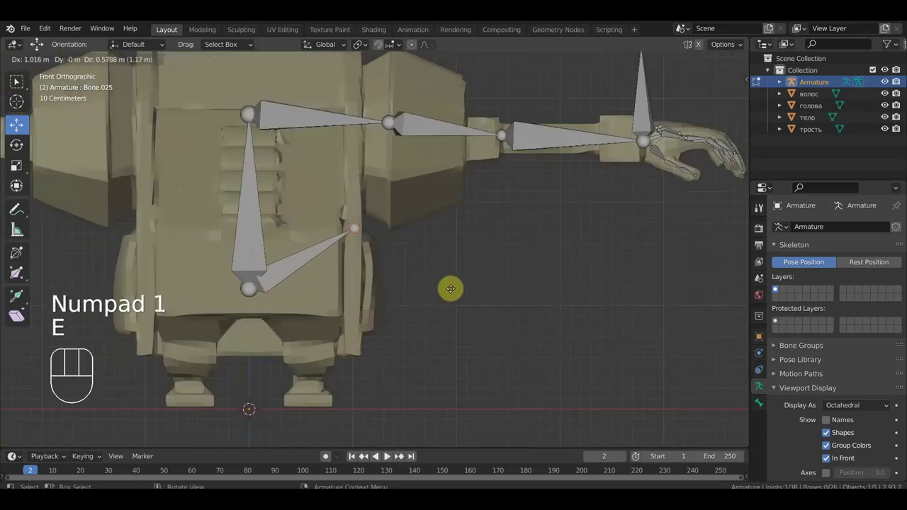
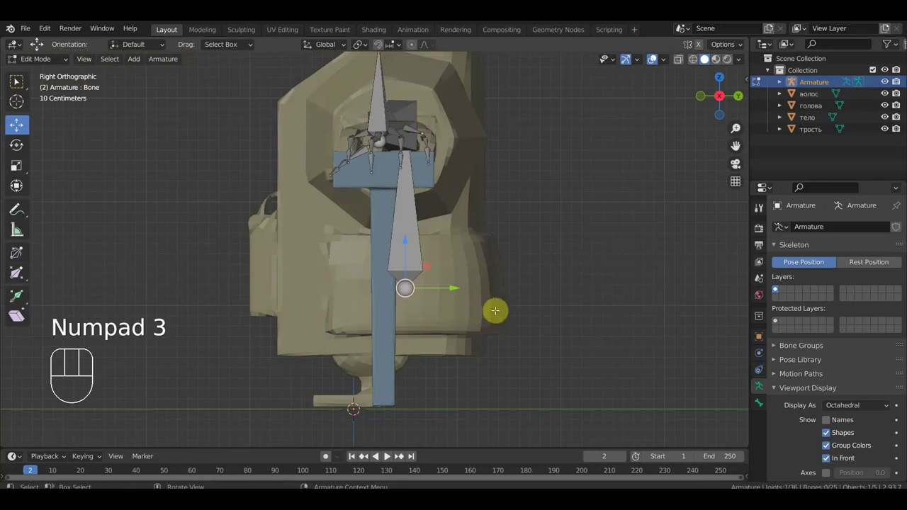
key("e")
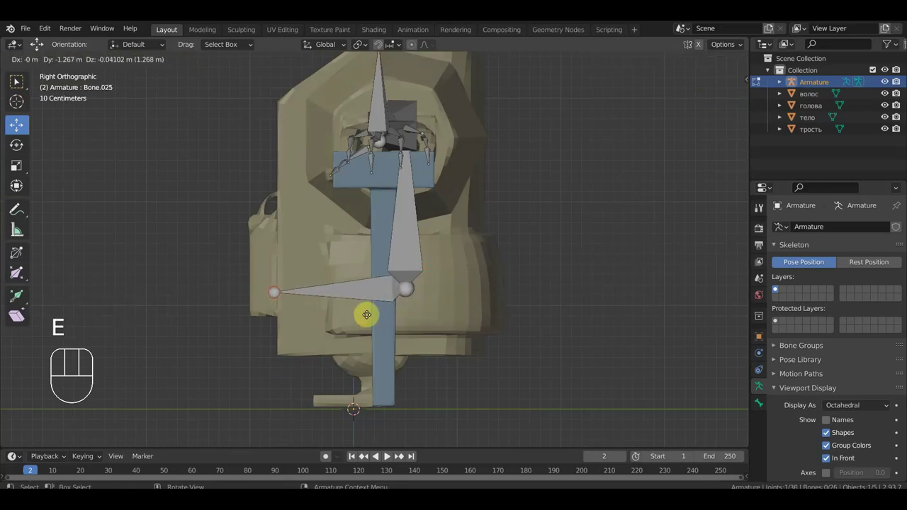
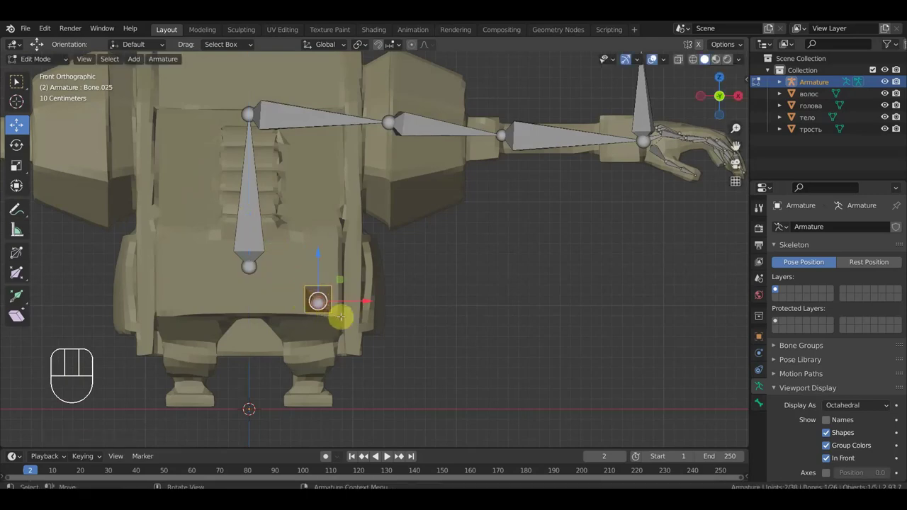
key("shift+d")
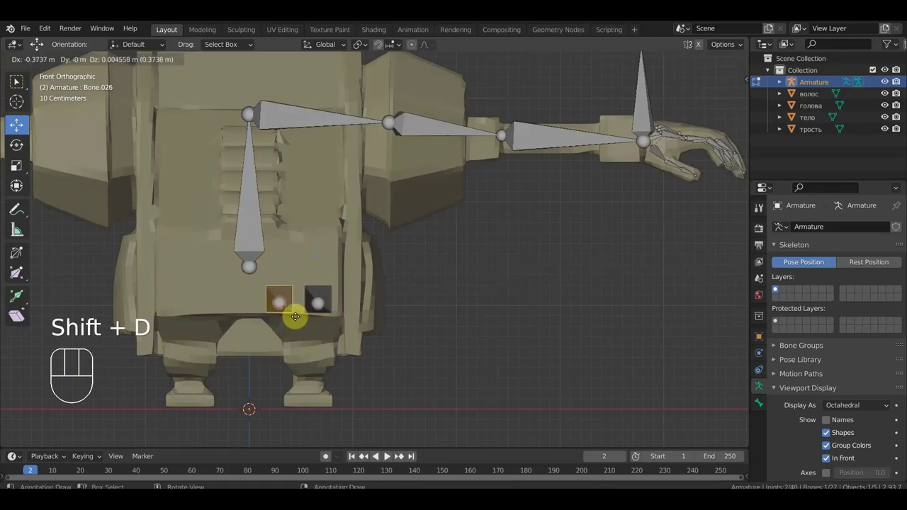
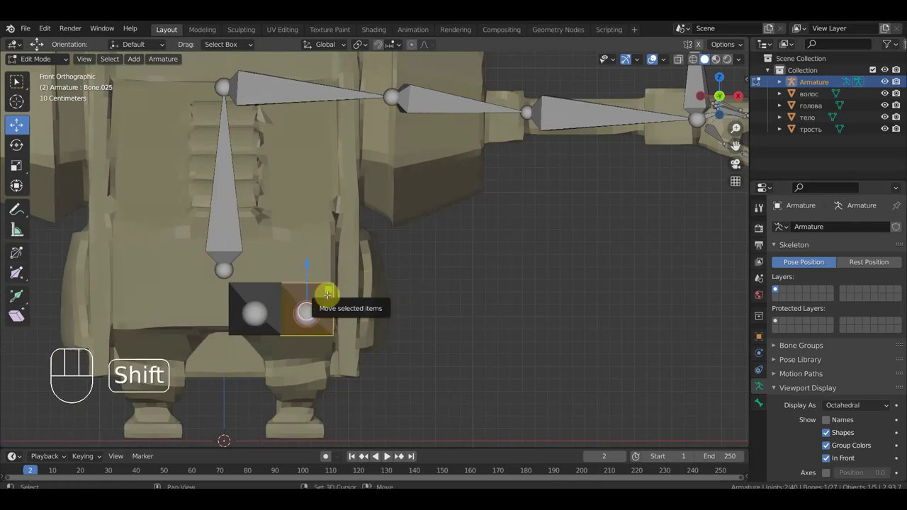
Duplicate a bone onto the cane and check its alignment from Right view
key("shift+d")
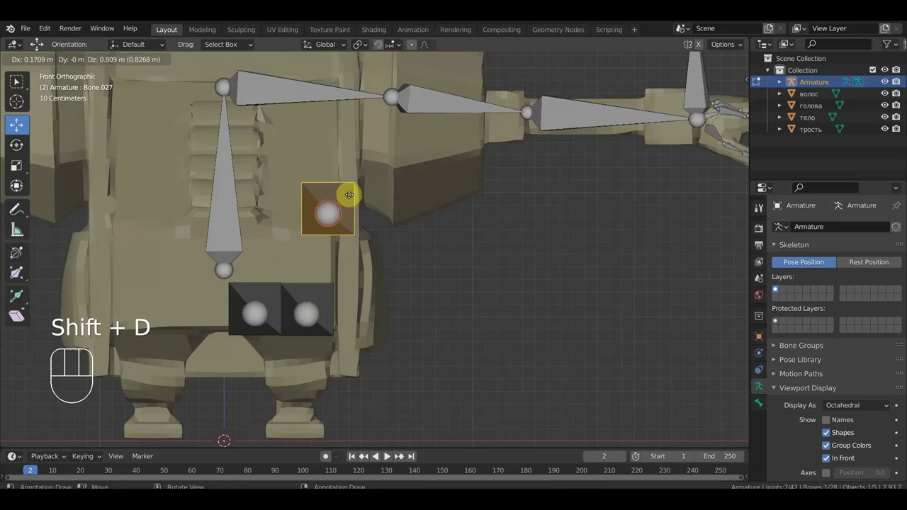
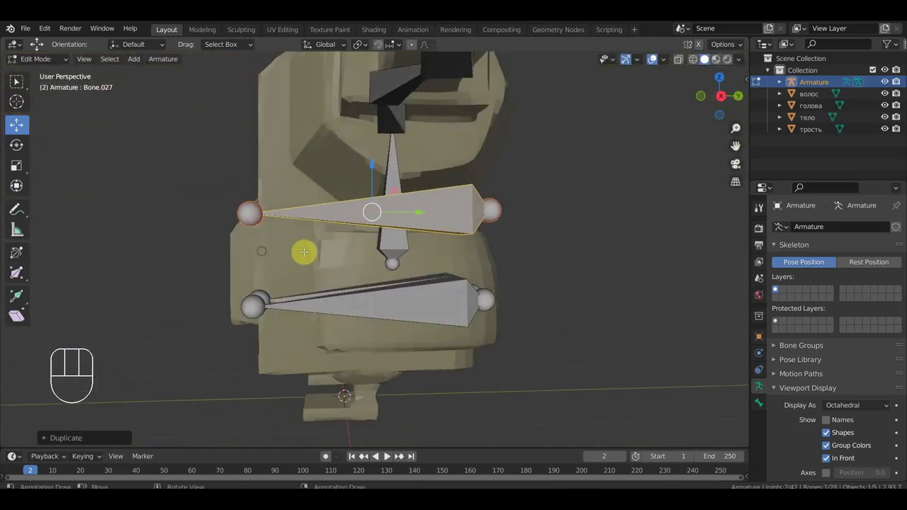
key("KP_3")
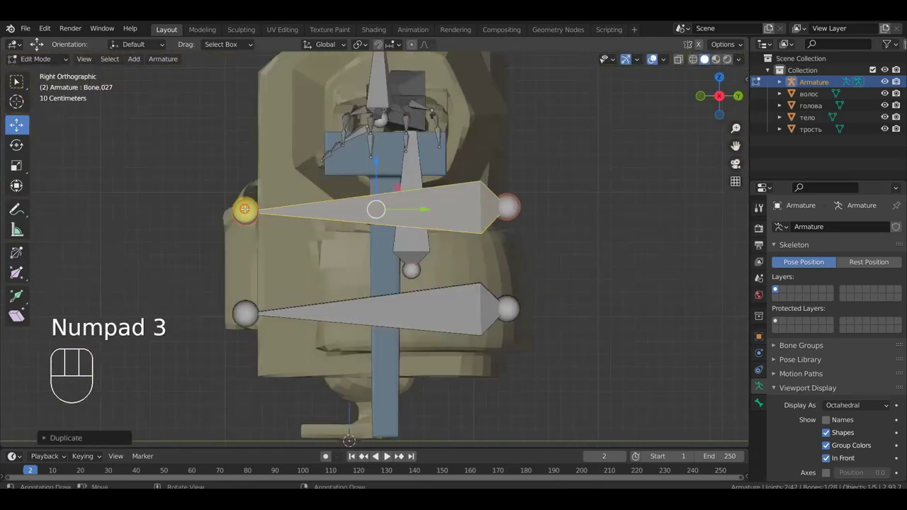
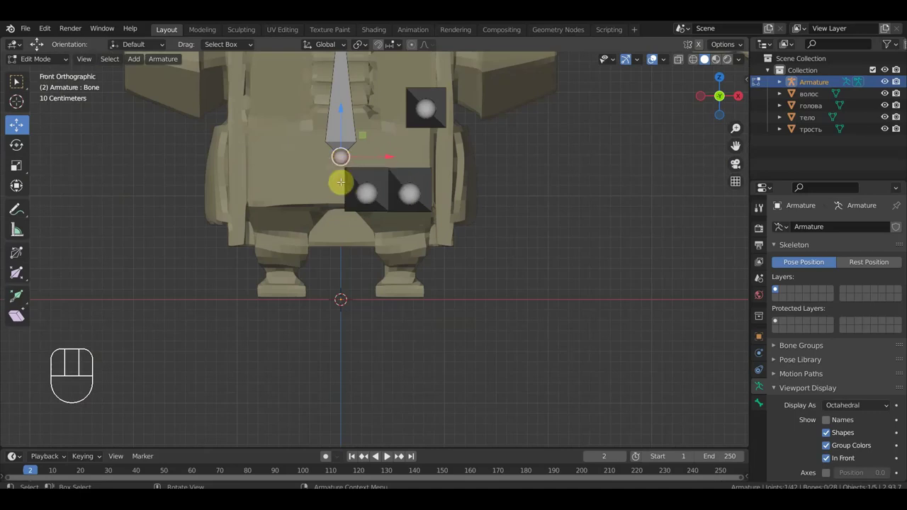
Extrude a thigh bone from the hip, clear its parent, and position it in Front view
key("e")
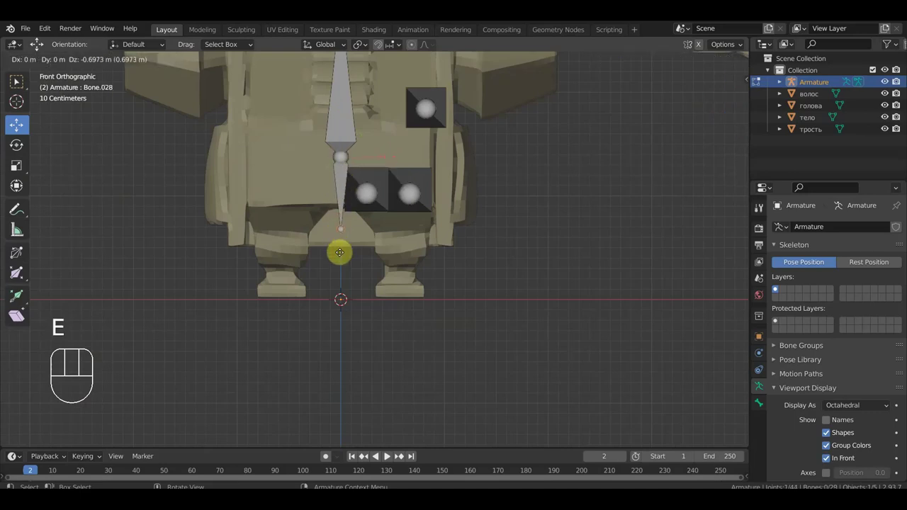
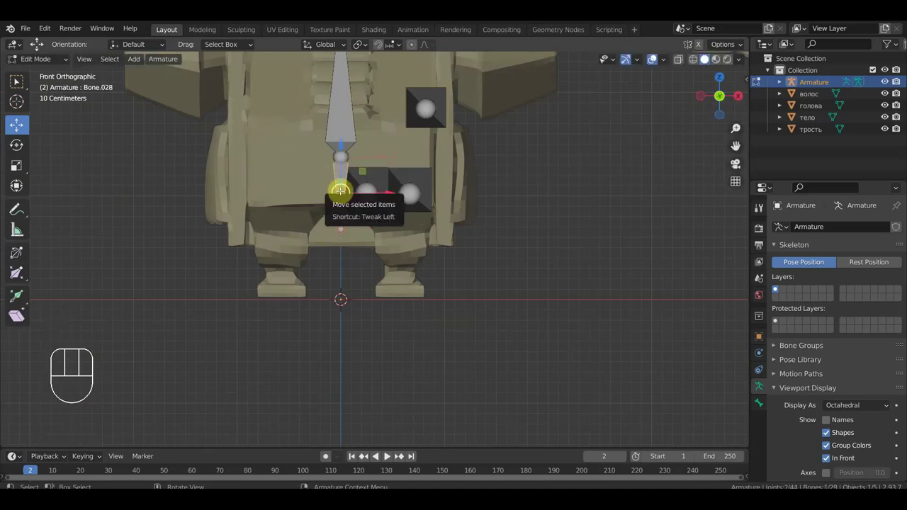
key("alt+p")
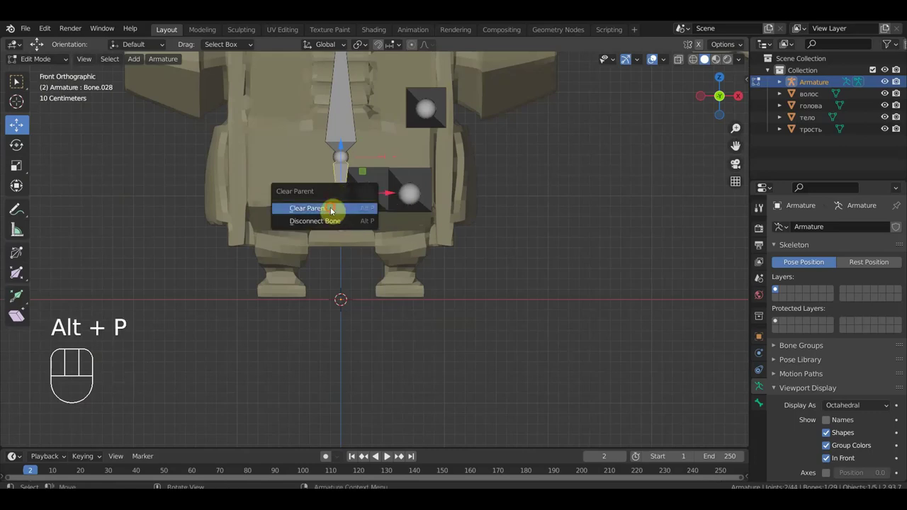
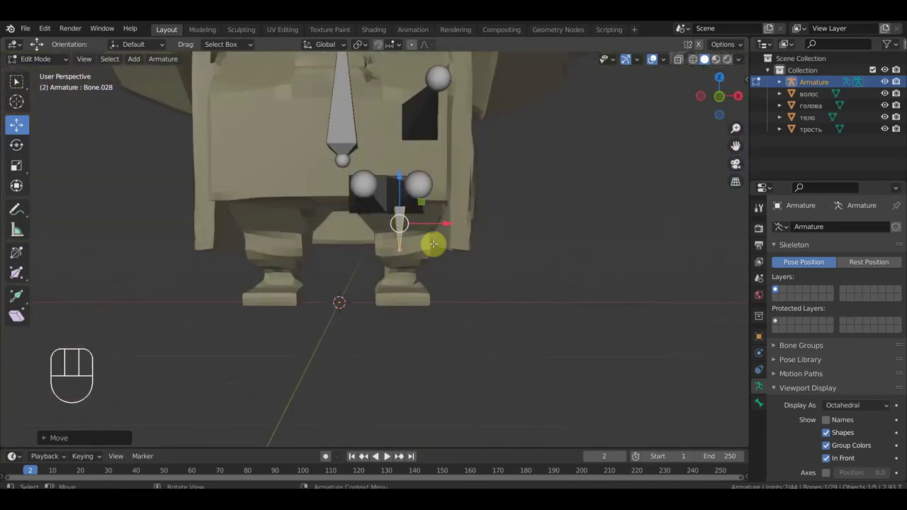
key("KP_1")
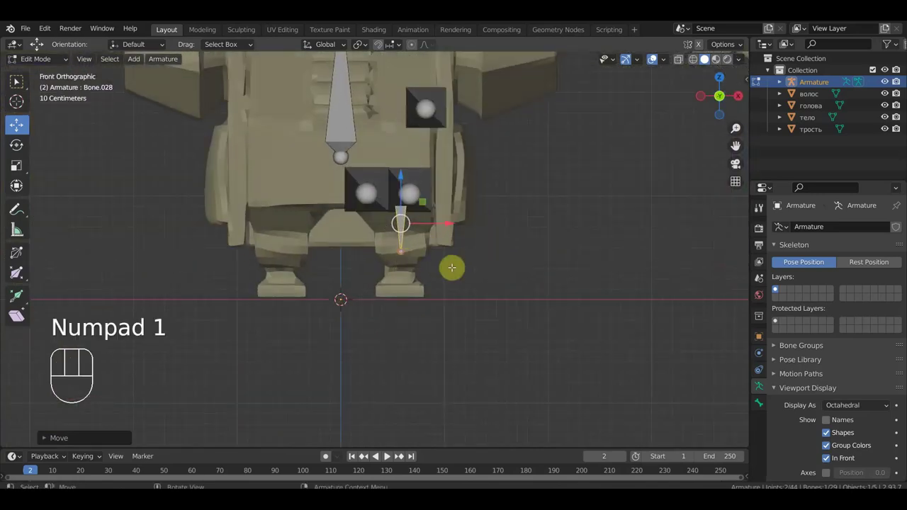
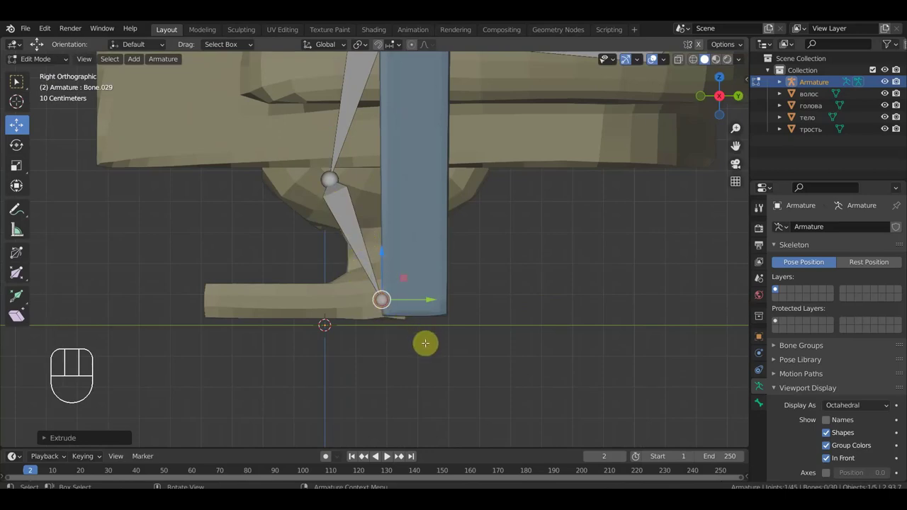
Extrude a foot bone from the ankle and clear its parent
key("e")
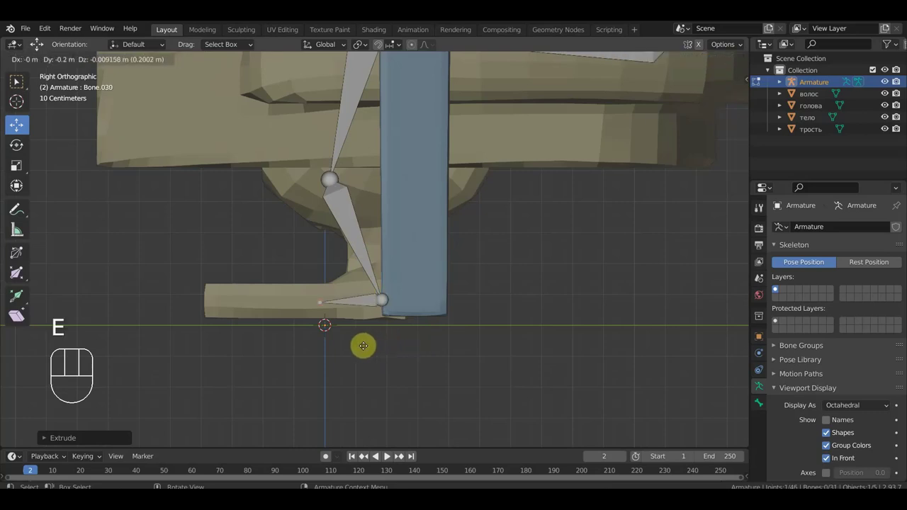
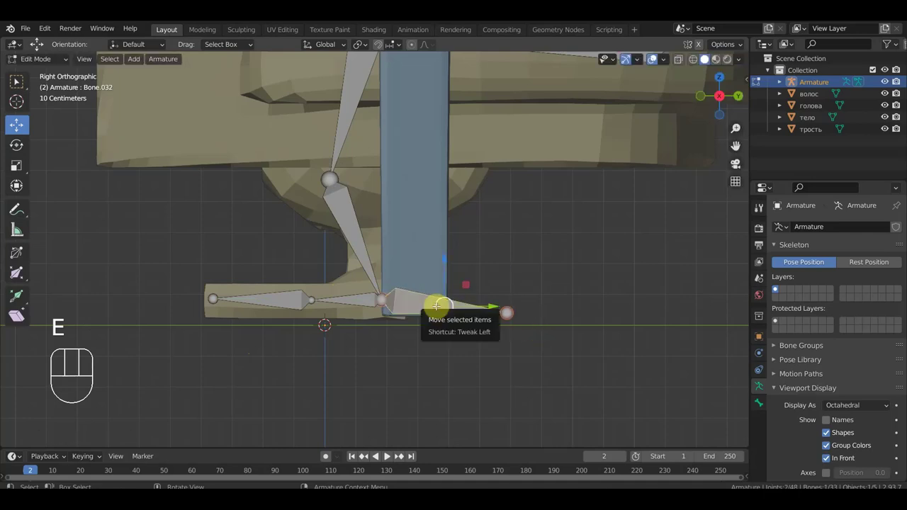
key("alt+p")
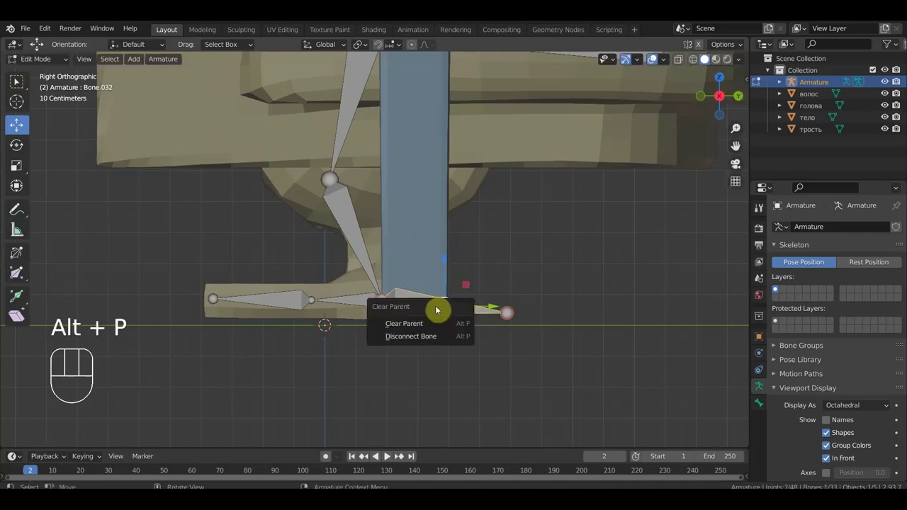
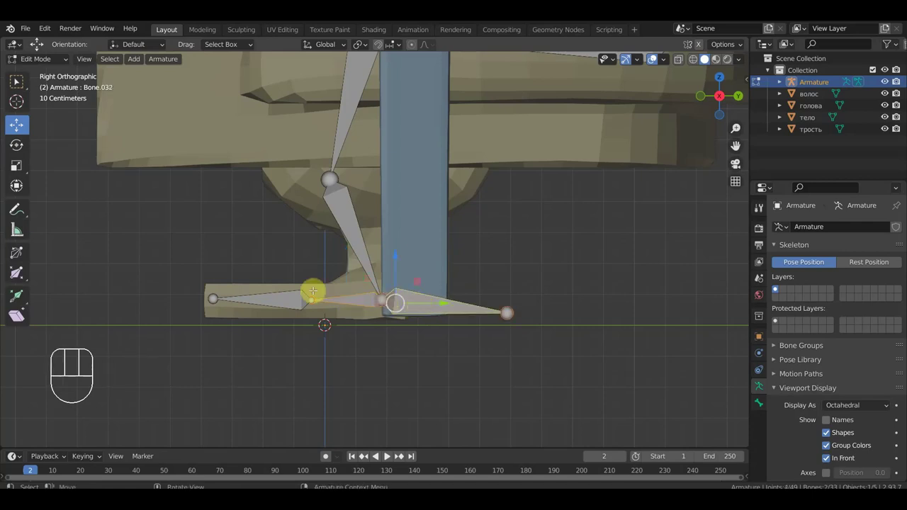
Parent the foot bones with Keep Offset and place the detached control bone behind the heel
key("ctrl+p")
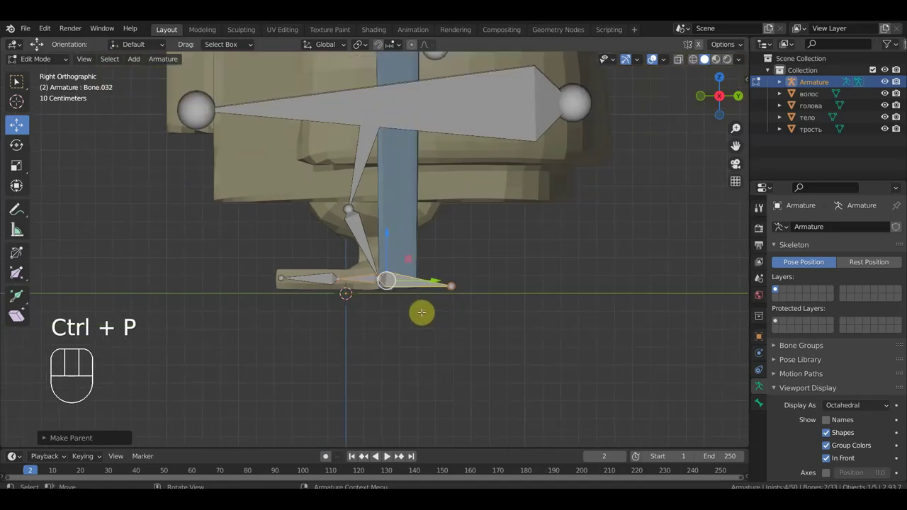
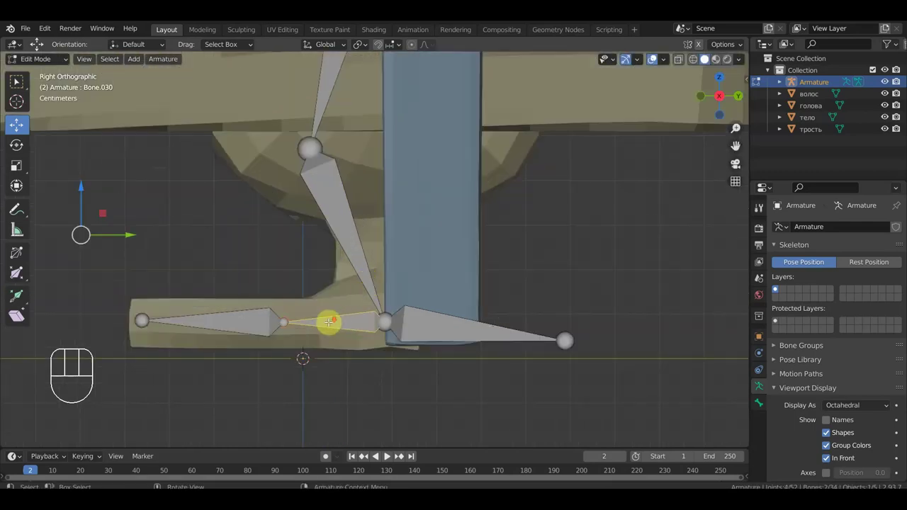
key("ctrl+p")
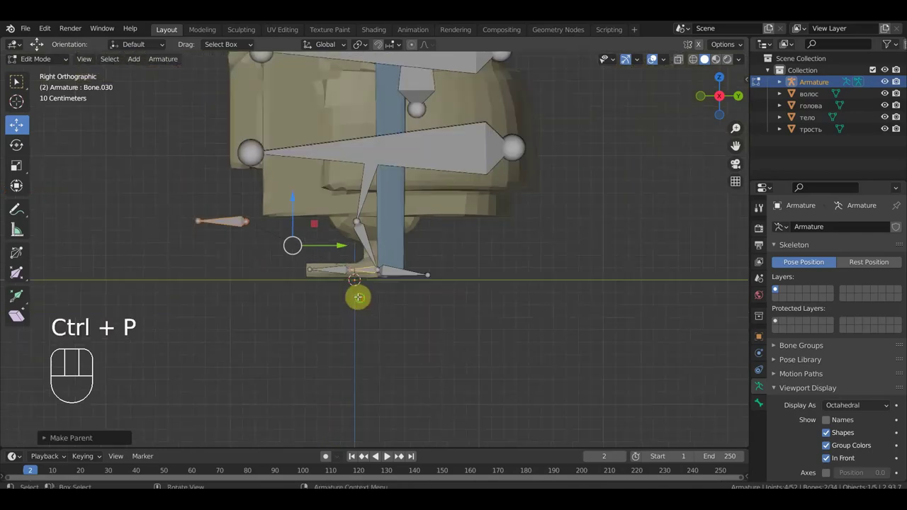
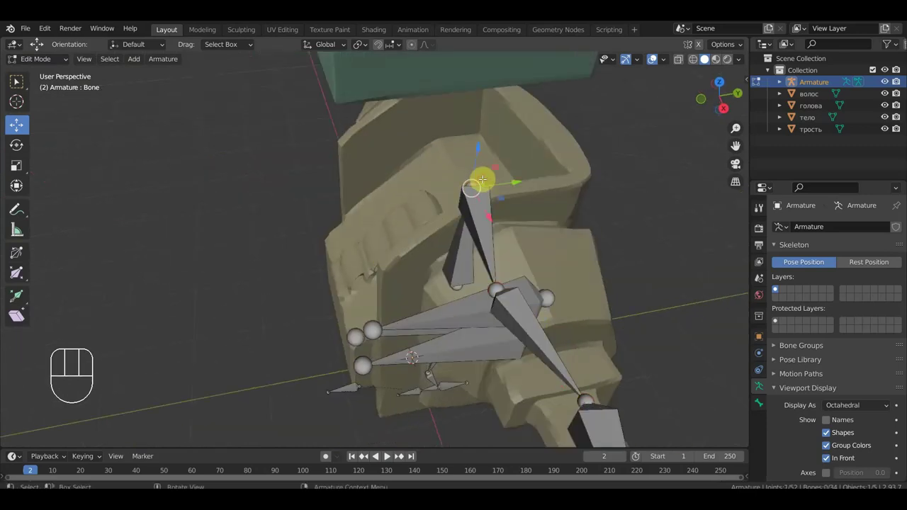
From side view, extrude hair bones from the head tip over the top and down the back
key("KP_3")
key("e")
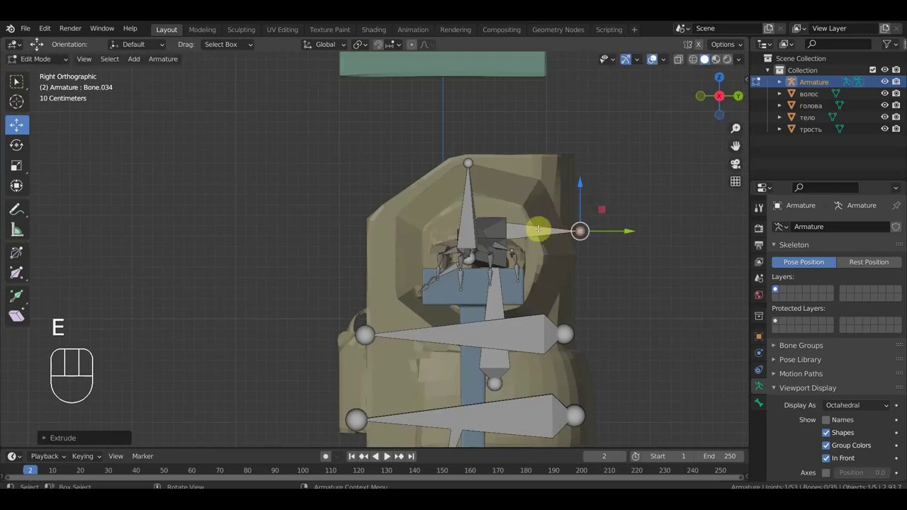
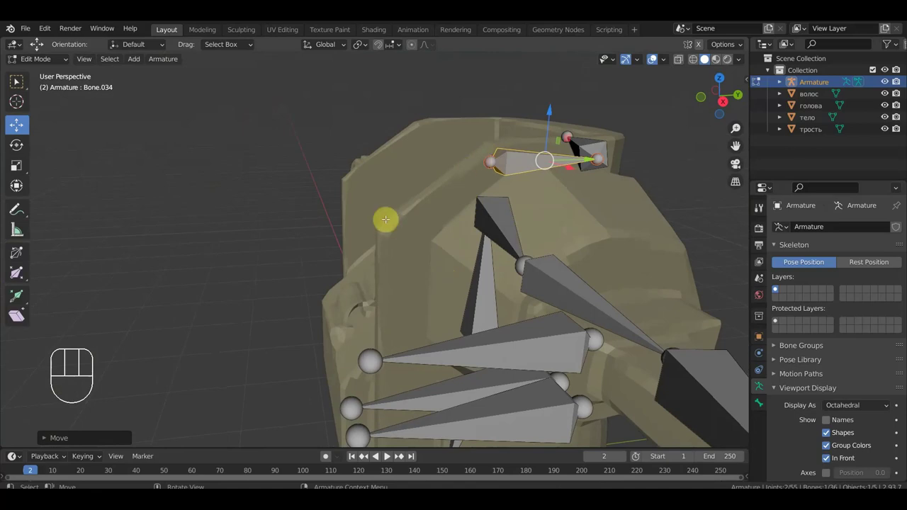
key("KP_3")
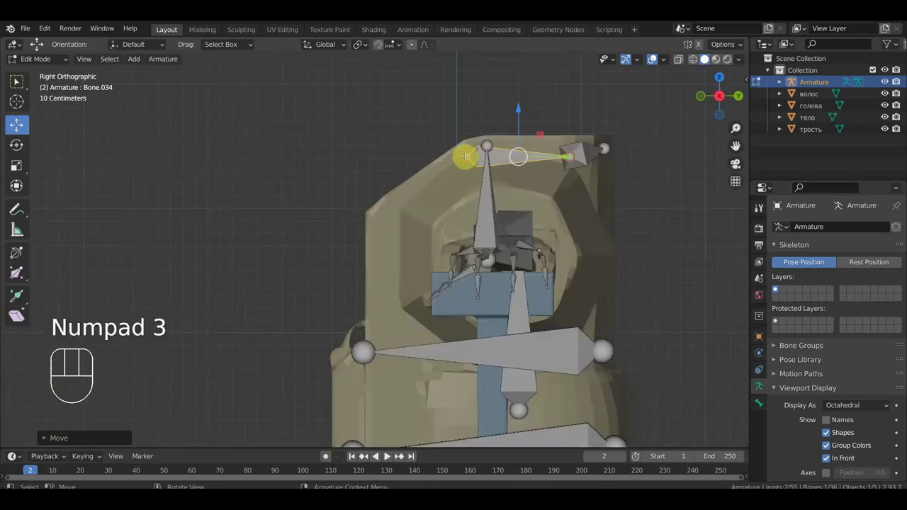
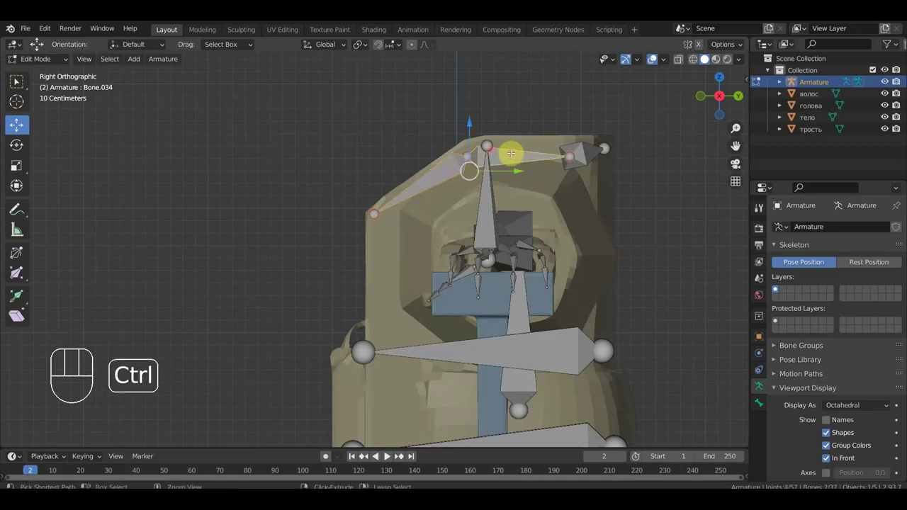
key("ctrl+p")
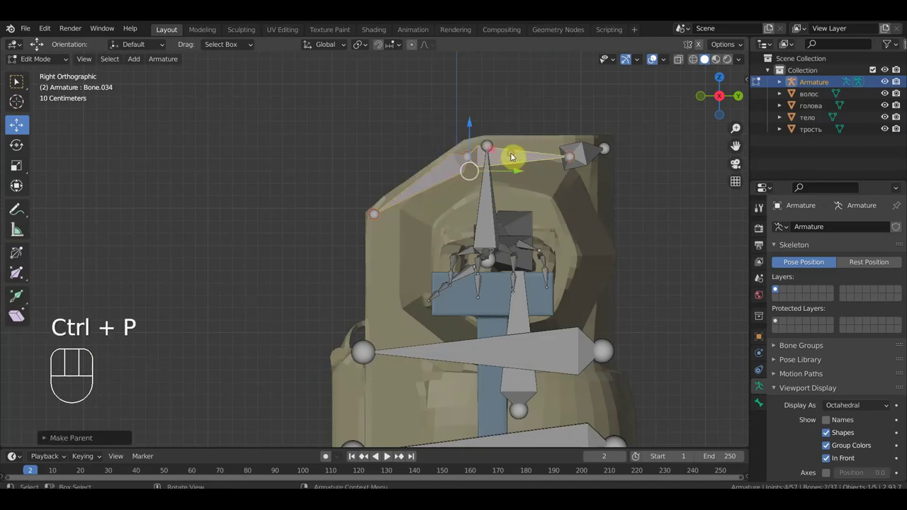
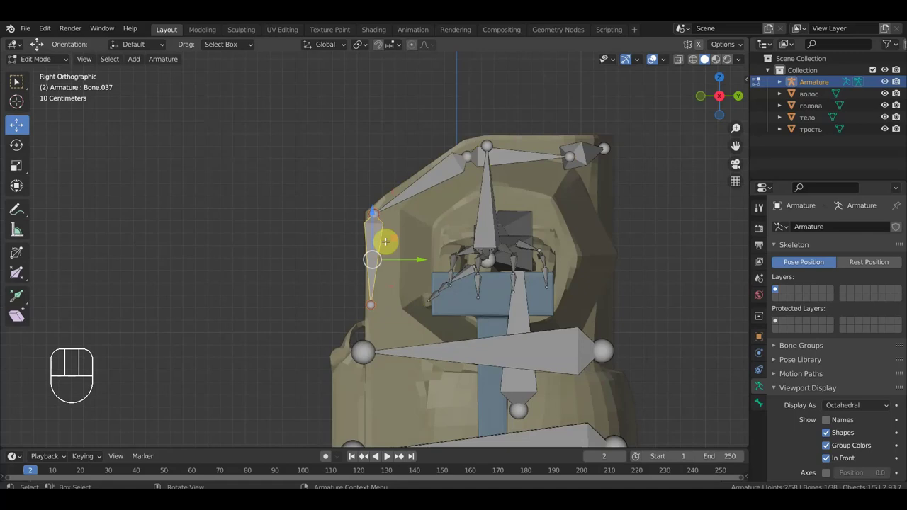
Clear the parent so a new bone reaches up from the body toward the head
key("alt+p")
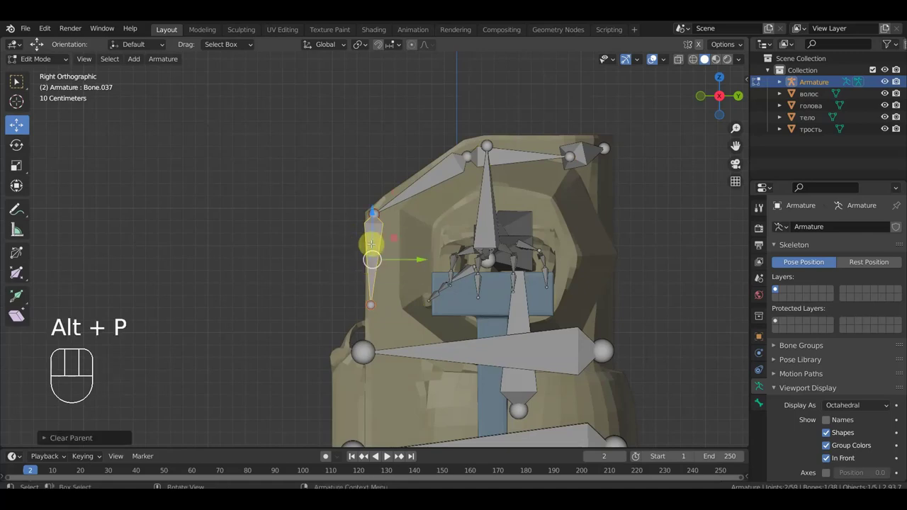
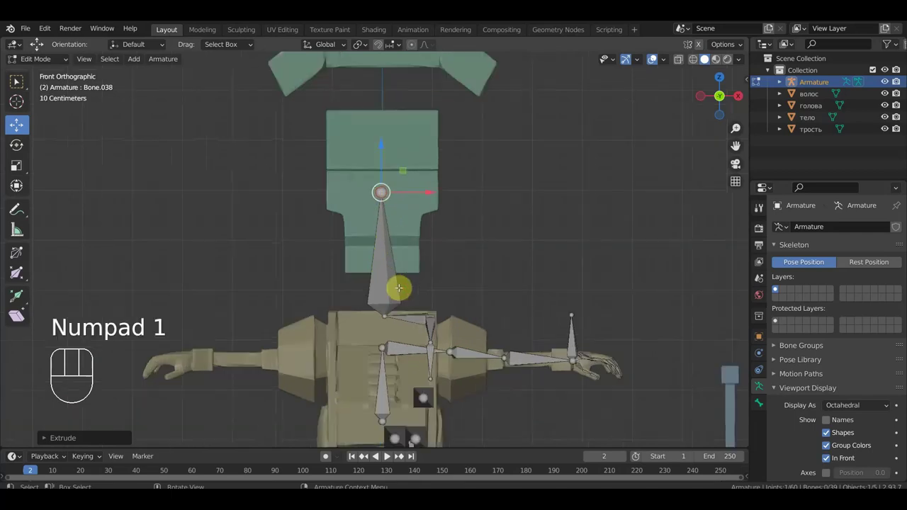
Undo, extrude an upright head bone from the spine top and parent it
key("ctrl+z")
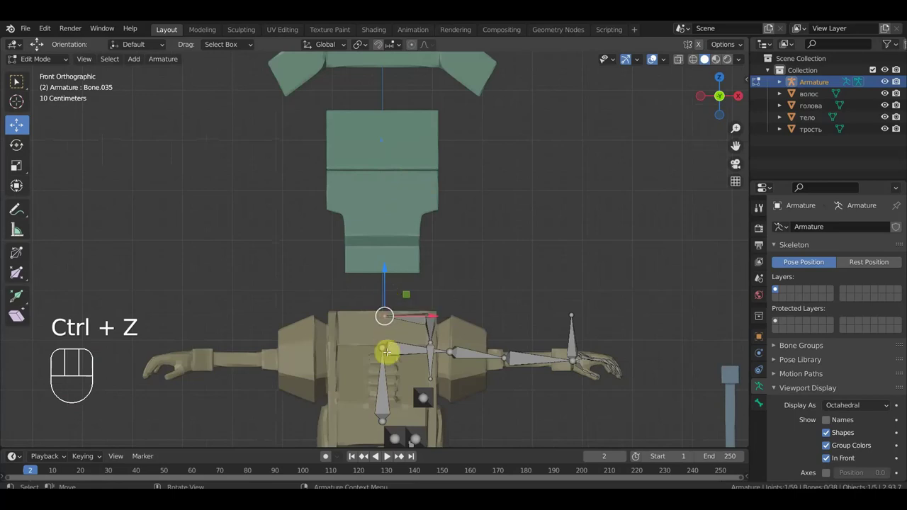
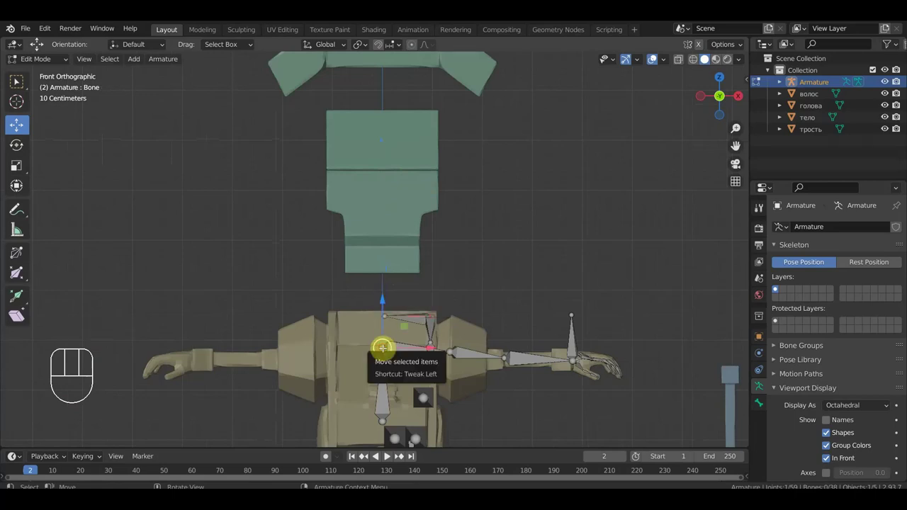
key("e")
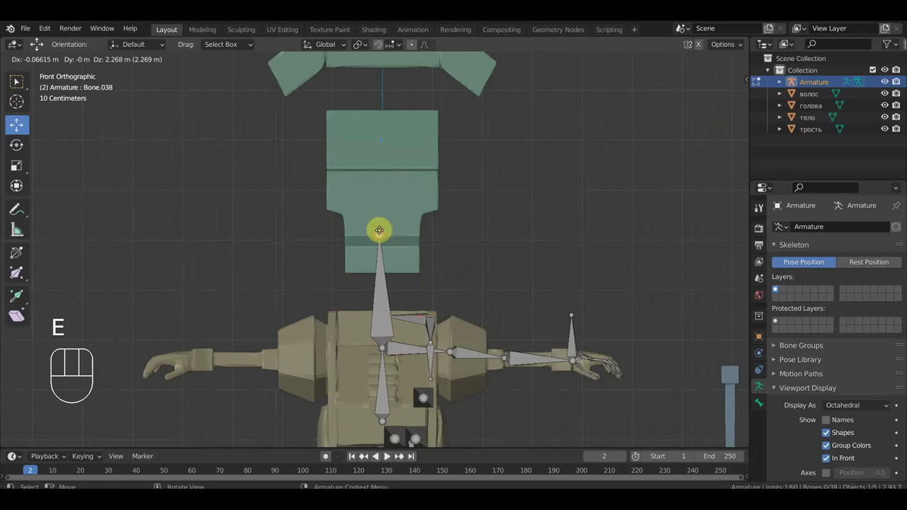
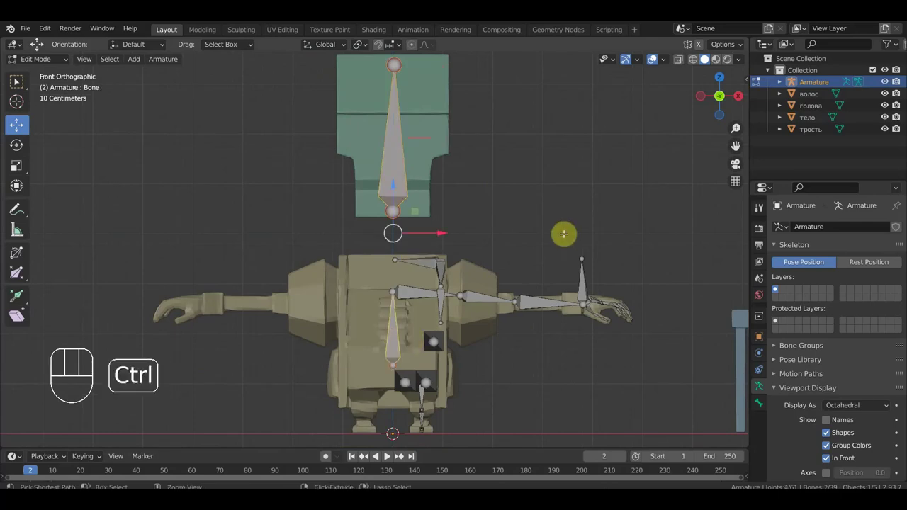
key("ctrl+p")
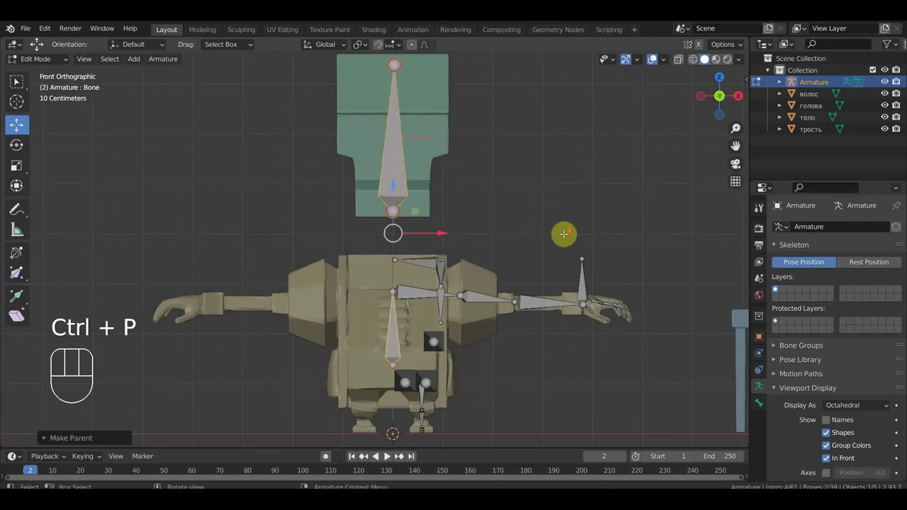
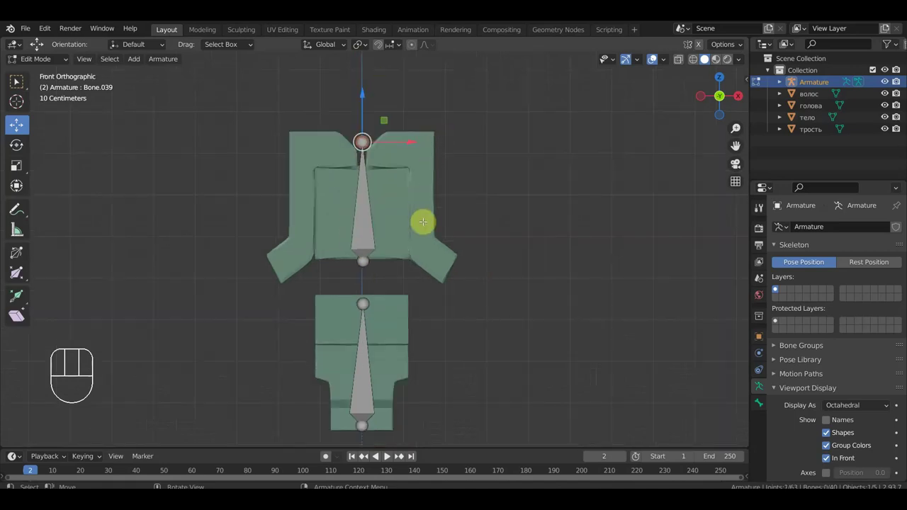
Pull the new bone's tip out toward the shoulder and check it from the front
key("g")
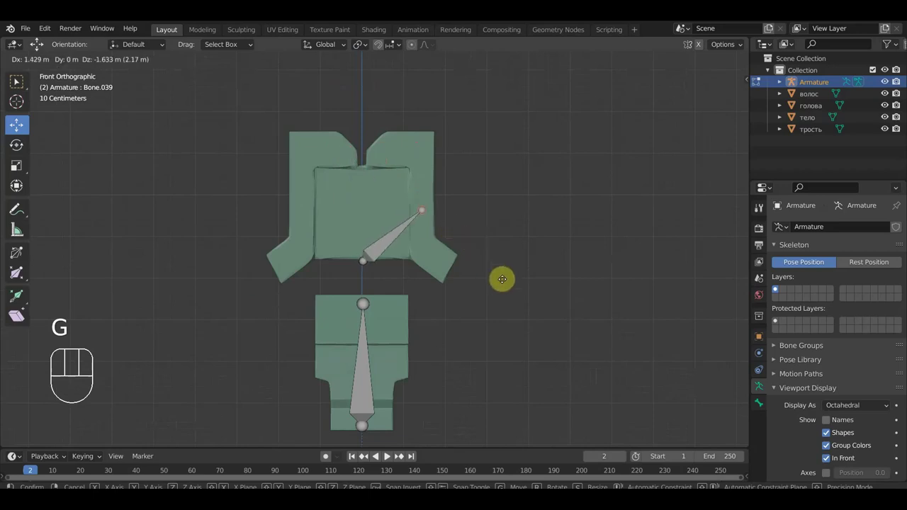
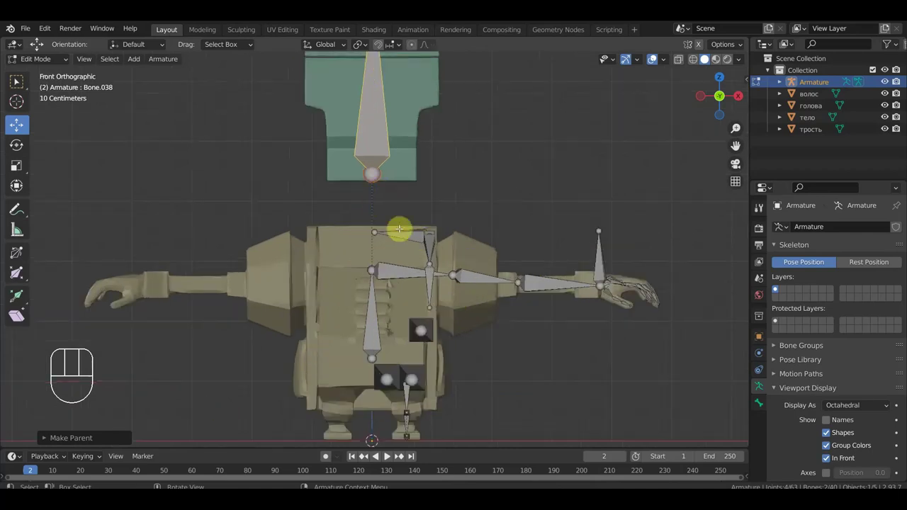
key("KP_1")
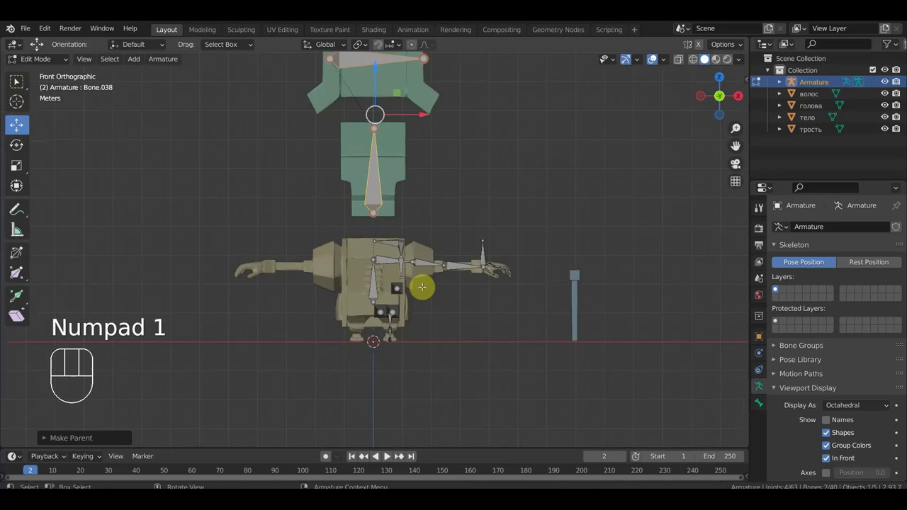
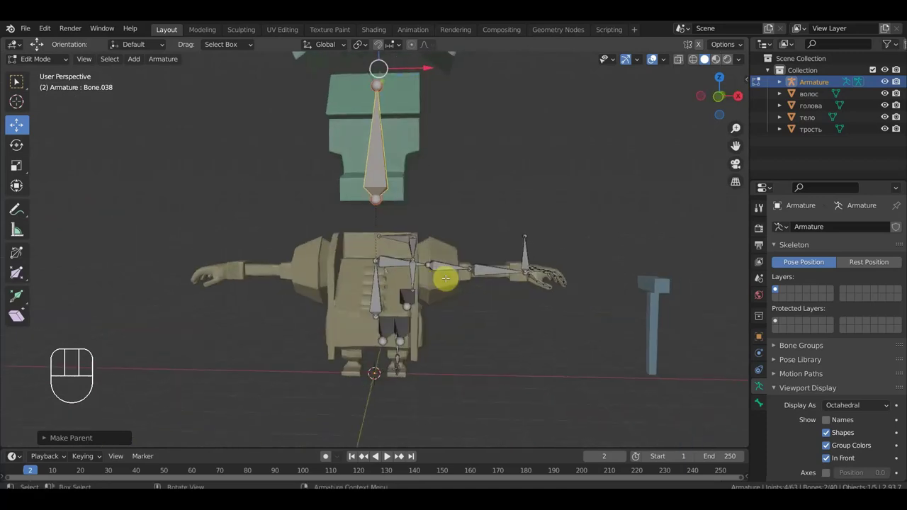
key("KP_1")
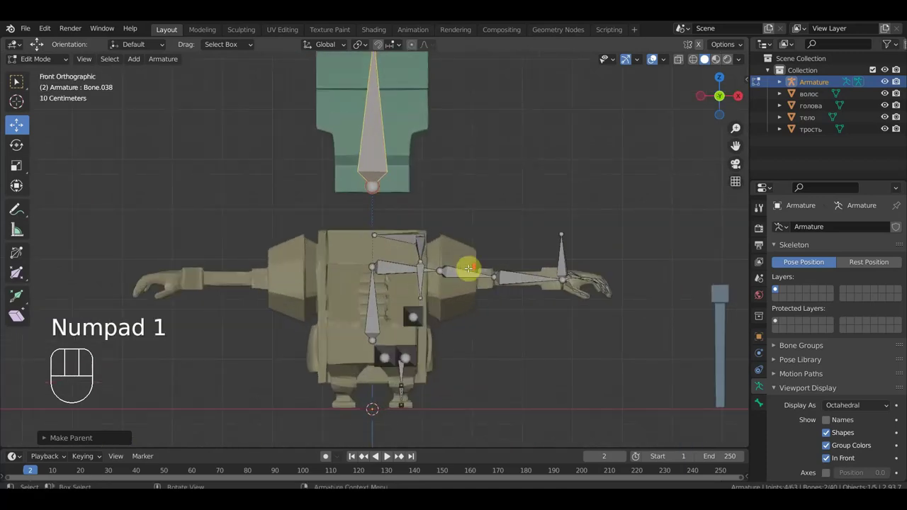
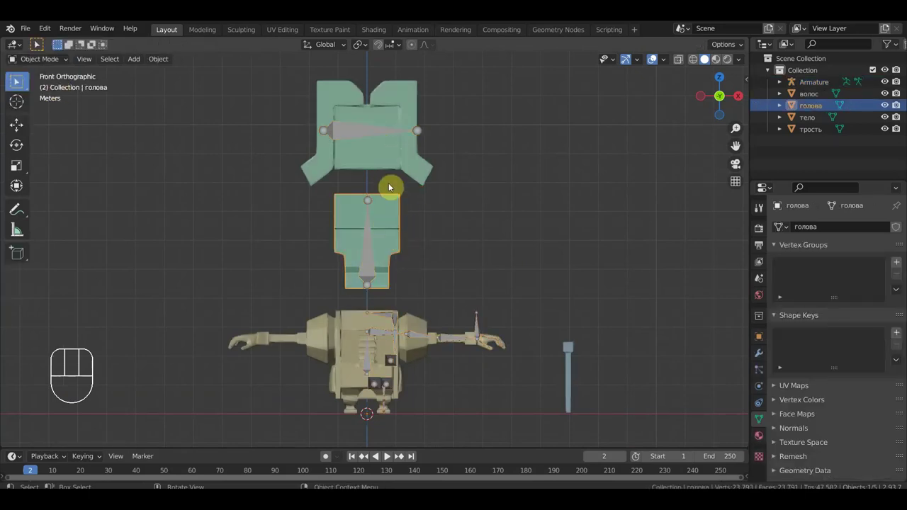
Orbit around the head to inspect the hair bones, ending in front view
left_click_drag(439, 252, 434, 255)
left_click_drag(431, 261, 429, 261)
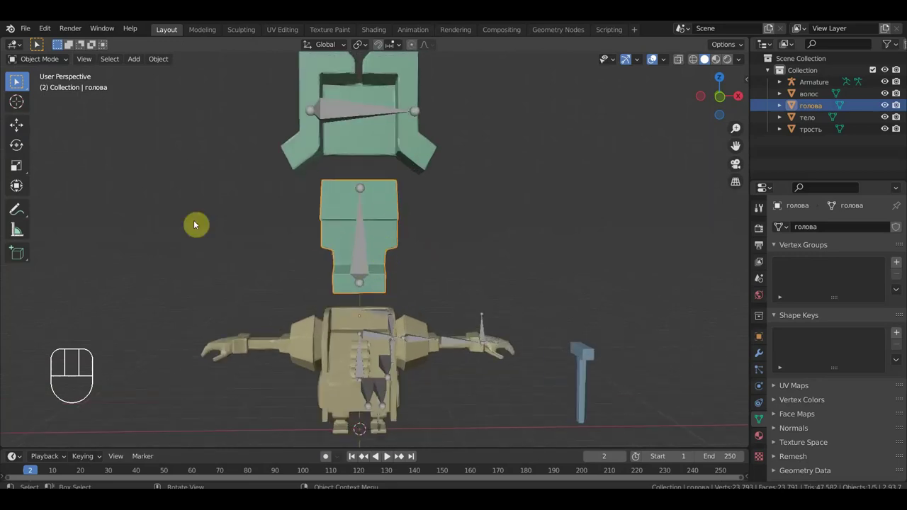
left_click_drag(142, 60, 388, 247)
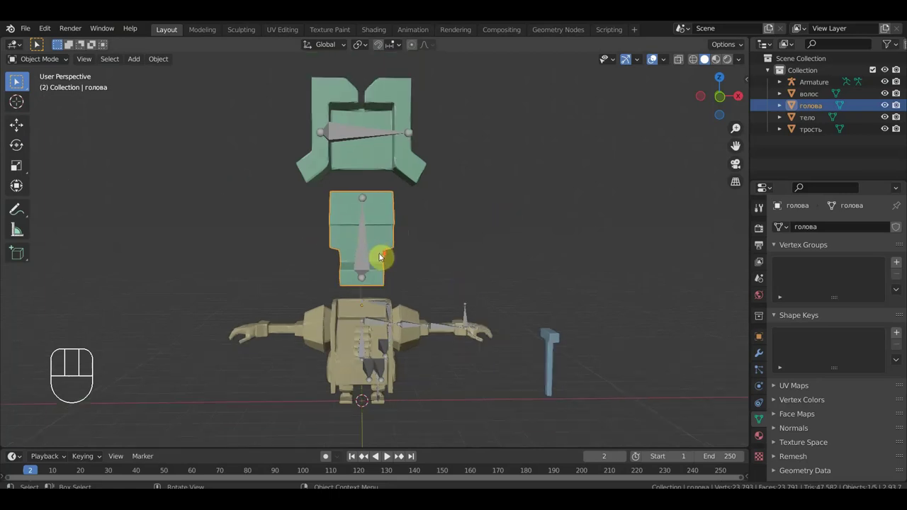
left_click_drag(405, 257, 394, 217)
left_click_drag(350, 195, 363, 235)
left_click_drag(410, 235, 399, 194)
left_click_drag(397, 197, 403, 200)
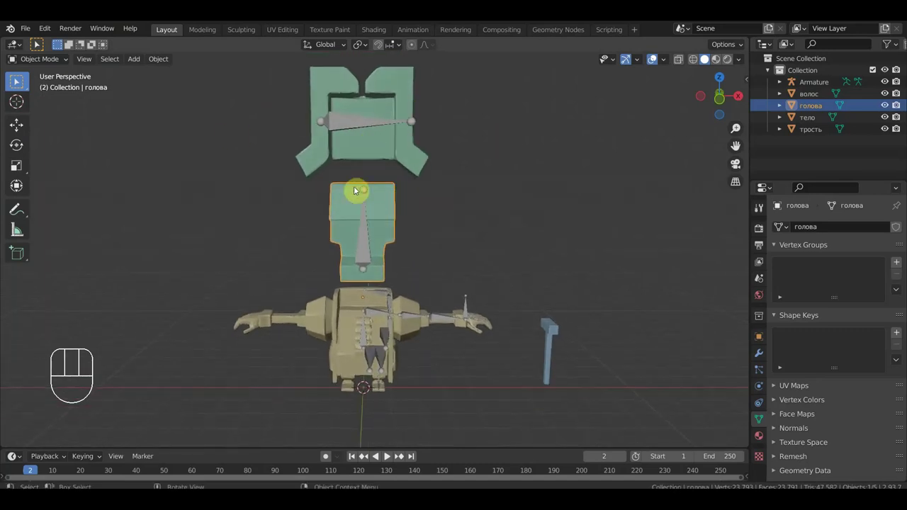
left_click_drag(403, 224, 377, 214)
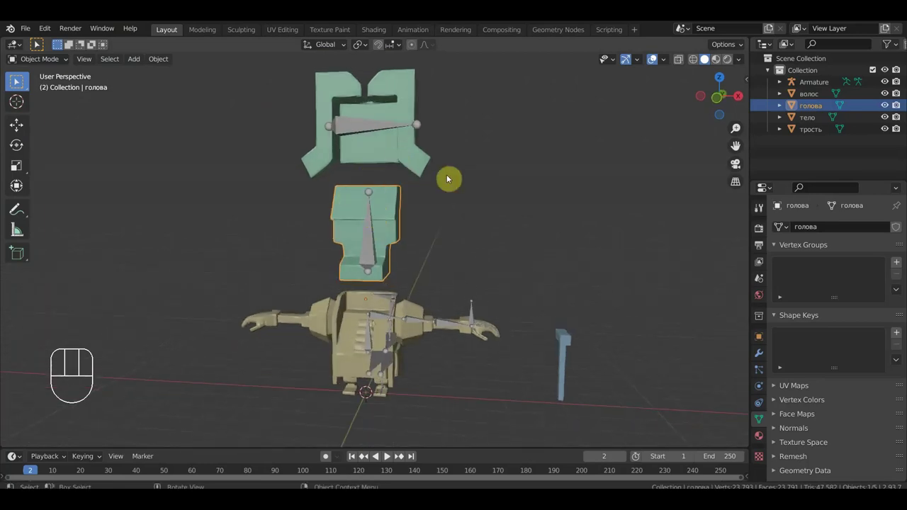
left_click_drag(456, 201, 480, 202)
key("KP_1")
Select the волос and голова meshes together and zoom toward the torso
left_click_drag(423, 224, 401, 249)
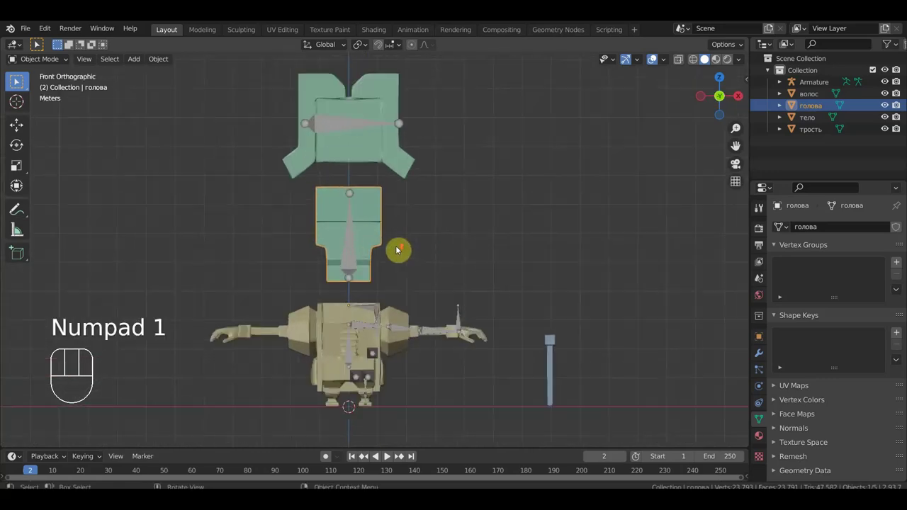
left_click(398, 160)
left_click_drag(438, 255, 464, 156)
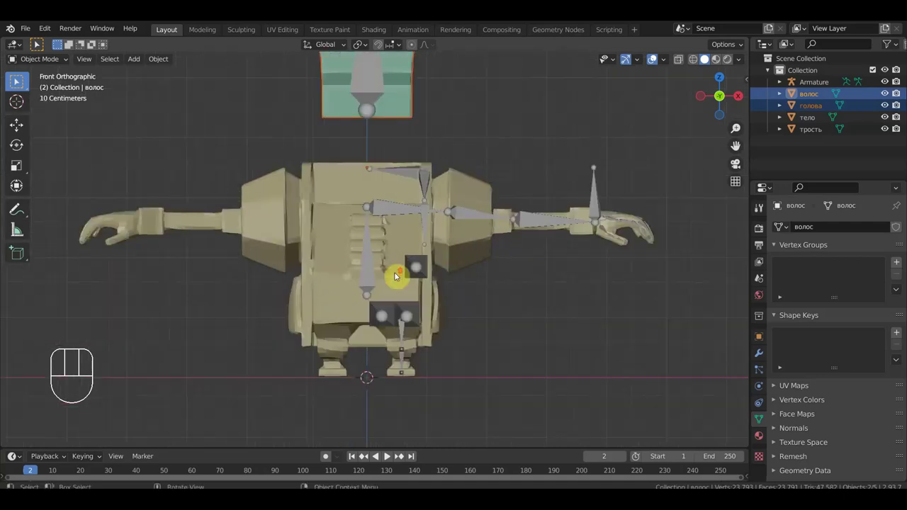
Add тело and the Armature, then parent the meshes with automatic weights
left_click(324, 217)
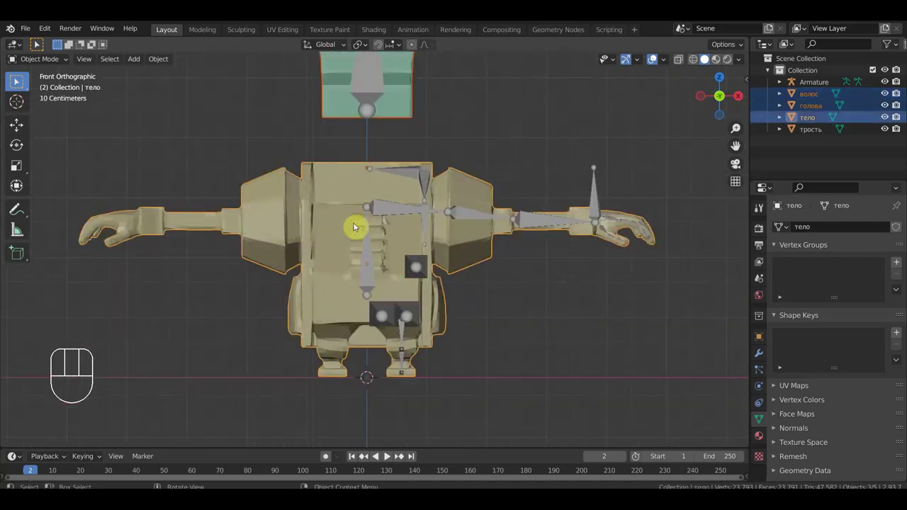
left_click(395, 214)
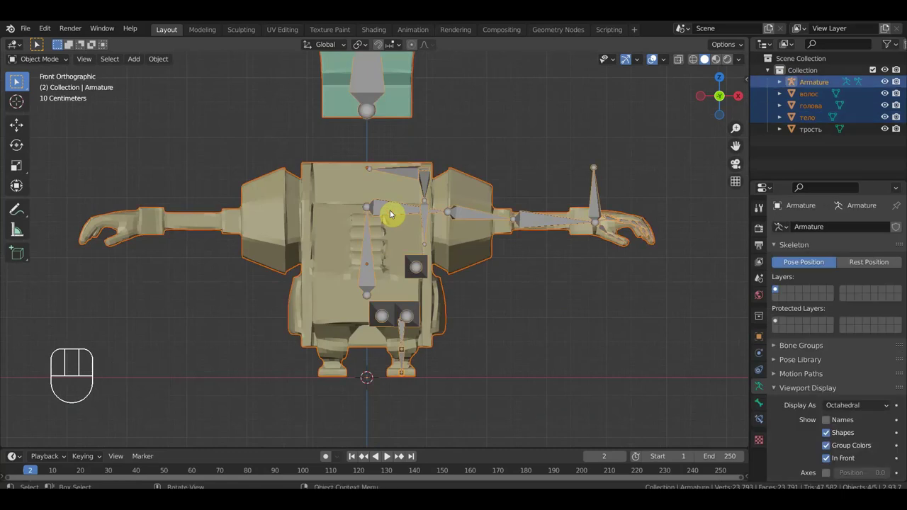
key("ctrl+p")
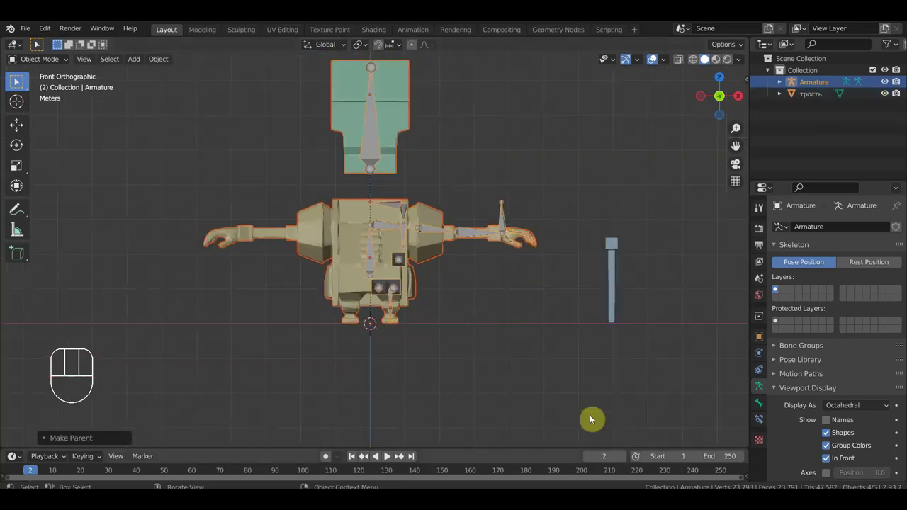
left_click_drag(514, 312, 521, 364)
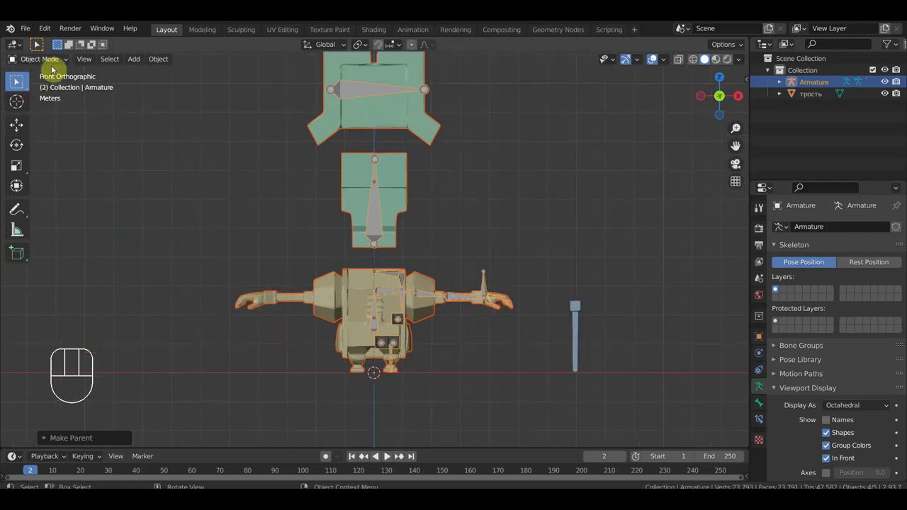
Put the armature into Edit Mode and select the arm bones near the hand
left_click_drag(57, 61, 56, 85)
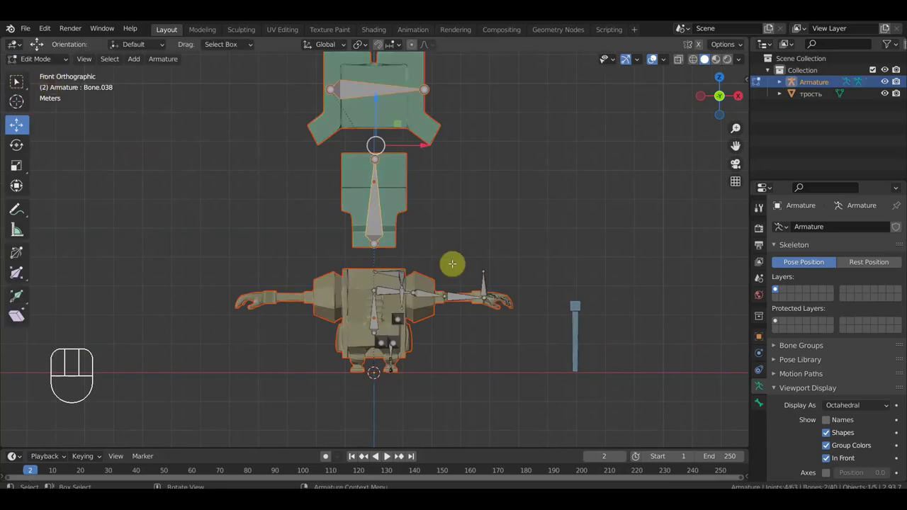
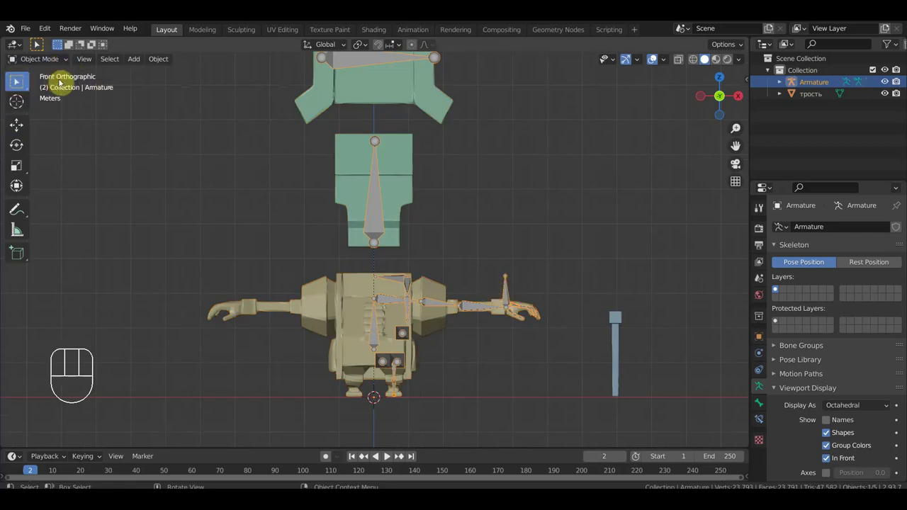
left_click(20, 81)
left_click(541, 421)
left_click_drag(514, 385, 387, 265)
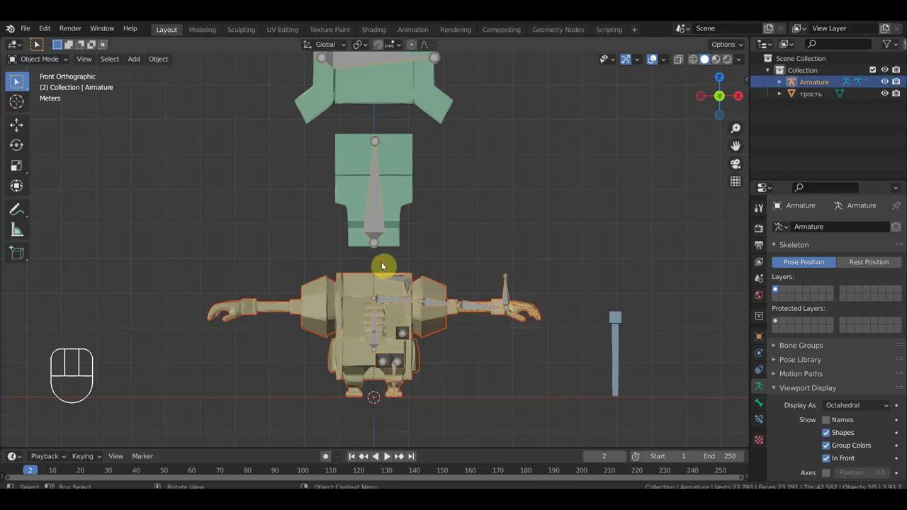
left_click_drag(44, 66, 19, 81)
left_click(20, 81)
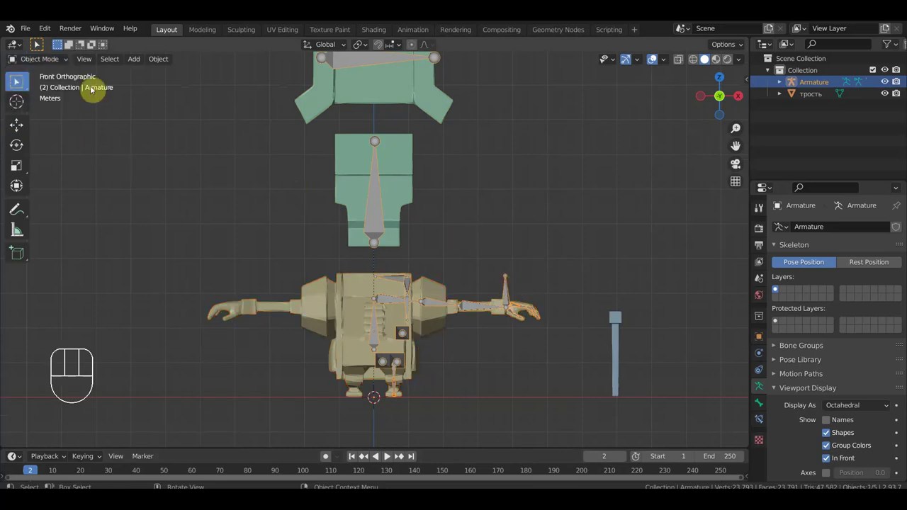
left_click_drag(52, 58, 53, 89)
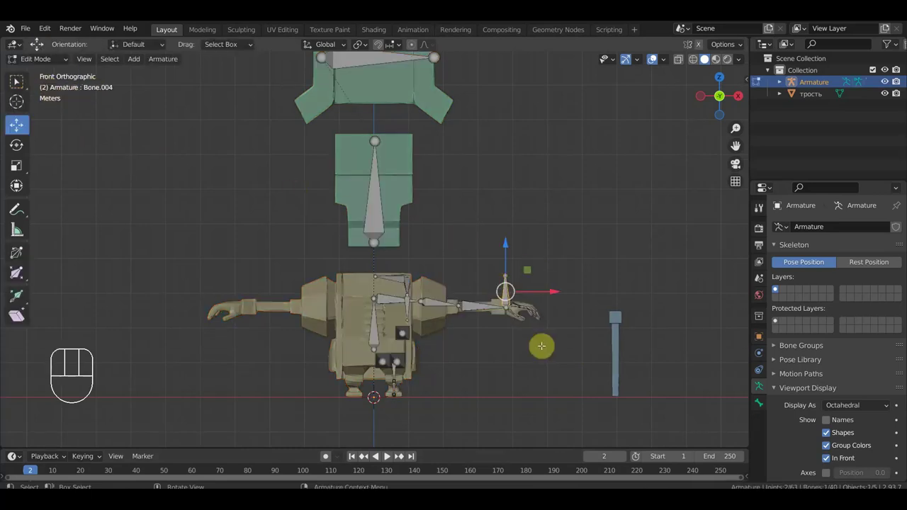
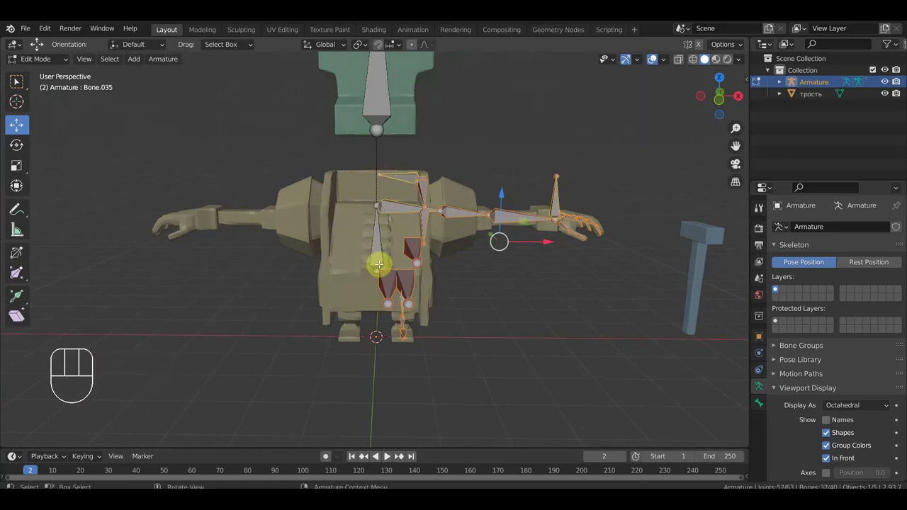
Duplicate the selected arm, hand and leg bones and move the copies aside
key("KP_1")
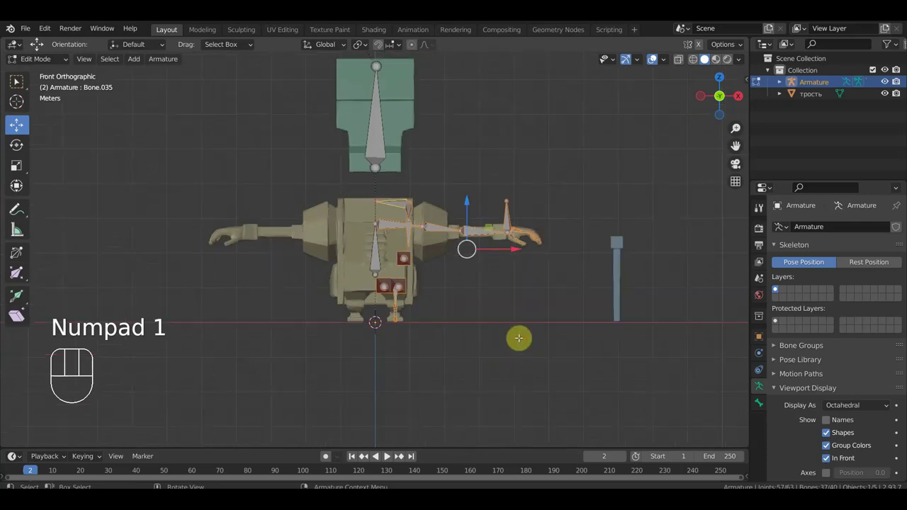
key("shift+d")
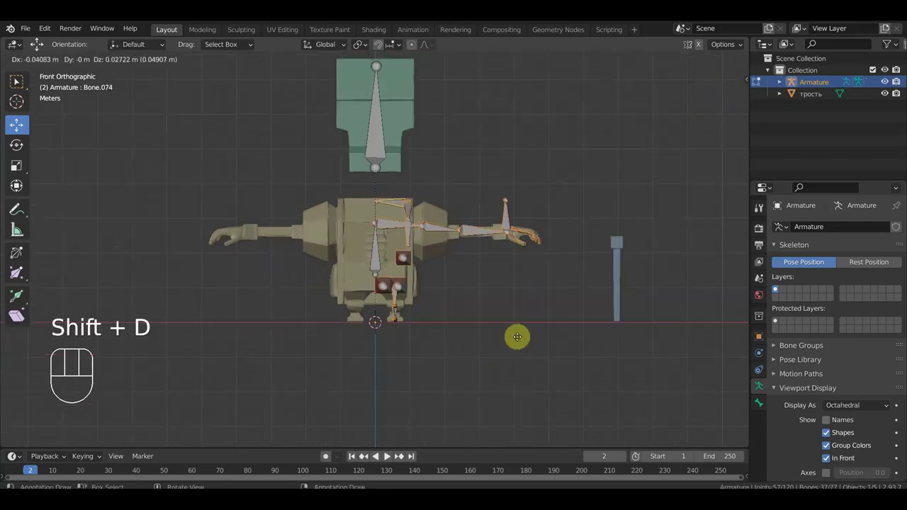
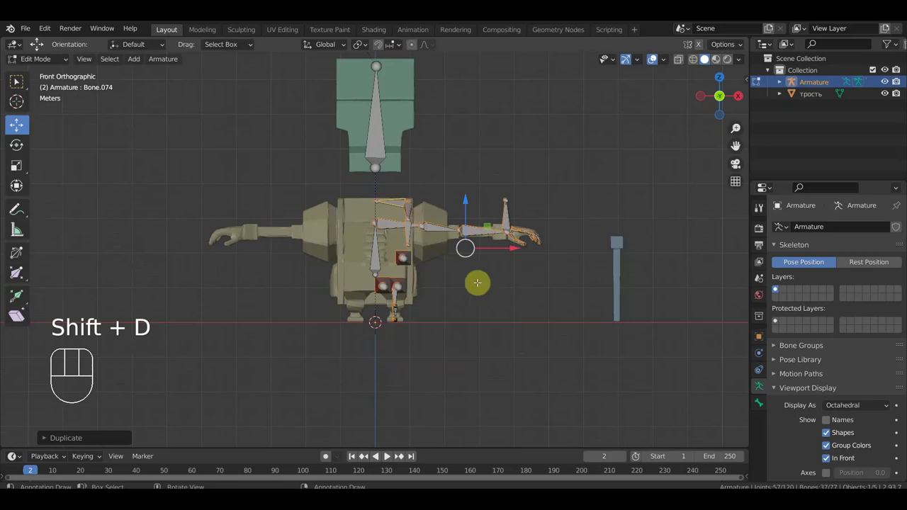
left_click_drag(441, 231, 514, 307)
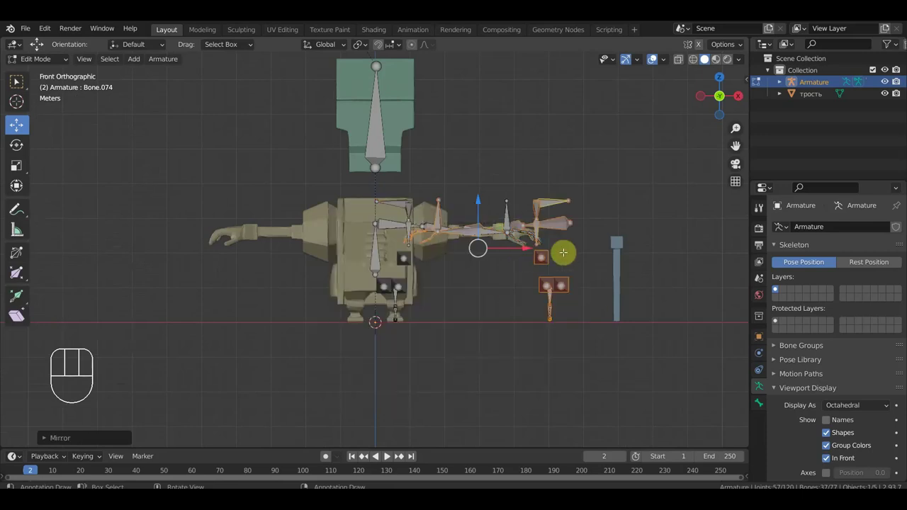
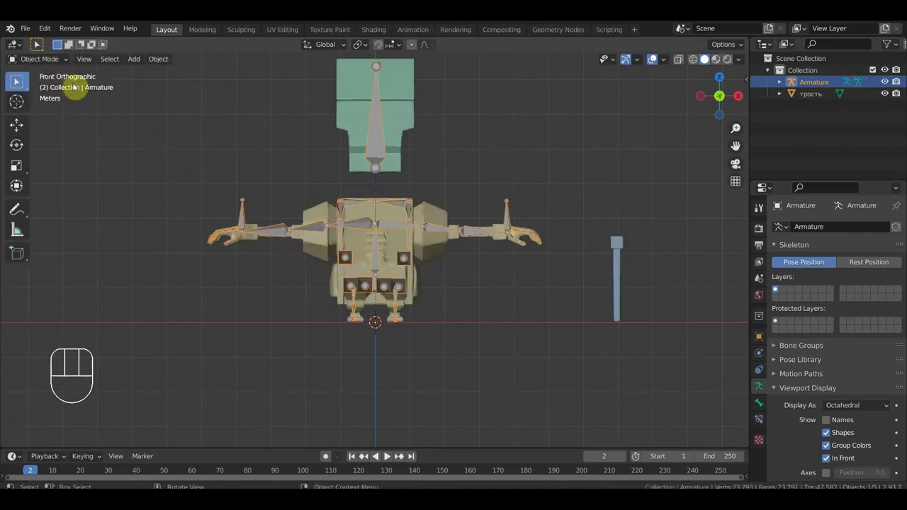
Re-parent the тело mesh to the Armature with automatic weights in object mode
left_click_drag(425, 316, 417, 294)
left_click(420, 270)
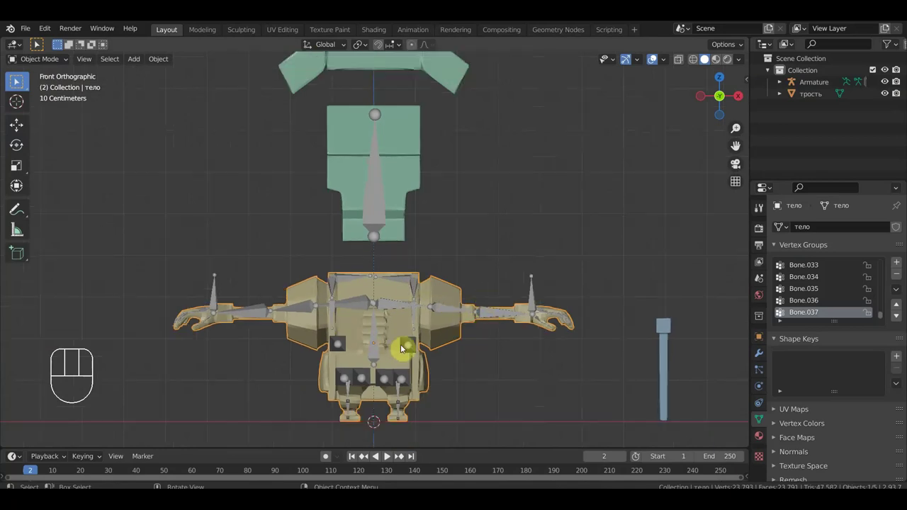
left_click(460, 87)
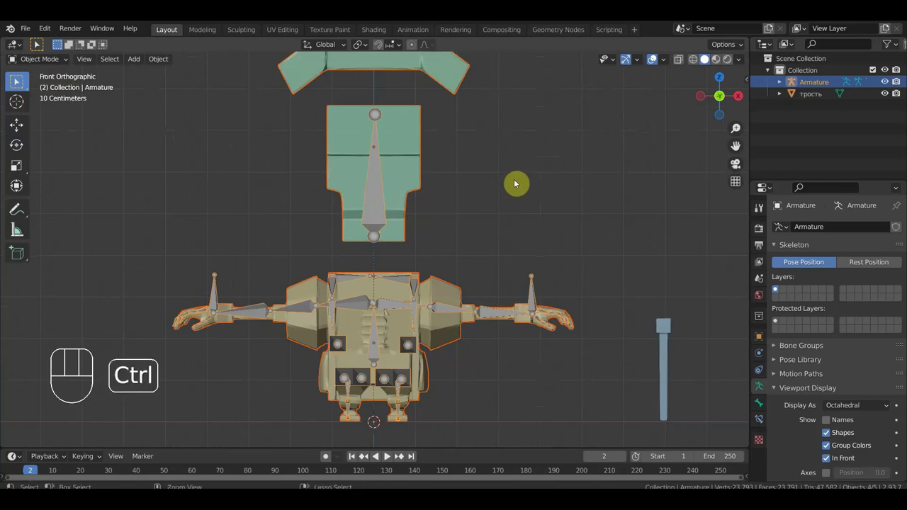
key("ctrl+p")
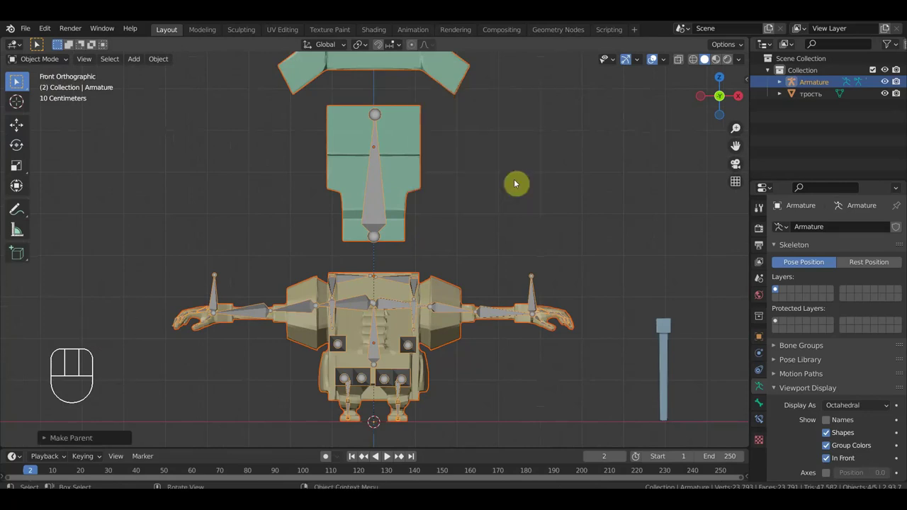
middle_click(20, 81)
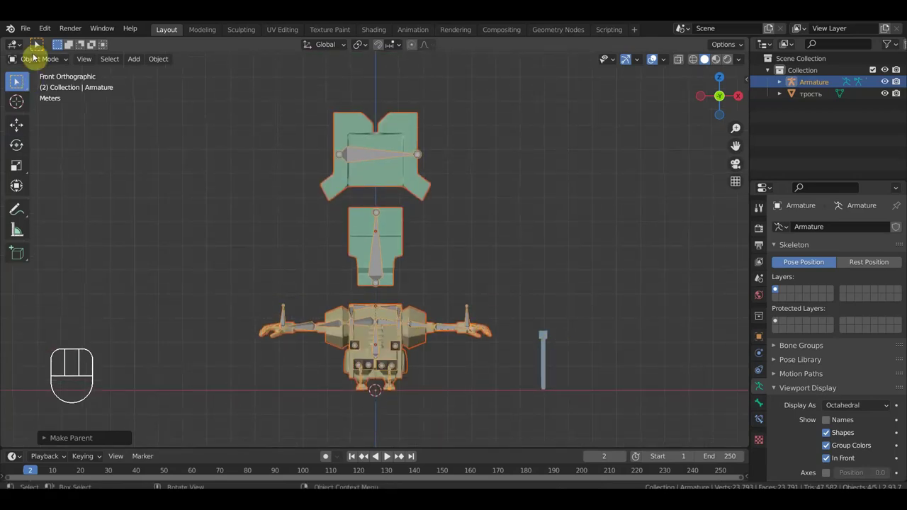
left_click(20, 81)
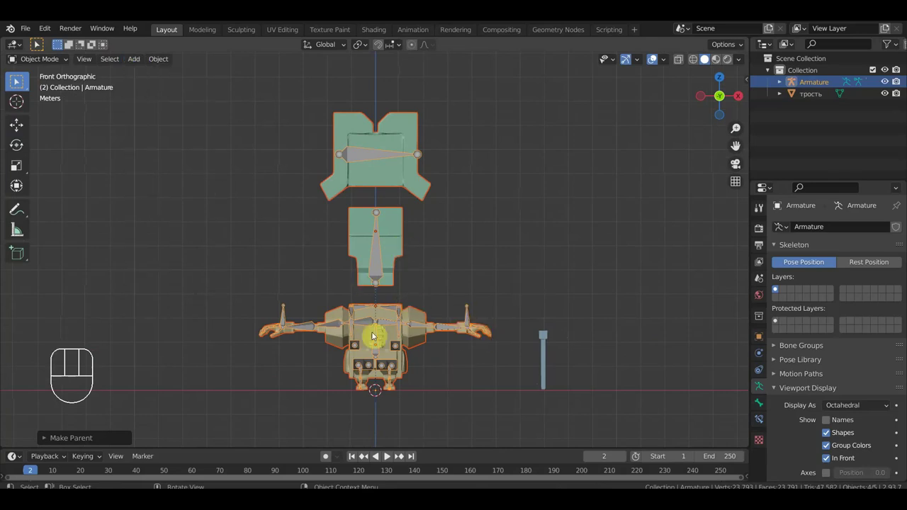
Add a single-bone armature and scale/move it to stand inside the cane
left_click_drag(137, 67, 20, 81)
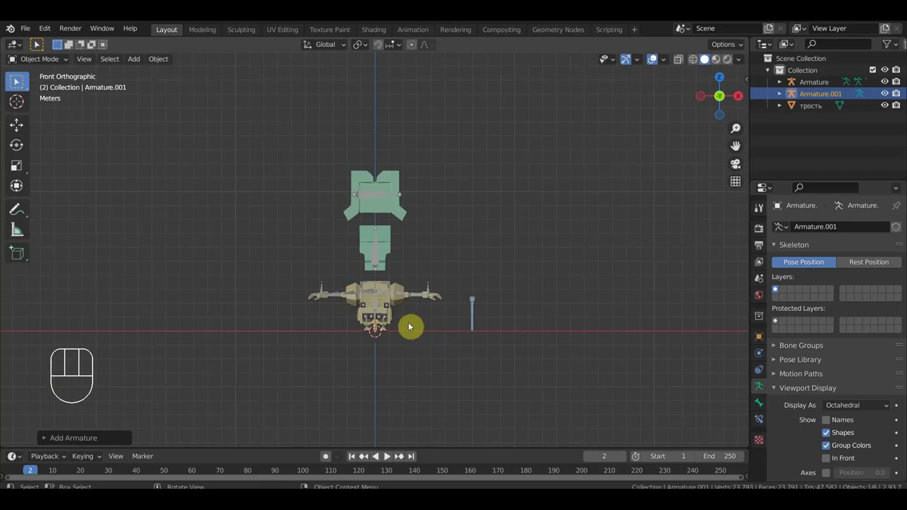
left_click(28, 127)
left_click_drag(426, 328, 525, 352)
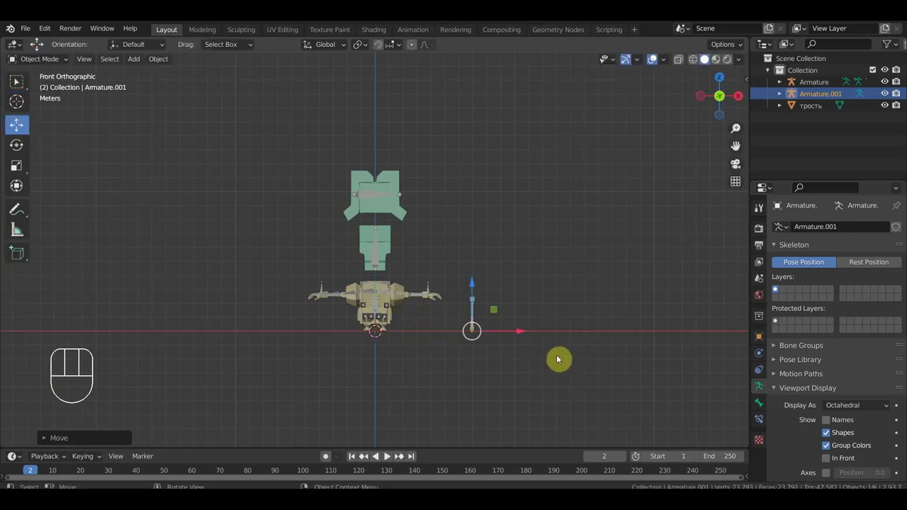
key("s")
left_click(624, 381)
Orbit to check the cane bone, then add the cane mesh to the selection
left_click_drag(564, 372, 441, 365)
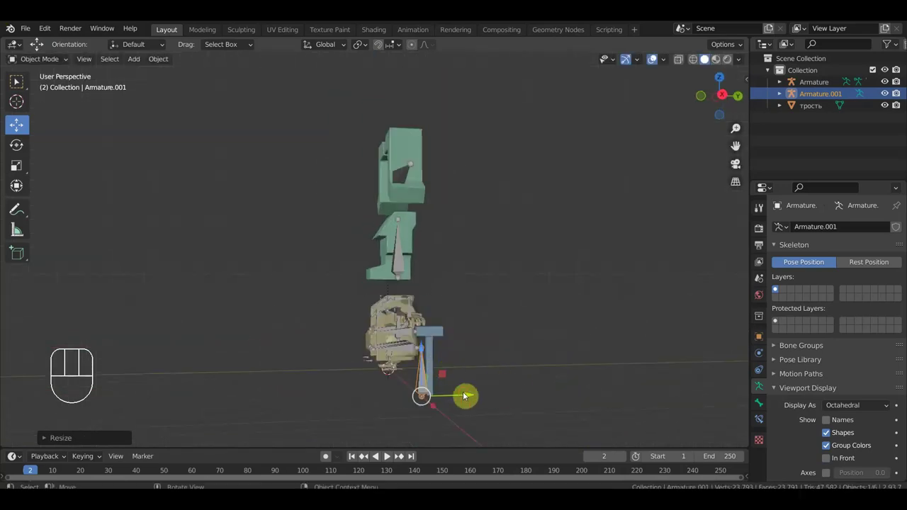
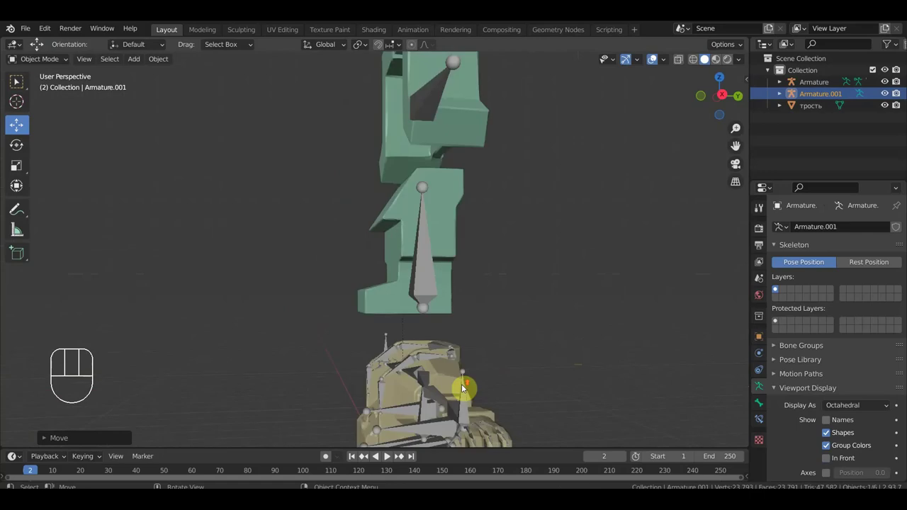
left_click_drag(556, 400, 586, 397)
left_click_drag(600, 384, 523, 295)
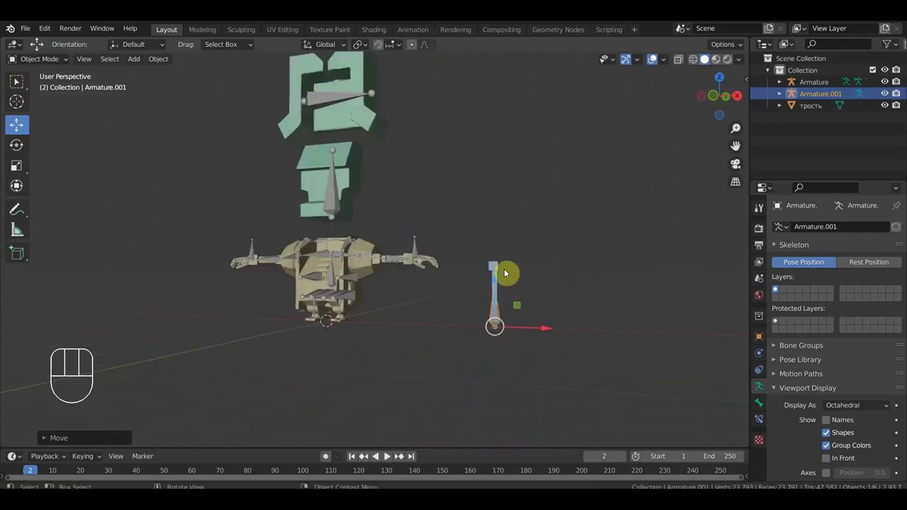
left_click_drag(536, 325, 495, 316)
left_click(436, 321)
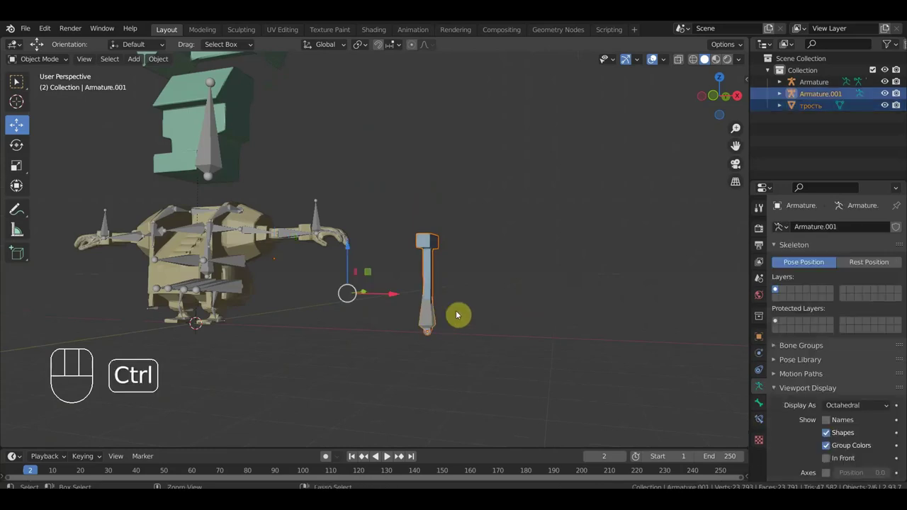
Parent the cane to Armature.001 with automatic weights and view from front
key("ctrl+p")
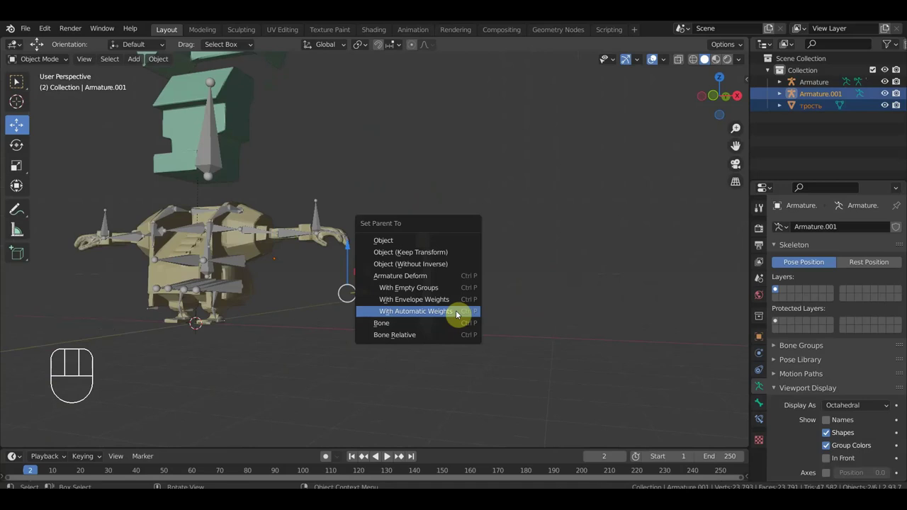
left_click_drag(503, 253, 521, 261)
key("KP_1")
left_click_drag(540, 299, 557, 291)
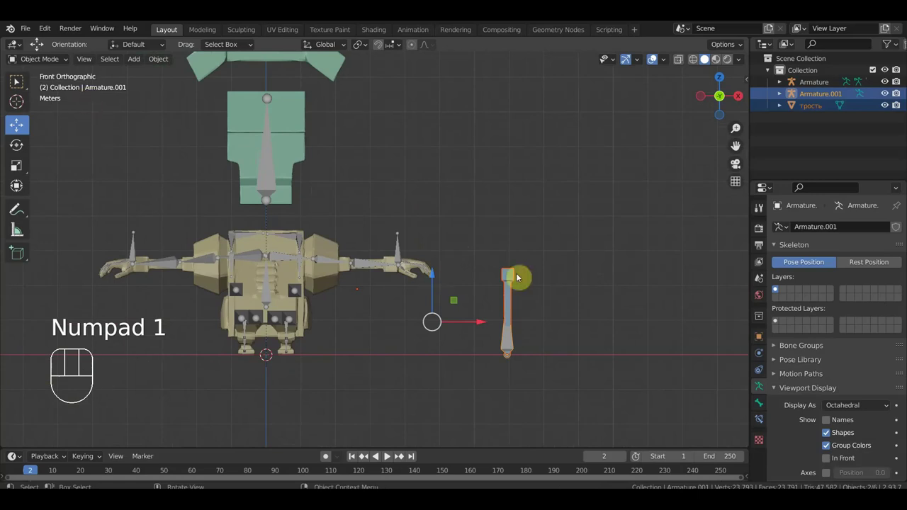
Check the binding in Pose Mode, then return the cane armature to object mode
left_click_drag(51, 64, 20, 81)
left_click(20, 80)
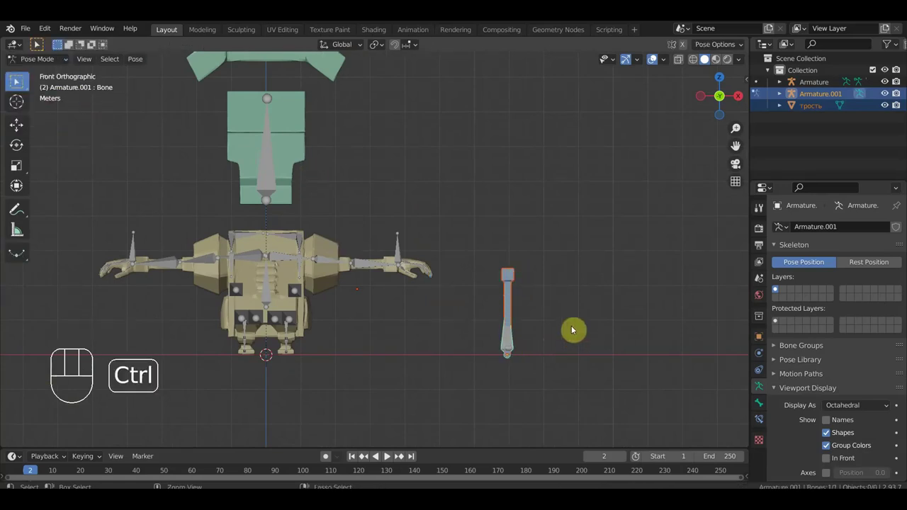
key("ctrl+p")
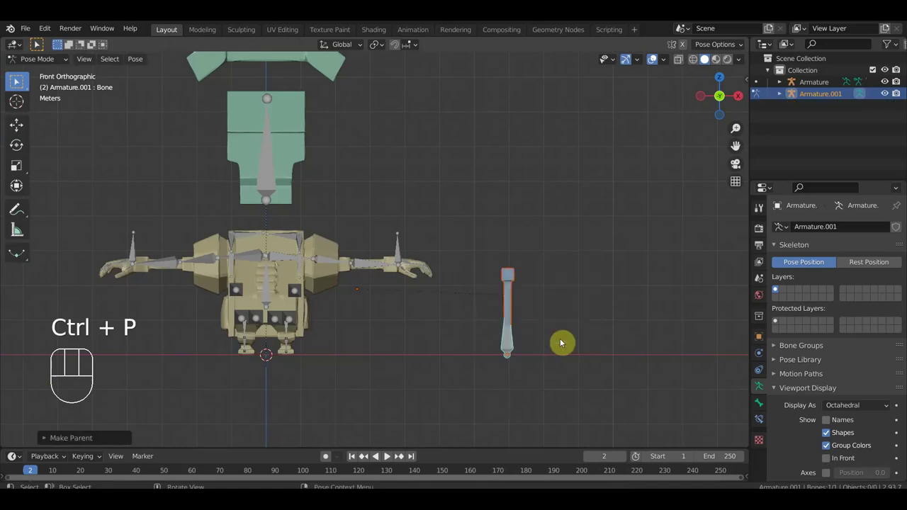
left_click(511, 345)
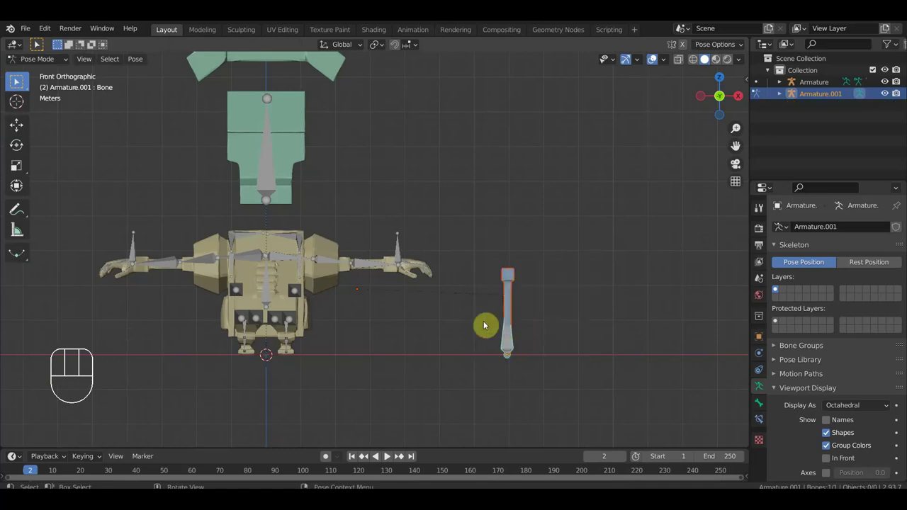
left_click_drag(49, 62, 48, 74)
left_click(514, 350)
left_click(514, 350)
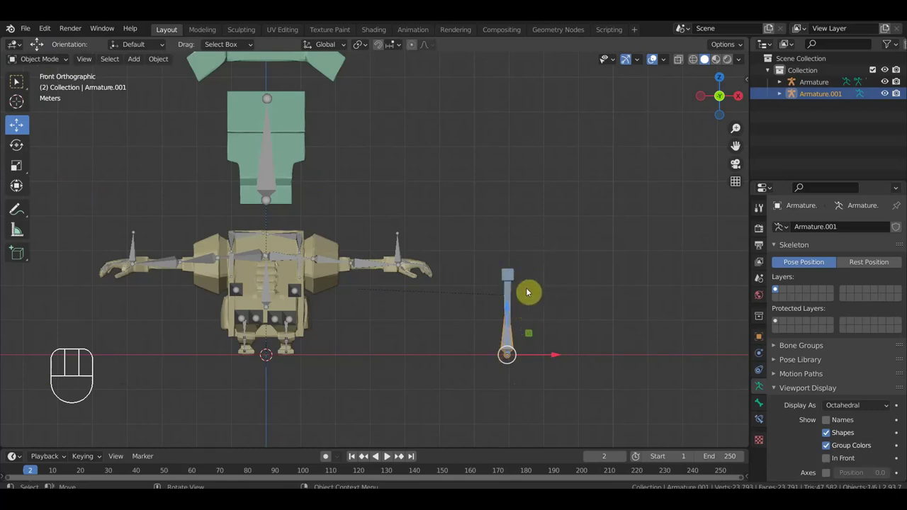
left_click_drag(544, 303, 595, 305)
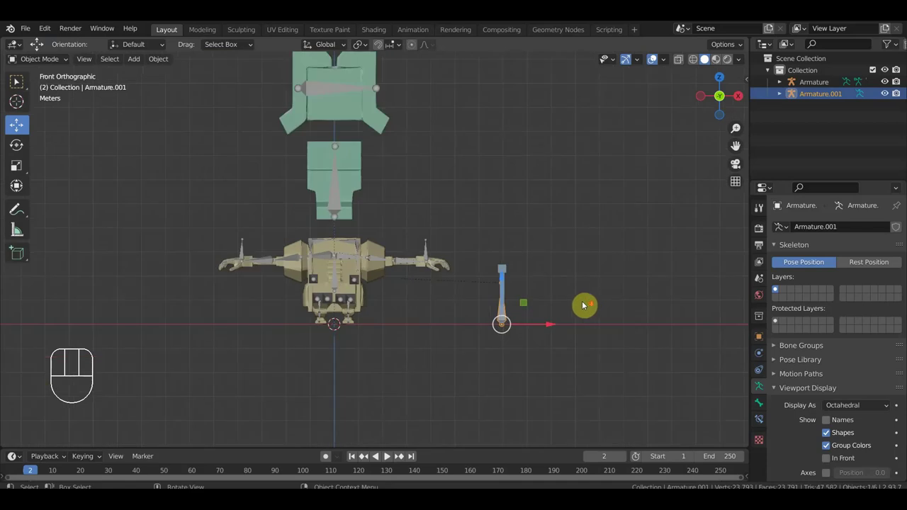
Select Armature.001 plus the character's Armature and switch both into Pose Mode
middle_click(591, 314)
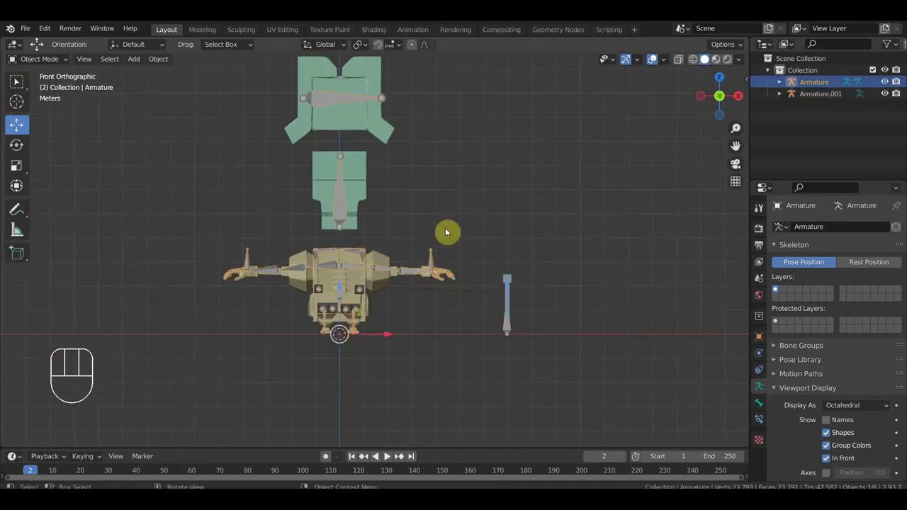
left_click(511, 338)
left_click(516, 334)
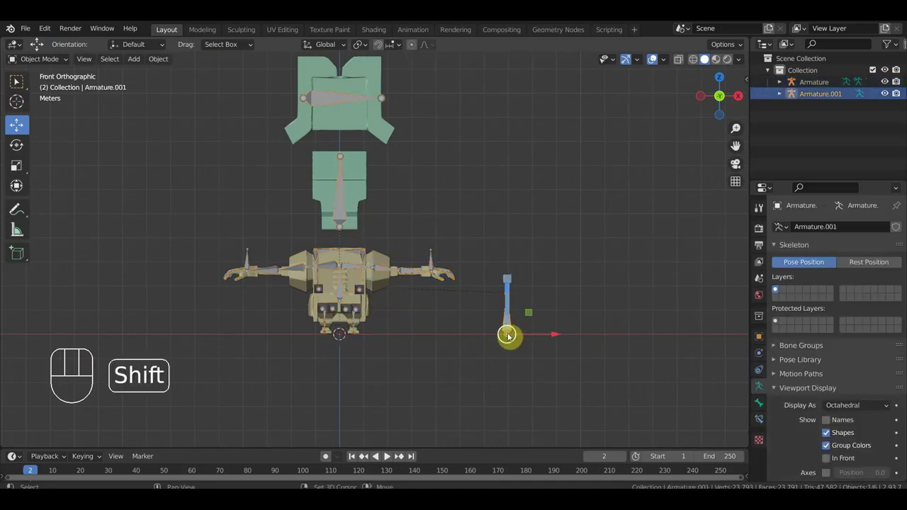
left_click(435, 261)
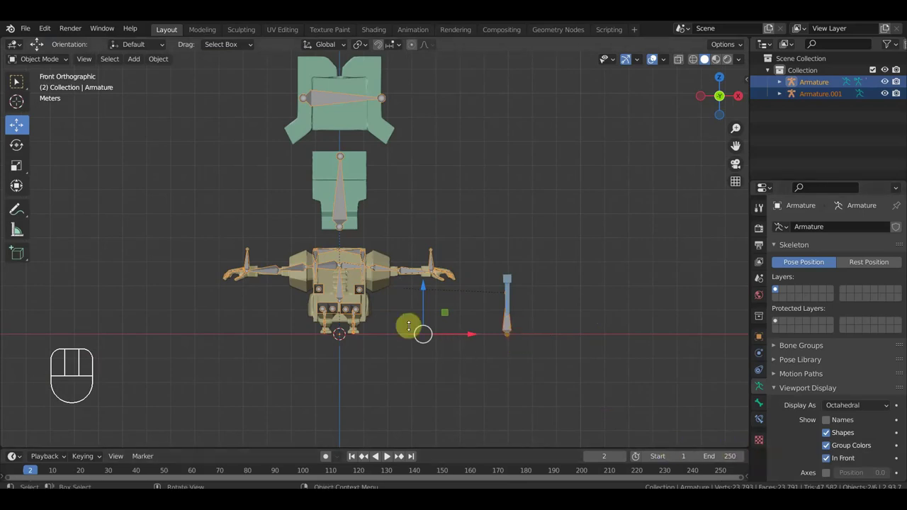
left_click_drag(40, 63, 50, 102)
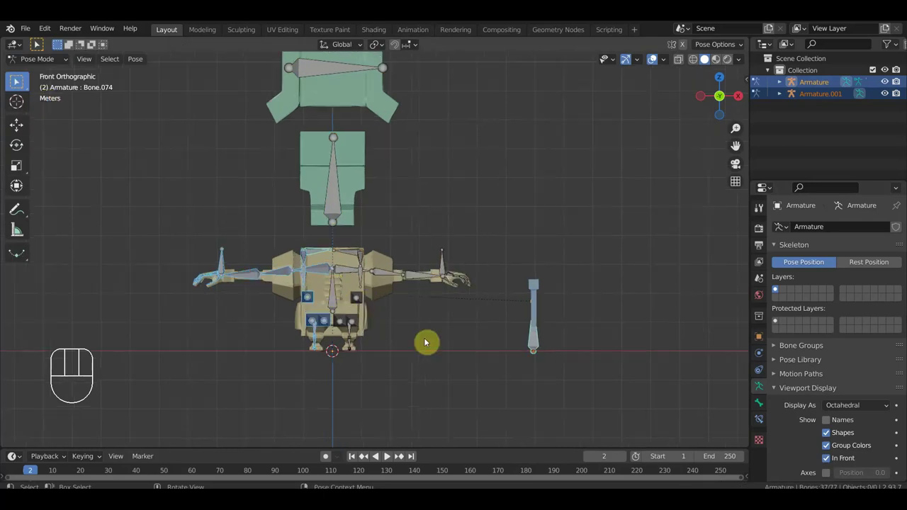
Make the bone inside the cane armature the active bone
left_click(443, 353)
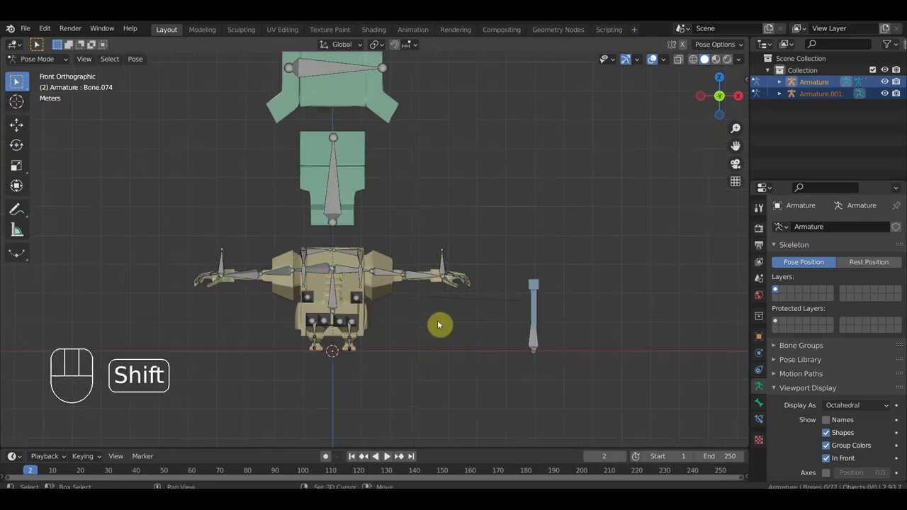
left_click_drag(416, 295, 443, 325)
left_click(19, 81)
left_click(20, 81)
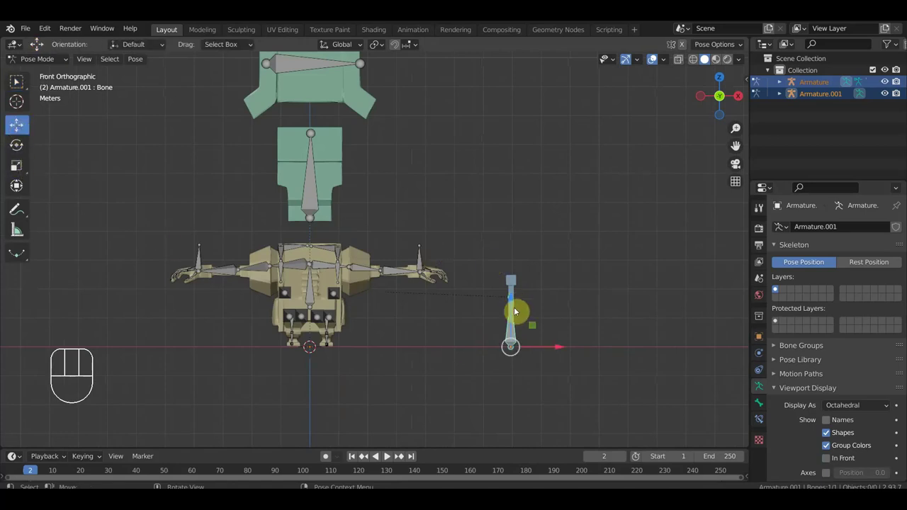
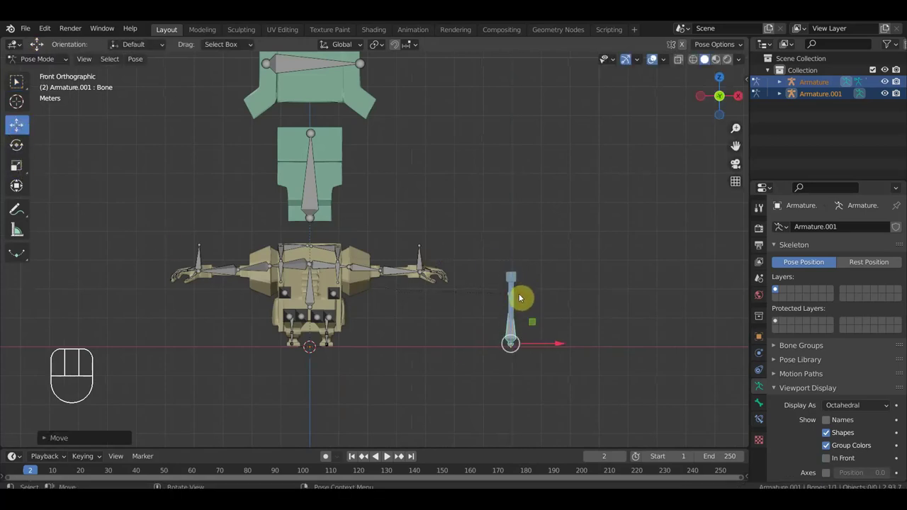
Select the character's forearm and upper arm bones and test-rotate the upper arm with R
key("ctrl+z")
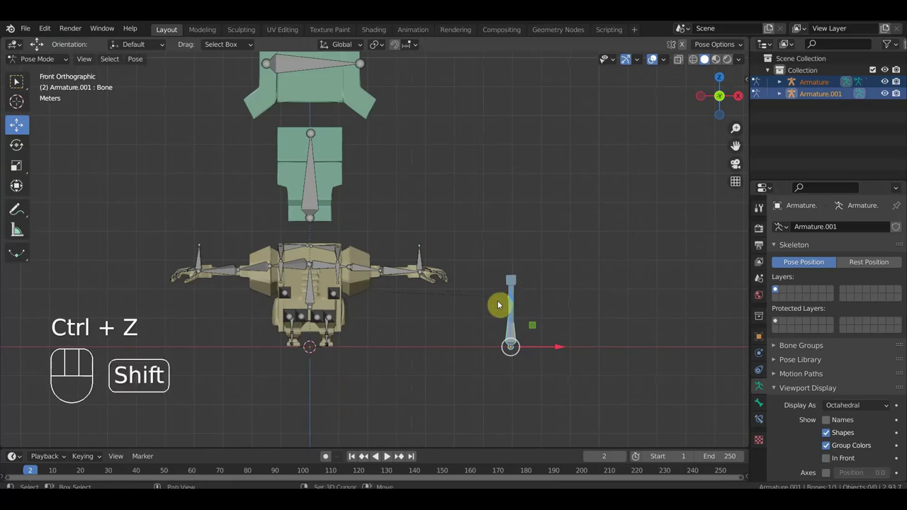
left_click_drag(459, 299, 542, 279)
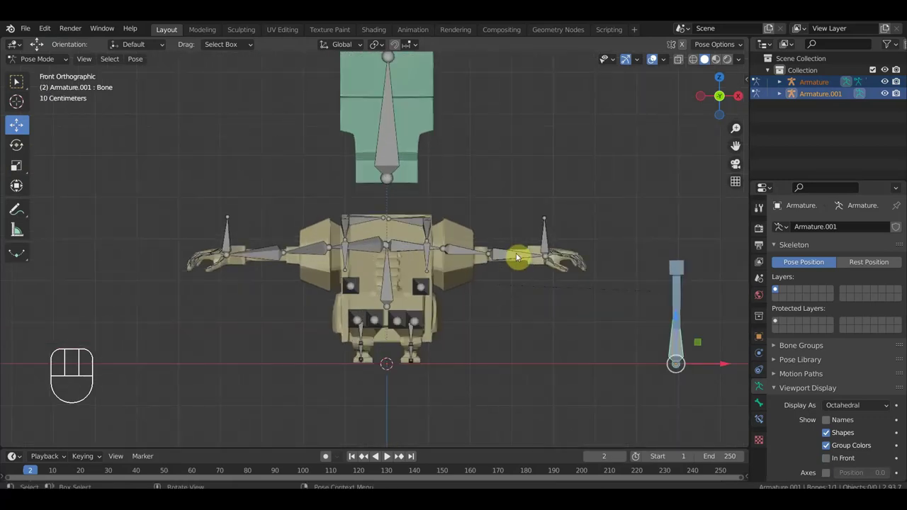
left_click_drag(549, 241, 570, 258)
left_click_drag(576, 278, 510, 312)
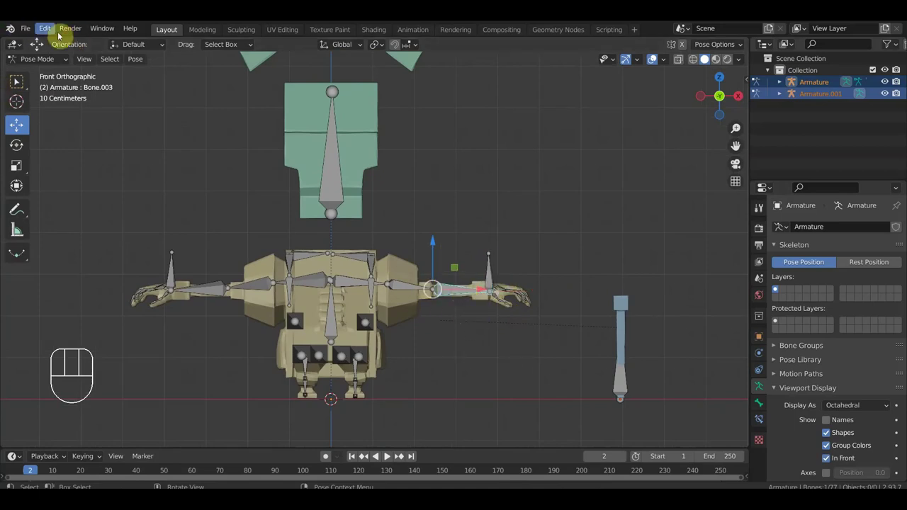
left_click_drag(34, 35, 63, 112)
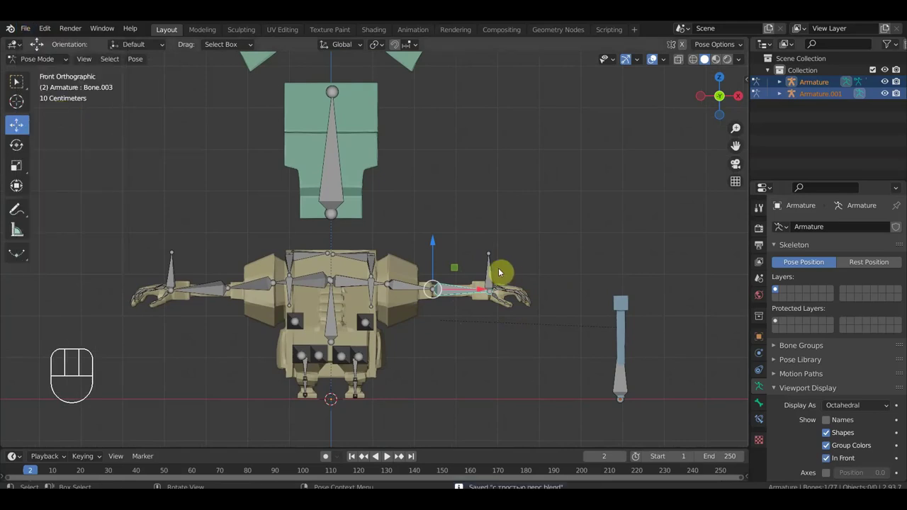
left_click_drag(412, 288, 521, 359)
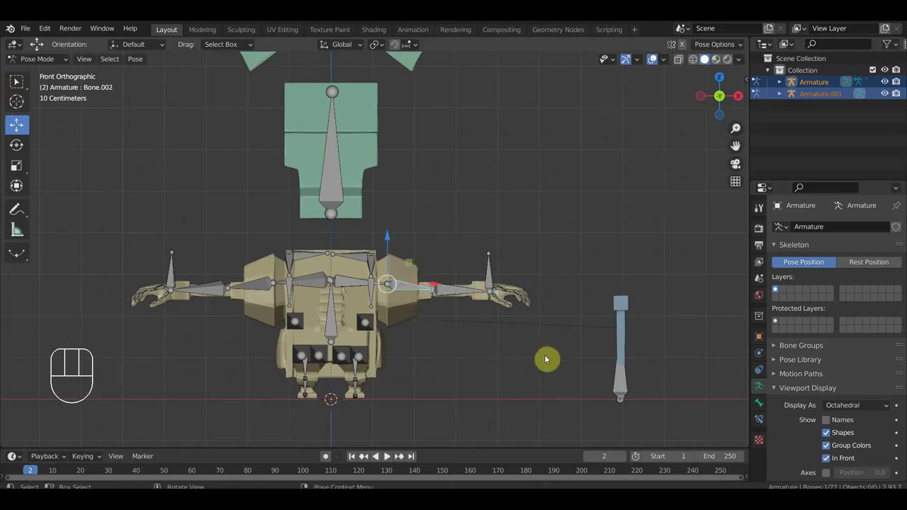
key("r")
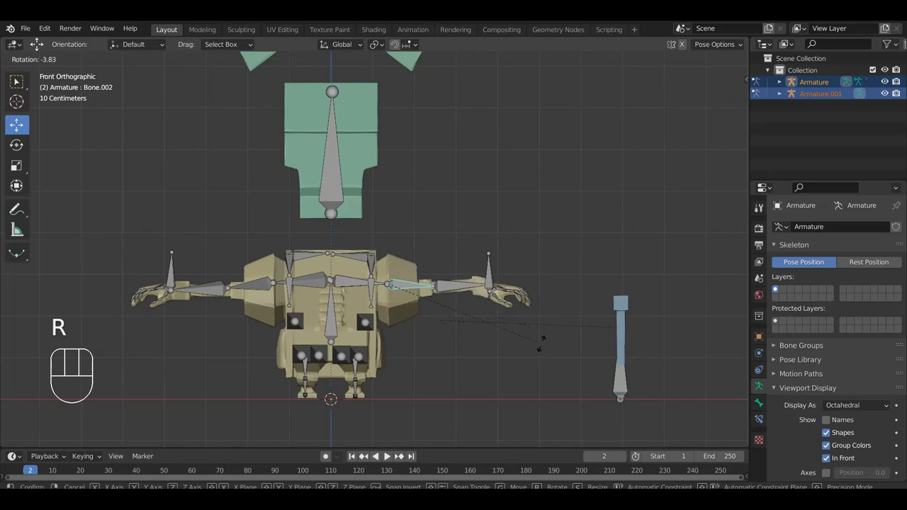
left_click(545, 361)
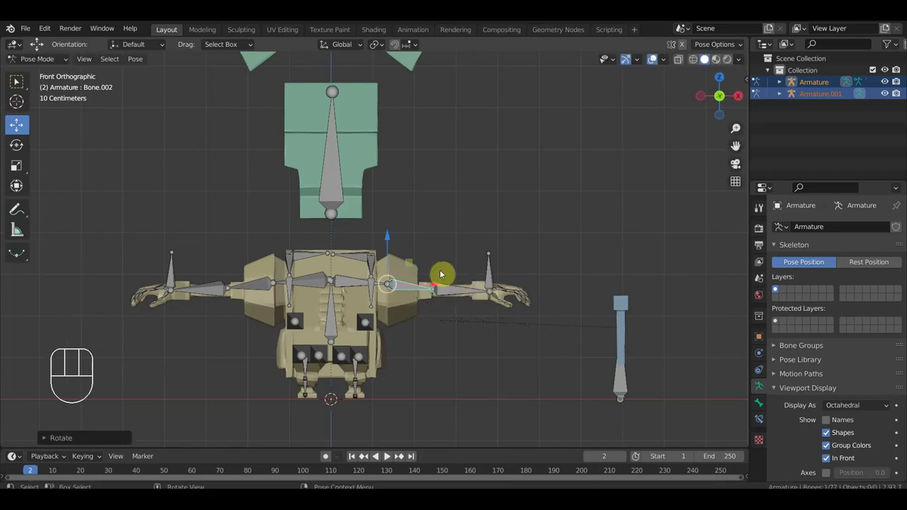
Bend the torso and spine bones with R and check the result from the front view
left_click_drag(338, 333, 517, 418)
key("r")
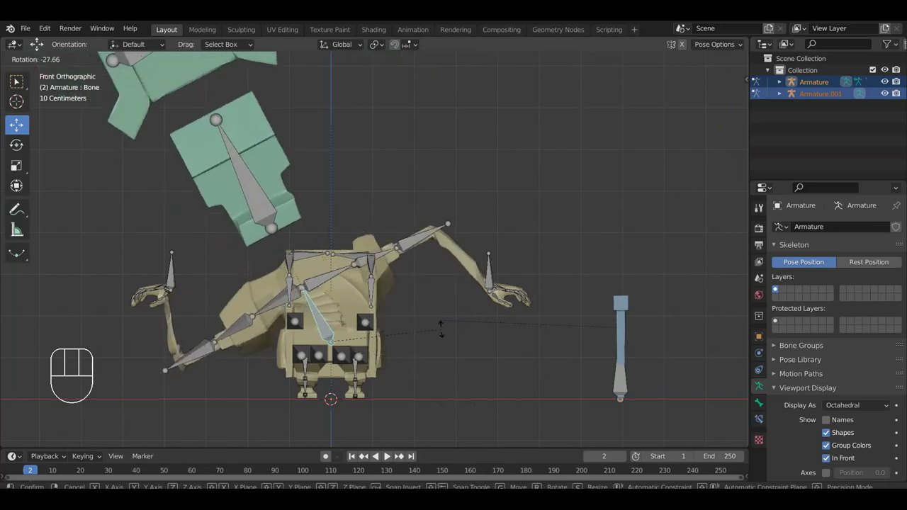
left_click_drag(432, 355, 461, 310)
left_click_drag(485, 375, 495, 334)
left_click_drag(455, 198, 470, 220)
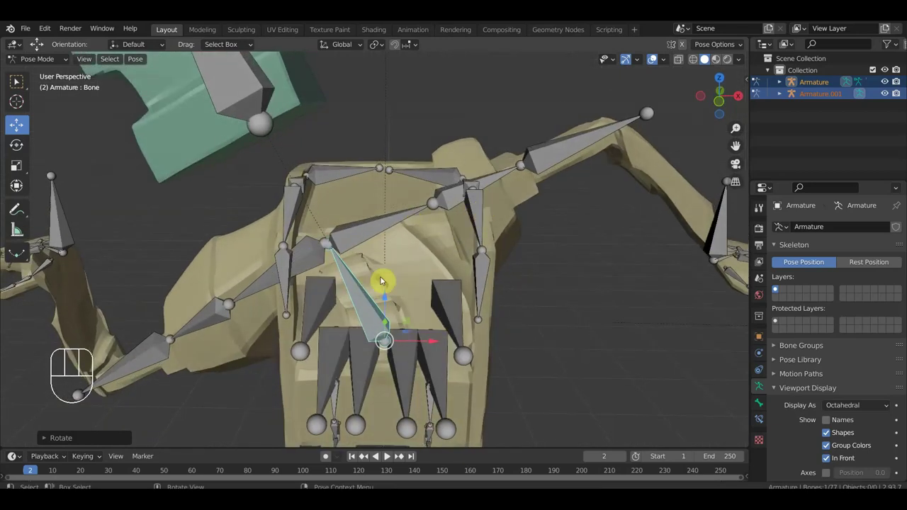
key("KP_1")
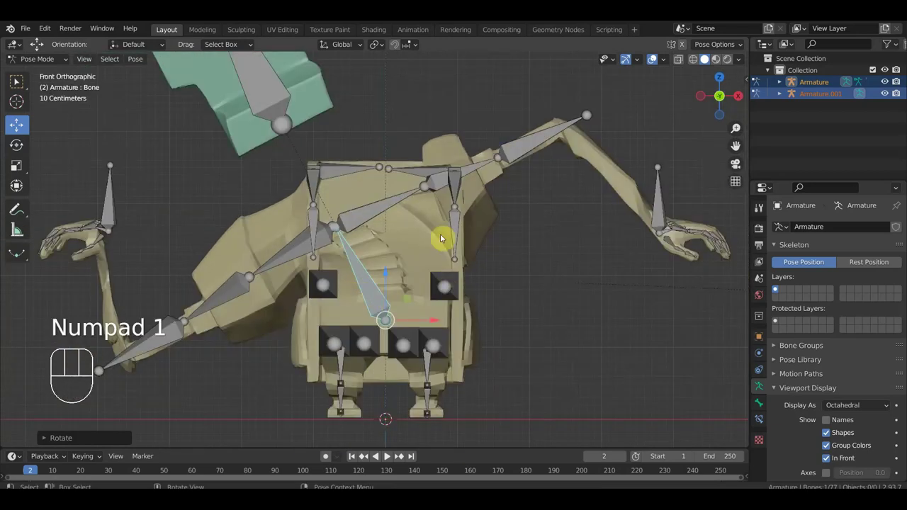
key("r")
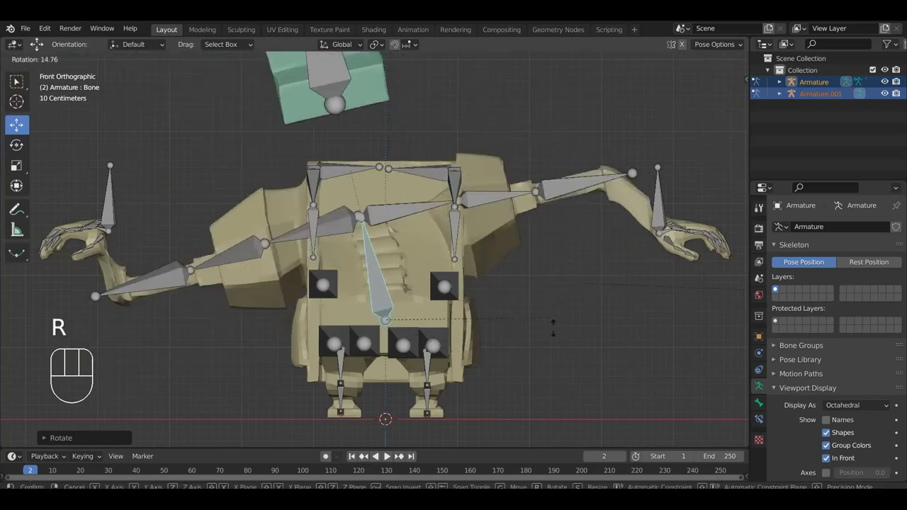
left_click(557, 341)
Undo the test rotations so the arms and spine return to the straight T-pose
left_click_drag(461, 194, 466, 197)
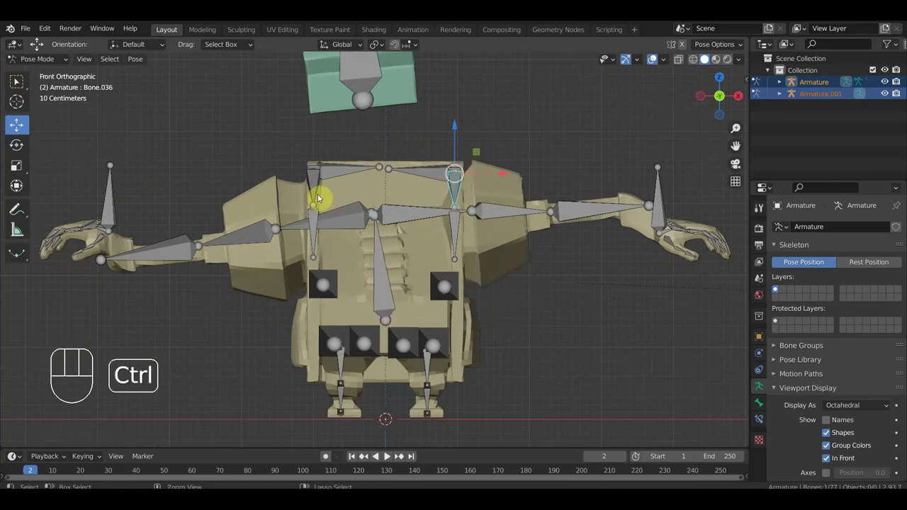
key("ctrl+z")
key("ctrl+z")
key("ctrl+z")
key("ctrl+z")
key("ctrl+z")
key("ctrl+z")
key("ctrl+z")
key("ctrl+z")
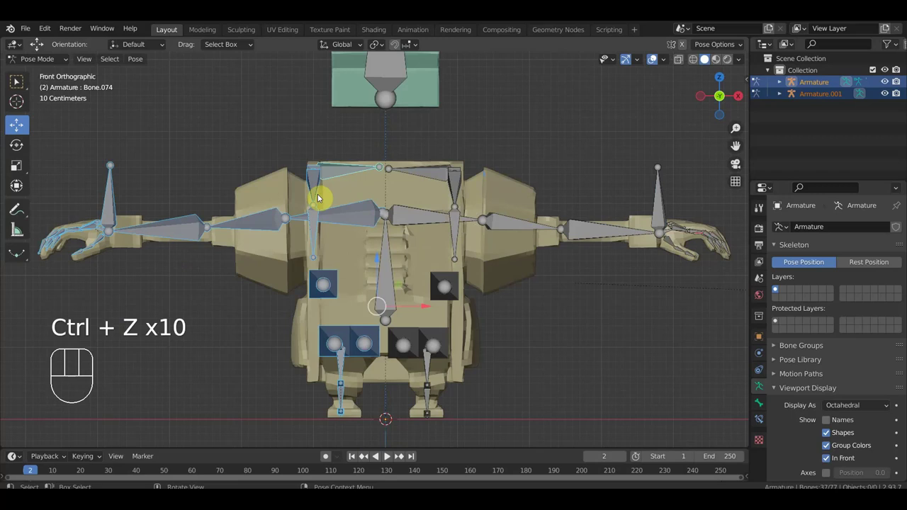
left_click_drag(48, 66, 52, 88)
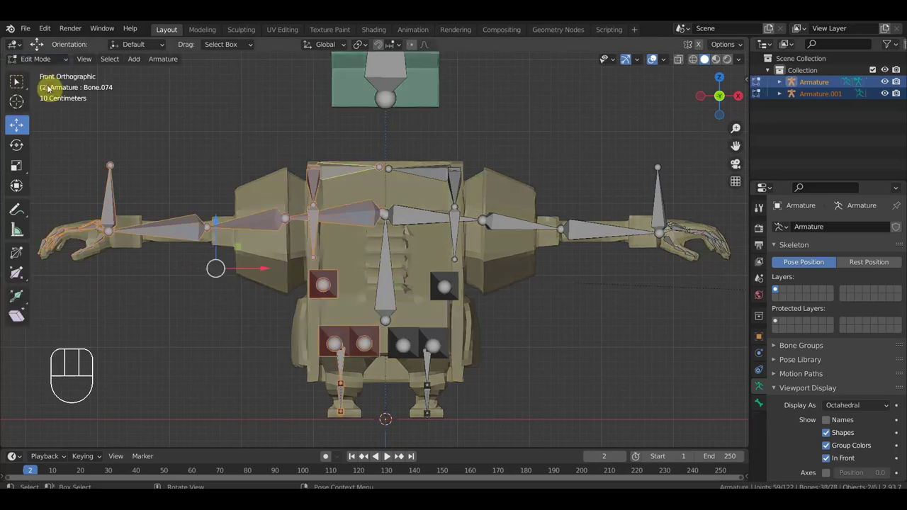
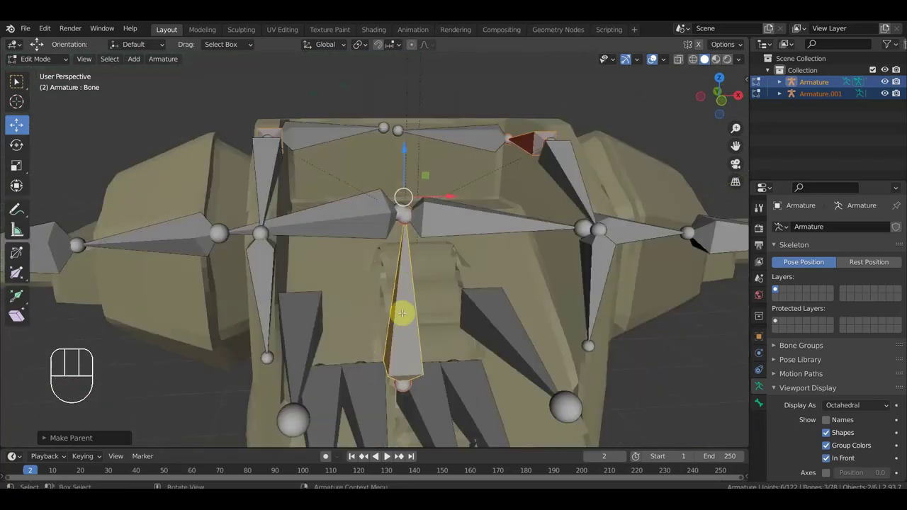
Enter Edit Mode on the armature and inspect the spine and hip bones from side and front views
key("KP_1")
left_click_drag(51, 64, 54, 102)
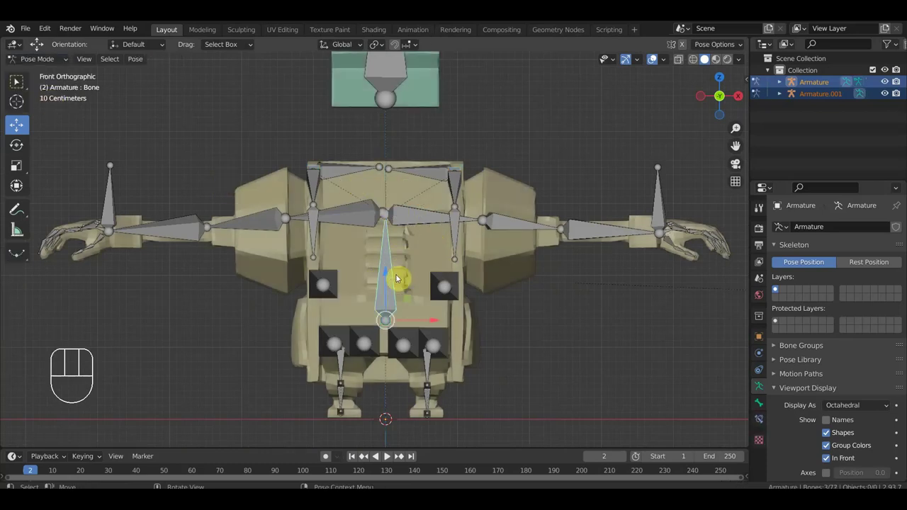
left_click_drag(387, 294, 441, 312)
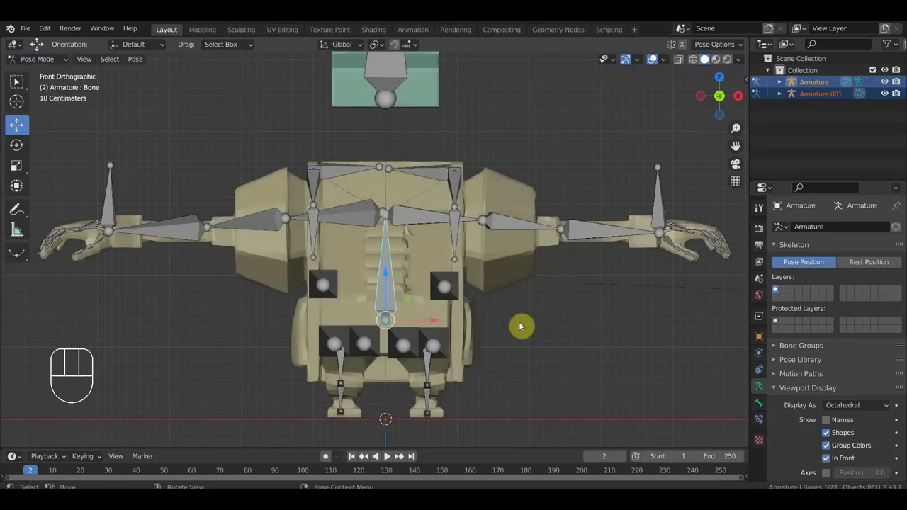
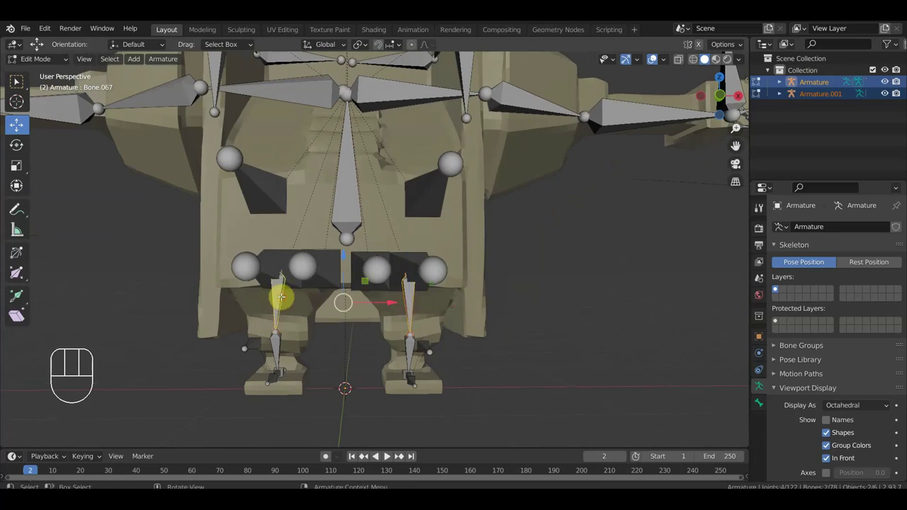
key("KP_3")
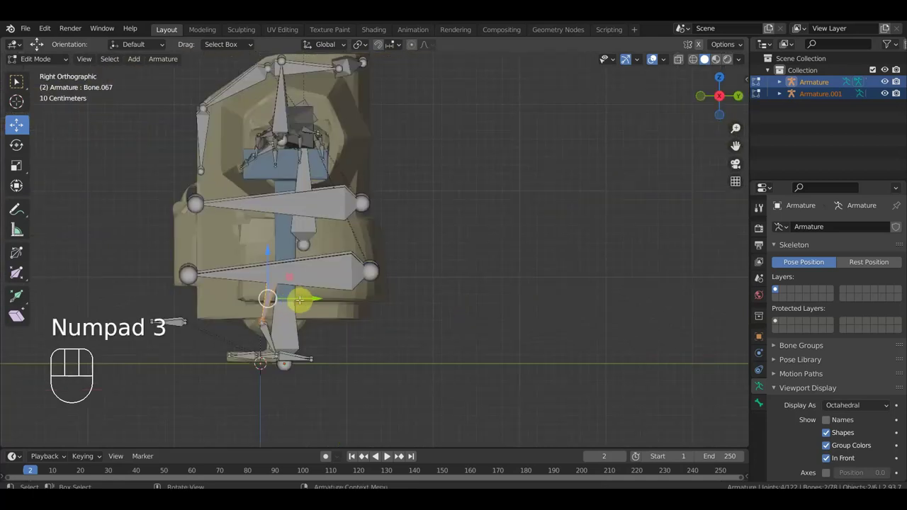
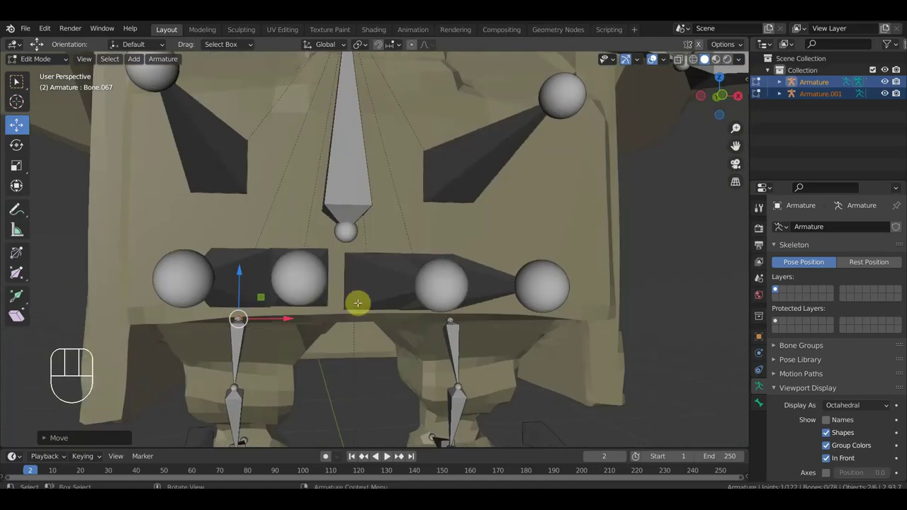
key("KP_1")
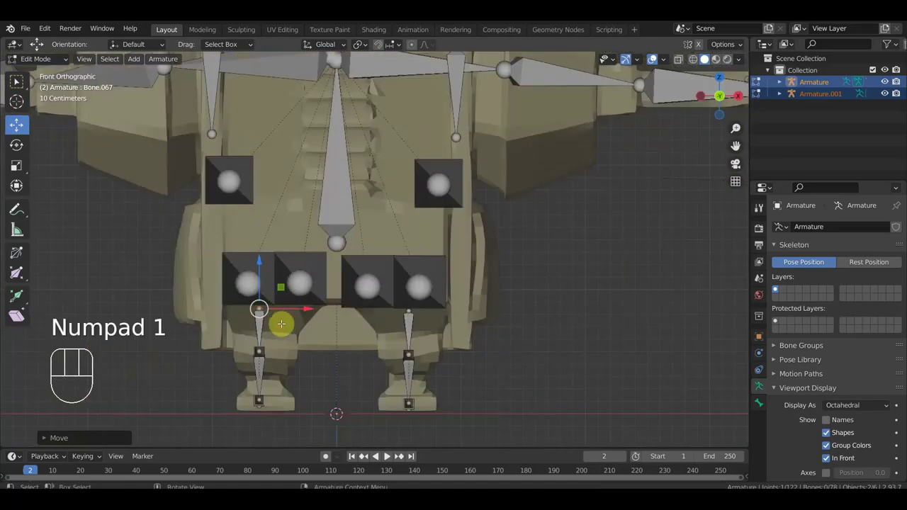
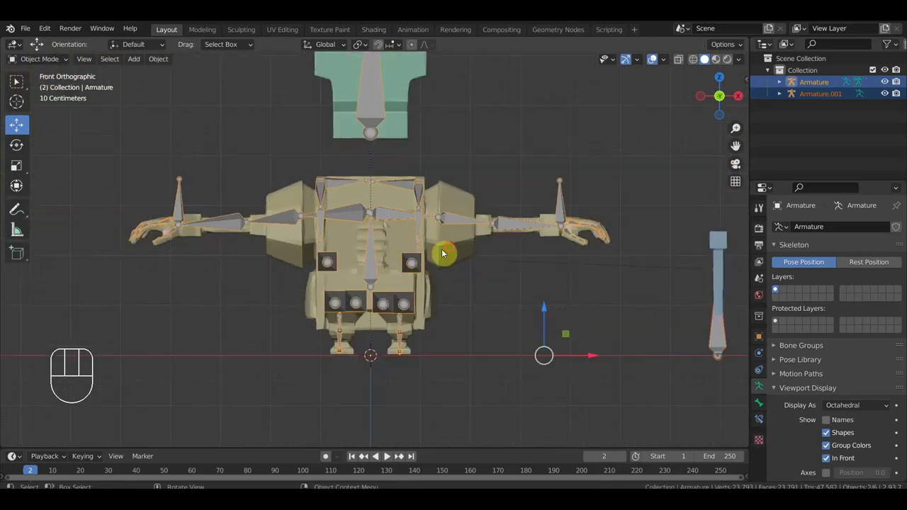
Return to Object Mode, select Armature.001 and re-enter Pose Mode with the cane bone active
left_click(452, 252)
left_click(569, 194)
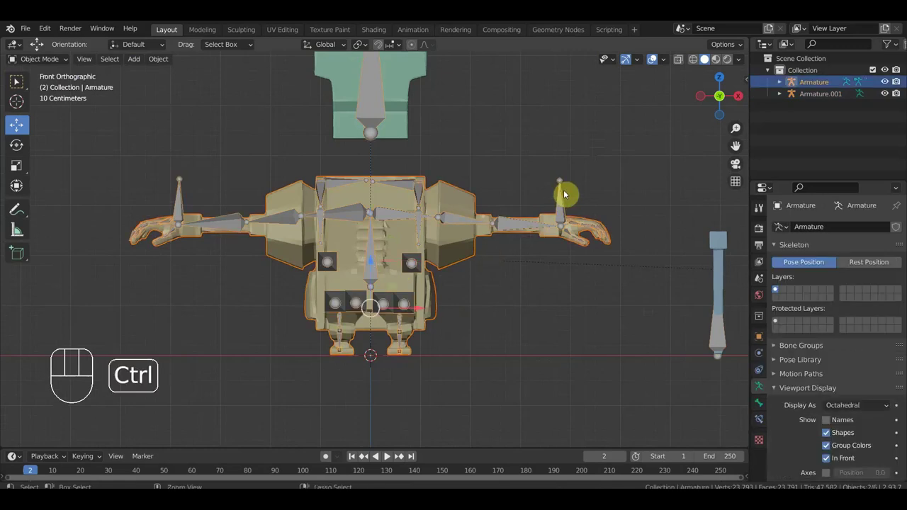
key("ctrl+p")
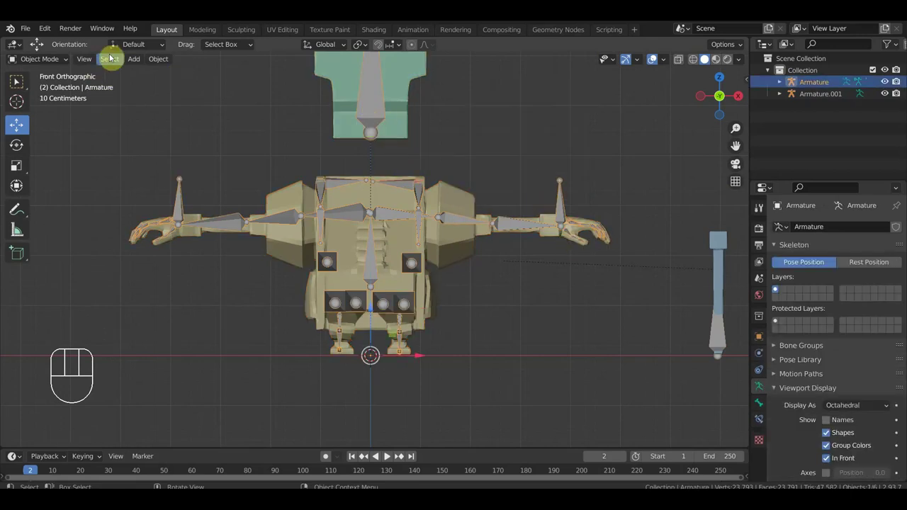
left_click(728, 350)
left_click_drag(47, 61, 56, 101)
left_click_drag(441, 312, 394, 274)
left_click(436, 288)
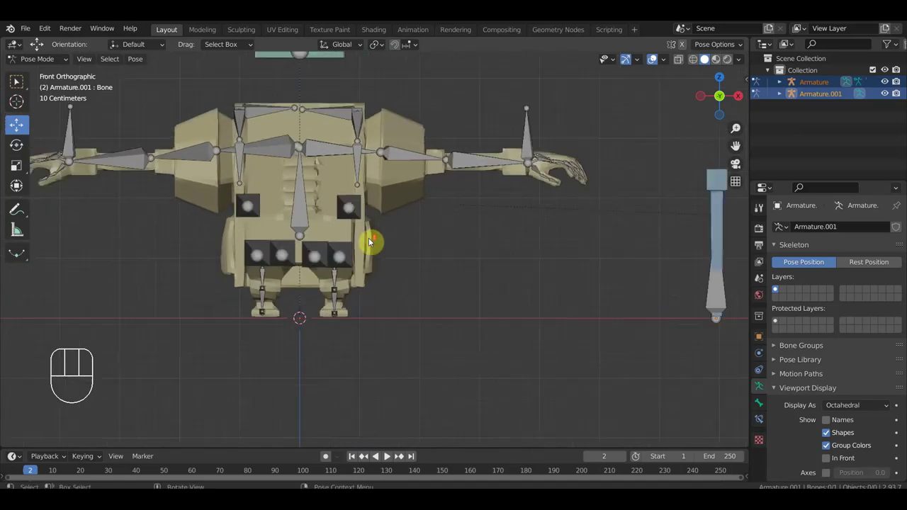
middle_click(446, 272)
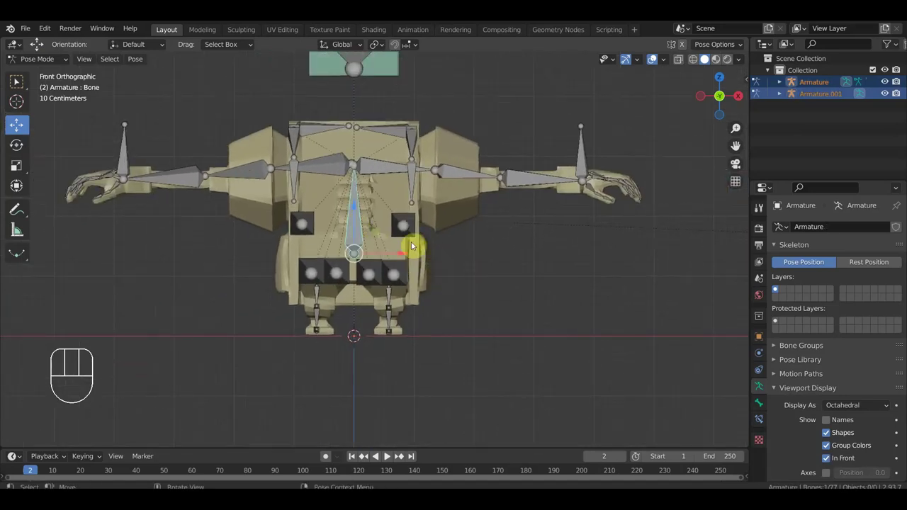
key("r")
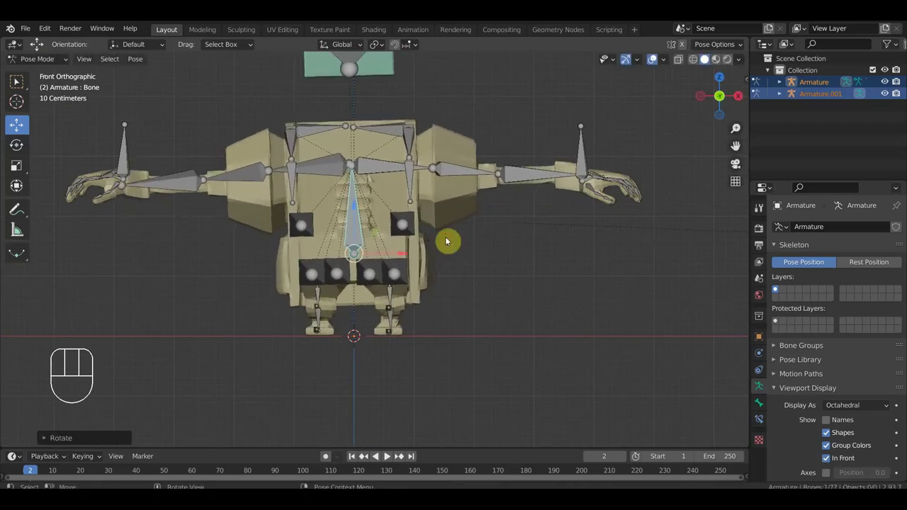
key("g")
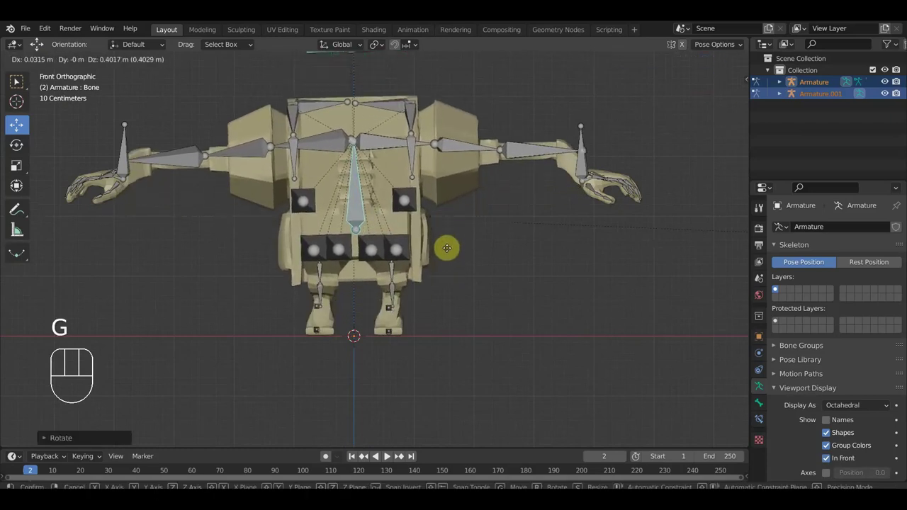
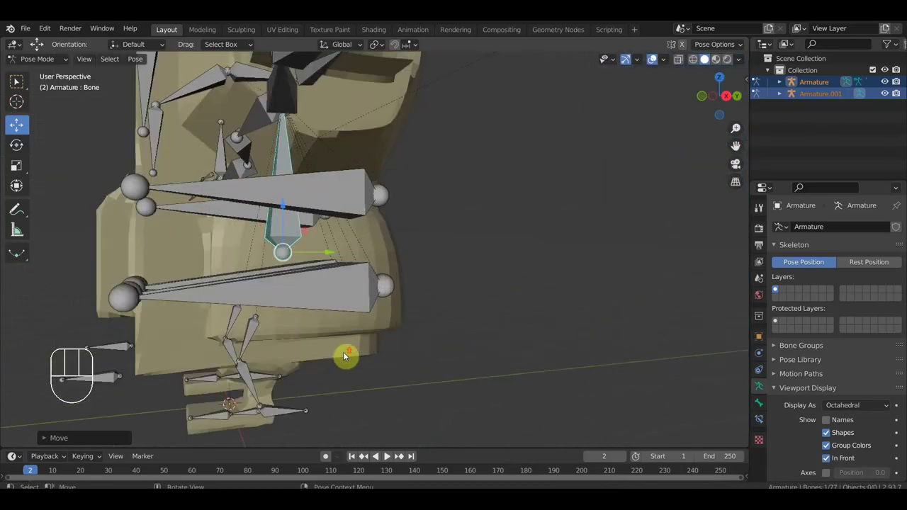
middle_click(373, 352)
left_click_drag(397, 311, 379, 314)
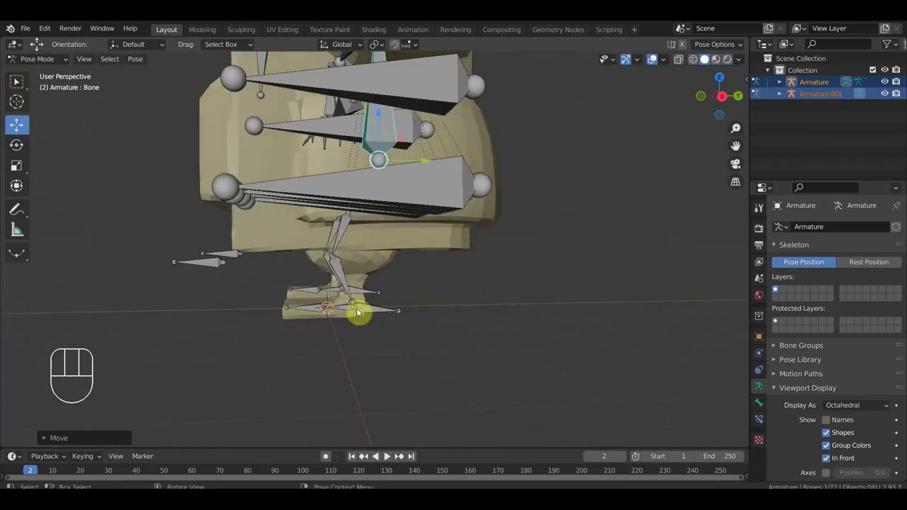
left_click_drag(374, 312, 430, 294)
left_click_drag(456, 309, 393, 319)
left_click_drag(415, 317, 431, 291)
left_click_drag(431, 291, 408, 272)
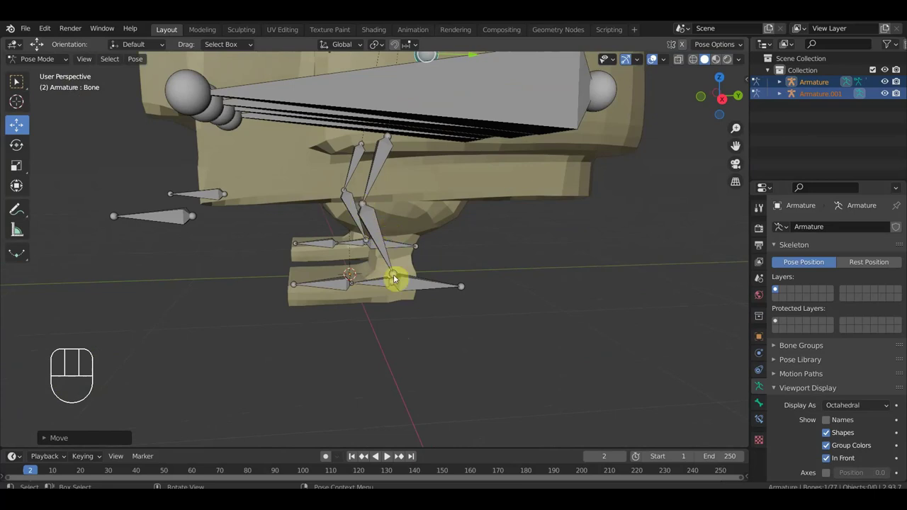
key("KP_1")
middle_click(503, 289)
key("ctrl+z")
left_click_drag(537, 344, 232, 257)
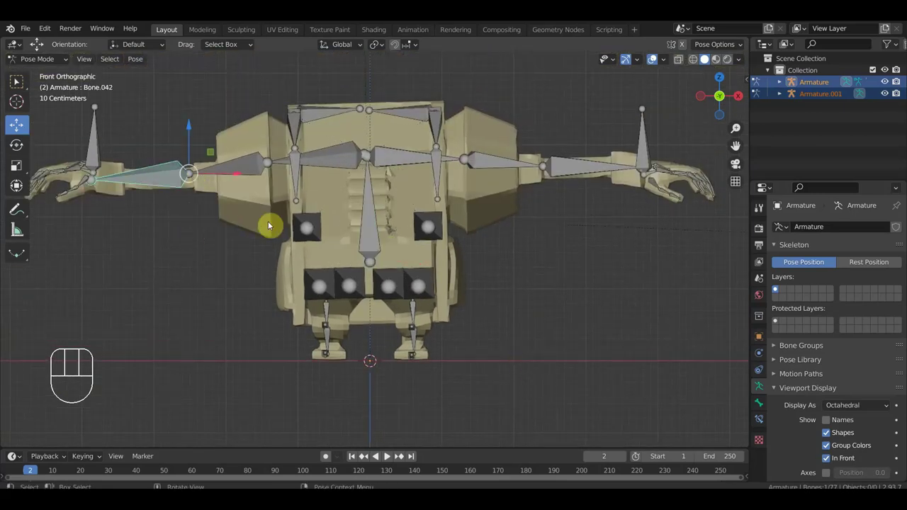
key("r")
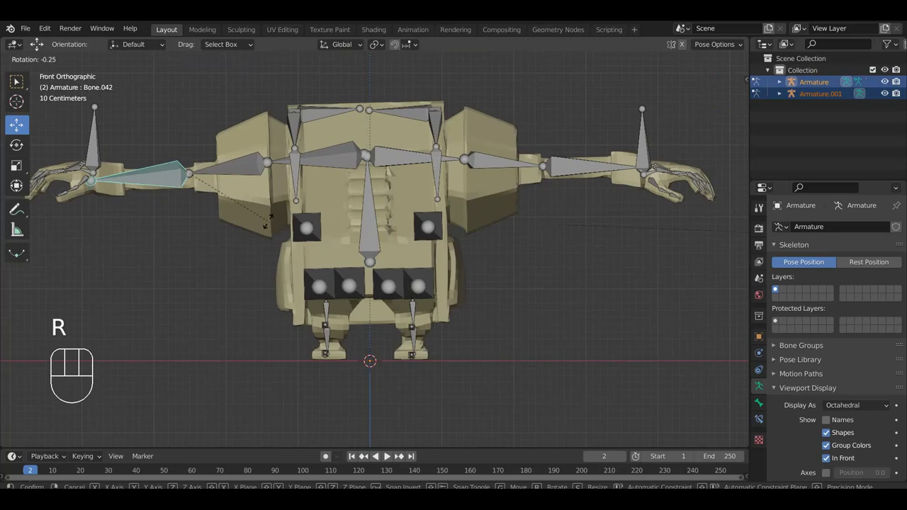
key("ctrl+z")
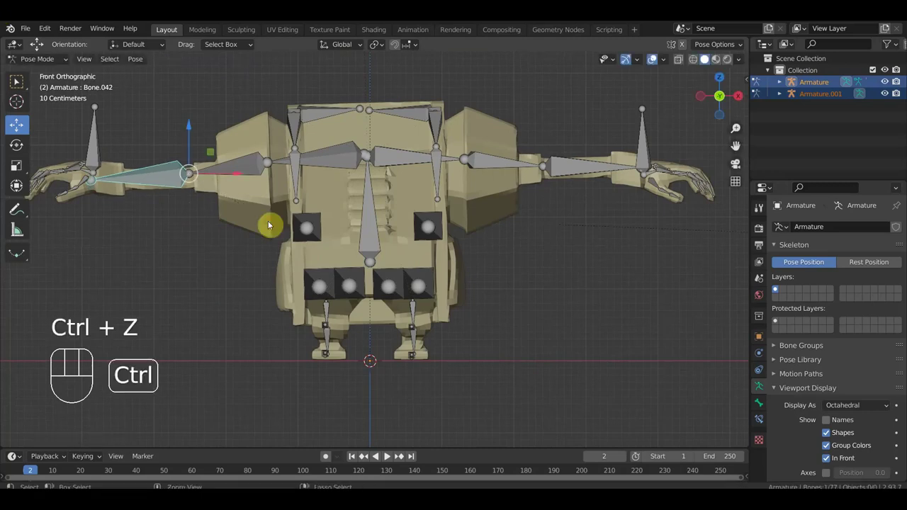
key("ctrl+z")
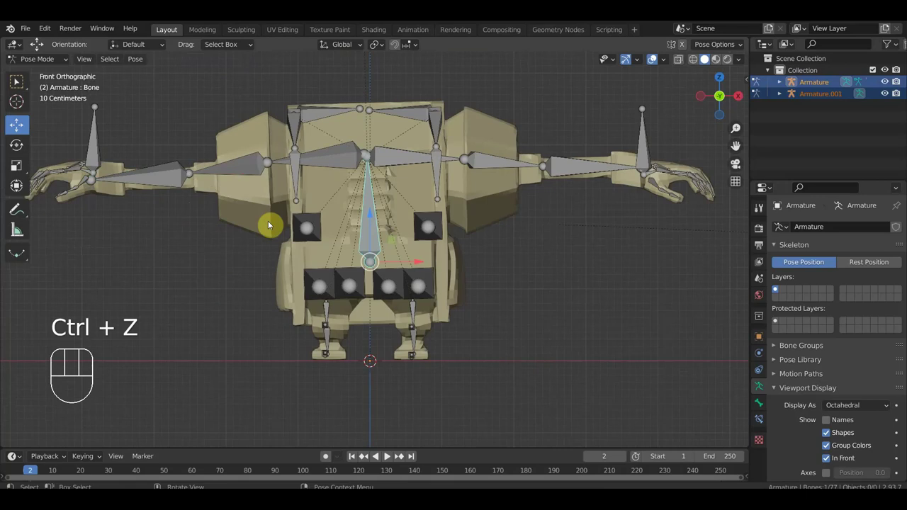
key("ctrl+z")
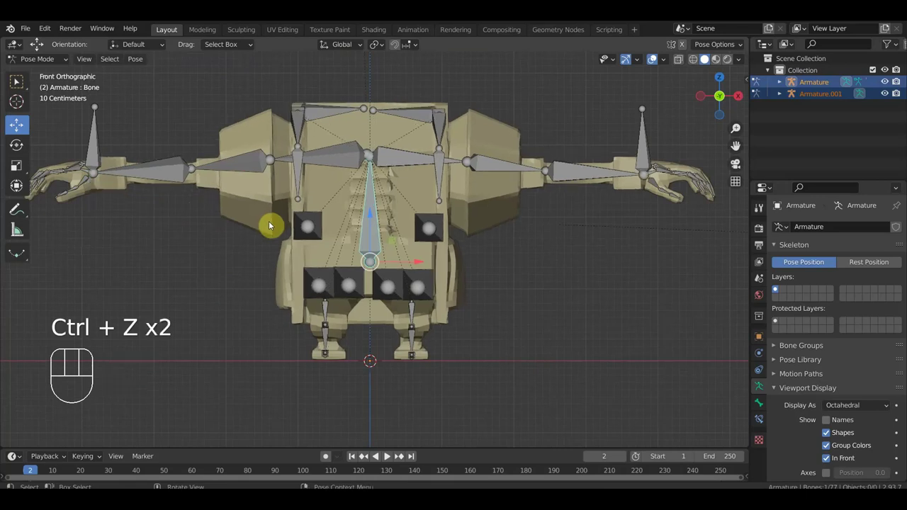
Select wrist Bone.004 then forearm Bone.003 and add an Inverse Kinematics constraint to Bone.003
left_click_drag(497, 212, 426, 306)
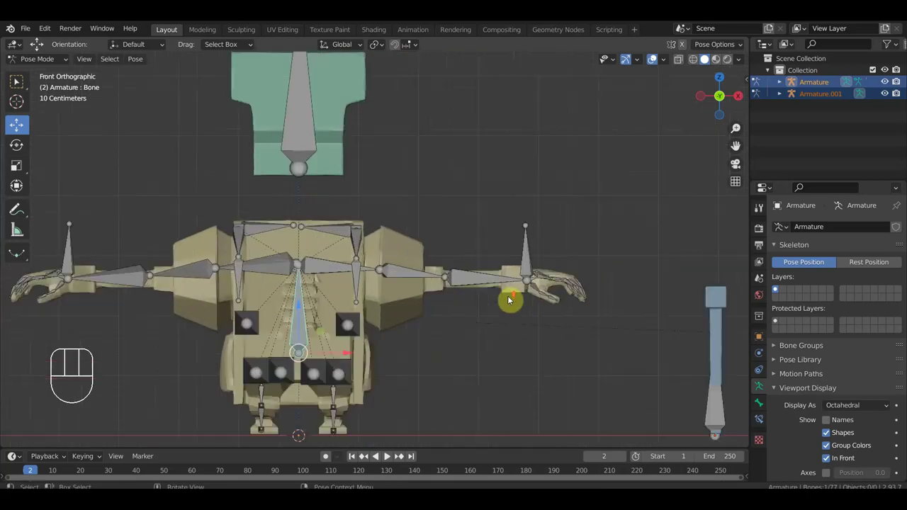
left_click_drag(521, 298, 464, 299)
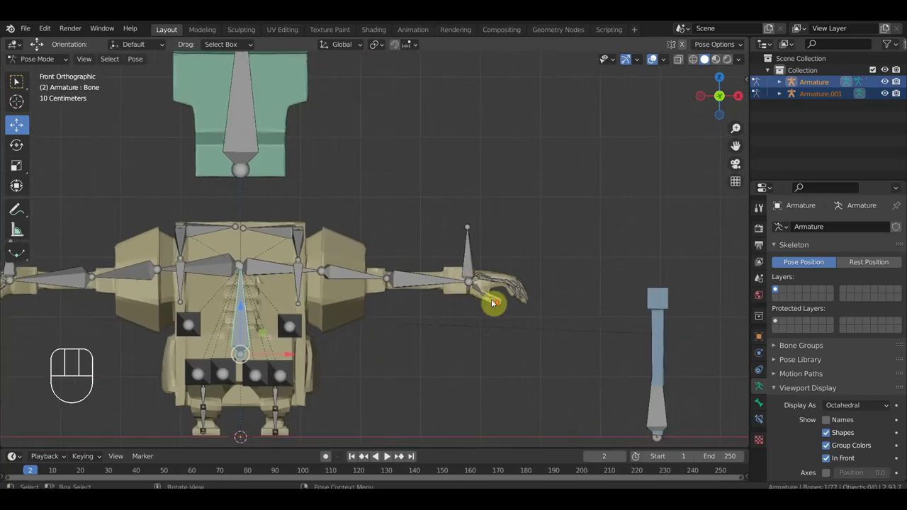
left_click_drag(502, 306, 419, 289)
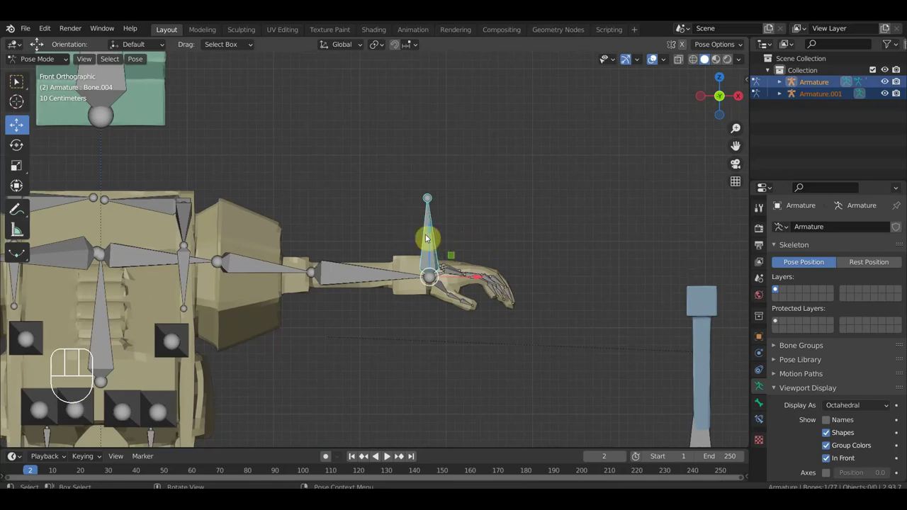
left_click_drag(362, 277, 388, 279)
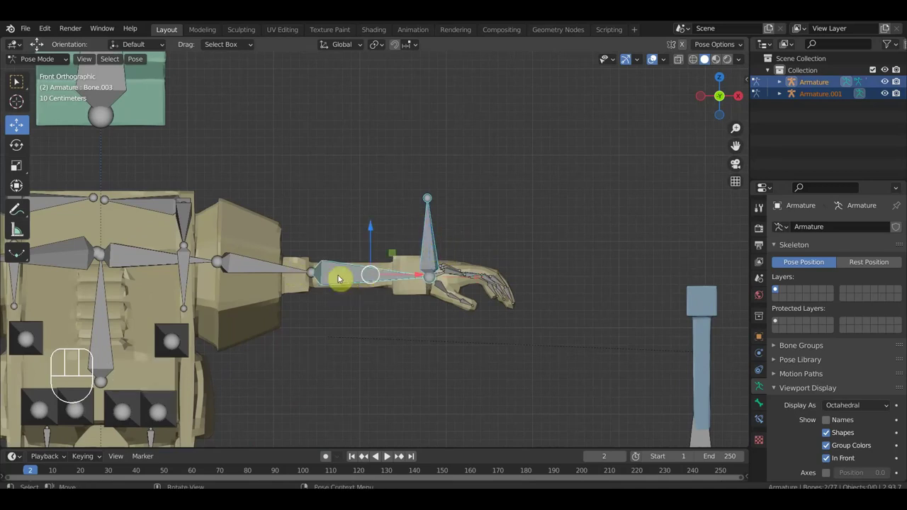
key("ctrl+p")
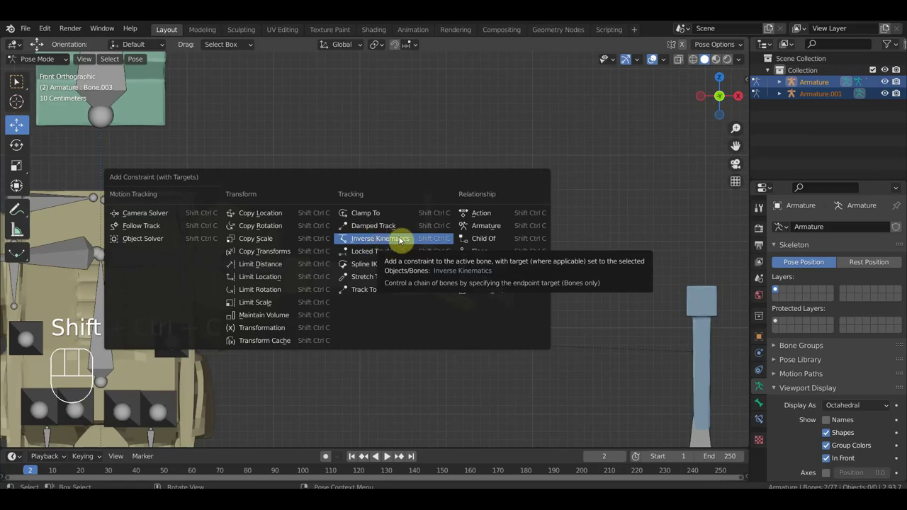
left_click(766, 420)
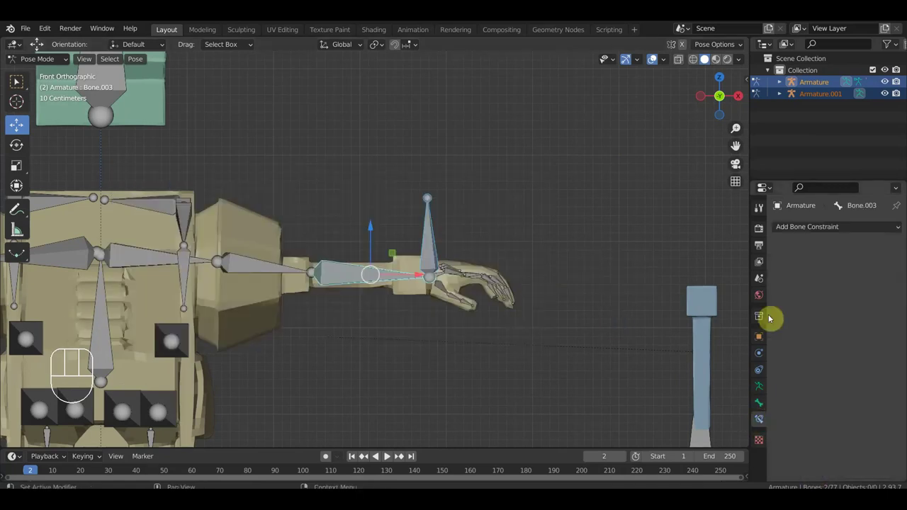
left_click_drag(805, 232, 784, 289)
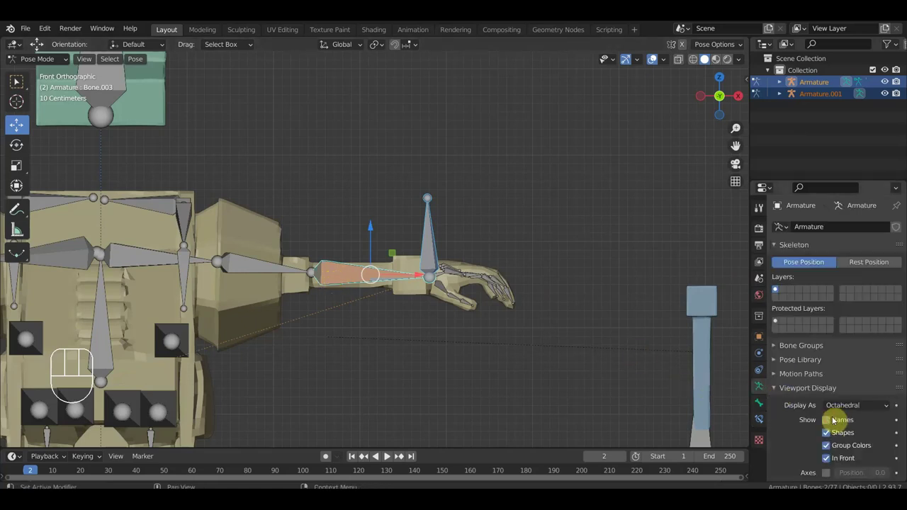
Show bone names and give Bone.042 an IK constraint targeting Bone.043 with chain length 2
left_click(834, 422)
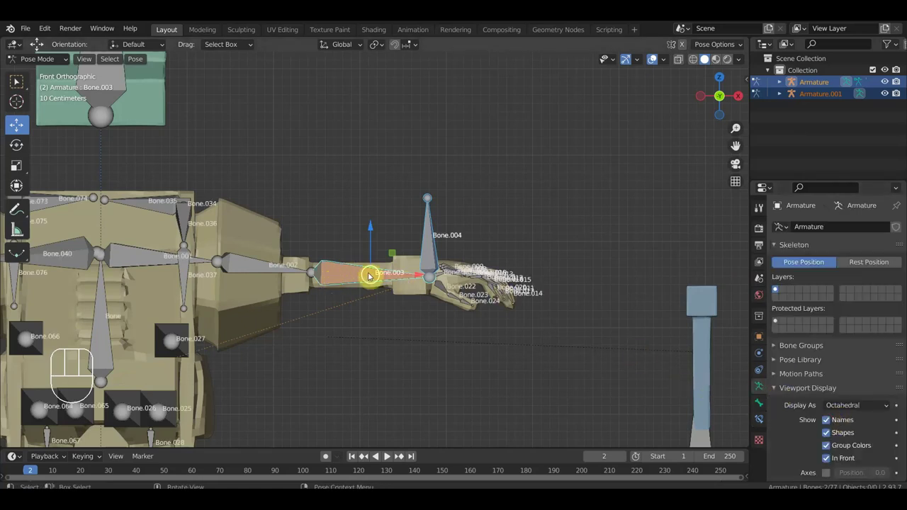
left_click(760, 424)
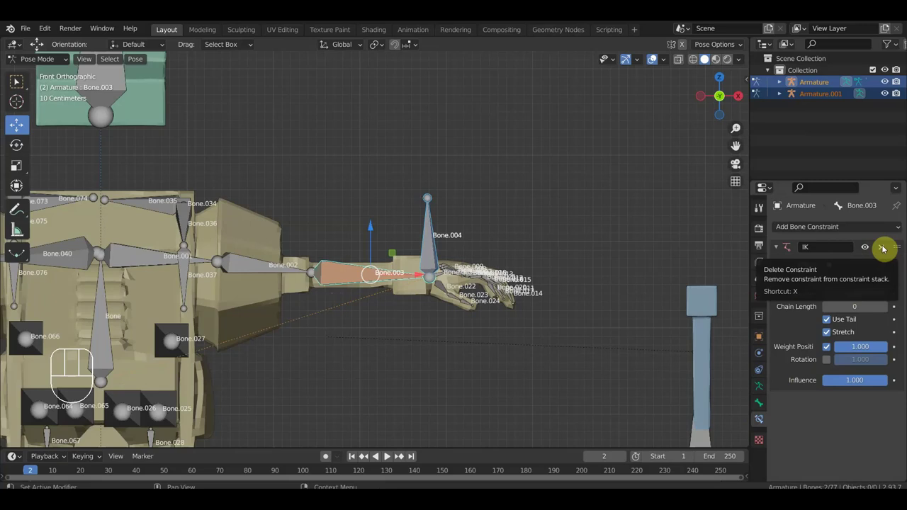
left_click(887, 248)
left_click(834, 419)
left_click_drag(548, 327, 596, 308)
left_click_drag(602, 312, 598, 327)
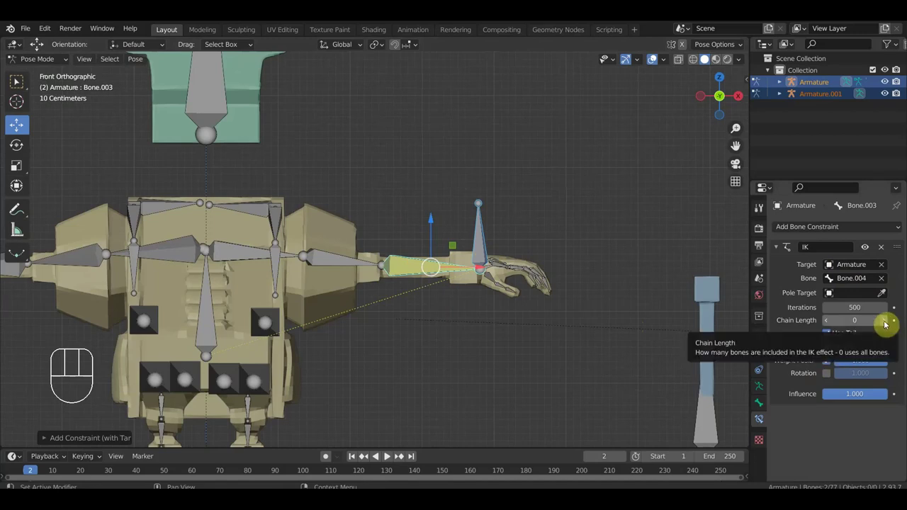
Test the arm IK by moving target Bone.043 with G, then reselect the target and forearm bones
left_click(890, 324)
left_click(889, 324)
left_click_drag(490, 242, 497, 252)
key("g")
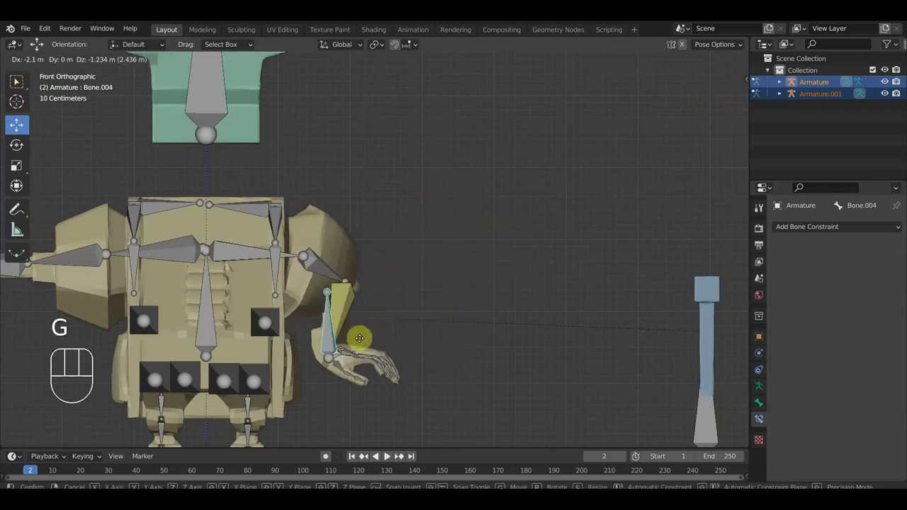
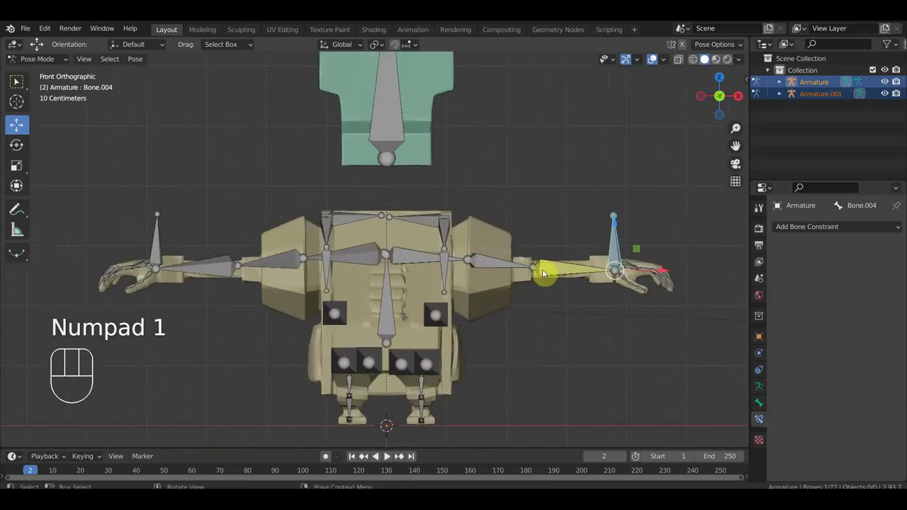
left_click_drag(163, 249, 166, 255)
left_click_drag(216, 269, 224, 242)
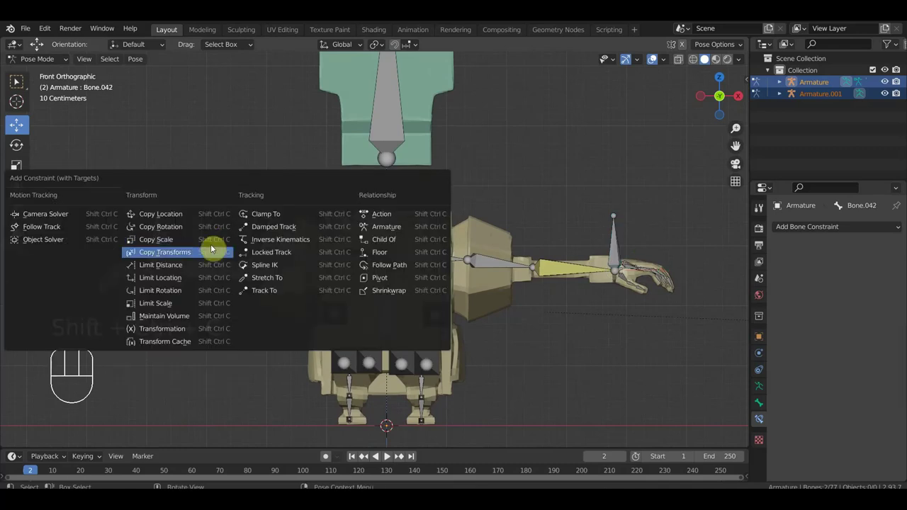
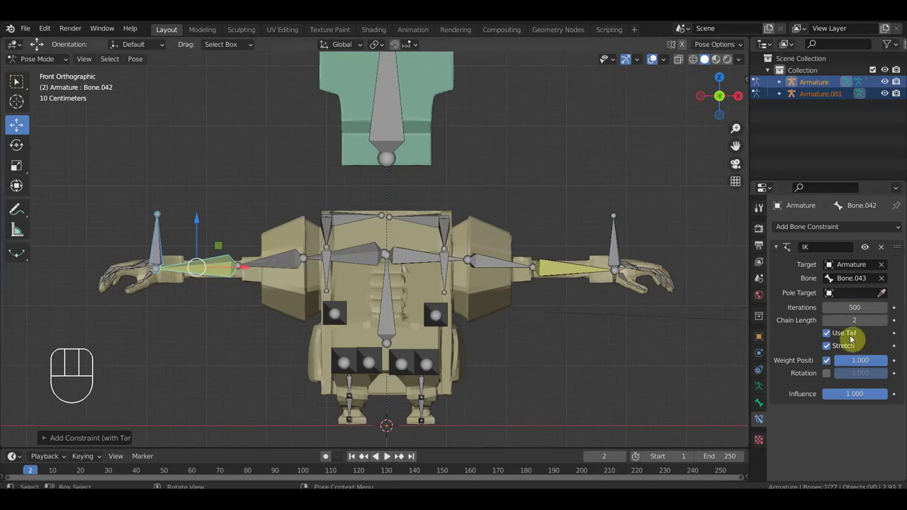
left_click_drag(534, 404, 522, 292)
left_click_drag(496, 343, 416, 350)
middle_click(425, 360)
left_click_drag(434, 350, 464, 366)
left_click_drag(461, 347, 442, 309)
Select foot Bone.032 then leg Bone.029 and add an Inverse Kinematics constraint to Bone.029
left_click_drag(390, 307, 392, 312)
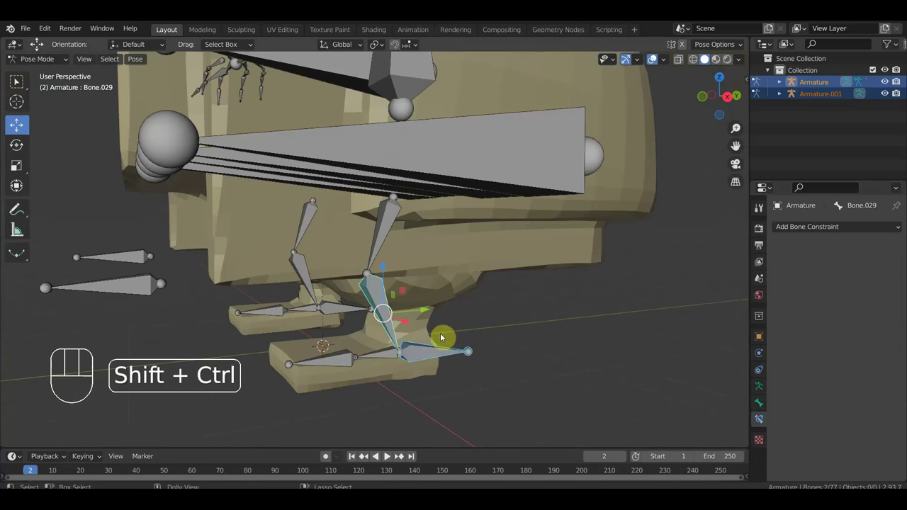
key("ctrl+shift+x")
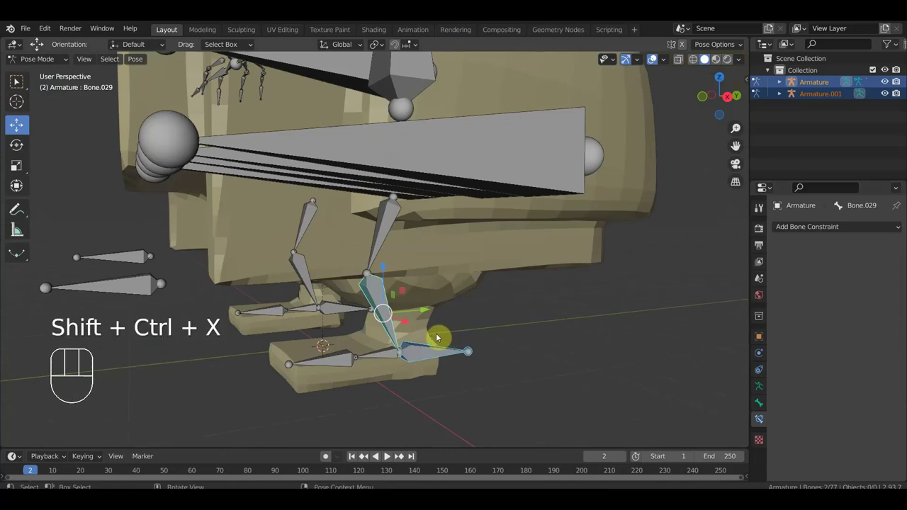
key("ctrl+shift+c")
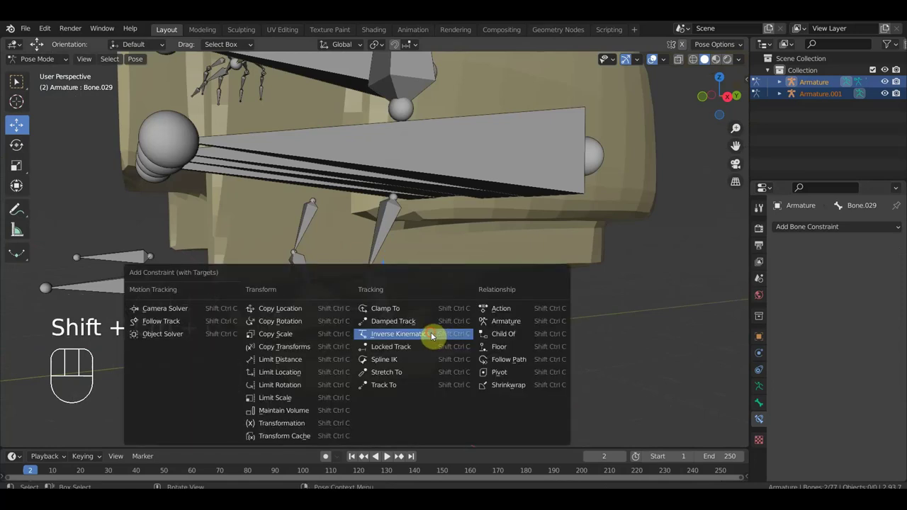
left_click(890, 324)
left_click(890, 324)
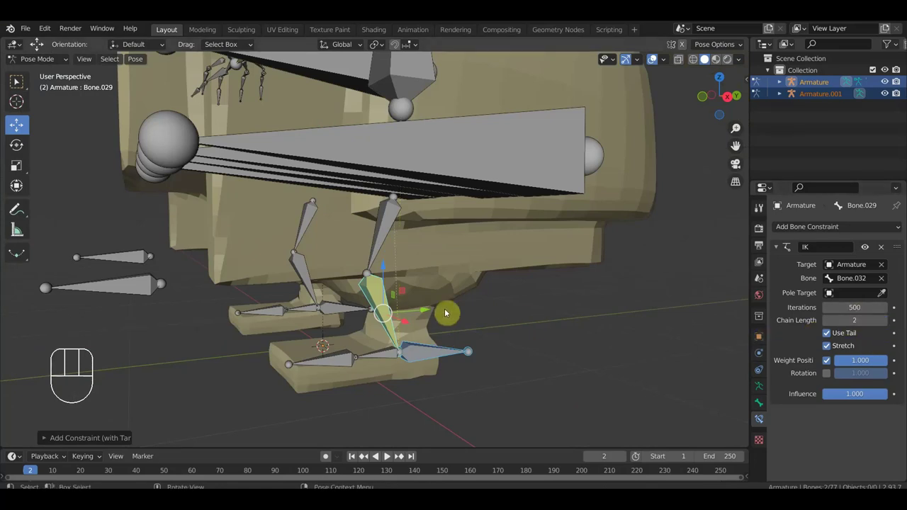
Test the leg IK by moving Bone.032 with G, then undo the move
left_click_drag(456, 353, 480, 361)
key("g")
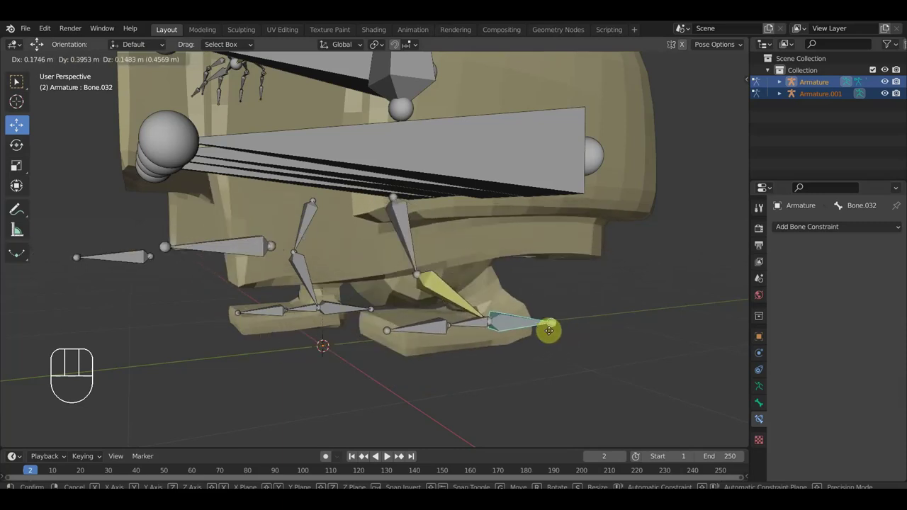
left_click(543, 329)
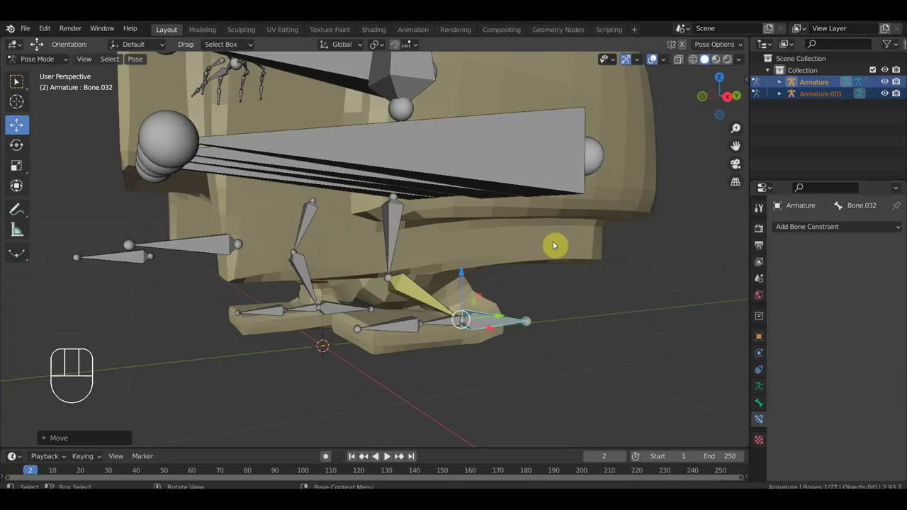
key("KP_1")
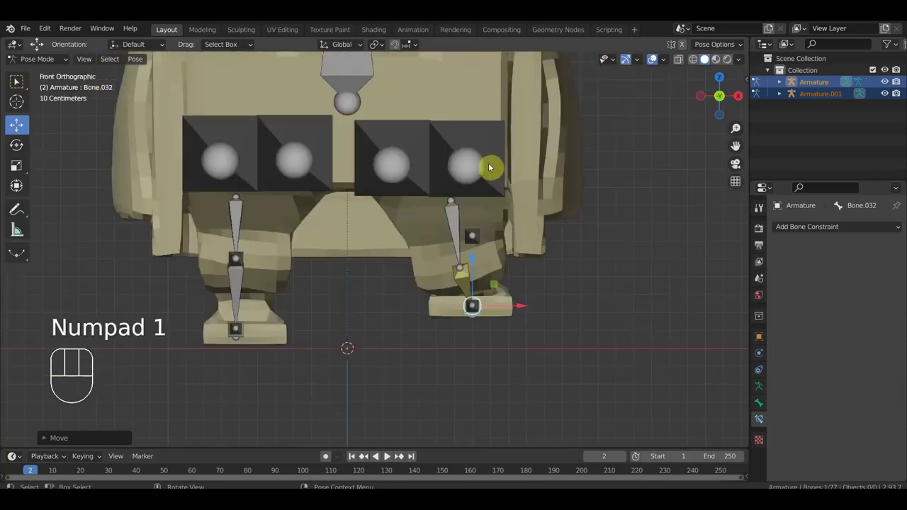
middle_click(544, 277)
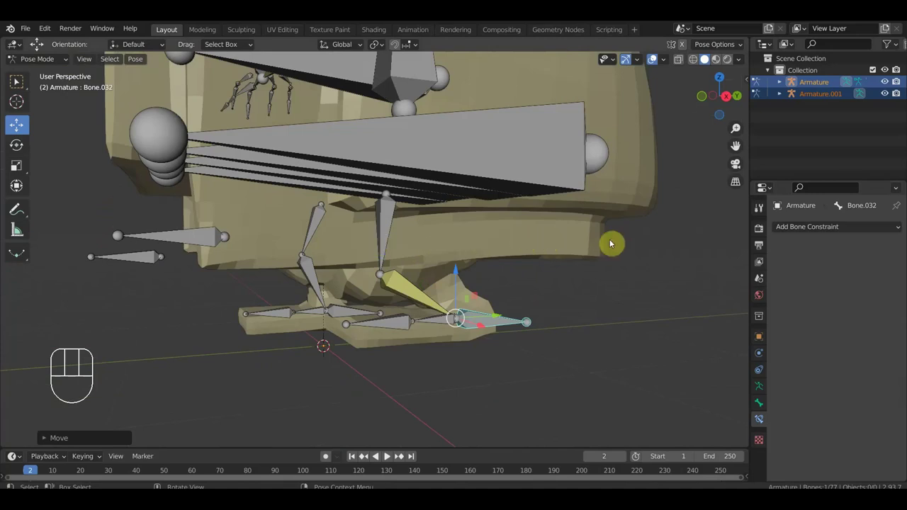
key("ctrl+z")
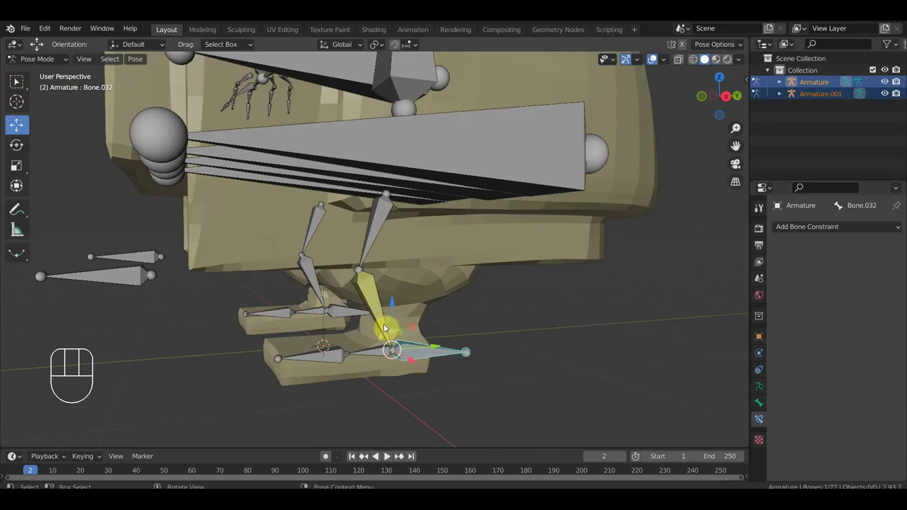
Lower the leg IK chain length to 1 and check the leg from side and front views
left_click_drag(859, 230, 734, 284)
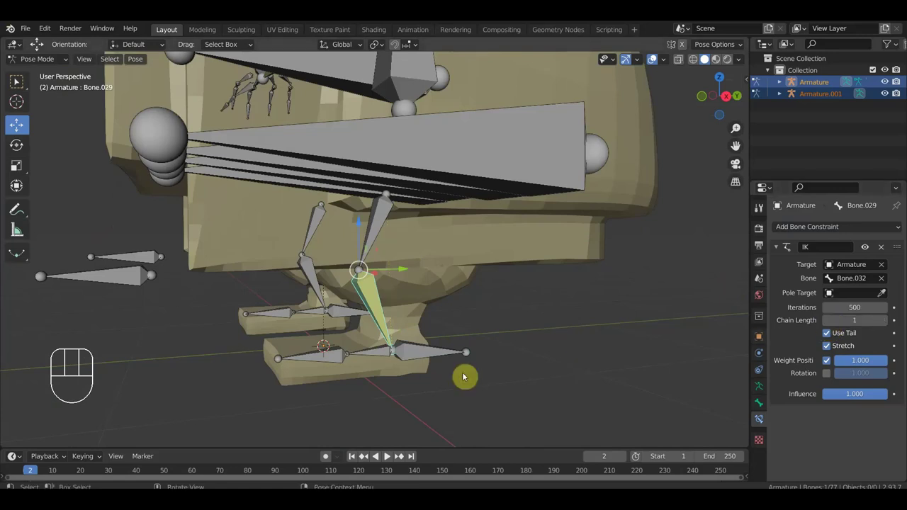
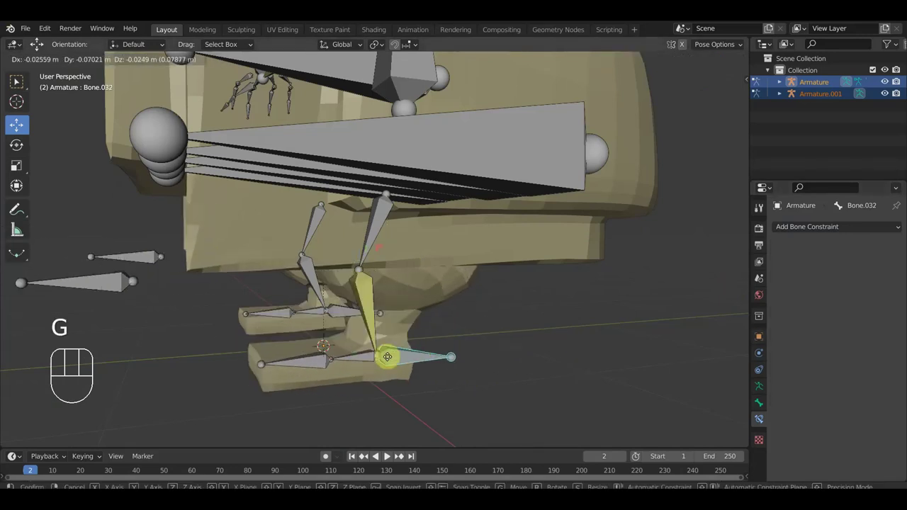
key("KP_3")
middle_click(342, 329)
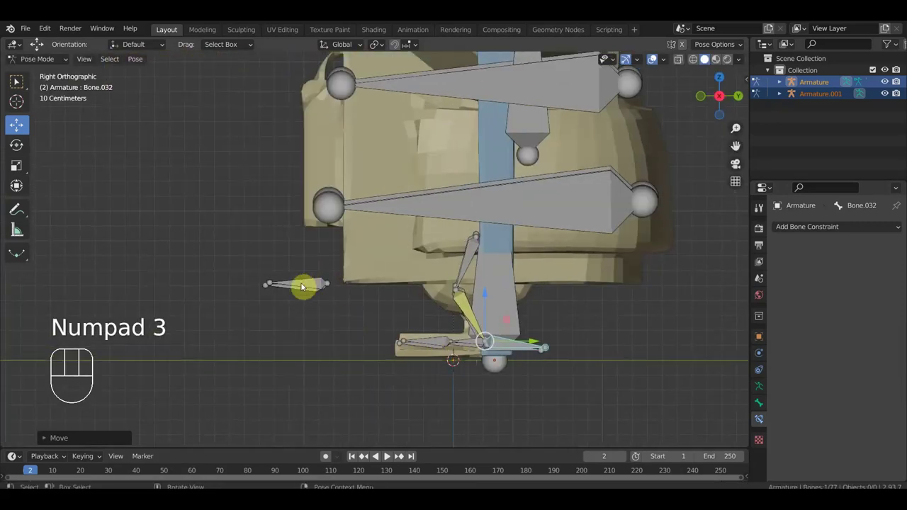
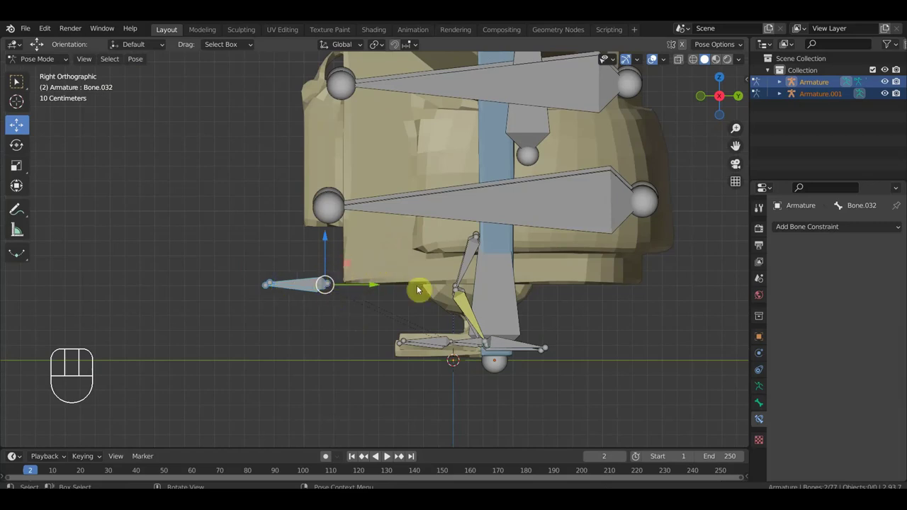
key("KP_1")
key("ctrl+z")
key("ctrl+z")
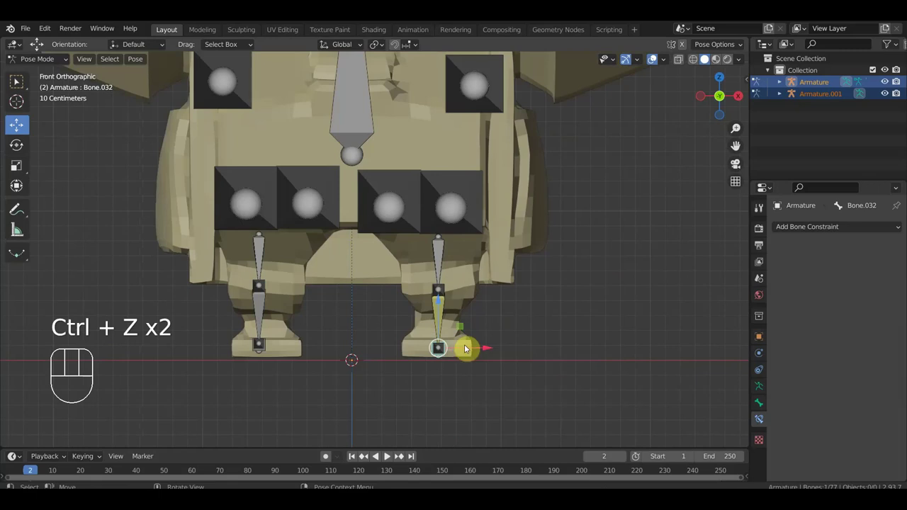
Move spine Bone.037 with G to see how the IK-driven arm follows toward the cane
left_click_drag(431, 350, 462, 349)
left_click_drag(213, 377, 251, 346)
left_click_drag(248, 346, 379, 385)
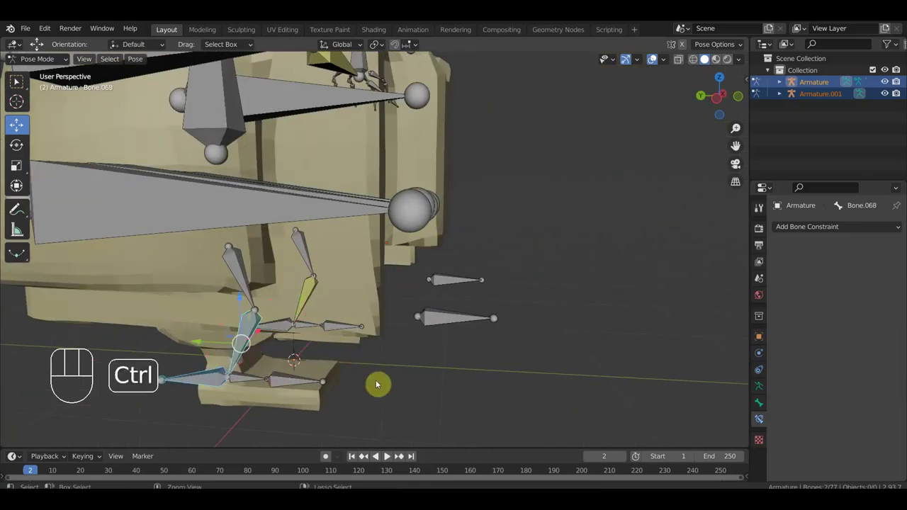
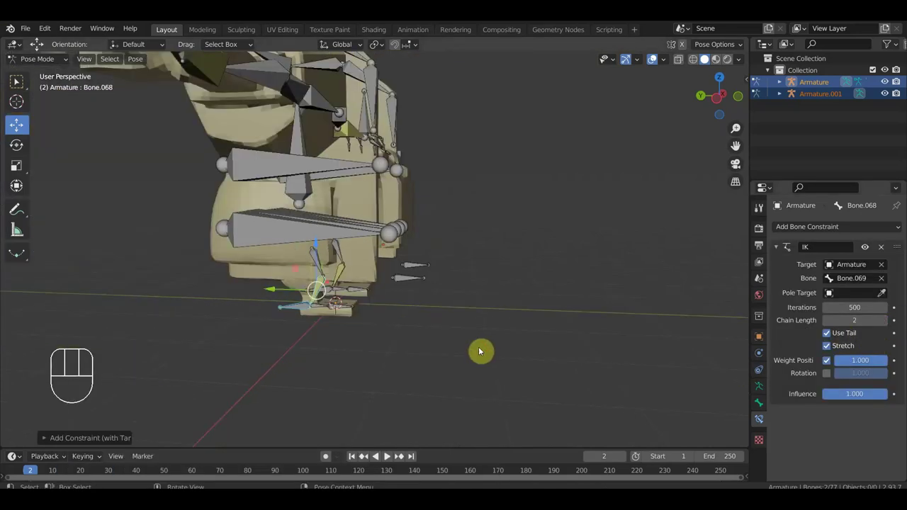
left_click_drag(440, 345, 397, 350)
left_click_drag(434, 346, 454, 389)
left_click_drag(456, 383, 435, 387)
middle_click(482, 209)
left_click_drag(430, 243, 448, 261)
key("g")
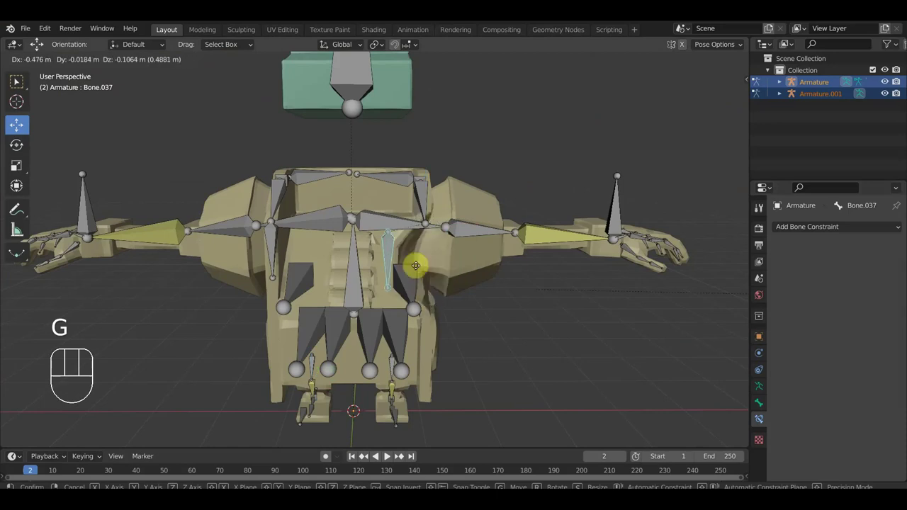
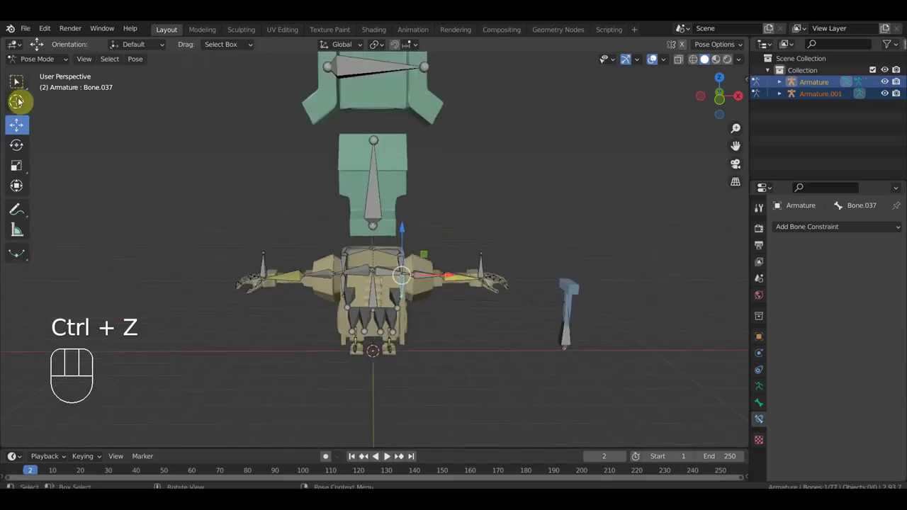
Enter Edit Mode and extrude a new bone from the hip bone with E
left_click_drag(47, 63, 53, 90)
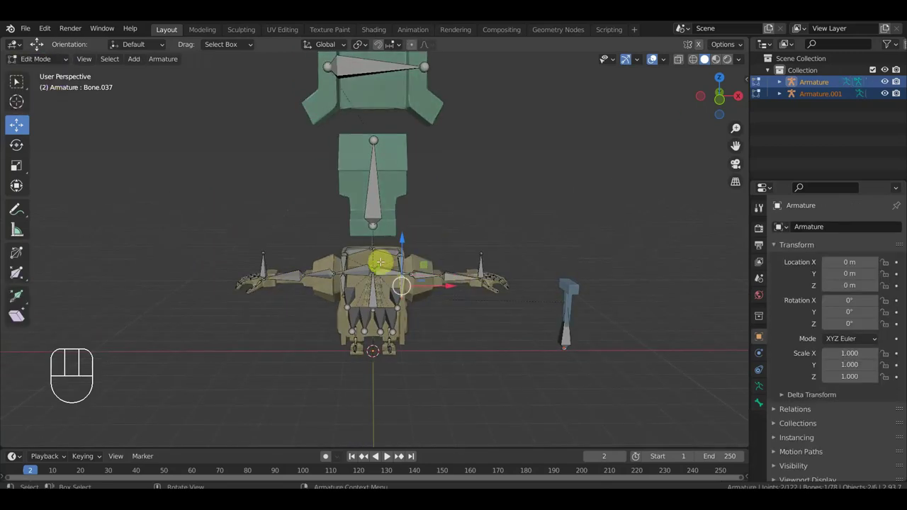
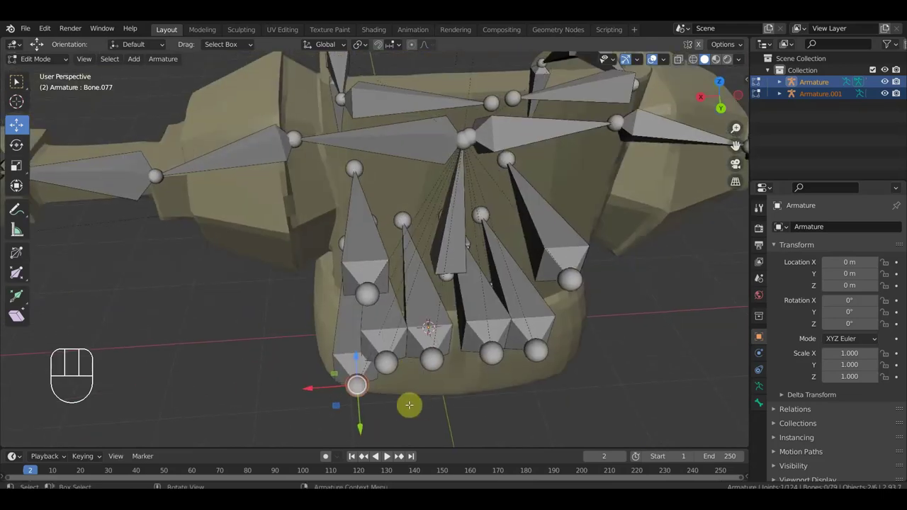
key("e")
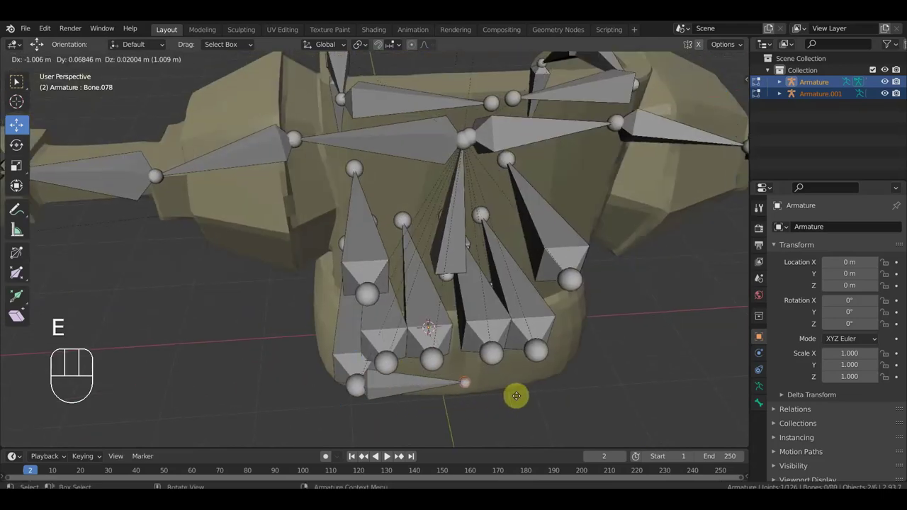
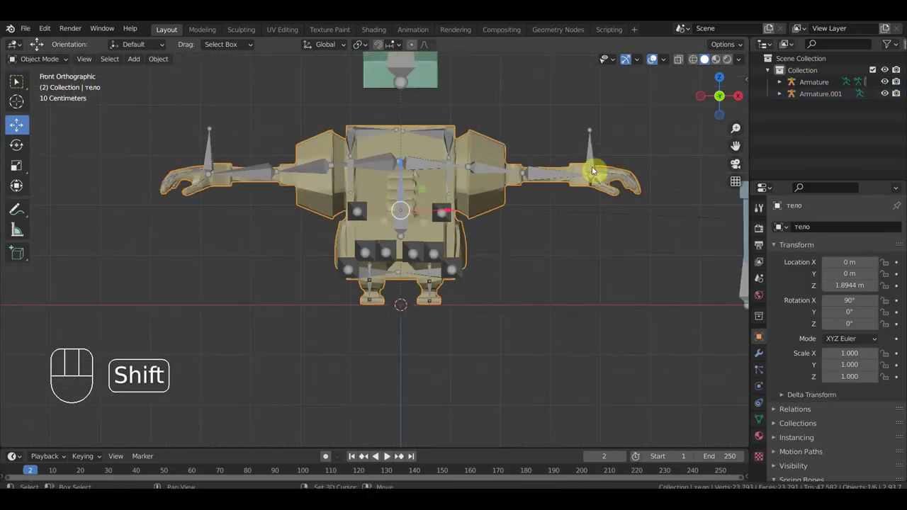
Select the character's Armature, switch to Pose Mode and select the central root bone
left_click(601, 158)
key("ctrl+p")
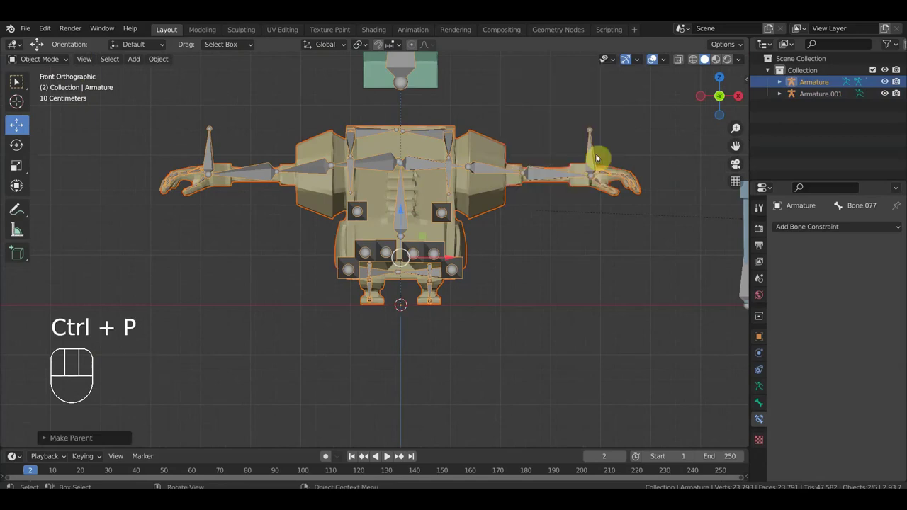
left_click_drag(52, 63, 549, 129)
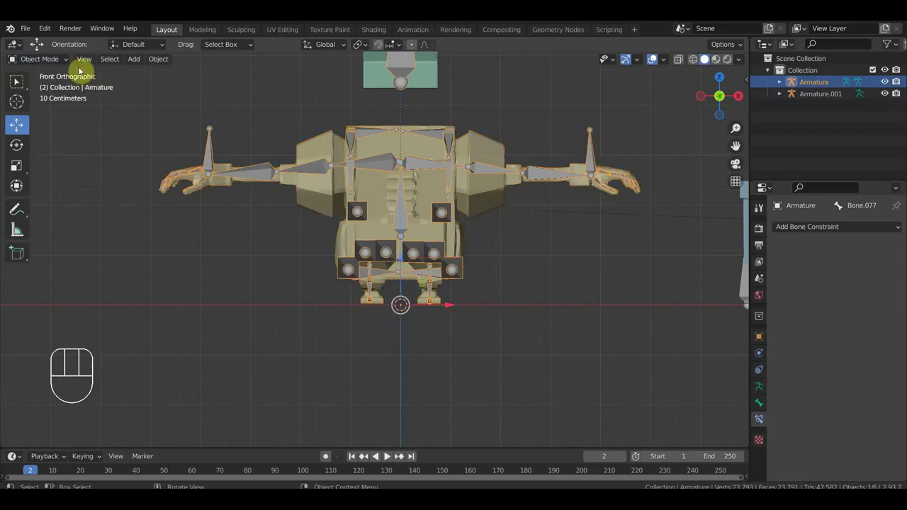
left_click_drag(50, 65, 50, 101)
left_click_drag(599, 153, 428, 262)
left_click_drag(408, 221, 431, 177)
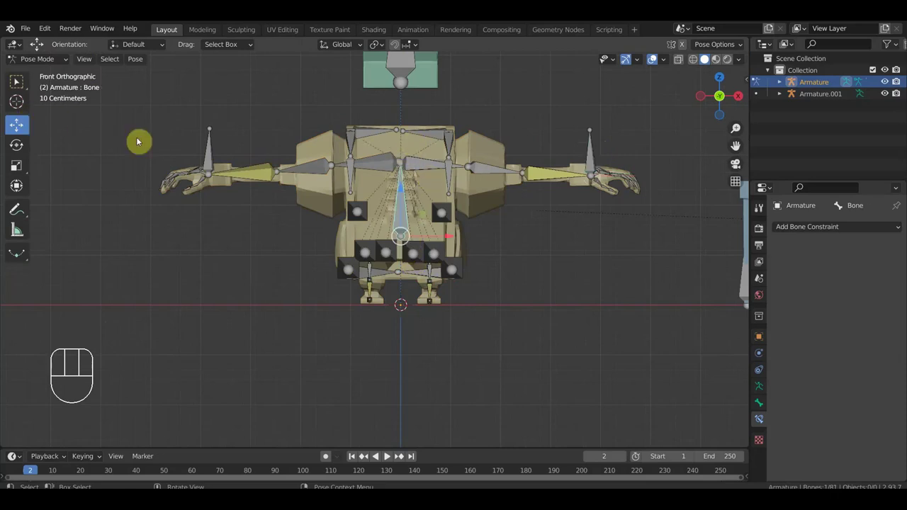
left_click_drag(407, 192, 421, 195)
Move the root bone with G to confirm the whole body follows, then undo and return to front view
key("g")
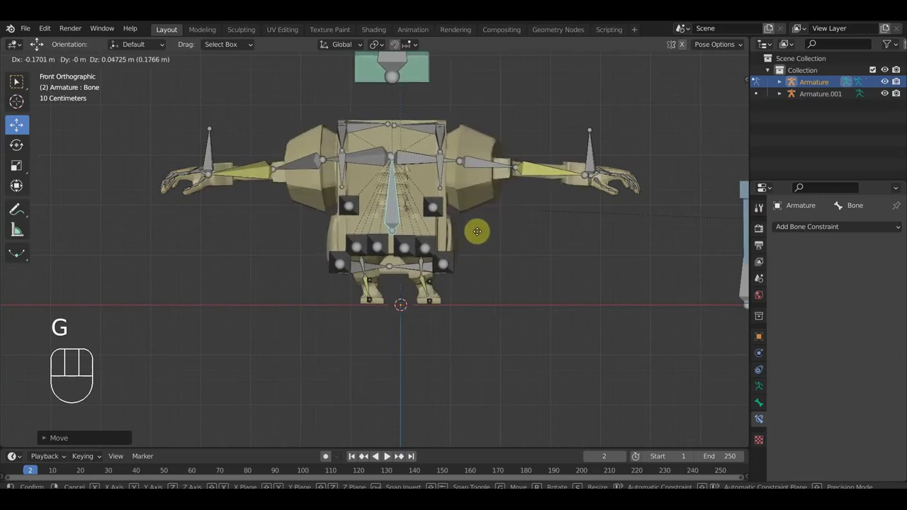
left_click(495, 234)
left_click_drag(491, 239, 382, 293)
key("ctrl+z")
key("KP_1")
left_click_drag(533, 235, 529, 296)
Hide the bones and review the textured character mesh from low, side and front angles
left_click_drag(386, 215, 397, 218)
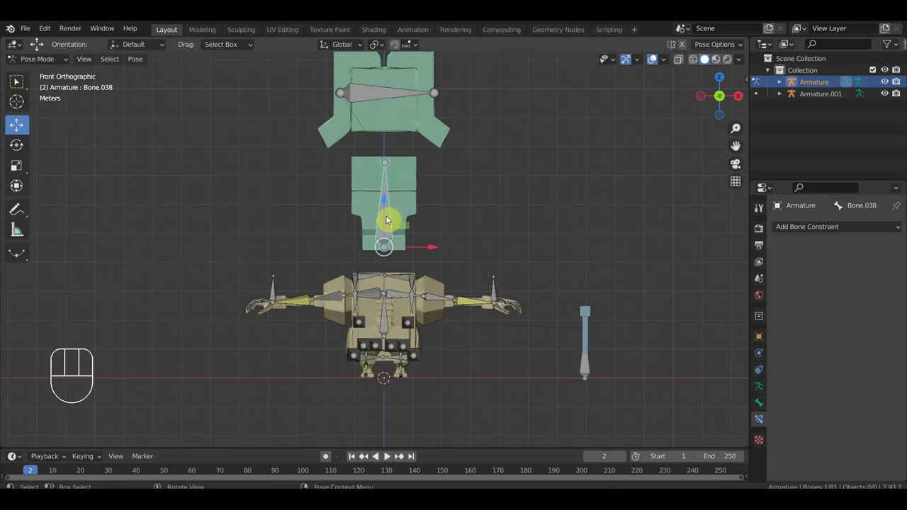
left_click_drag(391, 203, 710, 59)
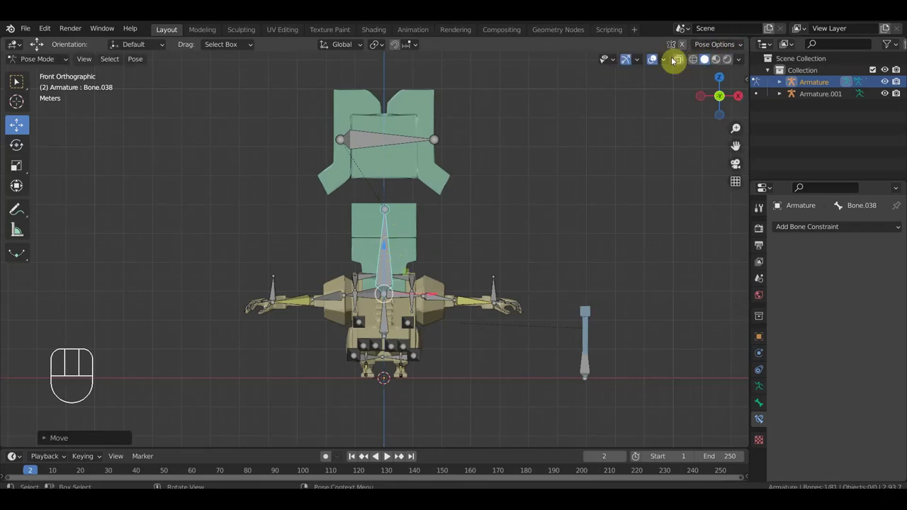
left_click_drag(657, 61, 604, 188)
left_click_drag(515, 220, 522, 221)
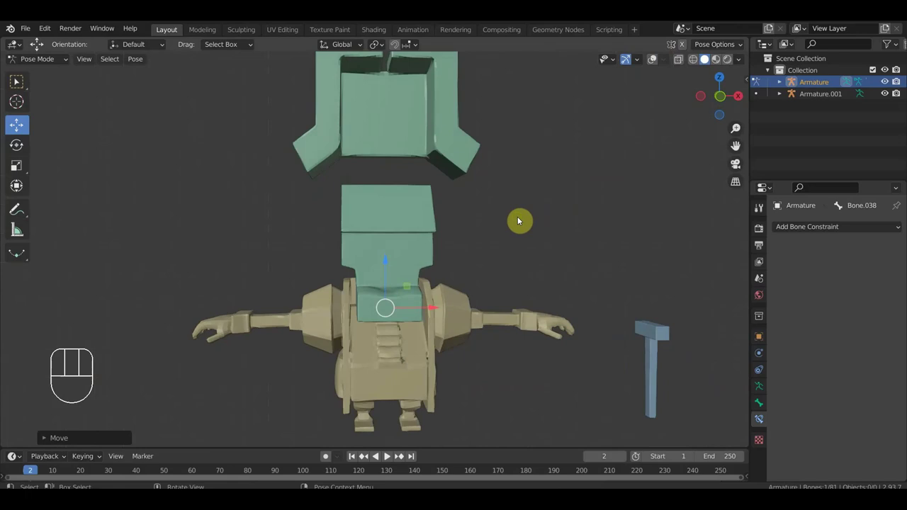
left_click_drag(471, 233, 461, 240)
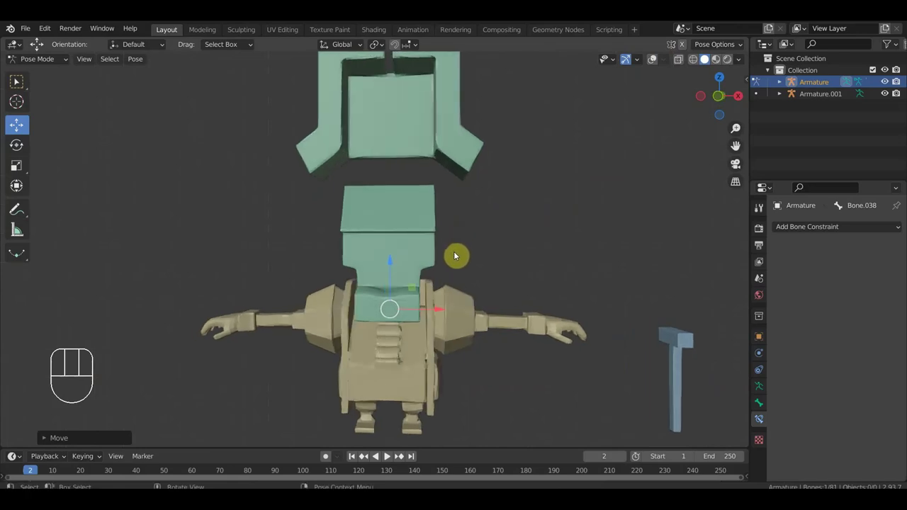
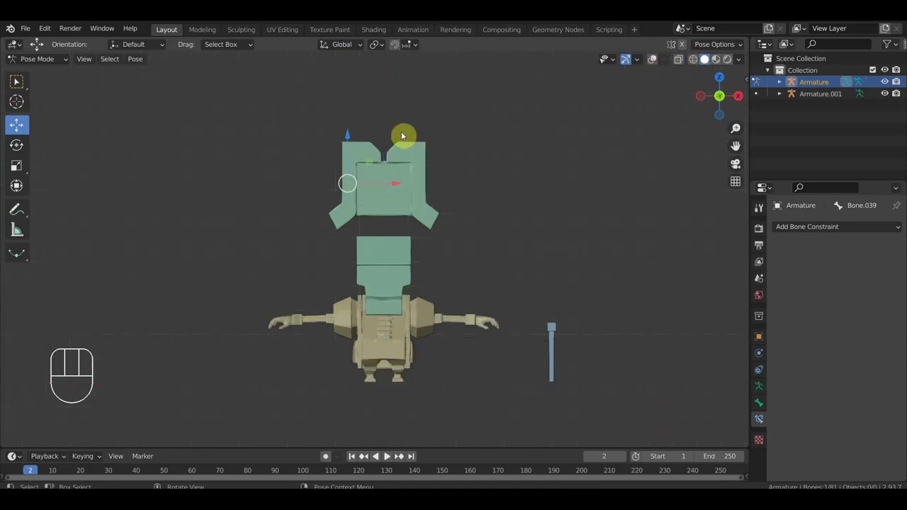
left_click(674, 96)
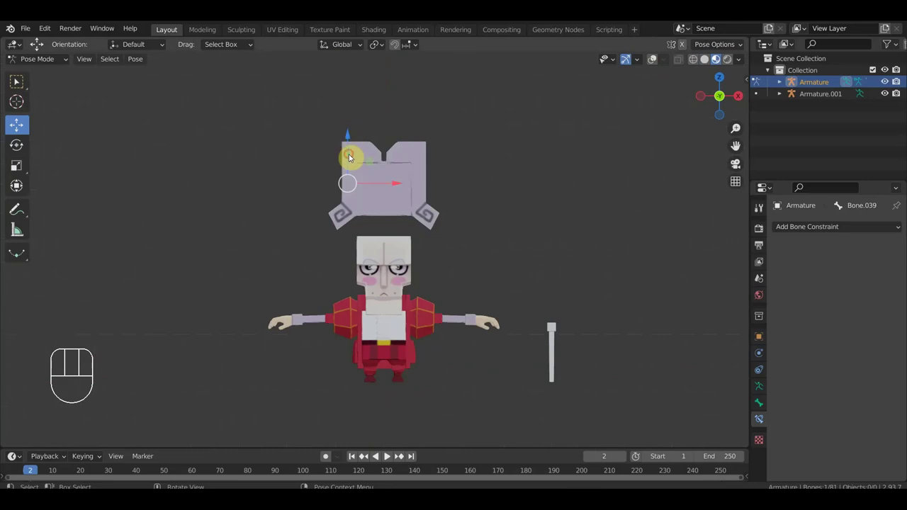
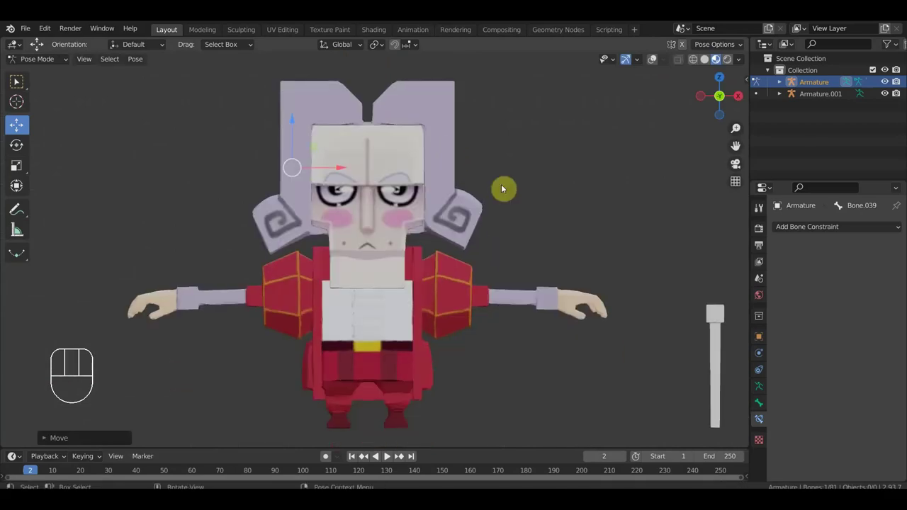
key("KP_3")
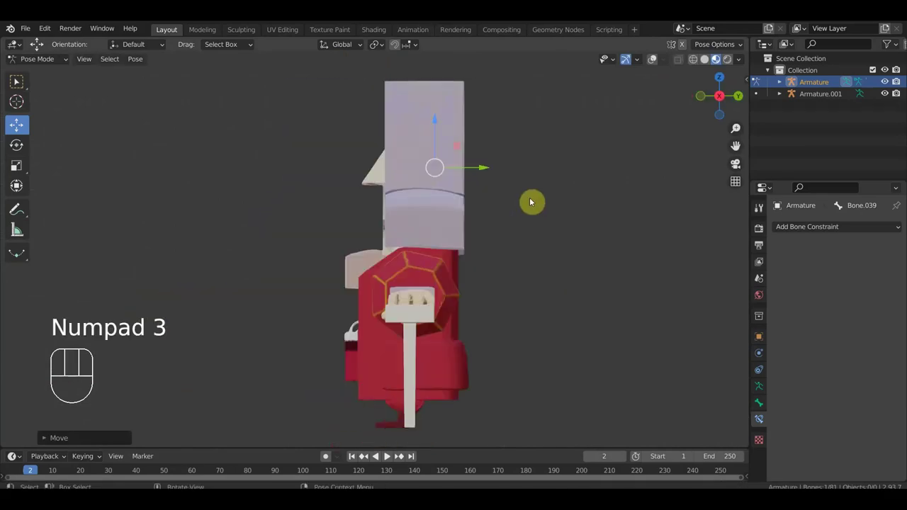
key("KP_1")
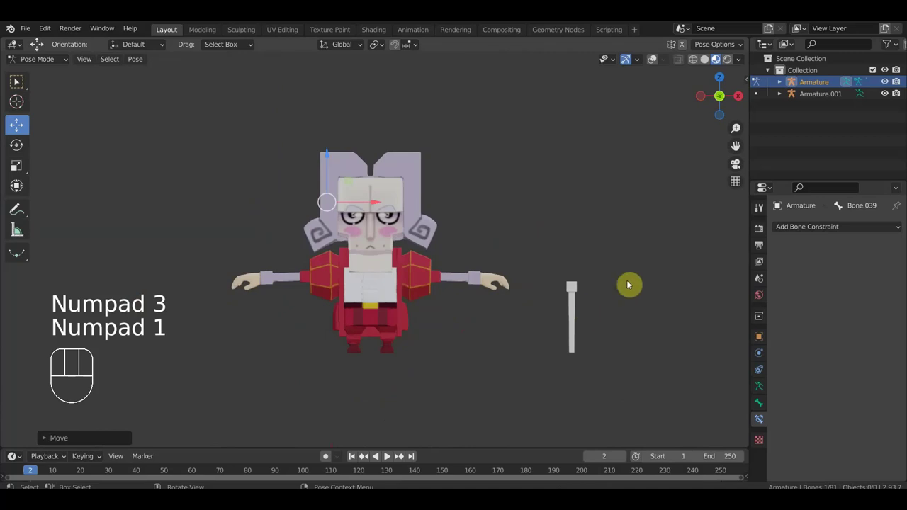
Select the cane armature's single bone and orbit around the hand resting on the cane
left_click_drag(55, 61, 119, 98)
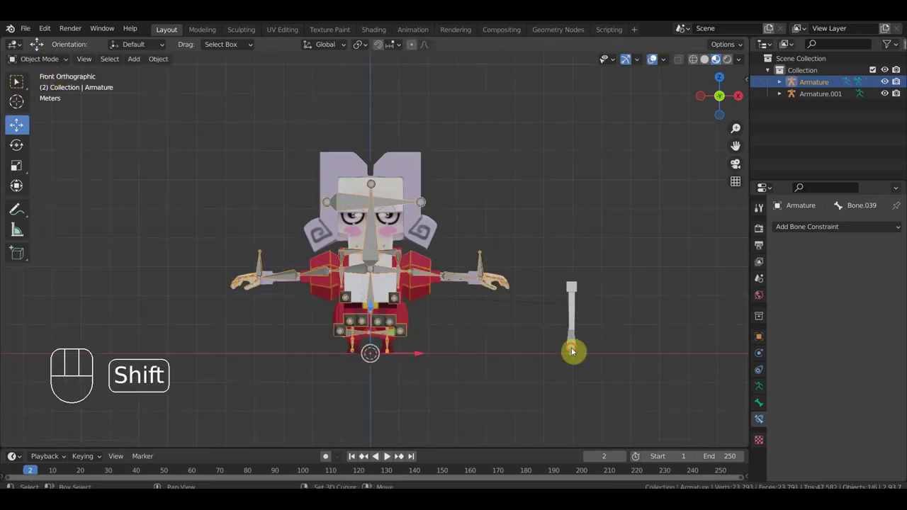
left_click(577, 351)
left_click_drag(35, 56, 46, 101)
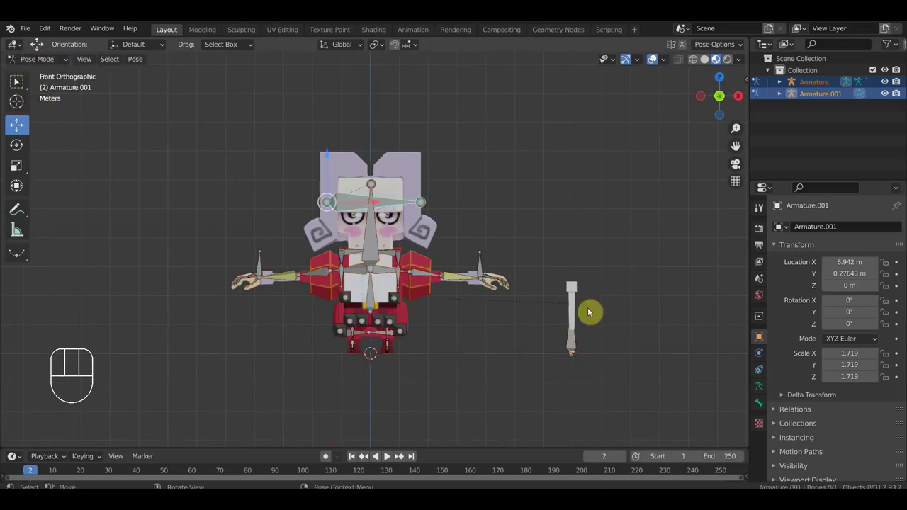
left_click_drag(580, 344, 622, 340)
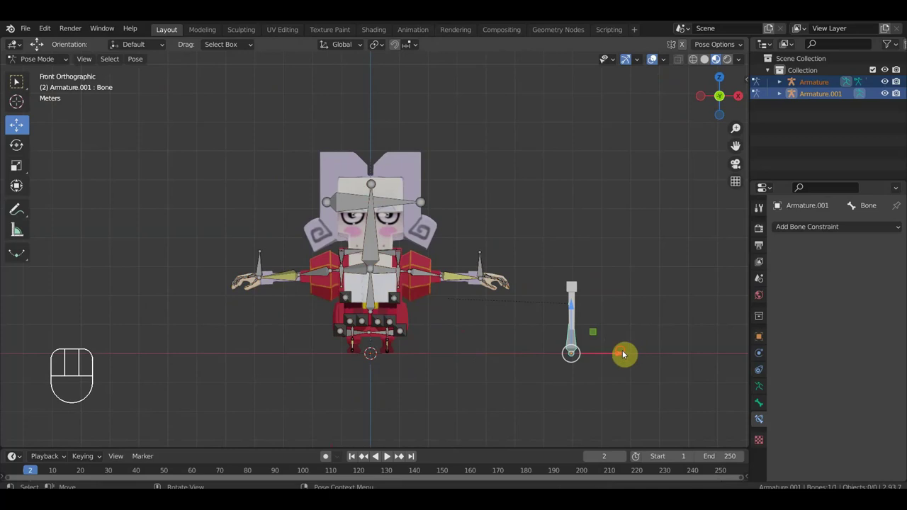
left_click_drag(626, 355, 538, 358)
left_click_drag(571, 331, 514, 296)
middle_click(448, 318)
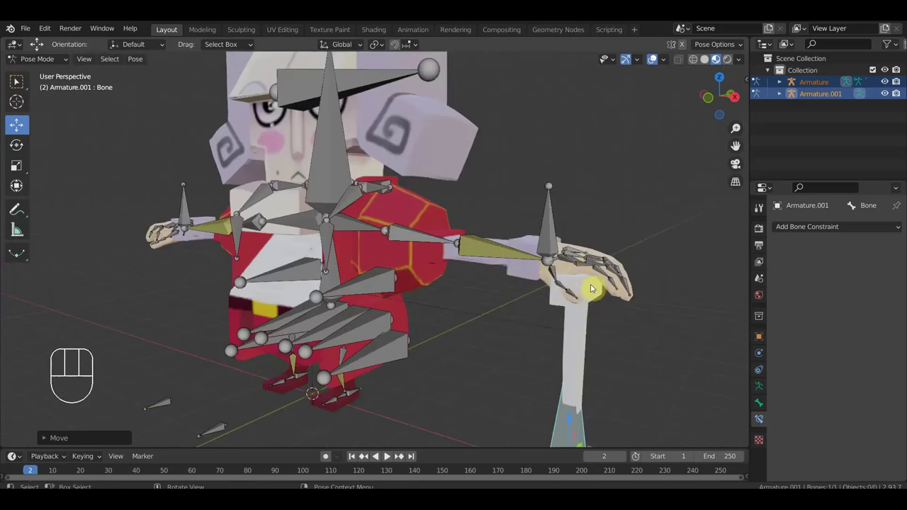
left_click_drag(573, 296, 509, 301)
left_click_drag(566, 319, 649, 312)
left_click_drag(568, 315, 478, 307)
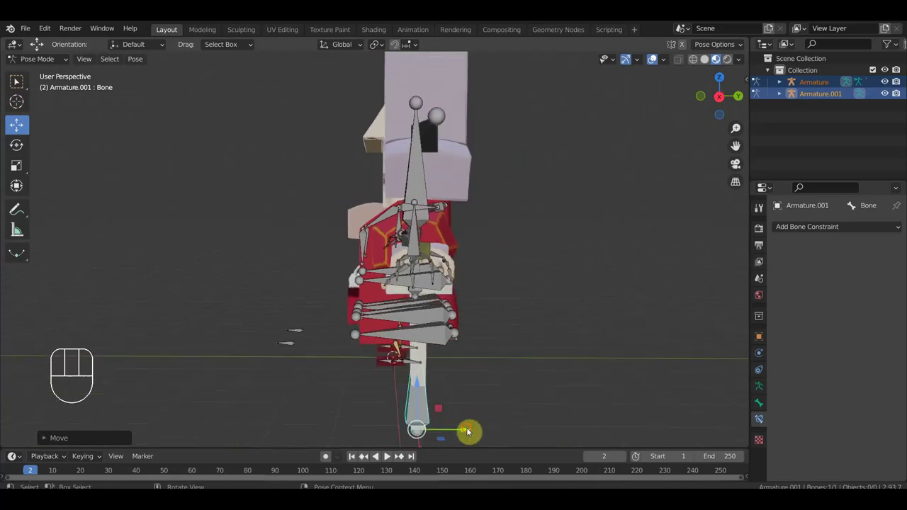
left_click_drag(471, 432, 472, 429)
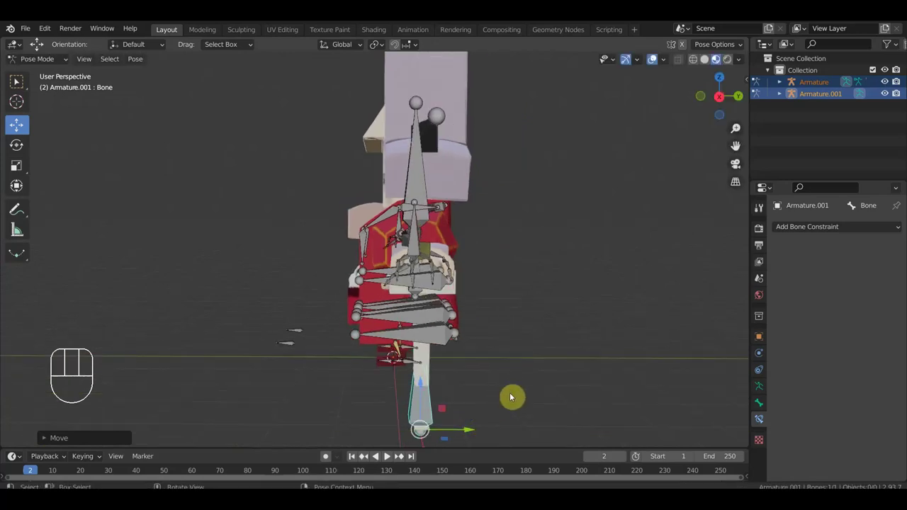
left_click_drag(516, 378, 629, 373)
key("KP_1")
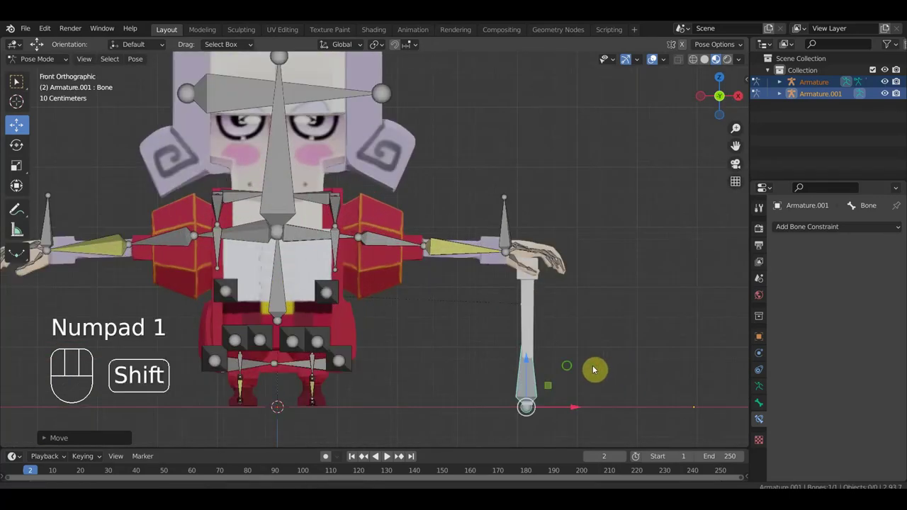
left_click_drag(569, 368, 587, 305)
left_click_drag(587, 304, 449, 326)
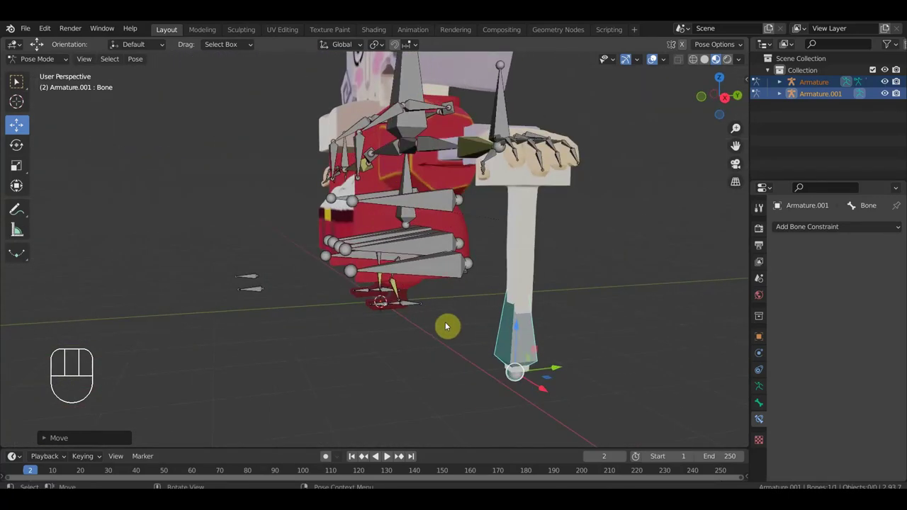
middle_click(441, 331)
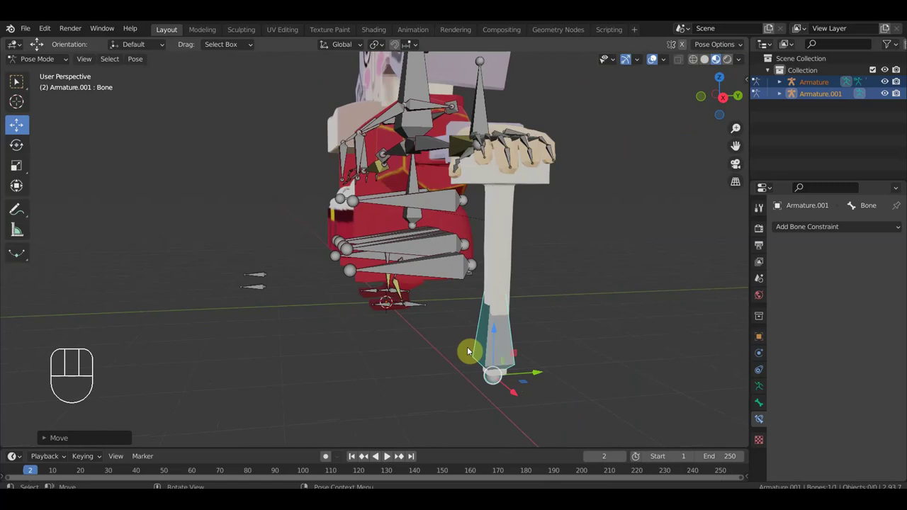
Move the cane bone and zoom in to confirm the hand follows the cane's top
key("KP_1")
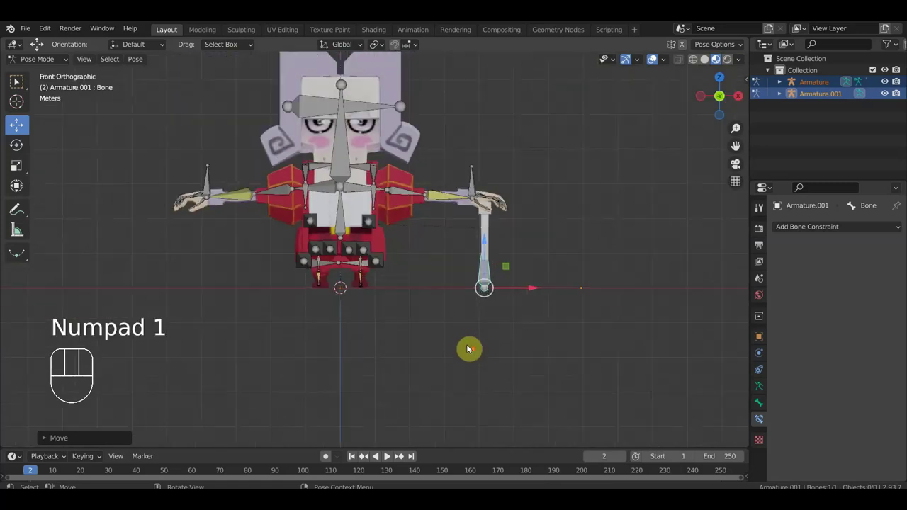
left_click_drag(486, 376, 508, 402)
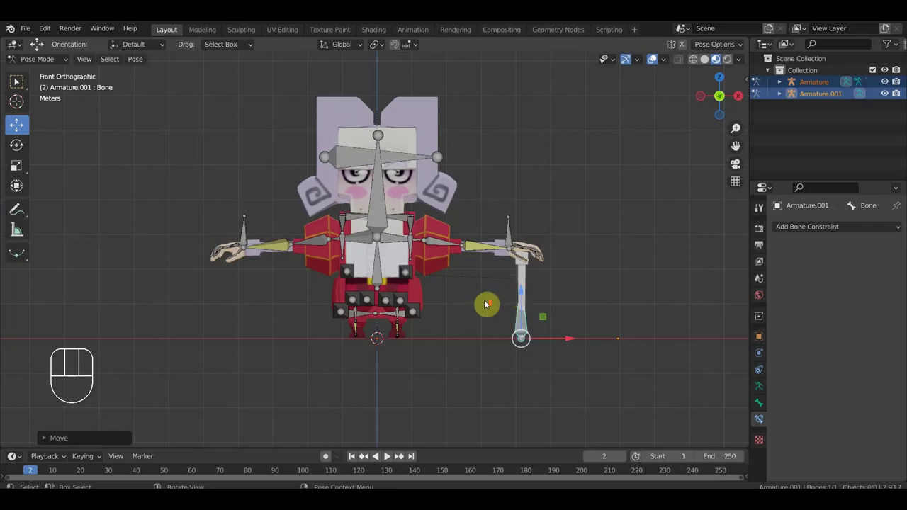
left_click_drag(478, 315, 485, 350)
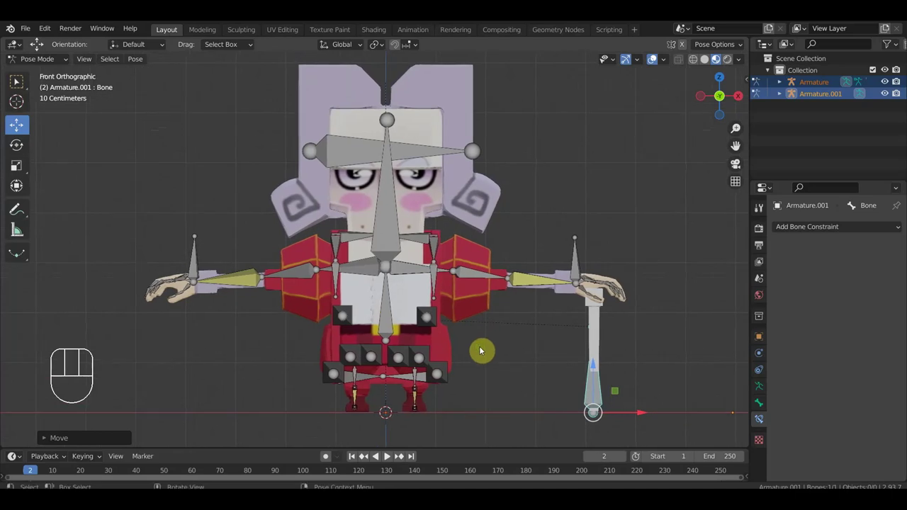
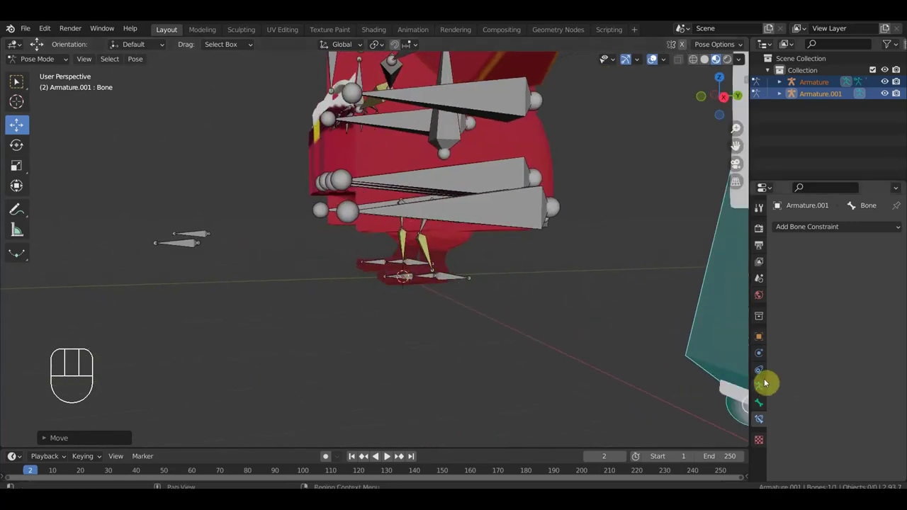
Enable Names in the armature's Viewport Display and frame the pole bones behind the feet
left_click(766, 385)
left_click(825, 420)
left_click_drag(287, 318, 295, 322)
left_click_drag(232, 302, 268, 316)
left_click_drag(253, 286, 292, 301)
left_click_drag(58, 63, 67, 88)
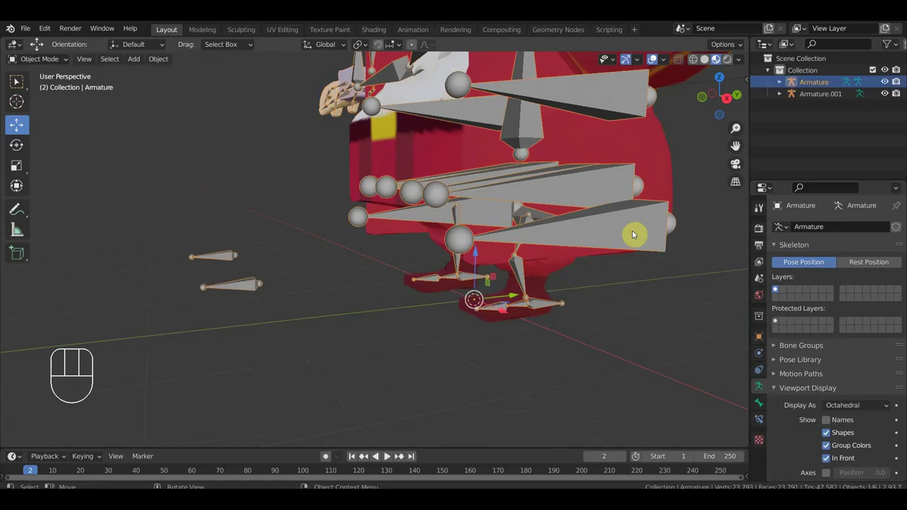
left_click_drag(55, 66, 54, 103)
left_click_drag(300, 258, 284, 258)
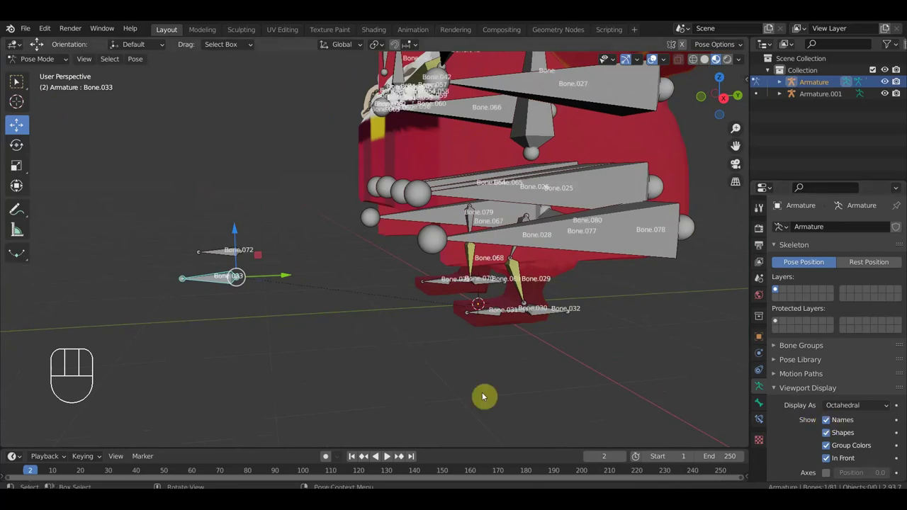
left_click_drag(356, 377, 535, 337)
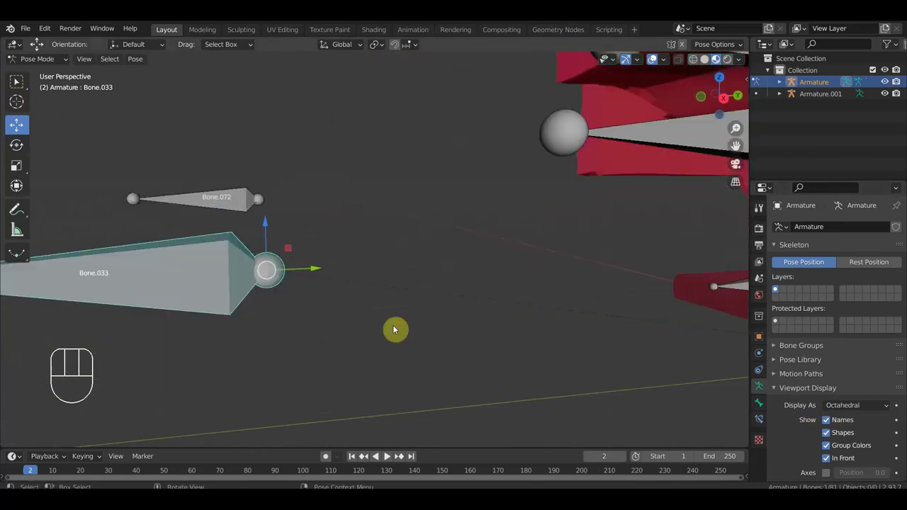
middle_click(337, 306)
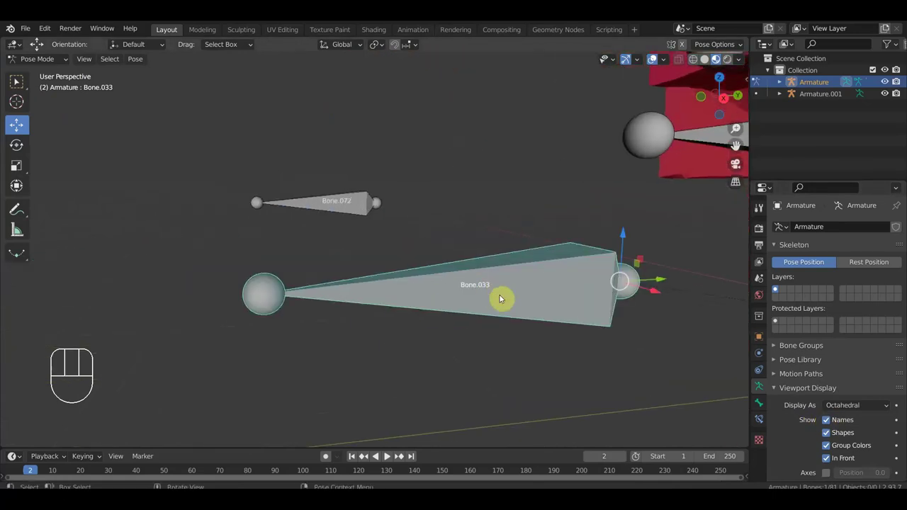
left_click_drag(470, 289, 270, 296)
Give Bone.029's IK the pole target Bone.033 and a -90° pole angle so the knee faces forward
left_click(513, 261)
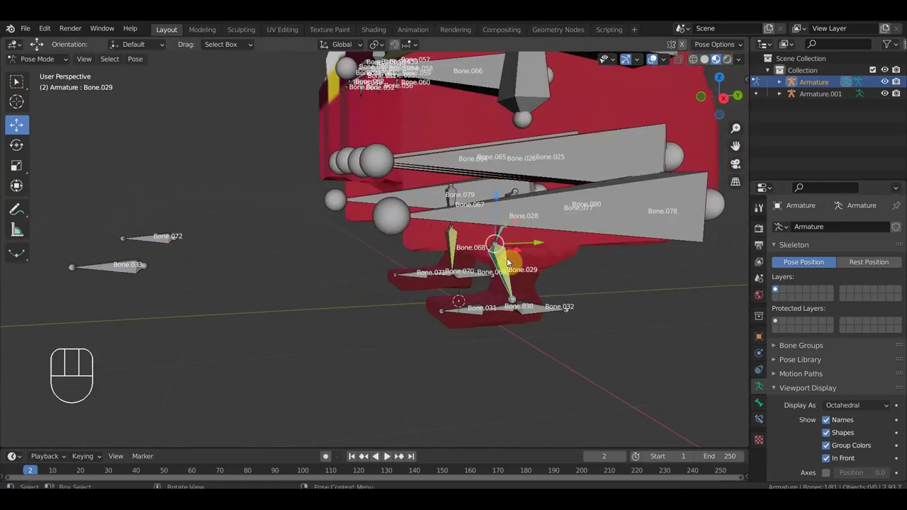
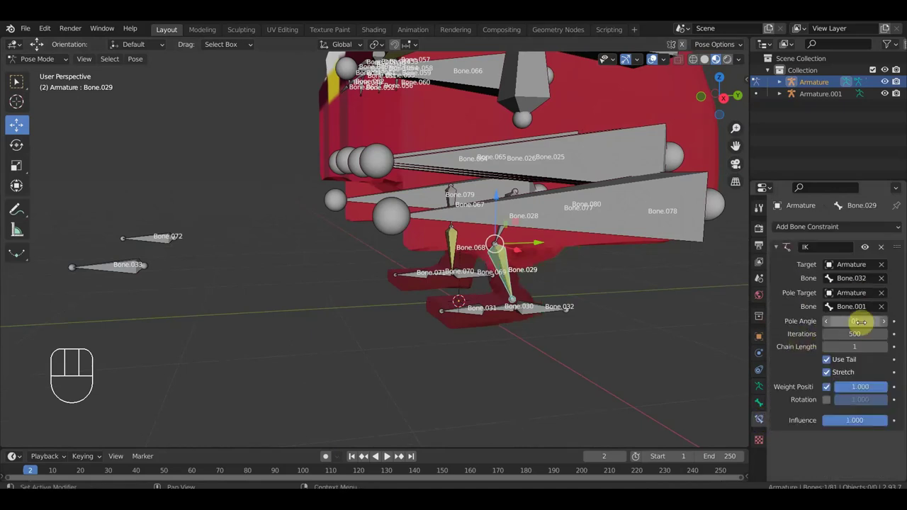
left_click_drag(871, 312, 872, 312)
key("KP_3")
left_click_drag(550, 331, 654, 333)
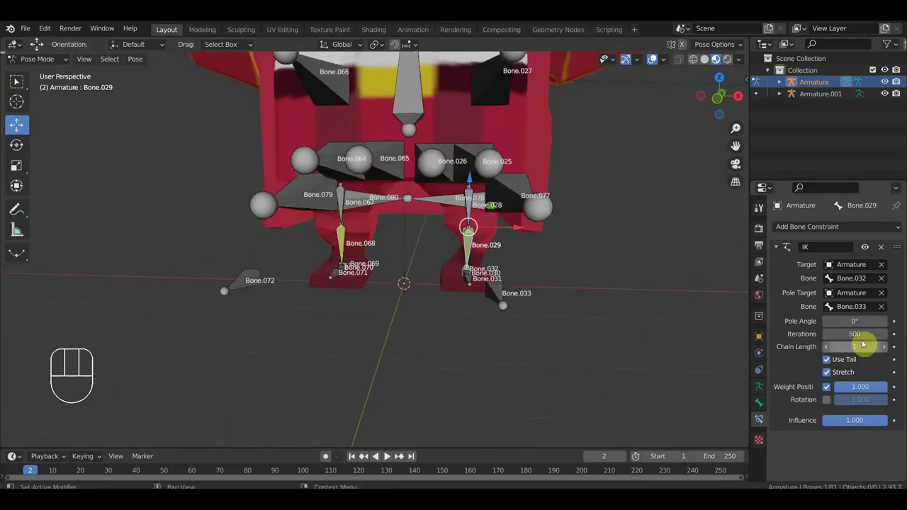
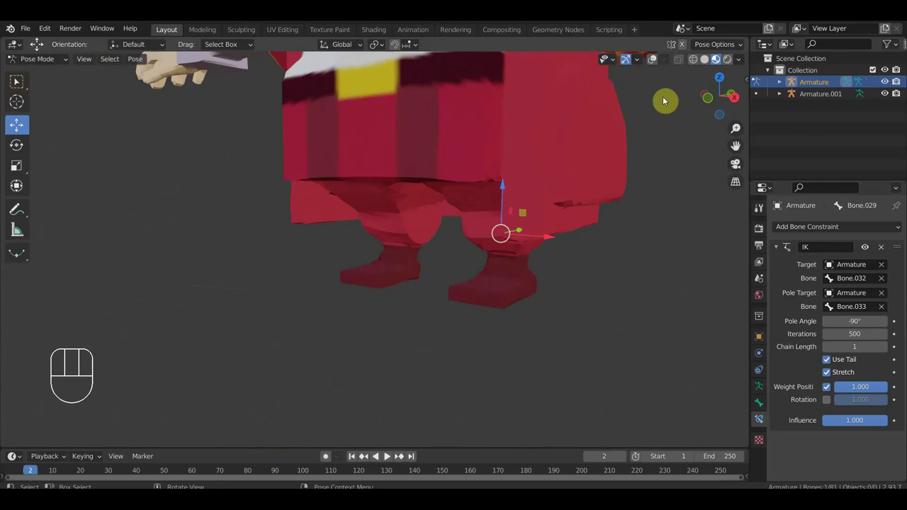
Give Bone.068's IK the pole target Bone.072 with a -90° pole angle
left_click(653, 63)
left_click_drag(465, 273, 447, 273)
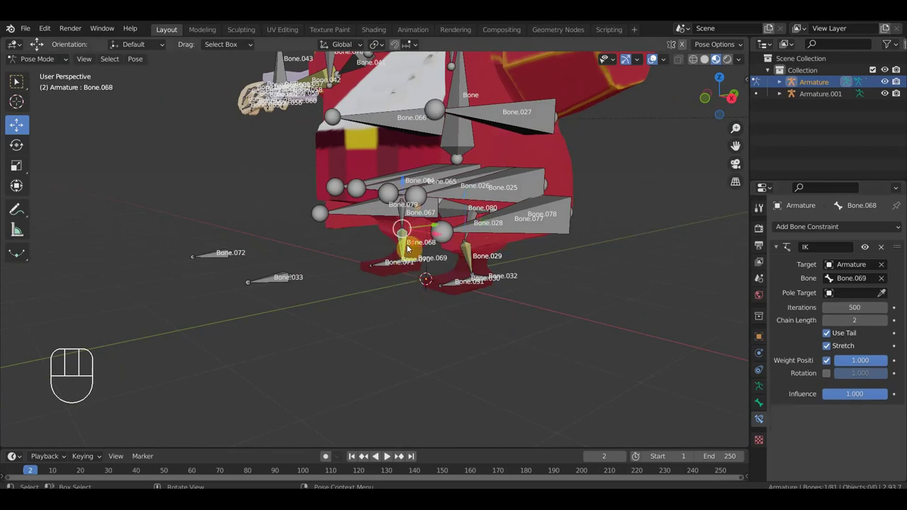
left_click_drag(454, 264, 419, 265)
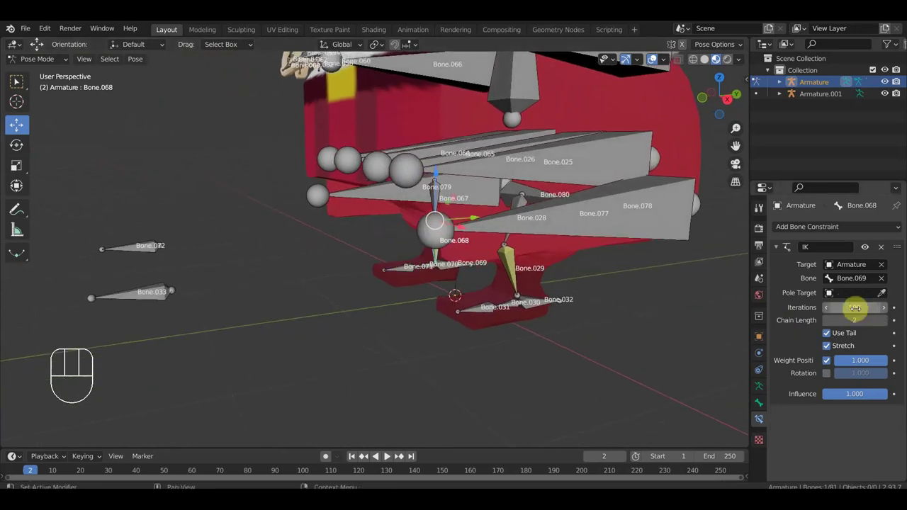
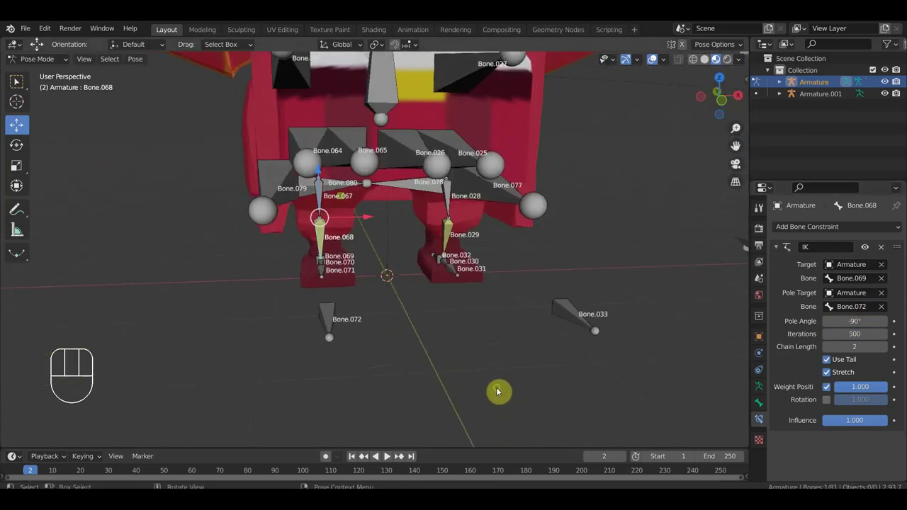
left_click_drag(486, 386, 334, 387)
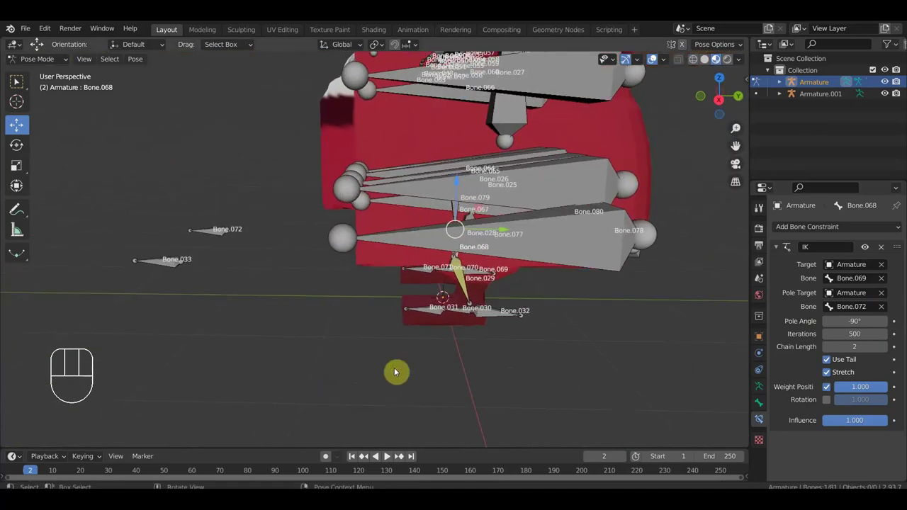
Move foot target Bone.032 and check how the leg bends
left_click(496, 317)
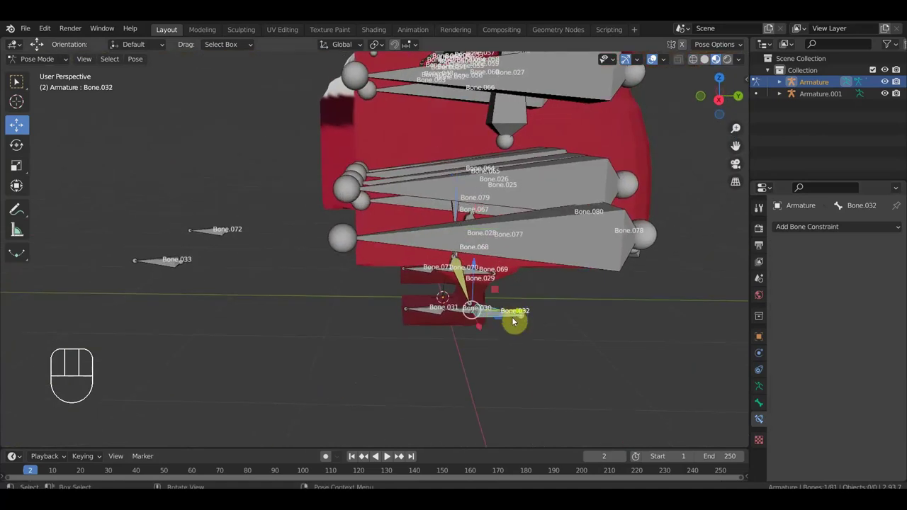
key("g")
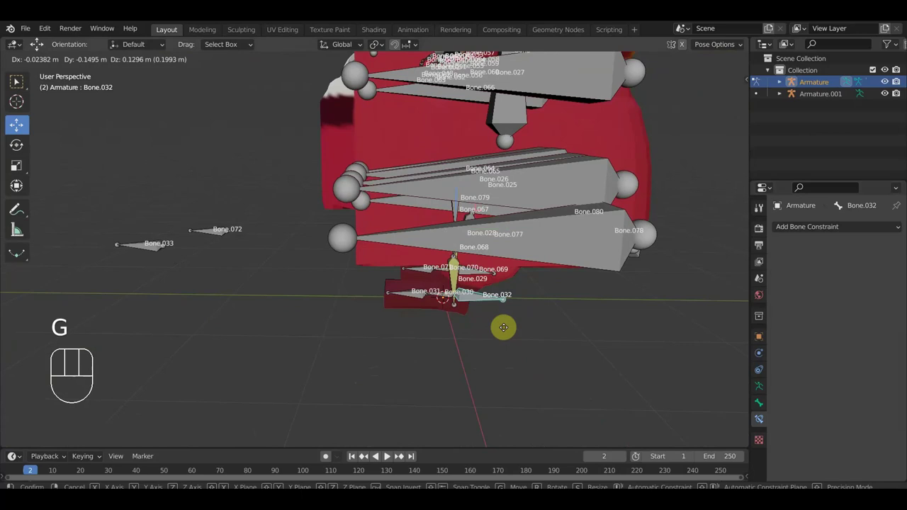
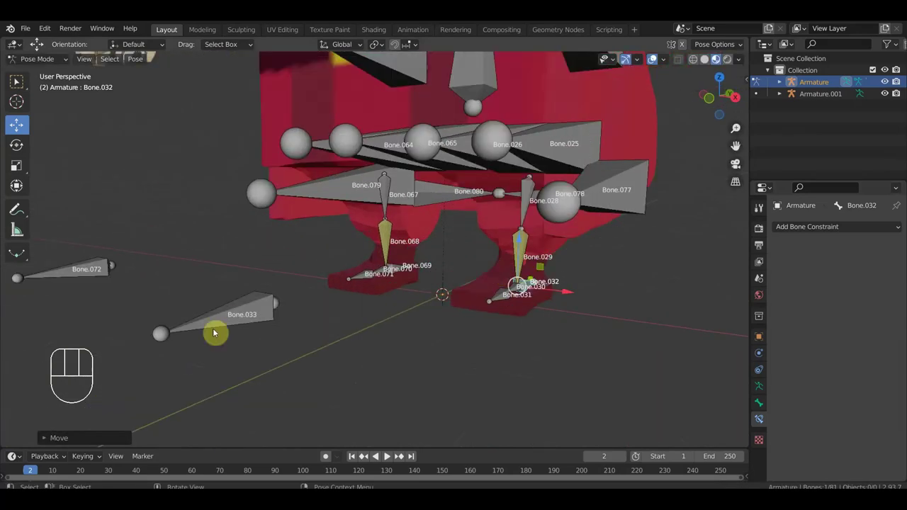
left_click_drag(336, 342, 336, 341)
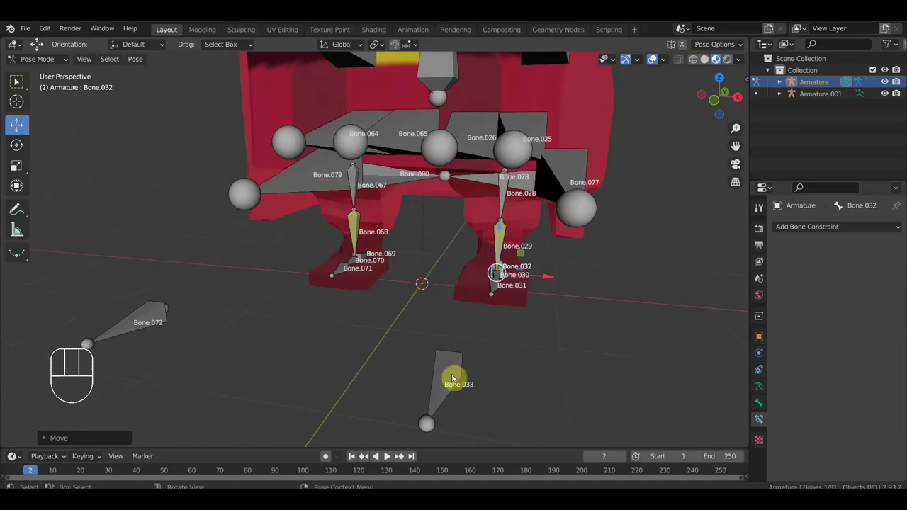
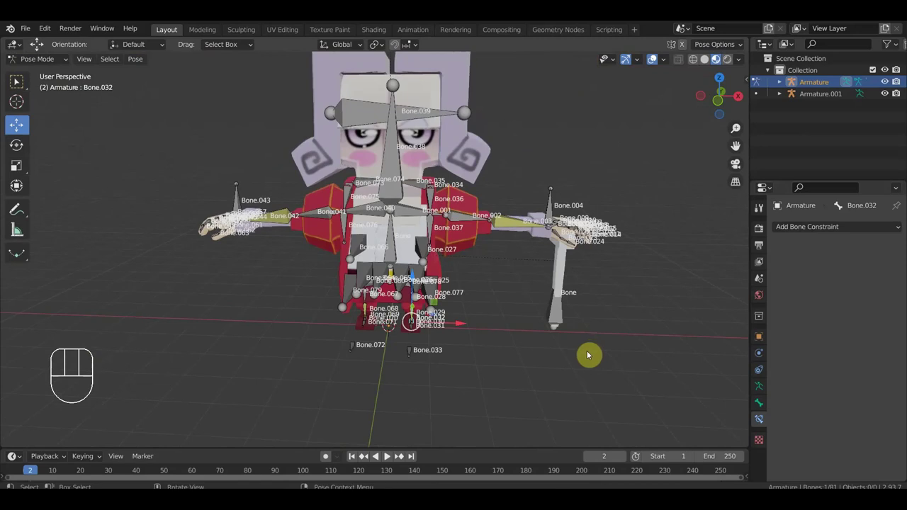
Untick Names on the armature, deselect all bones and review the rig from front and side
key("KP_1")
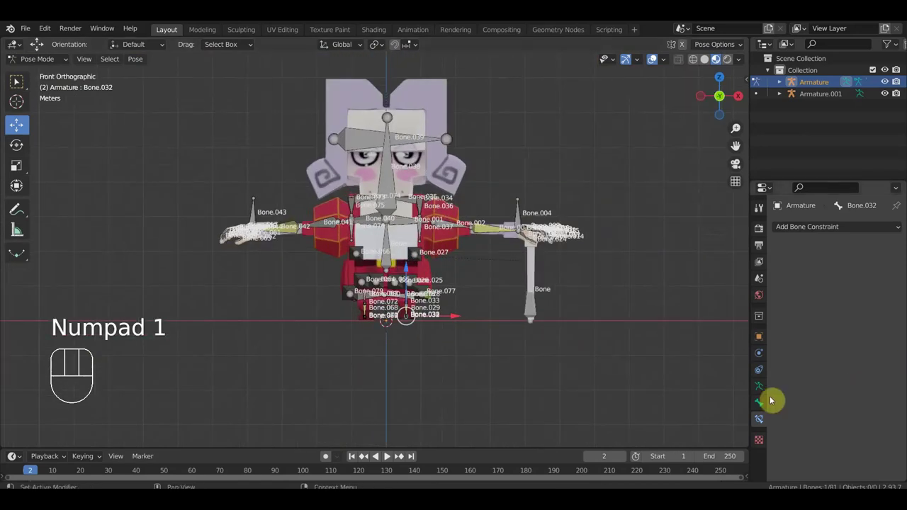
left_click(763, 390)
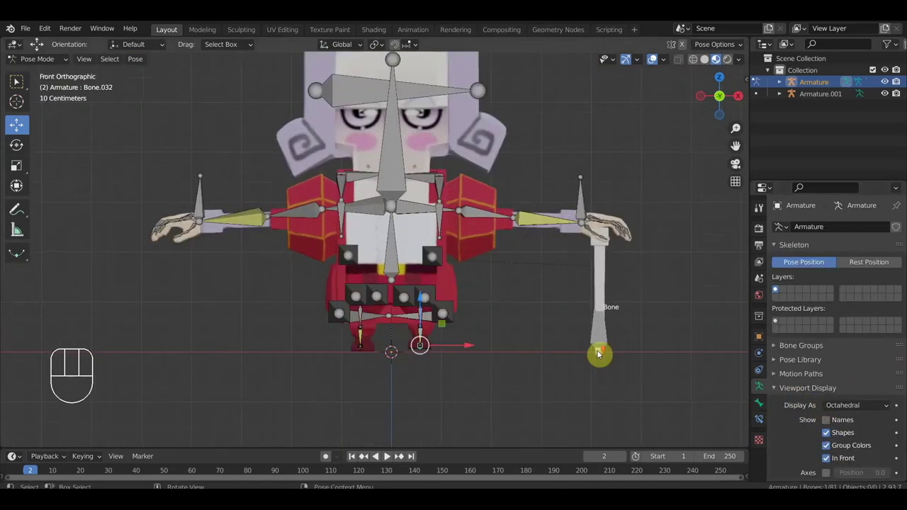
middle_click(593, 393)
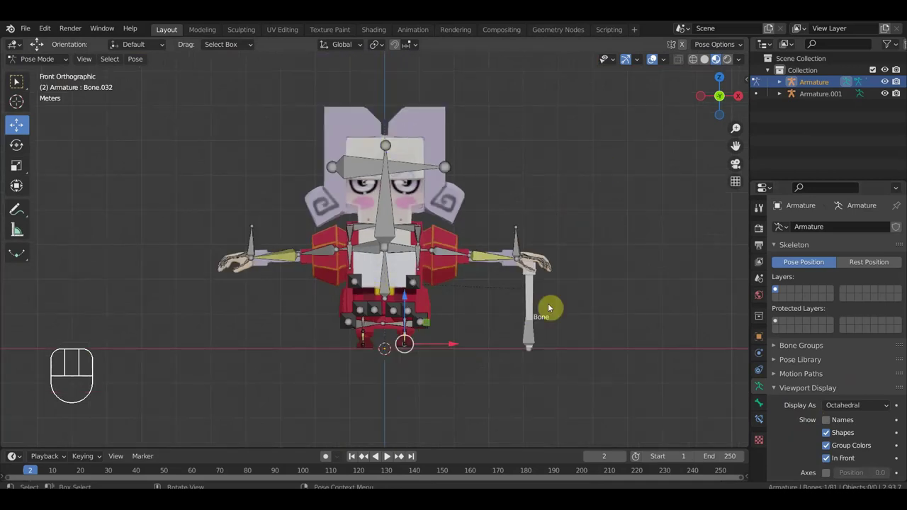
left_click(528, 314)
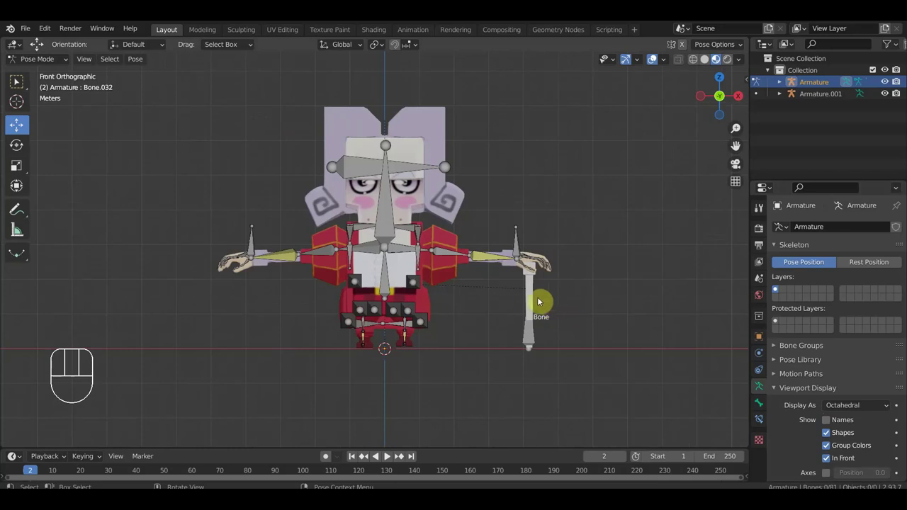
left_click_drag(546, 305, 532, 304)
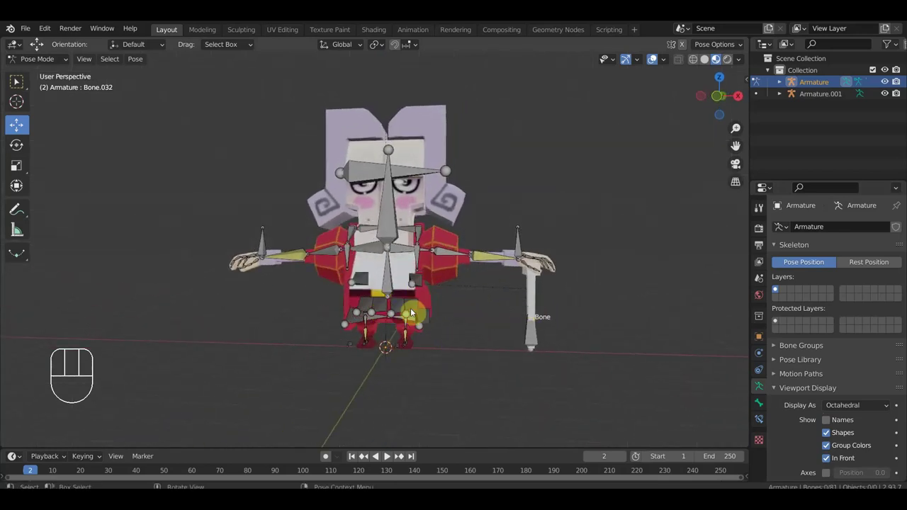
left_click_drag(464, 335, 467, 333)
left_click_drag(459, 337, 421, 343)
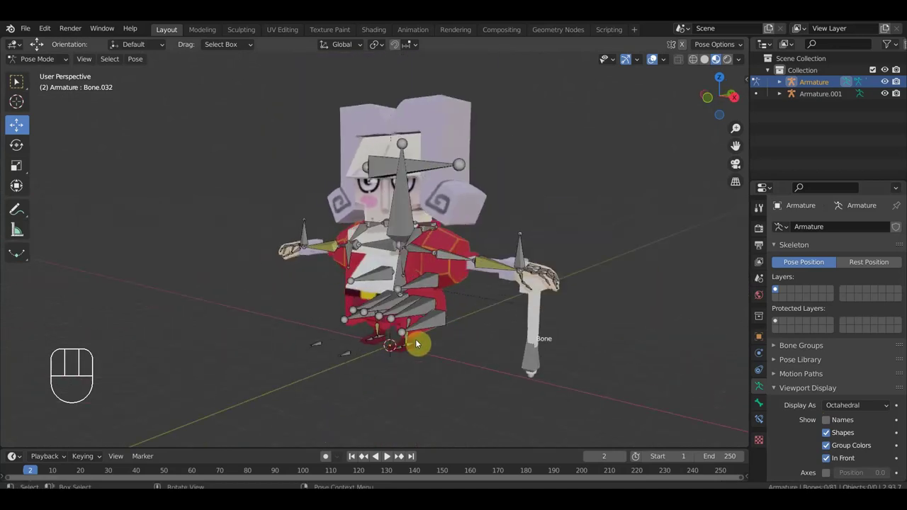
left_click_drag(436, 343, 477, 342)
key("KP_3")
key("KP_1")
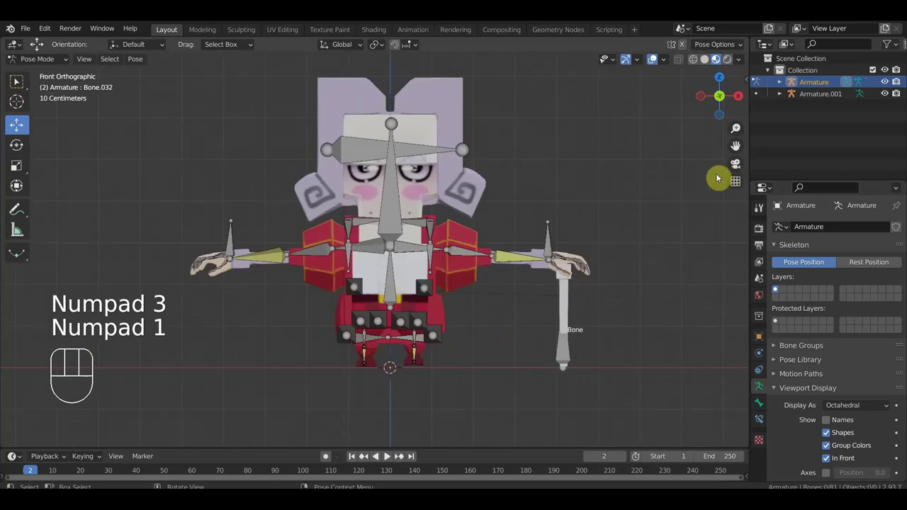
Create a Circle widget WGT_Bone.039 on the head bone and check it lies flat from side and front
key("n")
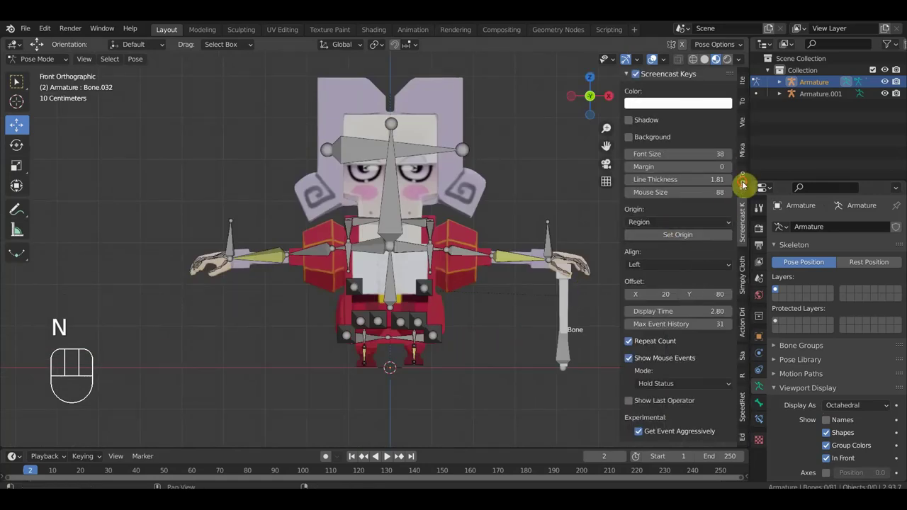
left_click(414, 155)
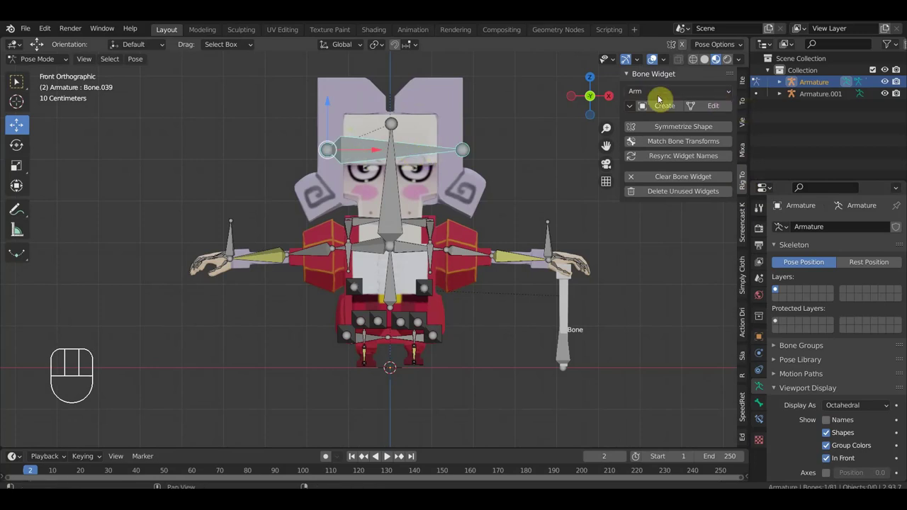
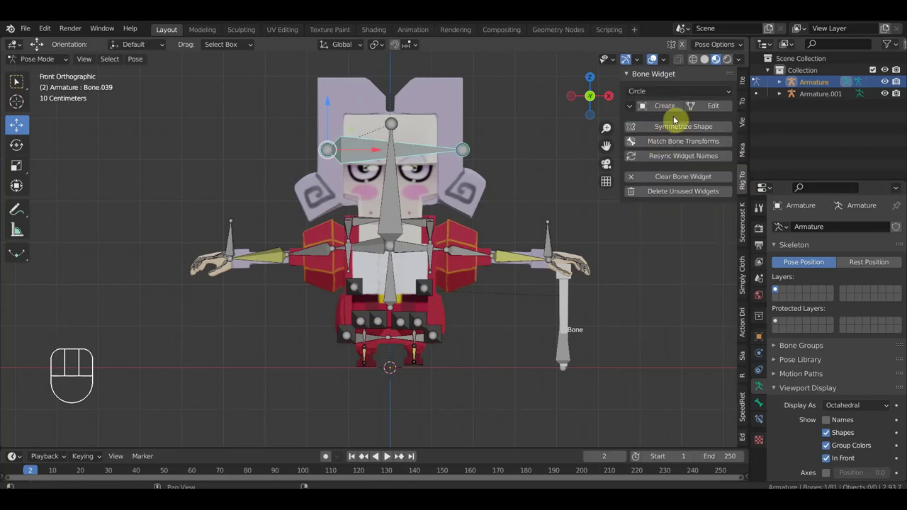
left_click(674, 113)
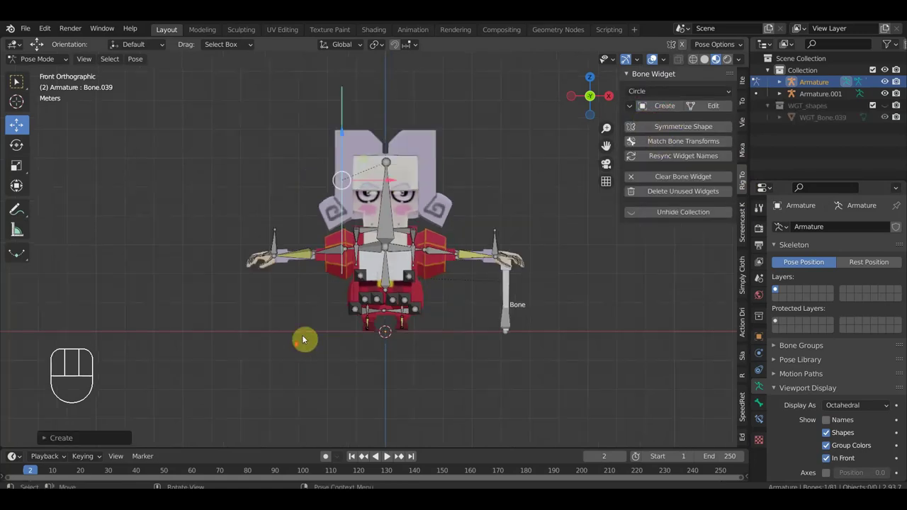
left_click_drag(332, 328, 441, 336)
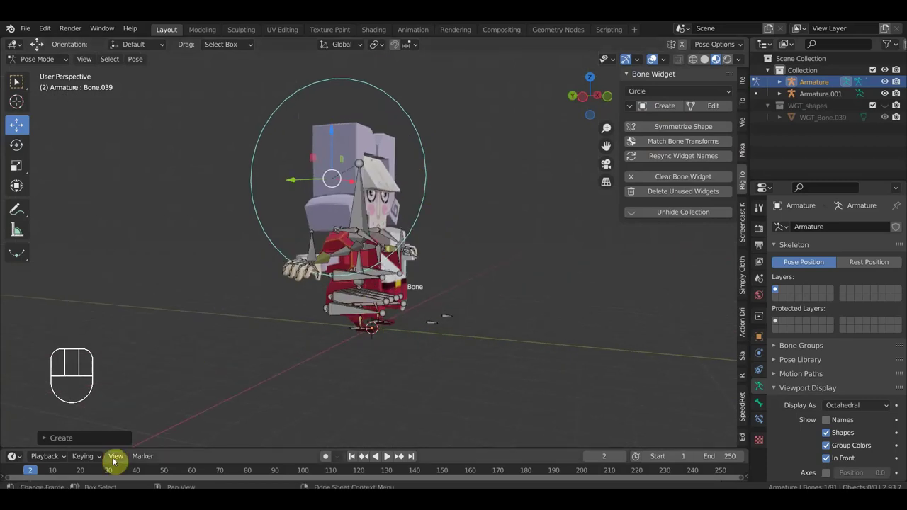
left_click(51, 441)
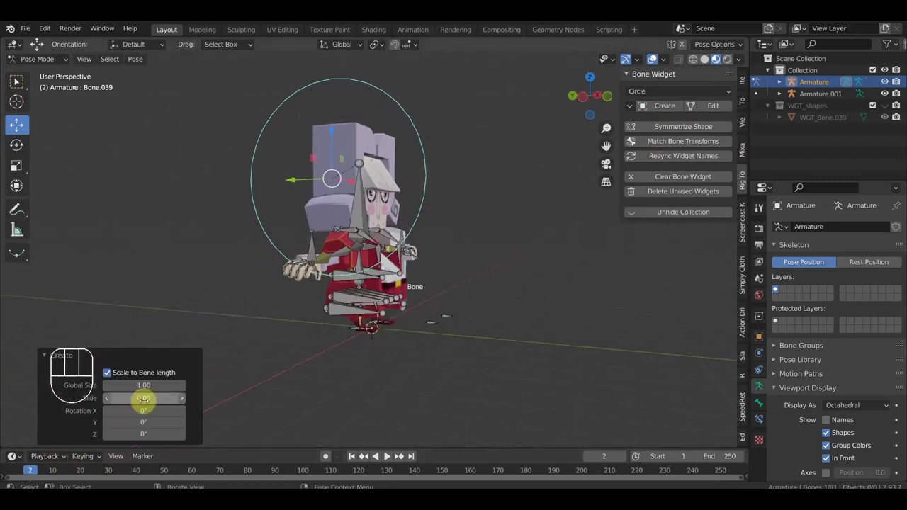
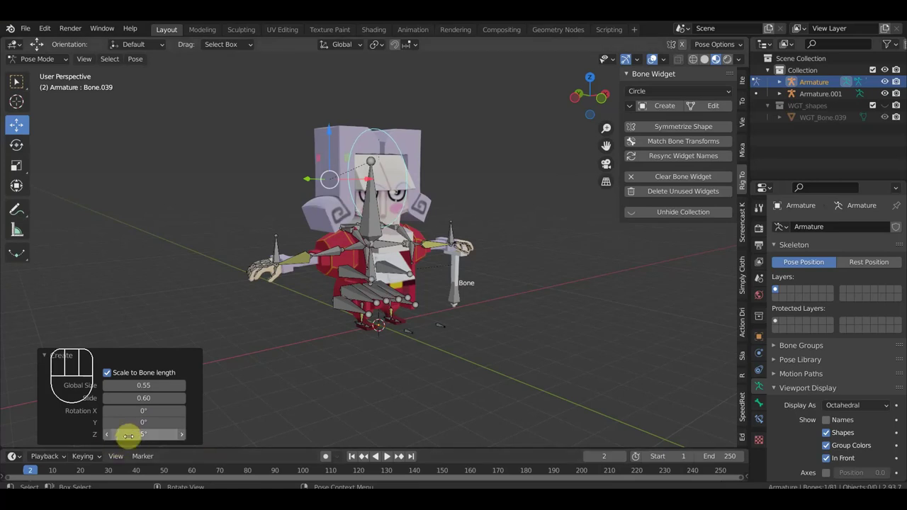
key("KP_3")
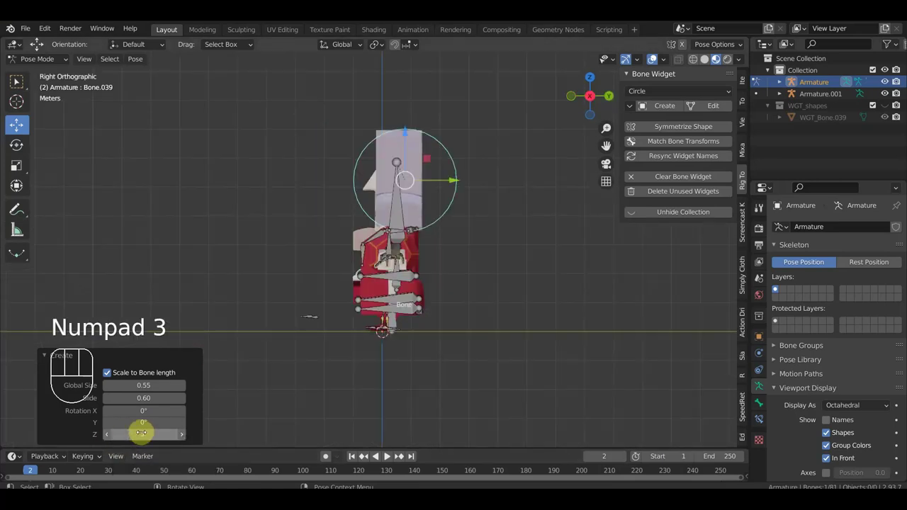
key("KP_1")
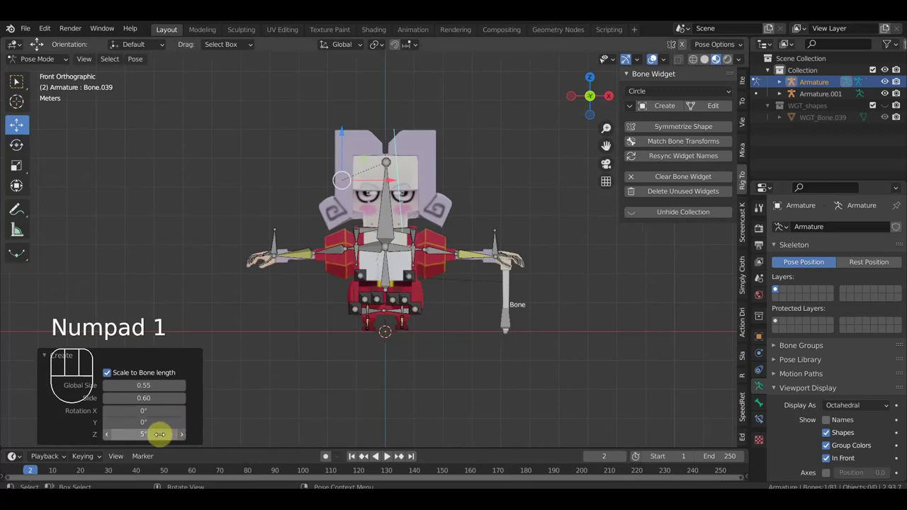
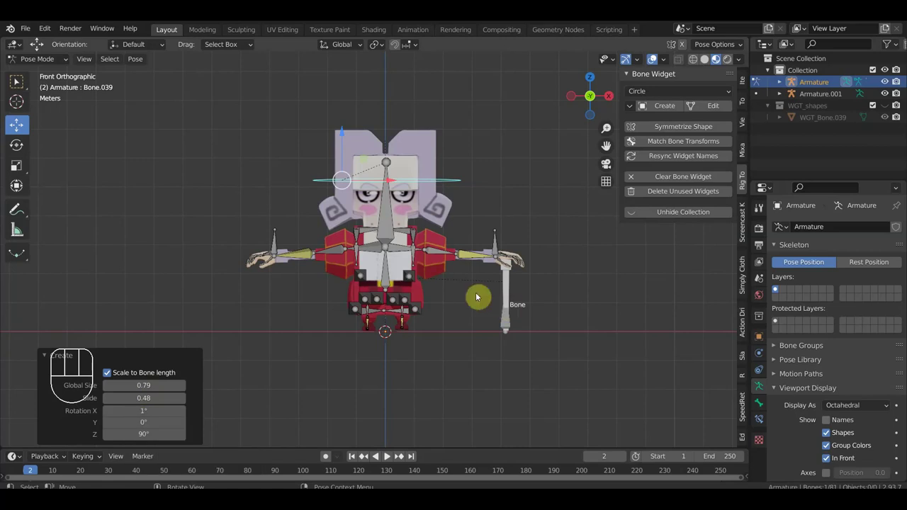
Add a red bone group and assign the head control bone to it
left_click_drag(567, 308, 477, 316)
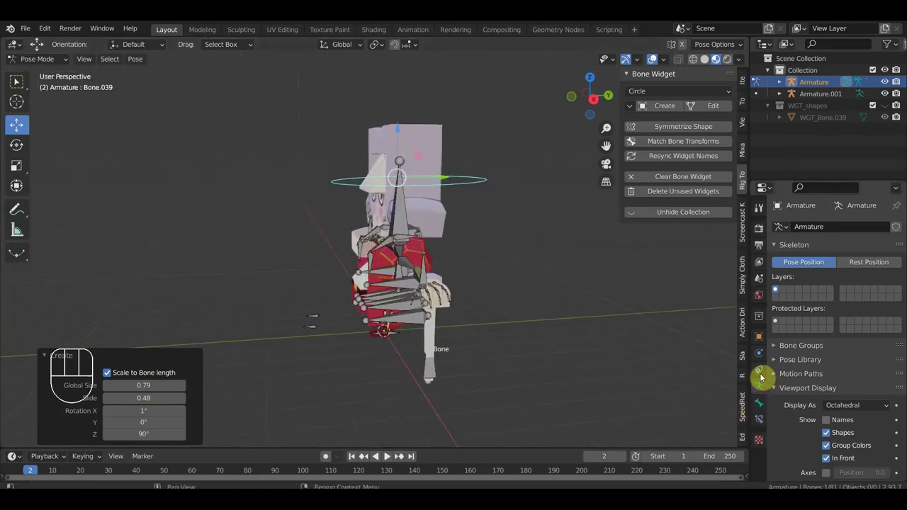
left_click(766, 390)
left_click(811, 353)
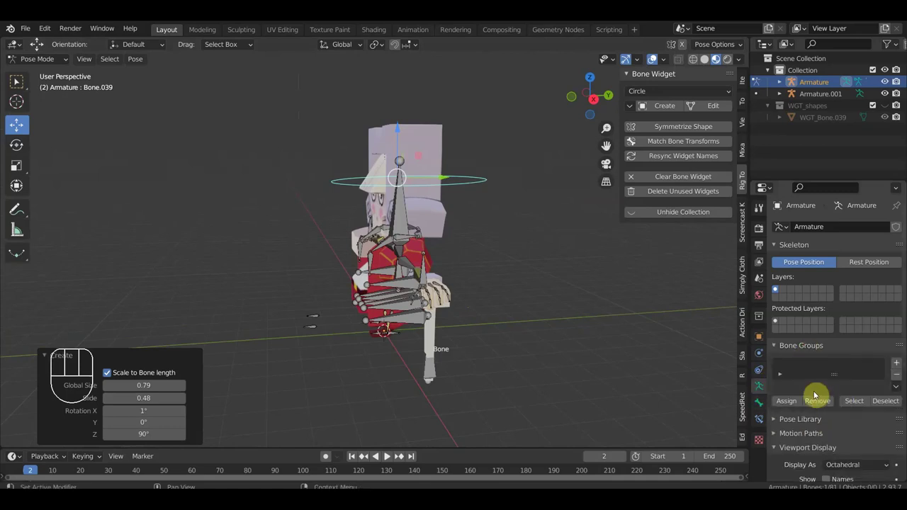
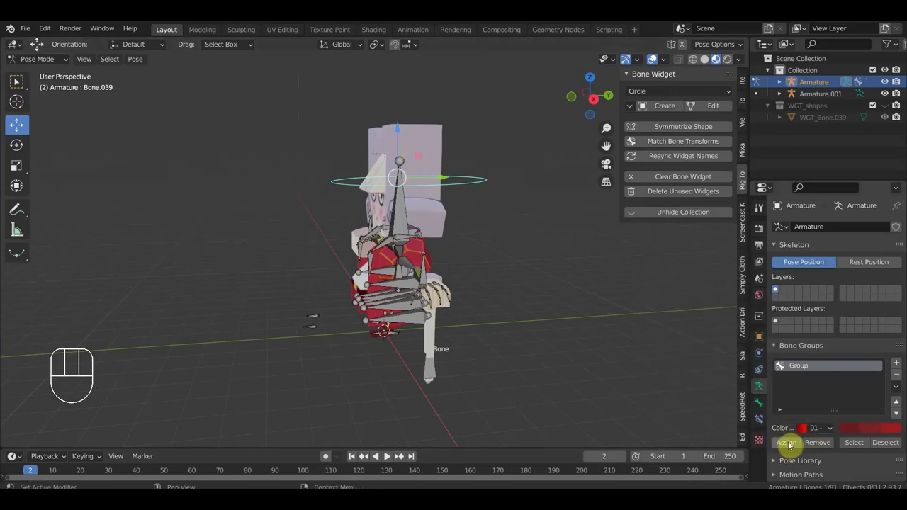
left_click(793, 445)
Create a circle widget WGT_Bone.038 for the neck bone and view it from the front
left_click_drag(532, 343, 629, 348)
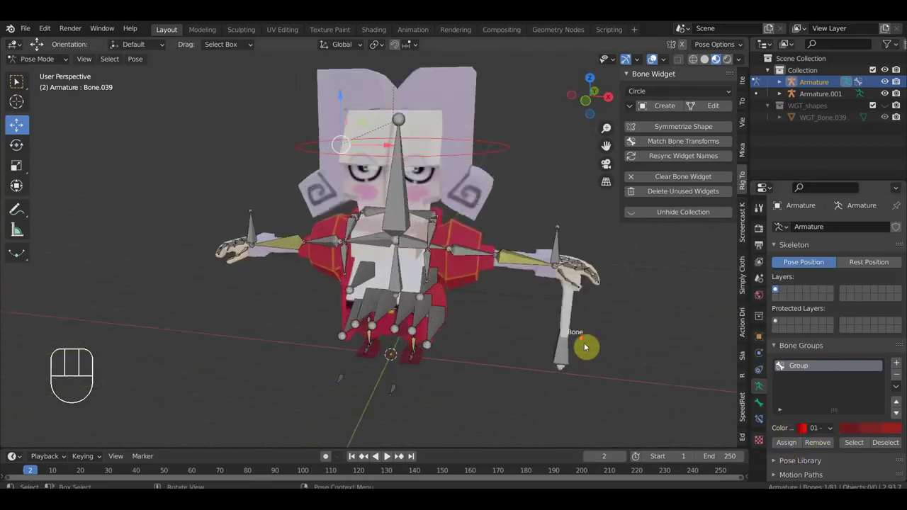
middle_click(501, 261)
left_click_drag(411, 205, 411, 212)
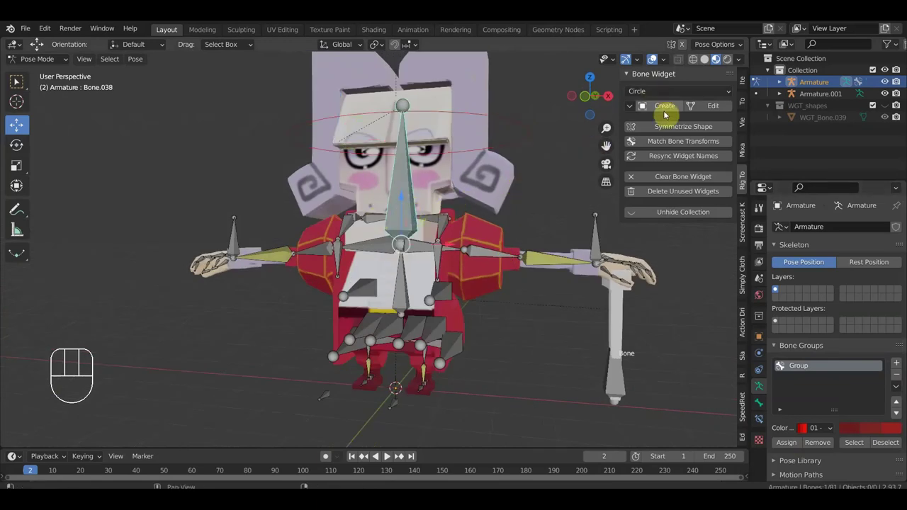
left_click(669, 114)
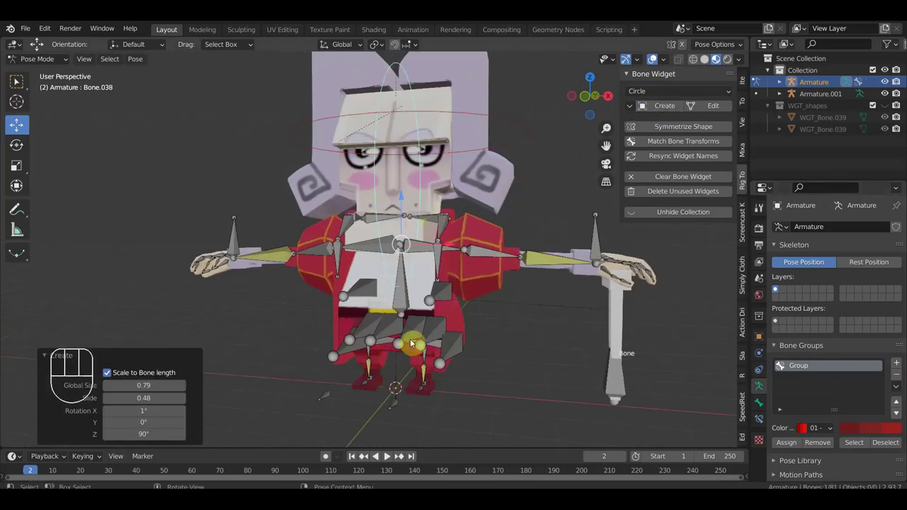
key("KP_3")
key("KP_1")
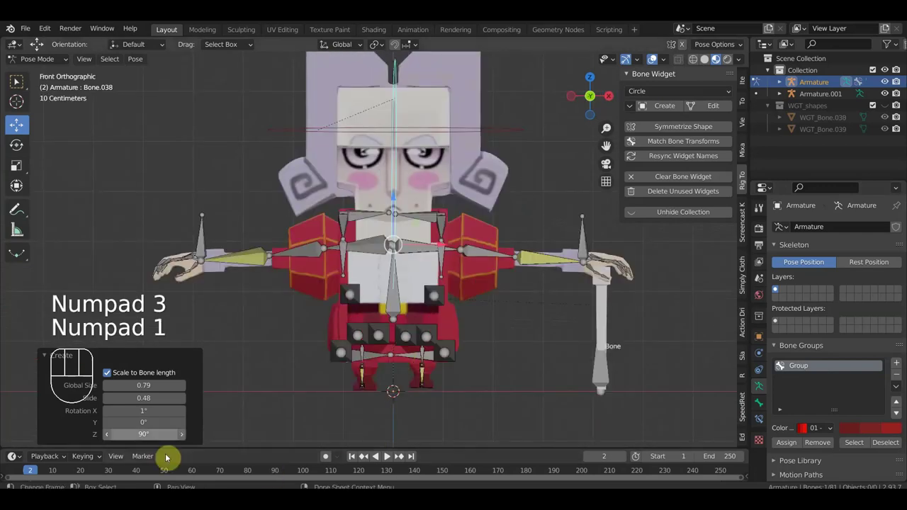
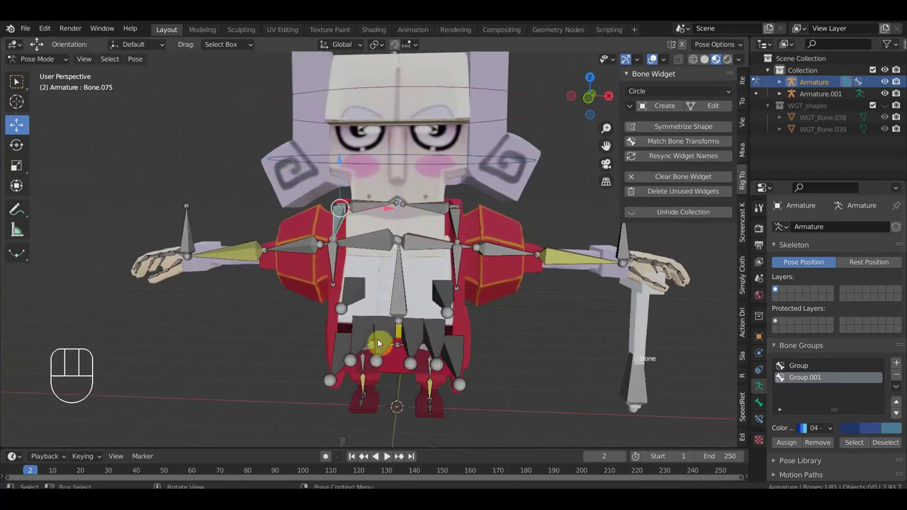
Create circle widgets on more spine and hip bones and start a new colored bone group
left_click_drag(356, 350, 382, 350)
left_click_drag(382, 350, 397, 343)
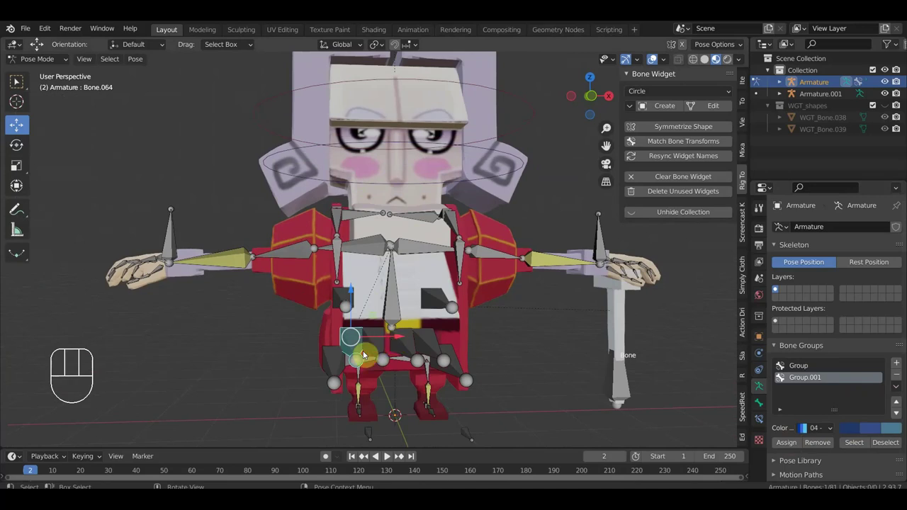
left_click_drag(340, 363, 348, 318)
left_click_drag(357, 297, 381, 354)
left_click_drag(380, 349, 427, 347)
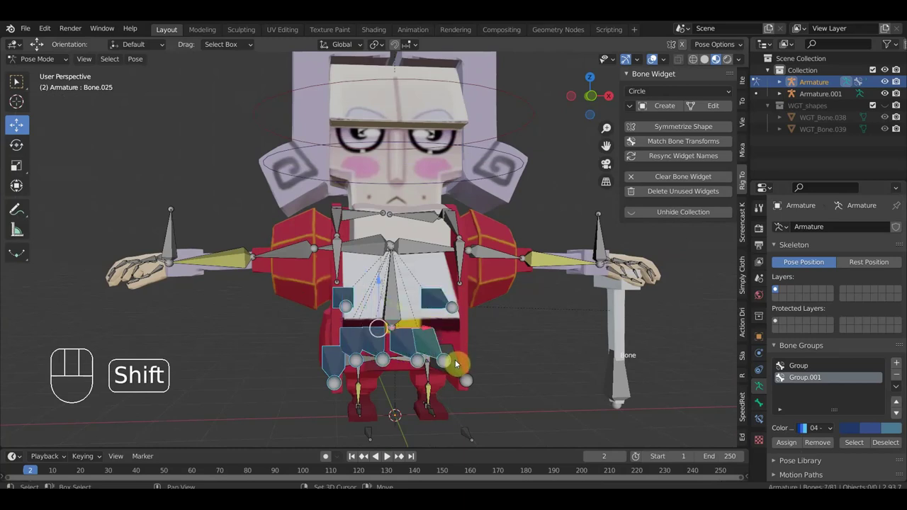
left_click_drag(429, 377, 246, 376)
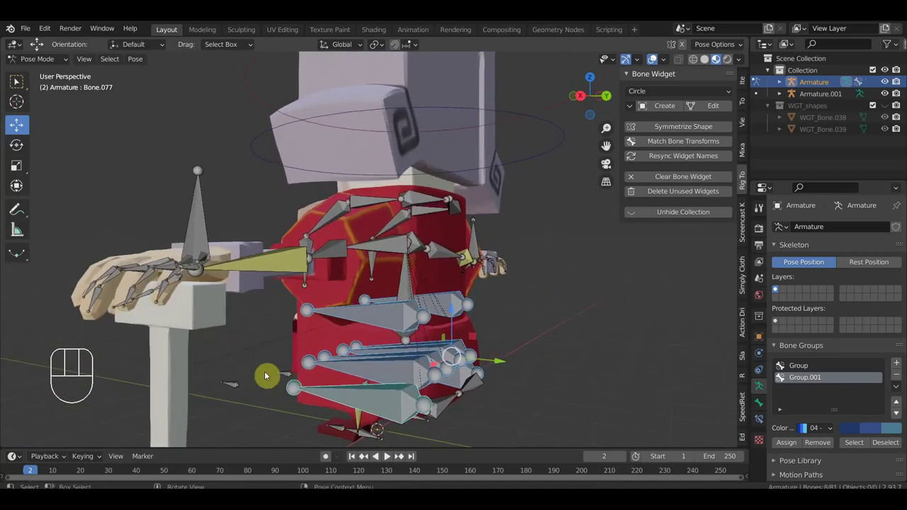
left_click_drag(686, 94, 668, 167)
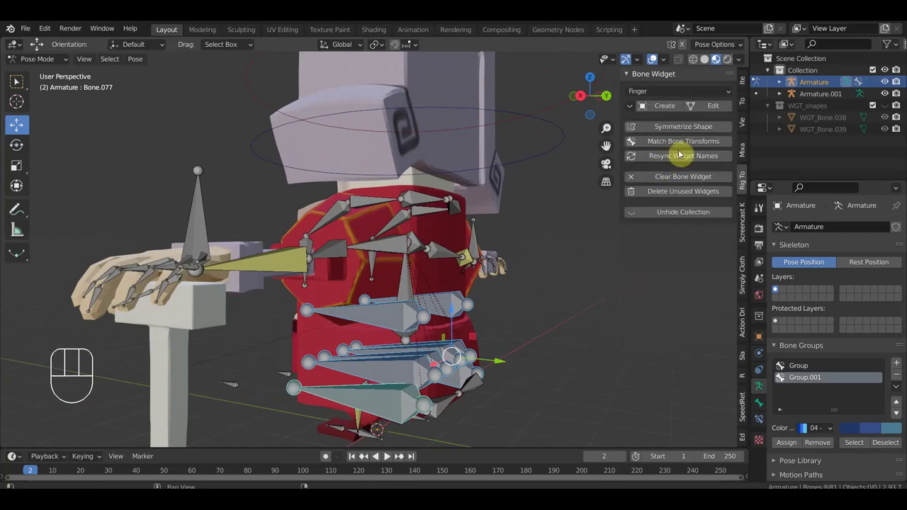
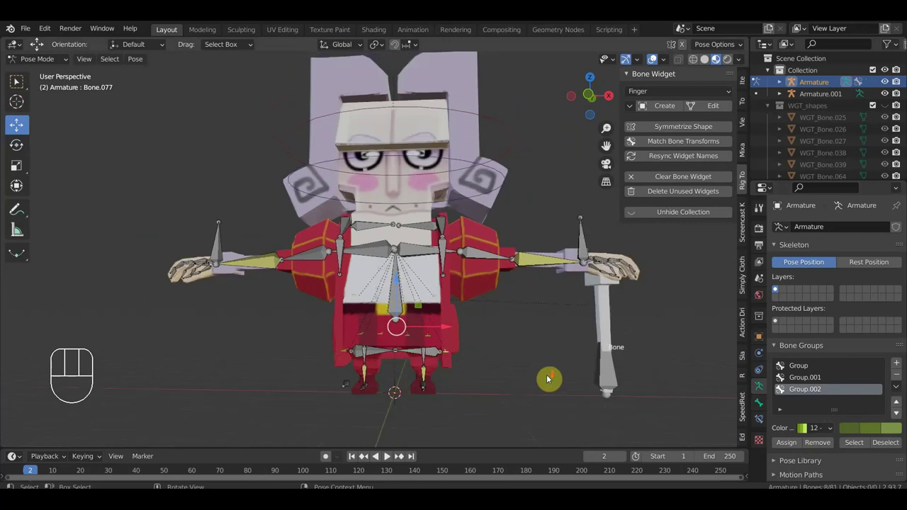
Add bone group Group.002 and assign the new spine and hip controls to it
left_click_drag(548, 379, 514, 392)
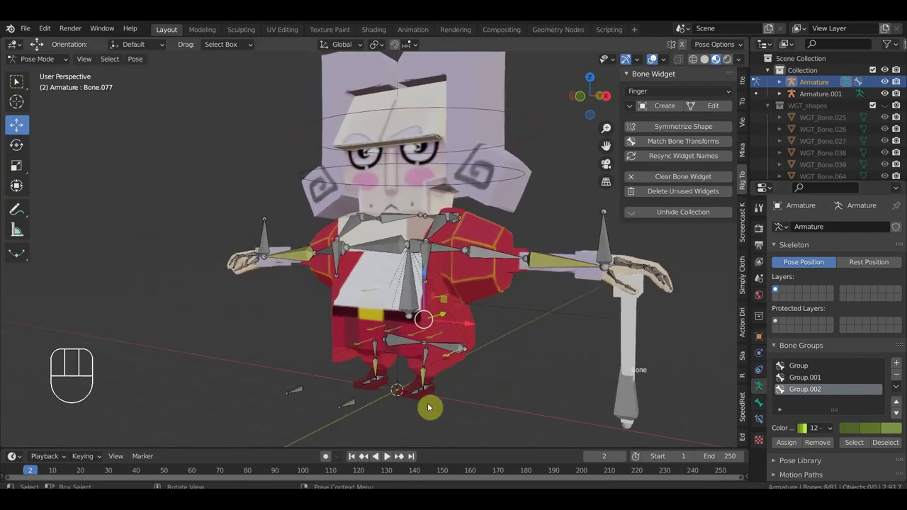
left_click_drag(358, 404, 313, 398)
left_click_drag(299, 393, 330, 394)
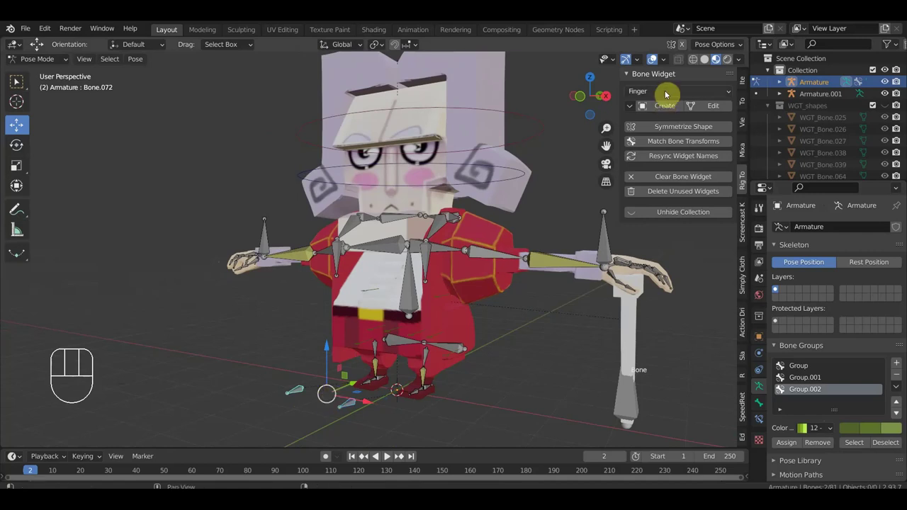
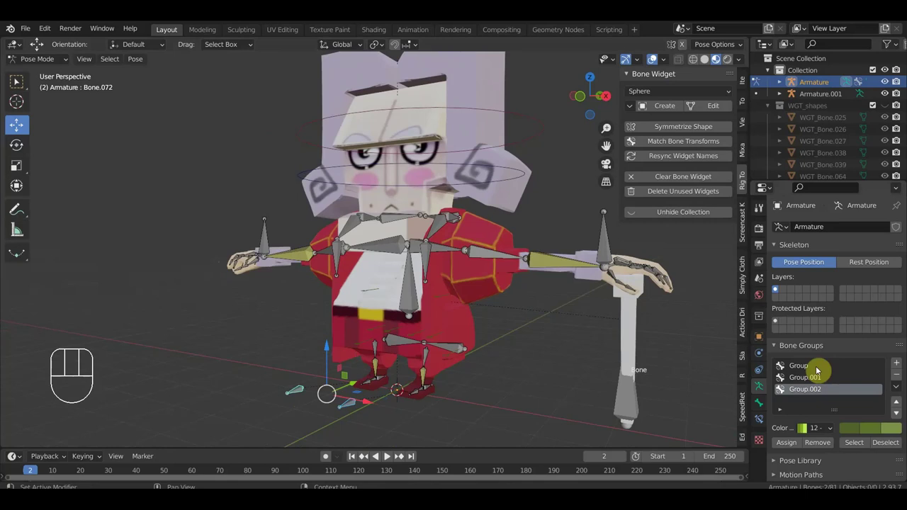
left_click(811, 370)
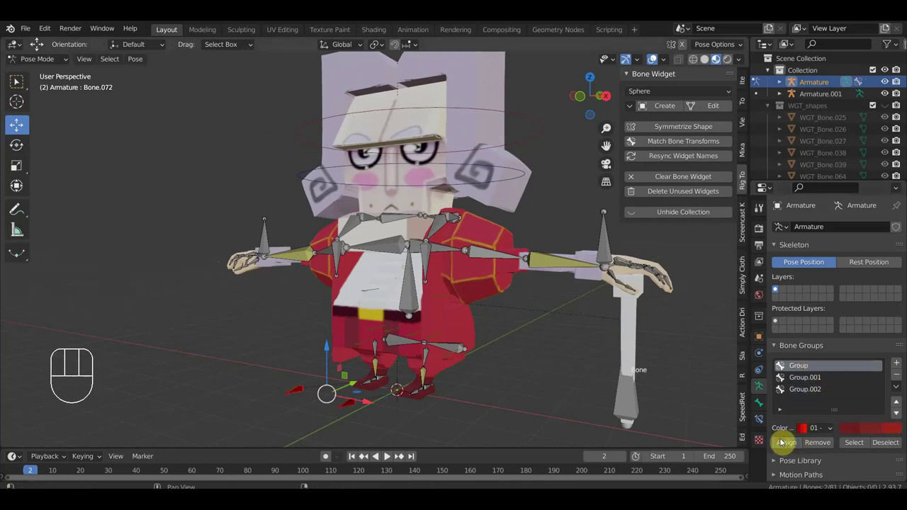
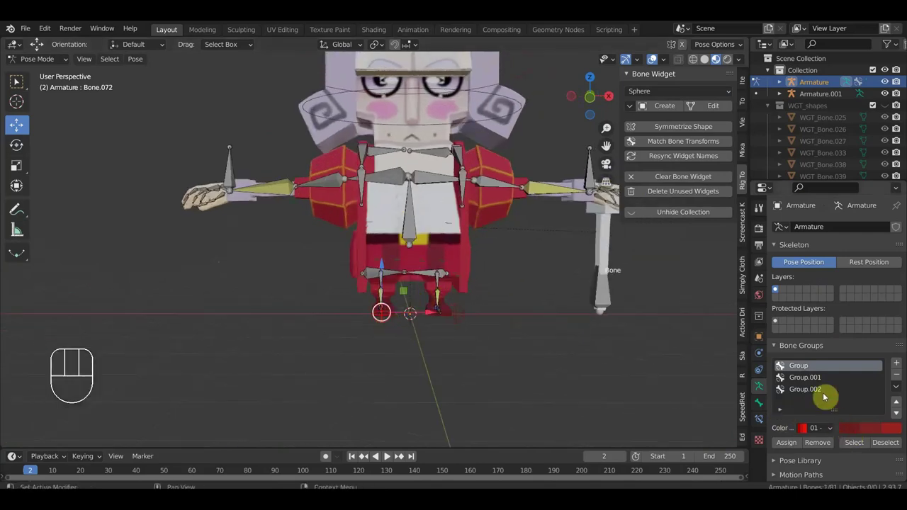
left_click(814, 381)
left_click(794, 450)
Select the base spine bone, Bone, to receive a large waist circle control
left_click_drag(520, 349, 483, 354)
left_click(493, 368)
left_click_drag(495, 367, 486, 365)
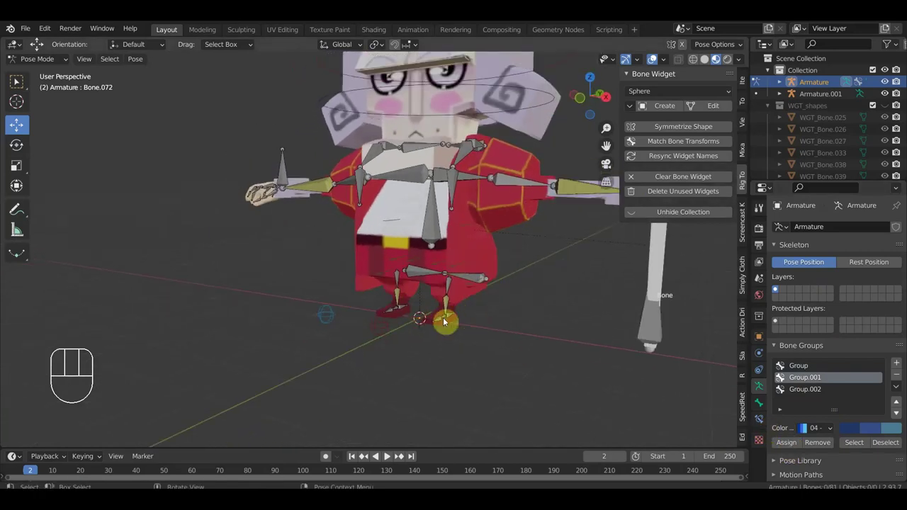
left_click_drag(522, 306, 539, 300)
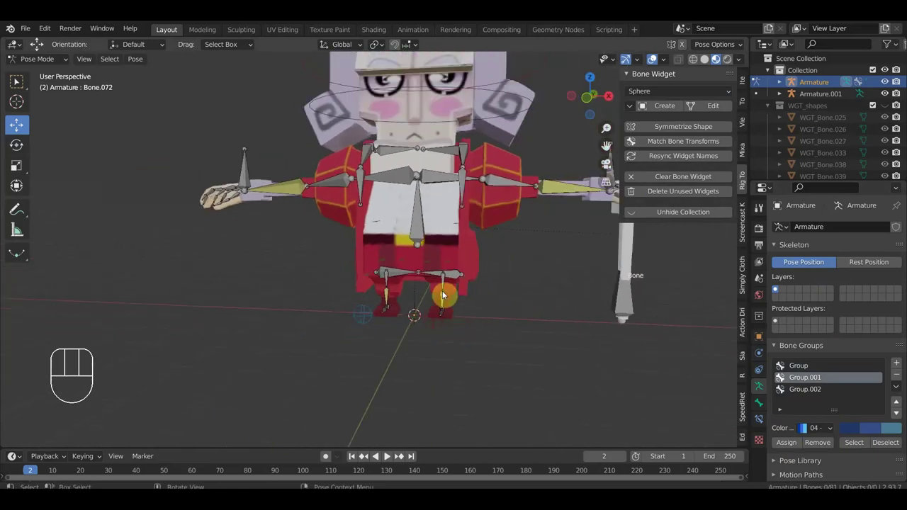
left_click(423, 218)
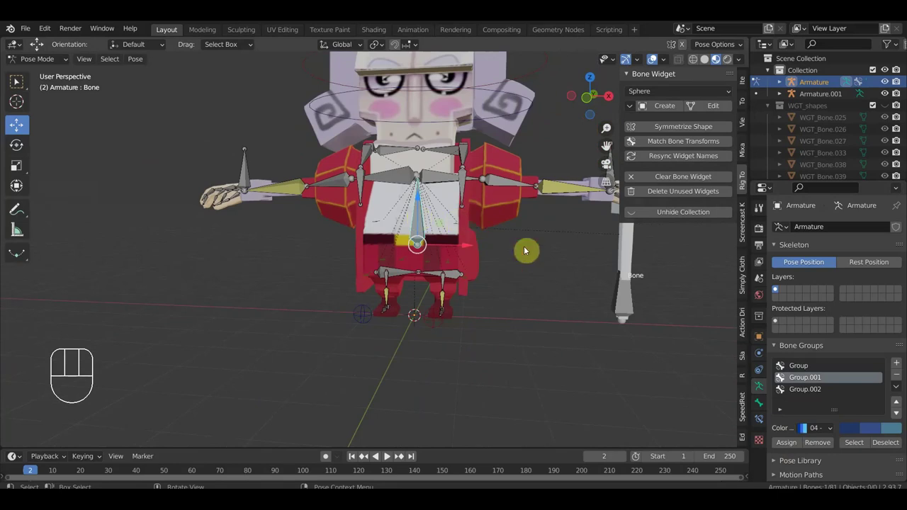
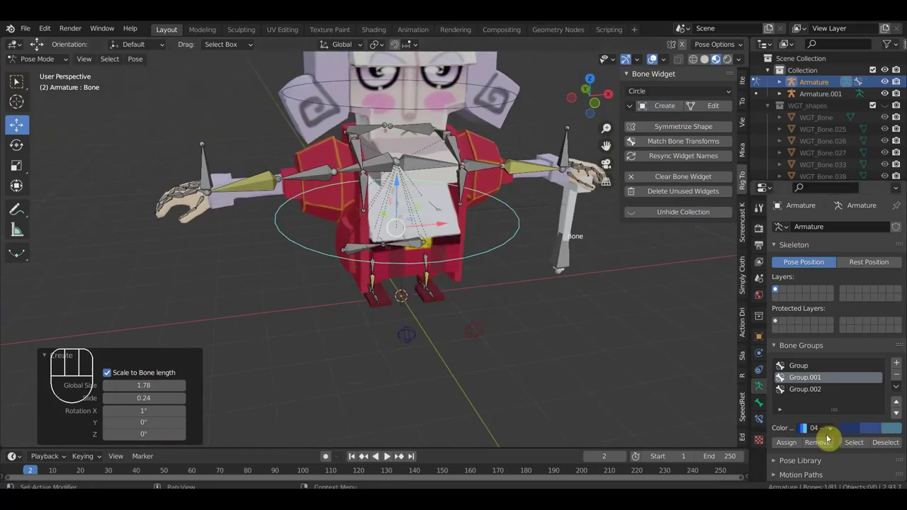
Select the upper and lower arm bones on both arms and choose Sphere as the widget shape
left_click(792, 447)
left_click_drag(472, 397, 452, 376)
left_click_drag(401, 170, 438, 175)
left_click_drag(398, 190, 401, 192)
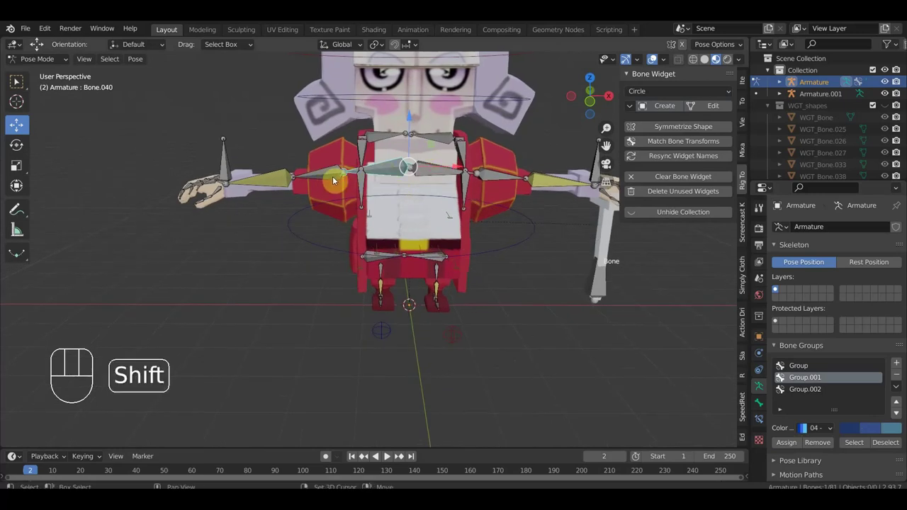
left_click(274, 180)
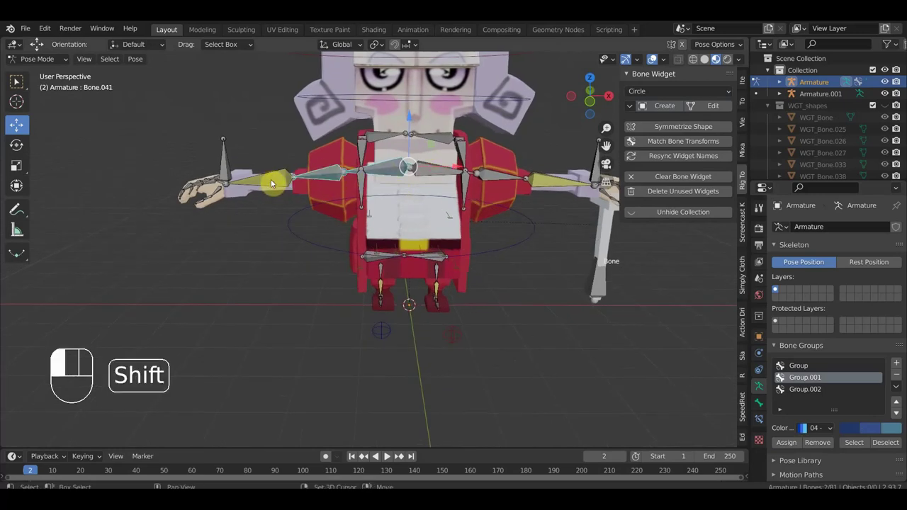
left_click_drag(456, 173, 497, 176)
left_click_drag(497, 176, 581, 203)
left_click_drag(467, 243, 314, 266)
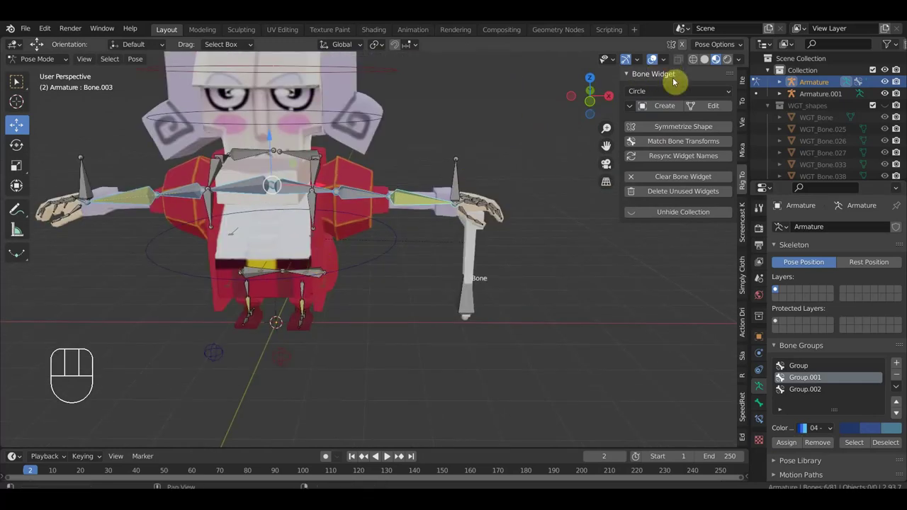
left_click_drag(675, 95, 667, 302)
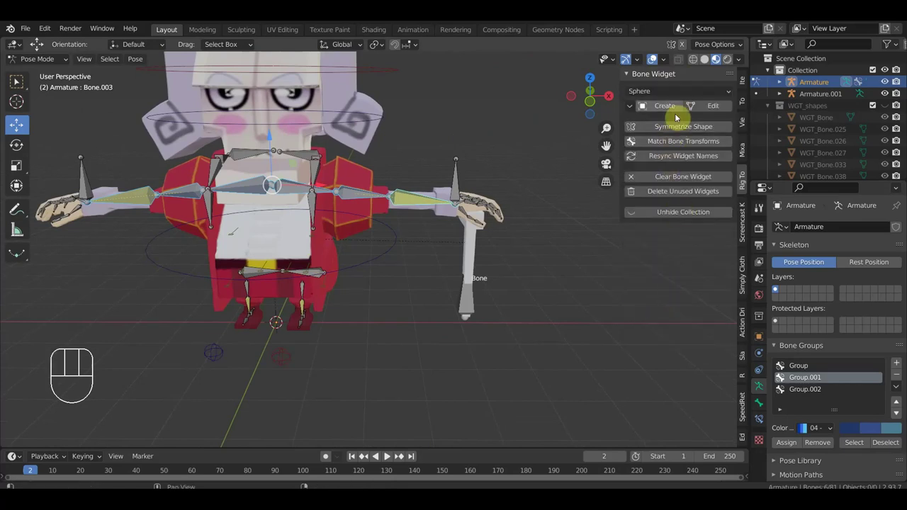
Create sphere controls on the arm bones and assign them to a new yellow Group.003 (color set 09)
left_click(677, 111)
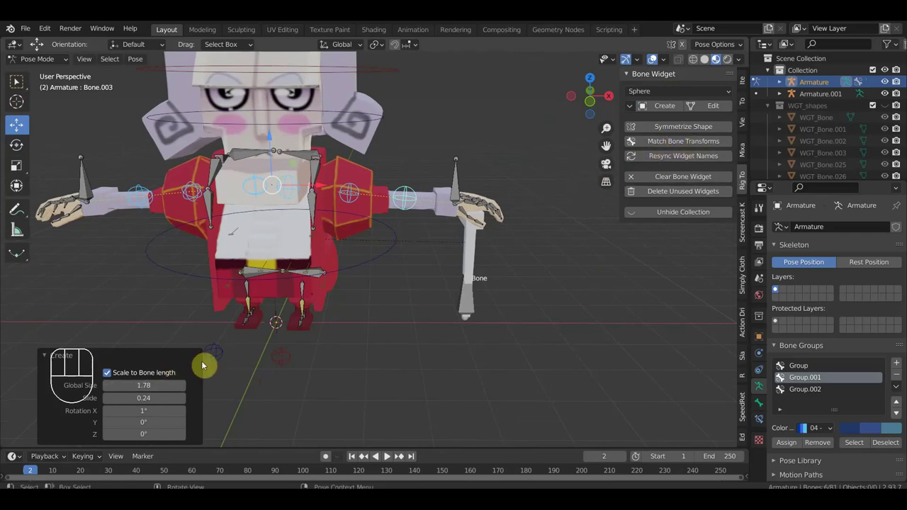
left_click(904, 365)
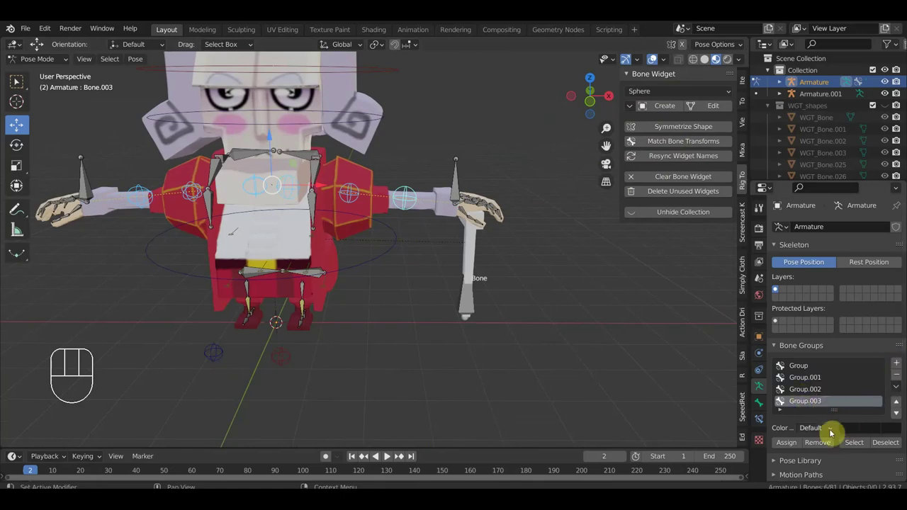
left_click_drag(834, 429, 659, 322)
left_click(793, 445)
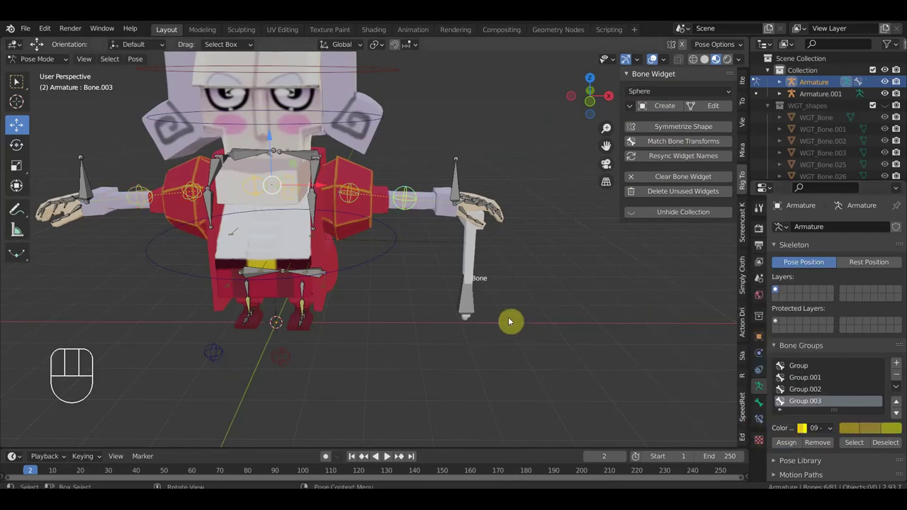
Orbit around the character to inspect the controls, ending in front orthographic view
left_click_drag(407, 310, 396, 297)
left_click_drag(497, 289, 506, 289)
middle_click(506, 291)
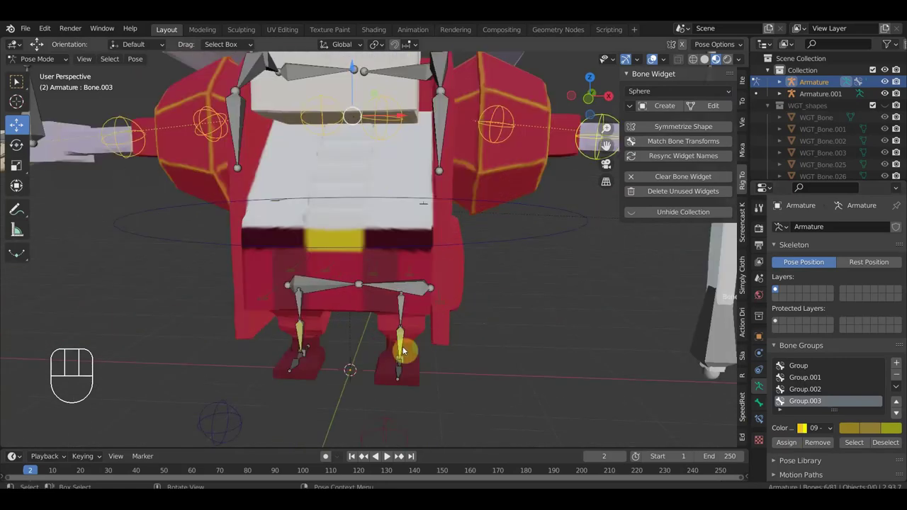
left_click_drag(443, 345, 403, 344)
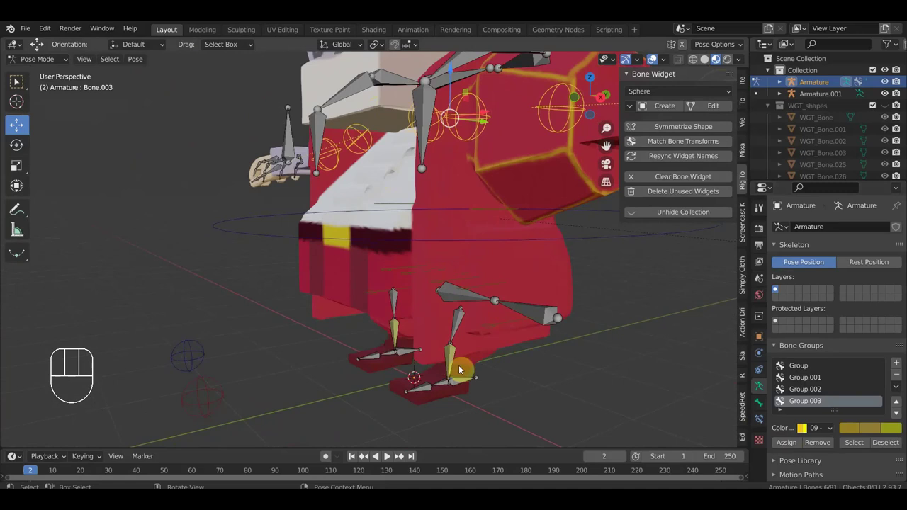
left_click_drag(418, 336, 511, 338)
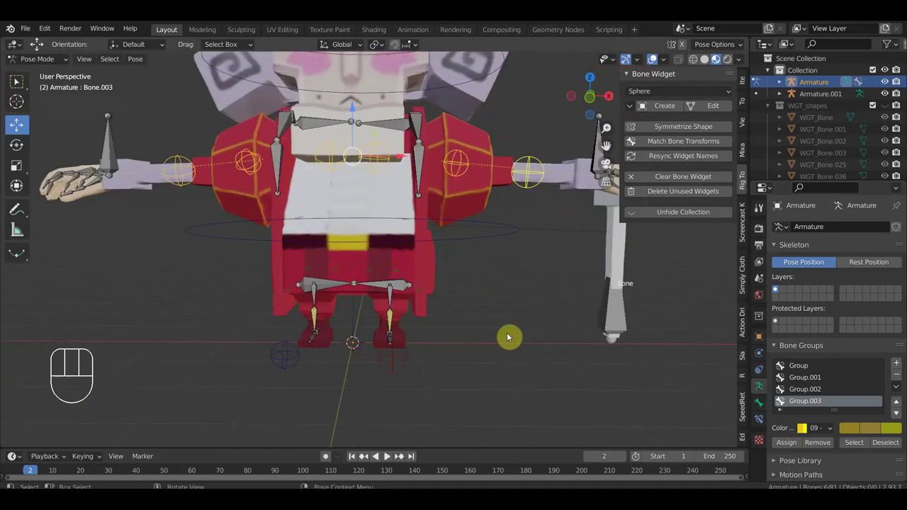
key("KP_1")
Clear the bone selection and set the Bone Widget shape to Cube
left_click_drag(511, 320, 524, 352)
left_click(516, 353)
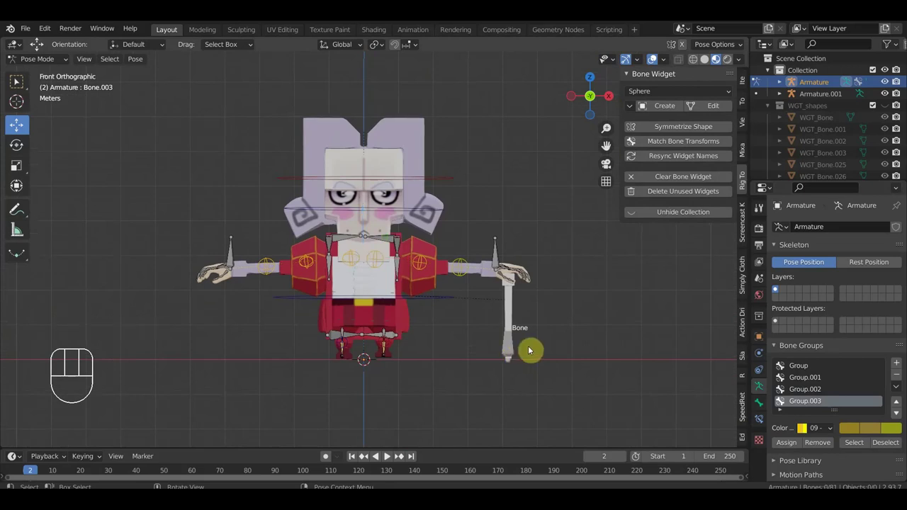
left_click_drag(675, 95, 653, 137)
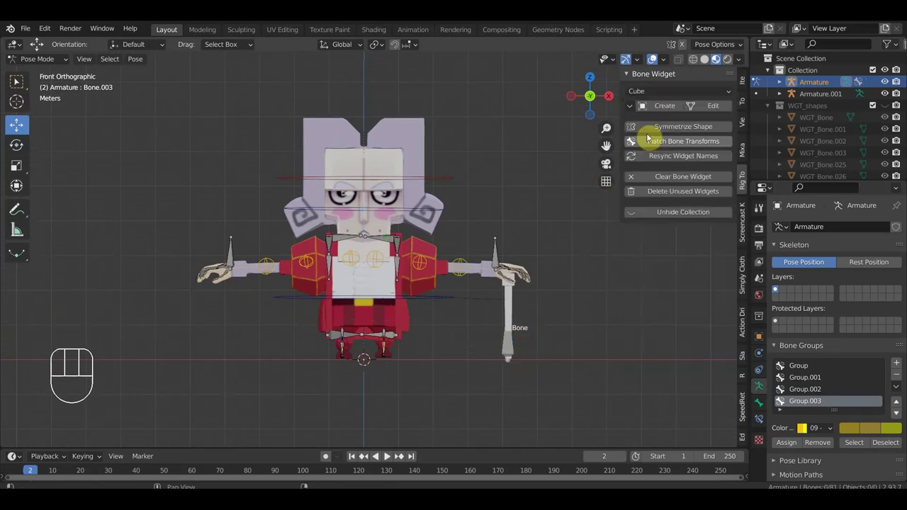
left_click(674, 109)
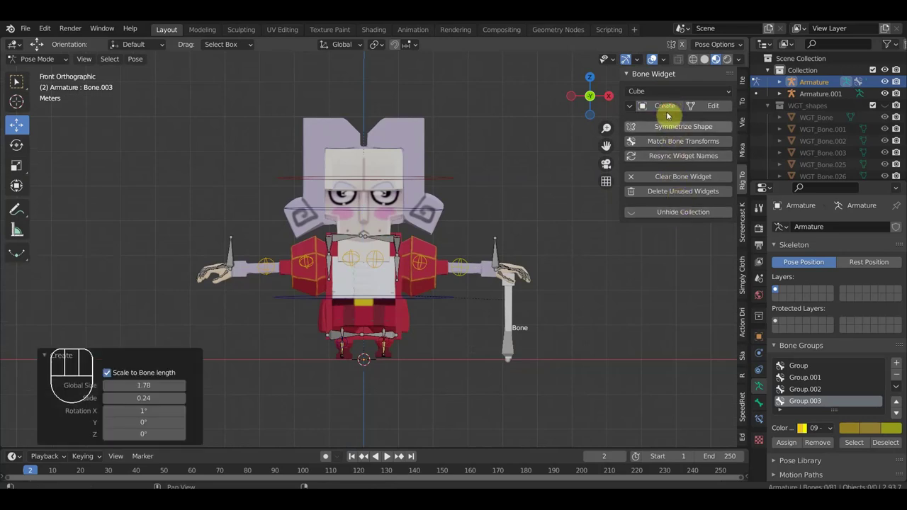
left_click(509, 354)
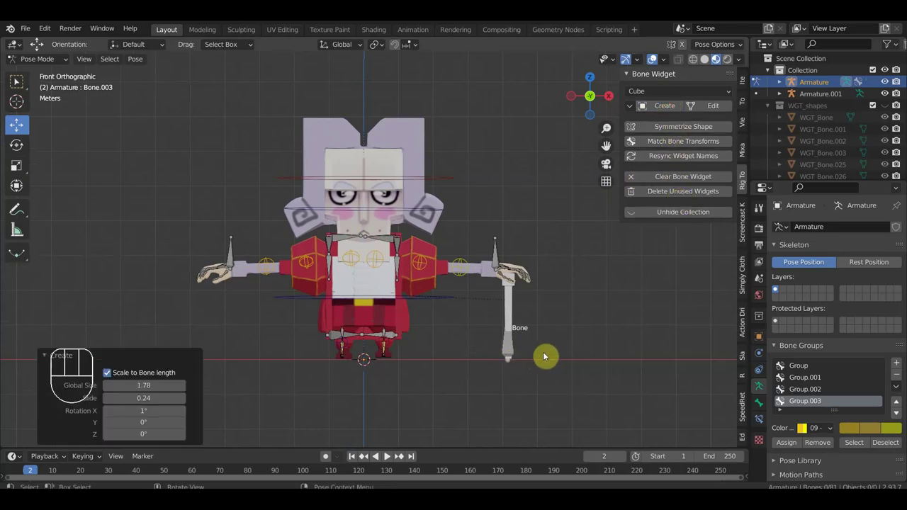
Add Armature.001 (the cane) from the Outliner and bring it into Pose Mode with the character
left_click(51, 67)
left_click(514, 360)
left_click_drag(56, 66, 69, 111)
left_click(517, 359)
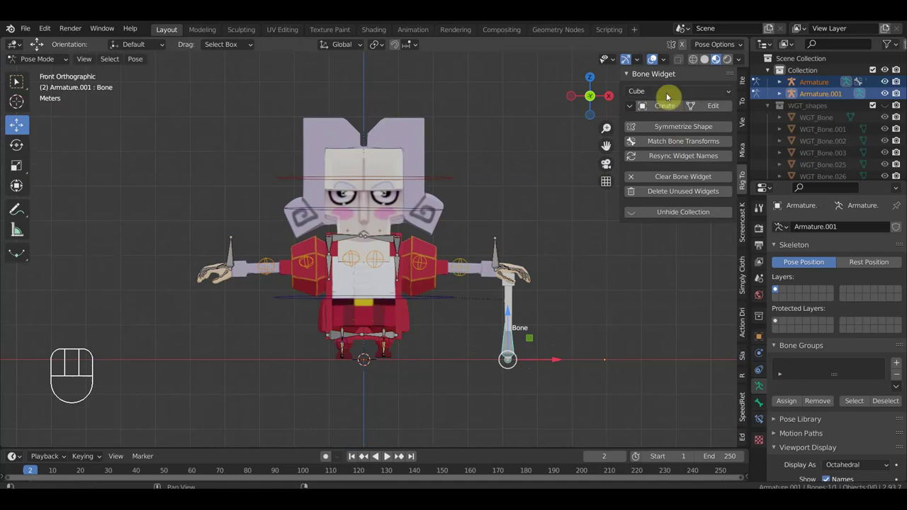
Create a cube-shaped control on the cane bone and inspect it with the hands from a perspective angle
left_click(674, 109)
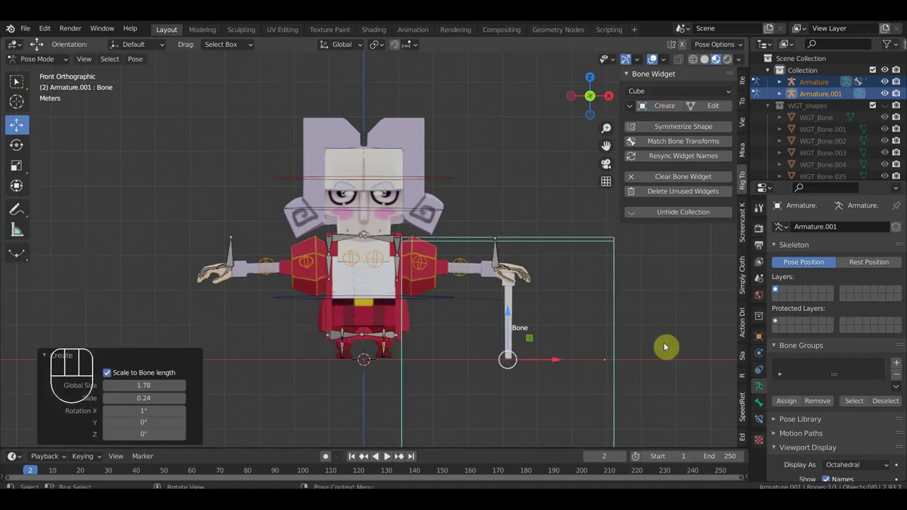
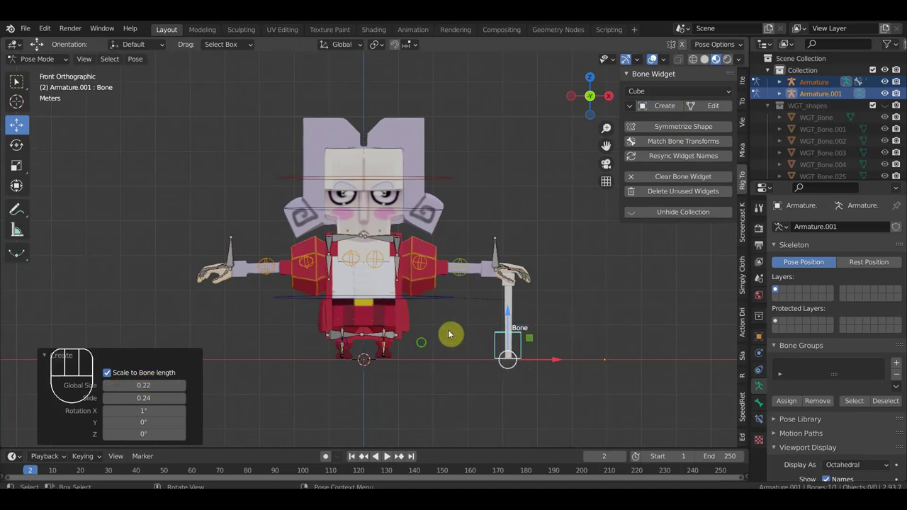
middle_click(383, 354)
left_click_drag(570, 311, 560, 286)
middle_click(541, 304)
left_click_drag(513, 330, 543, 326)
middle_click(480, 331)
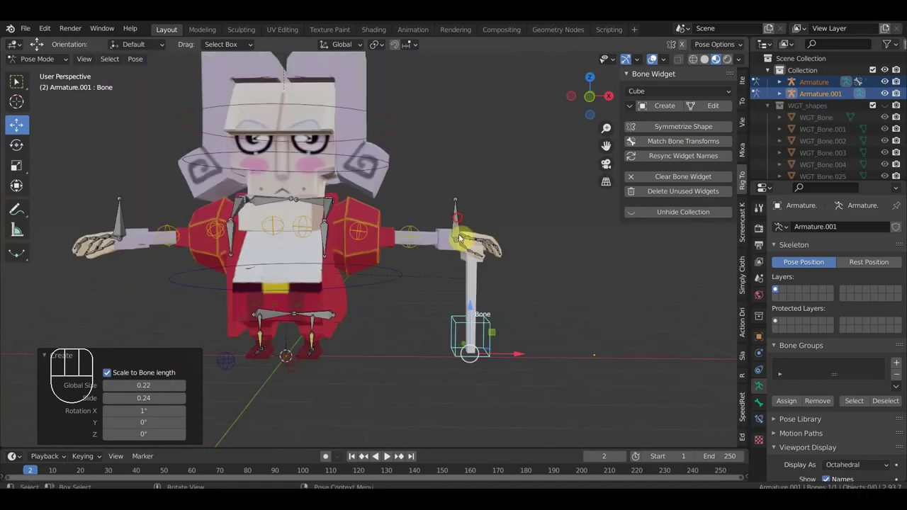
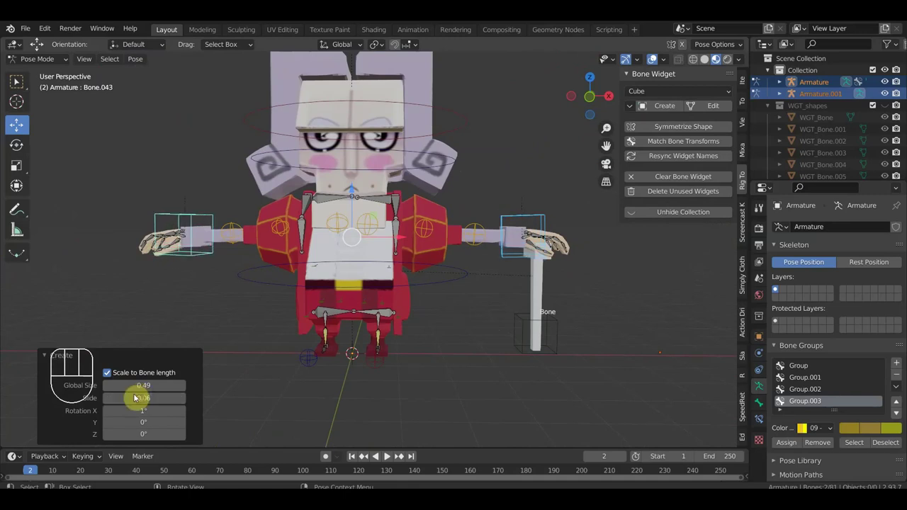
Assign the hand cube controls to bone group 'Group' (color set 01) so they display red
left_click(788, 446)
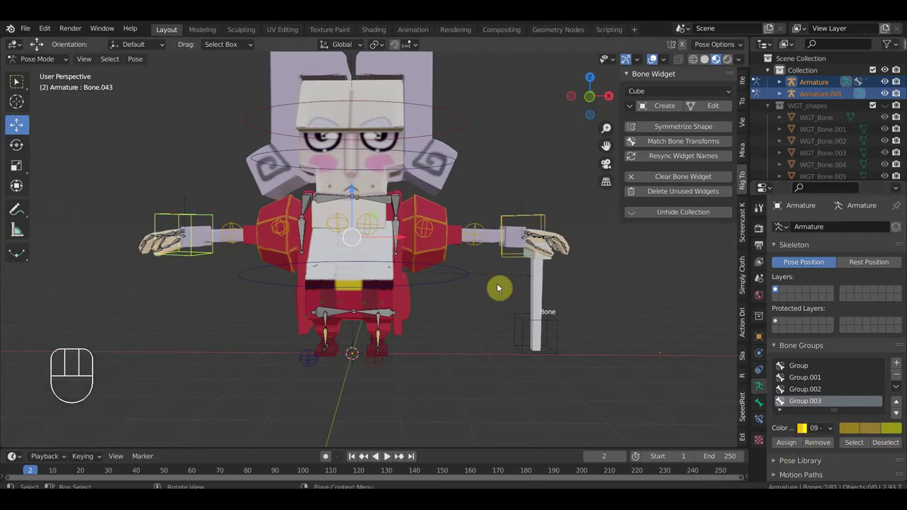
left_click_drag(462, 293, 400, 266)
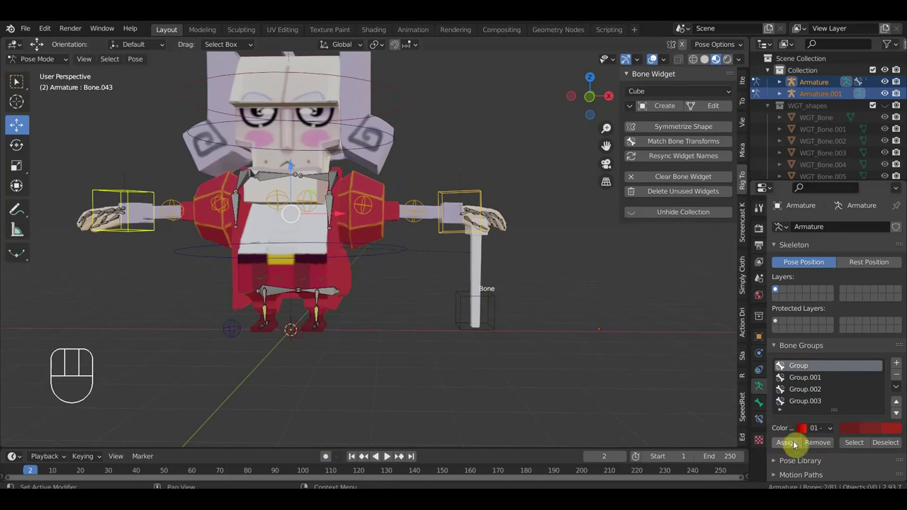
left_click(793, 445)
left_click_drag(513, 235, 559, 225)
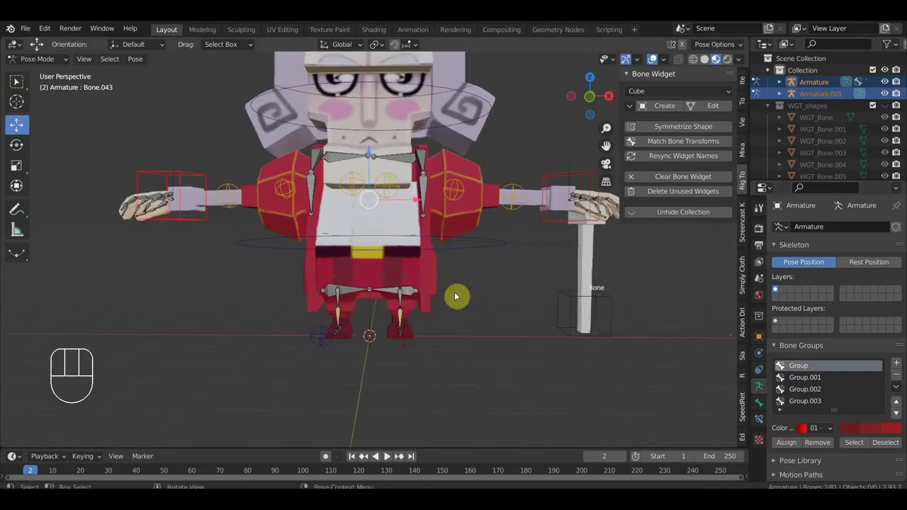
left_click_drag(471, 266, 434, 256)
left_click_drag(444, 267, 419, 265)
left_click_drag(462, 269, 495, 294)
left_click_drag(502, 297, 529, 300)
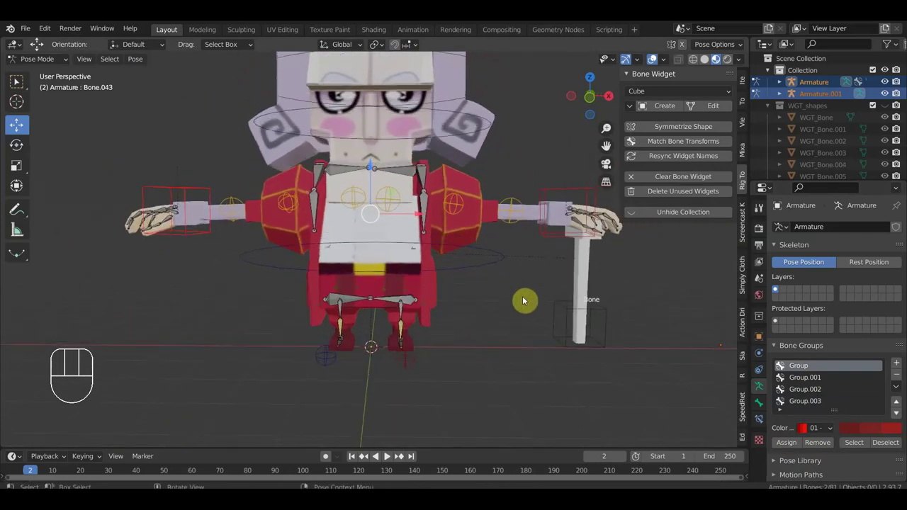
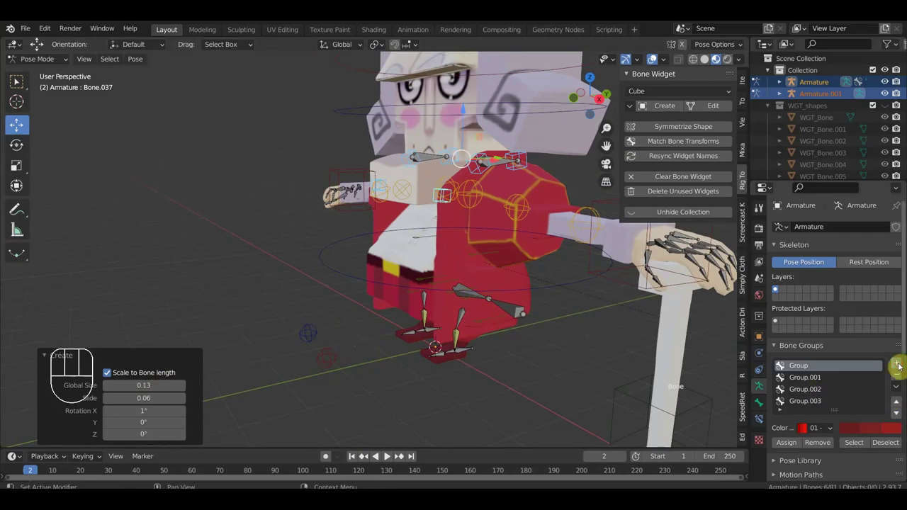
Add a fifth bone group, Group.004, with a purple colour set and select bones in front view
left_click_drag(823, 439, 716, 398)
left_click(791, 454)
left_click_drag(538, 400, 635, 398)
key("KP_1")
left_click_drag(498, 352, 540, 395)
left_click(566, 408)
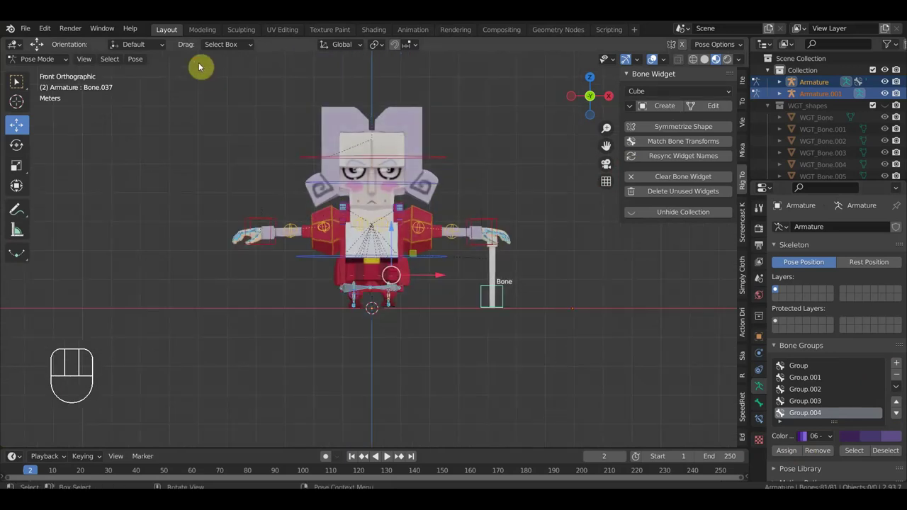
Change the Bone Widget shape from Cube to Line for the next controls
left_click_drag(479, 197, 459, 227)
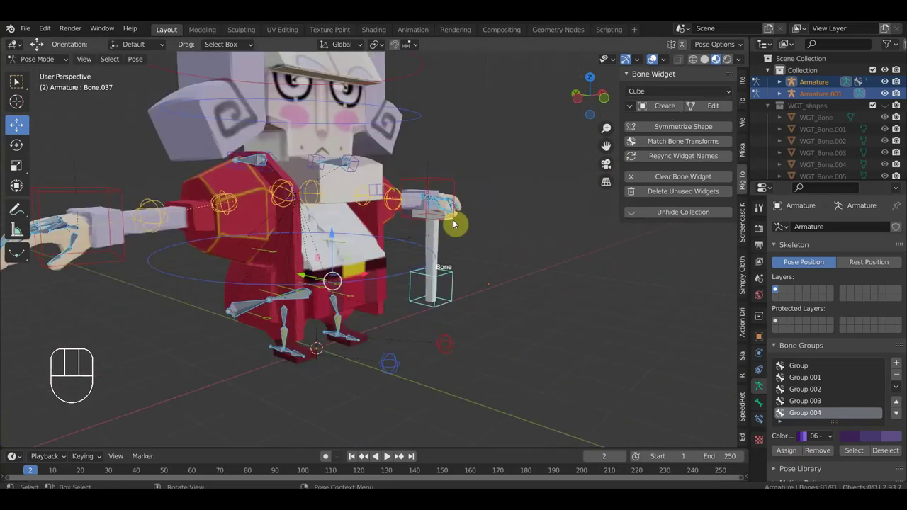
left_click_drag(427, 224, 270, 211)
left_click_drag(474, 292, 380, 288)
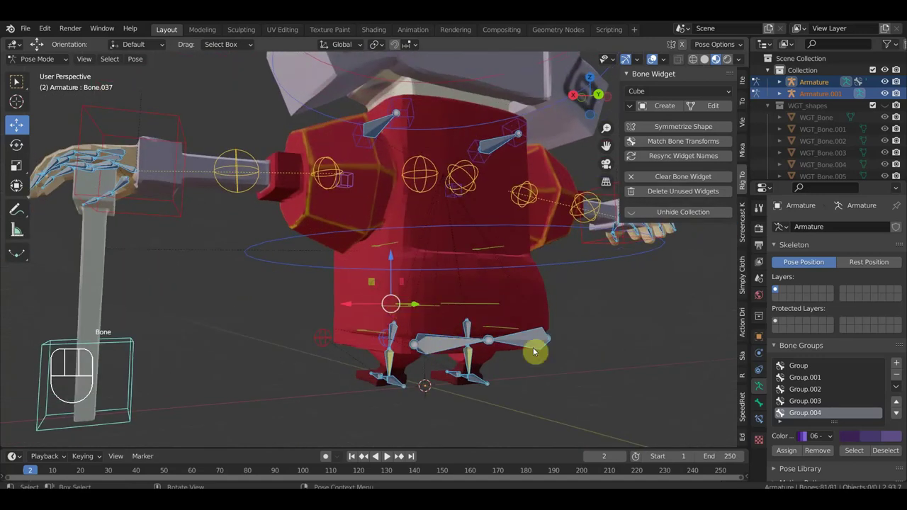
left_click(541, 343)
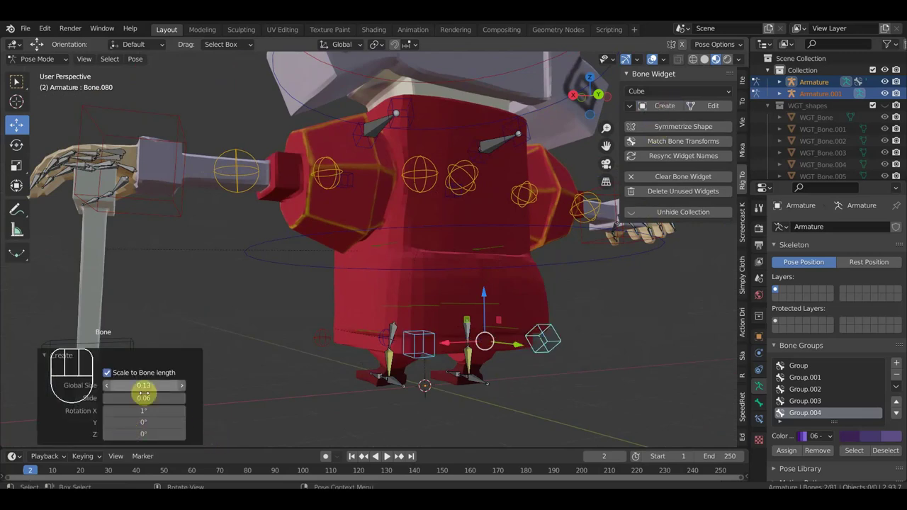
left_click_drag(679, 92, 656, 234)
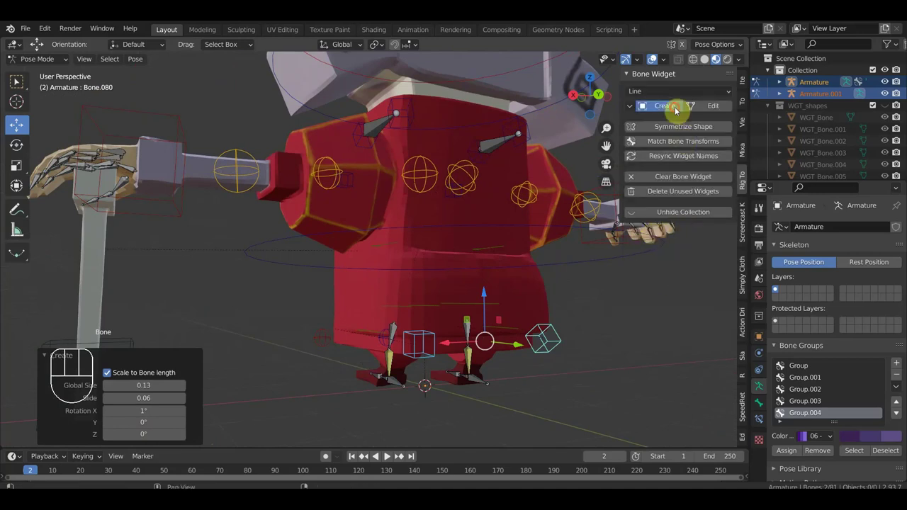
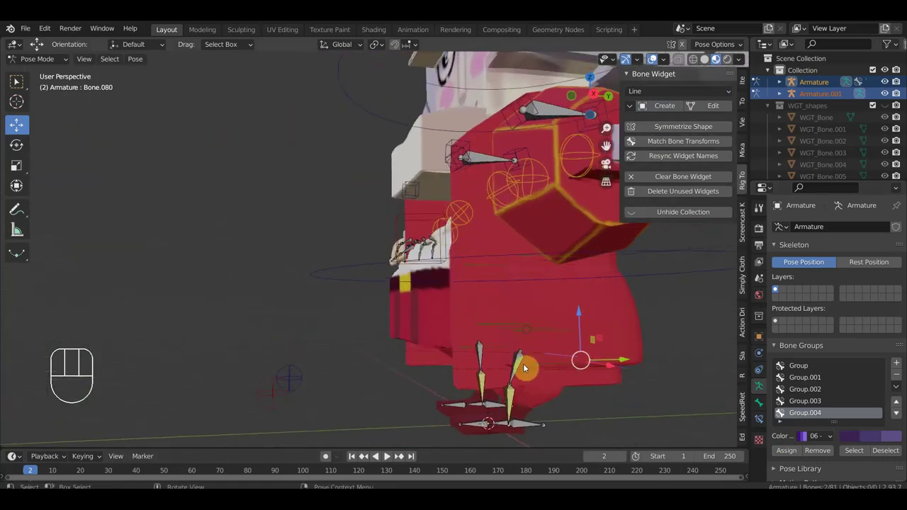
Select the leg bones while viewing the character's legs from the side
left_click(496, 347)
left_click_drag(474, 341, 481, 353)
left_click_drag(473, 367, 490, 376)
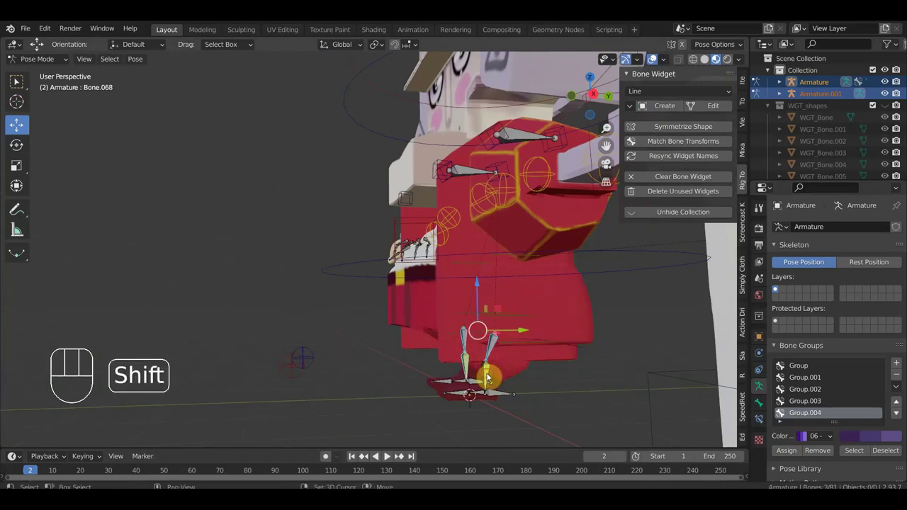
left_click_drag(491, 376, 481, 375)
left_click_drag(480, 376, 474, 372)
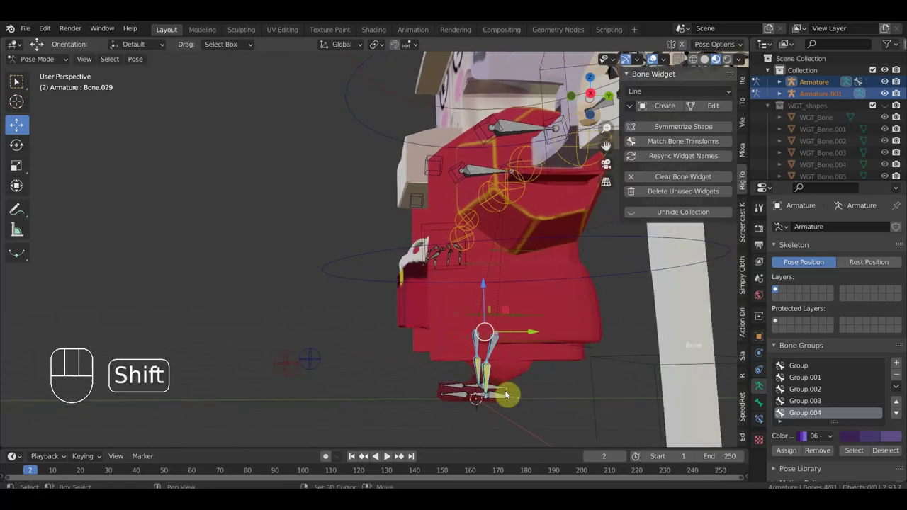
left_click_drag(495, 410, 517, 418)
left_click_drag(489, 401, 490, 291)
left_click_drag(510, 347, 519, 358)
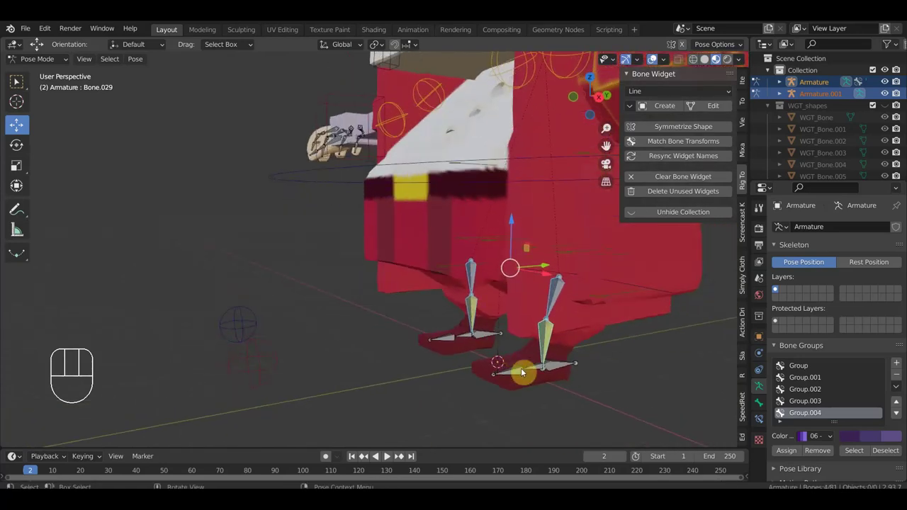
left_click_drag(517, 375, 535, 372)
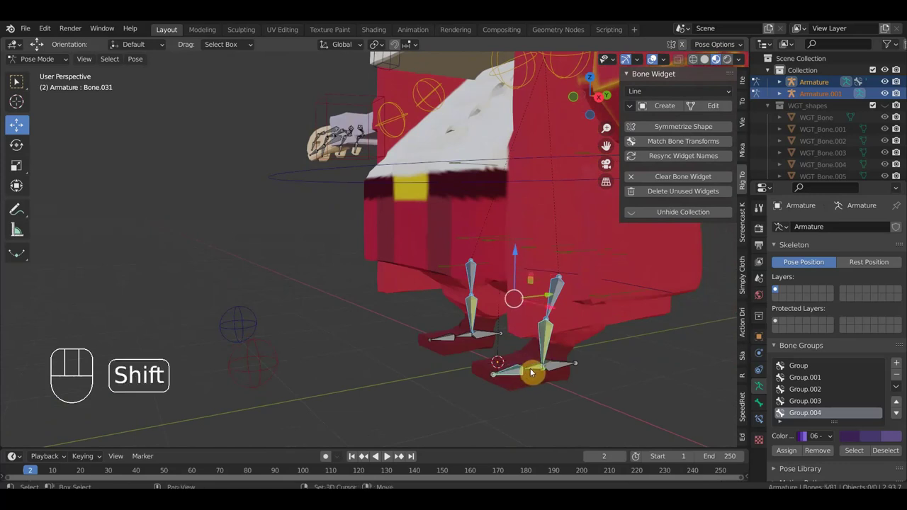
left_click(455, 339)
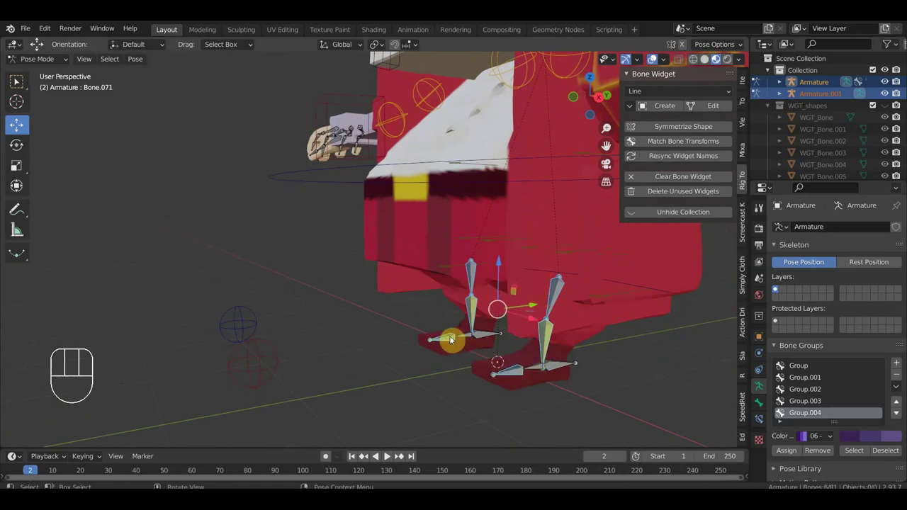
Create Sphere-shaped controls for the selected leg bones
left_click(671, 110)
left_click_drag(673, 96, 664, 296)
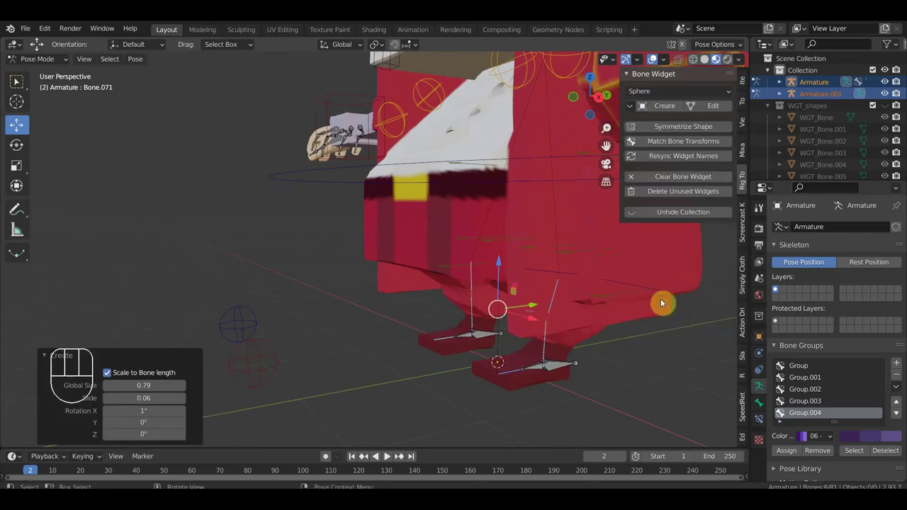
left_click(678, 109)
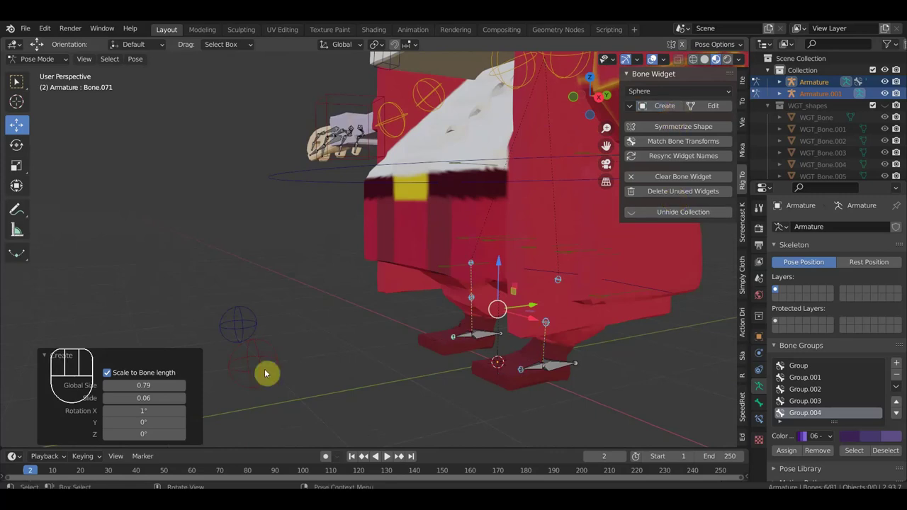
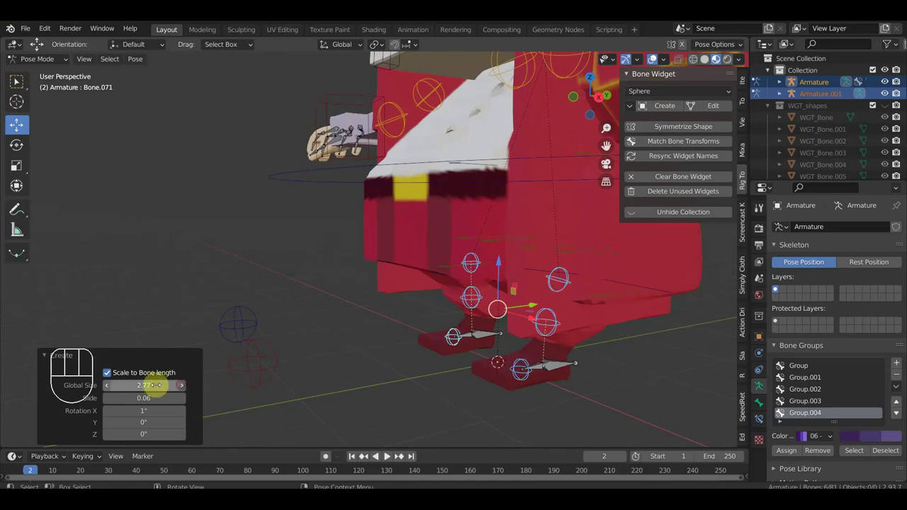
Select foot bone Bone.069 and create a large Cube-shaped control for it
left_click(791, 455)
left_click_drag(650, 428, 601, 424)
left_click_drag(609, 405, 608, 380)
left_click_drag(609, 375, 642, 141)
left_click_drag(671, 97, 658, 133)
left_click(675, 108)
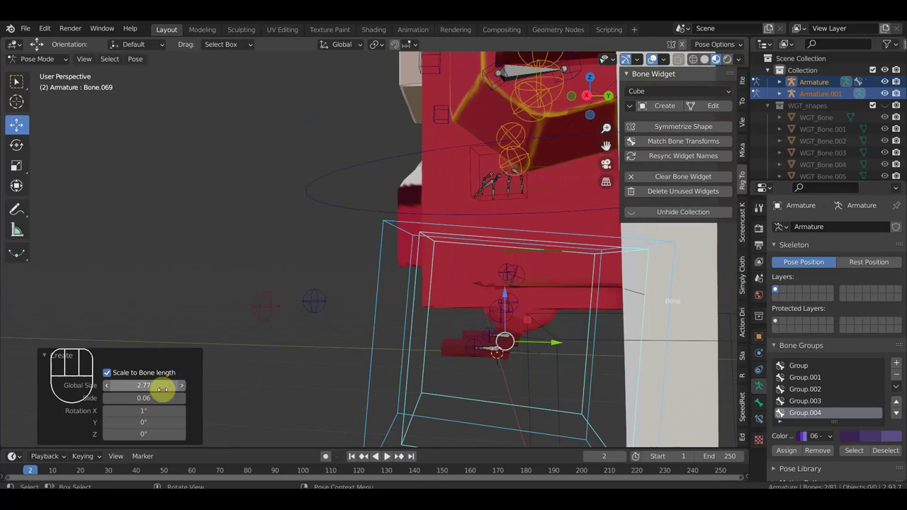
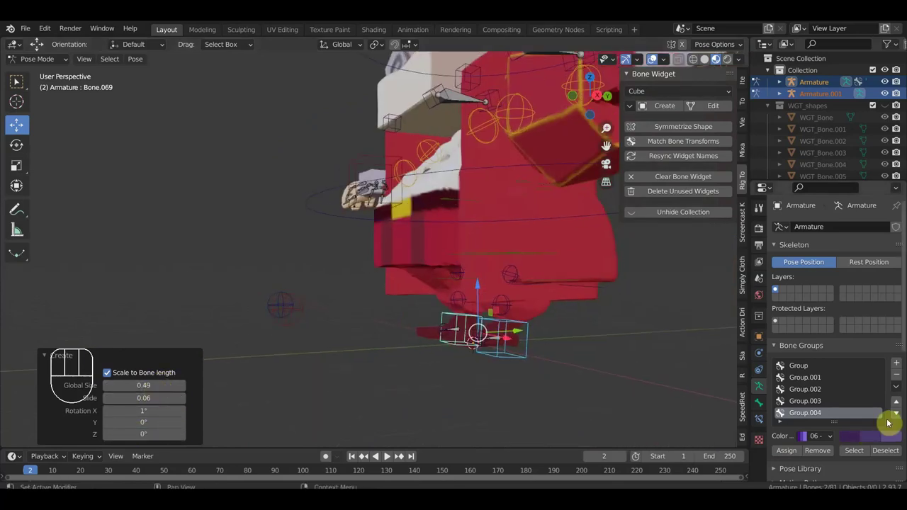
Tint the foot cube control with the green bone group and select the cane armature in front view
left_click(812, 369)
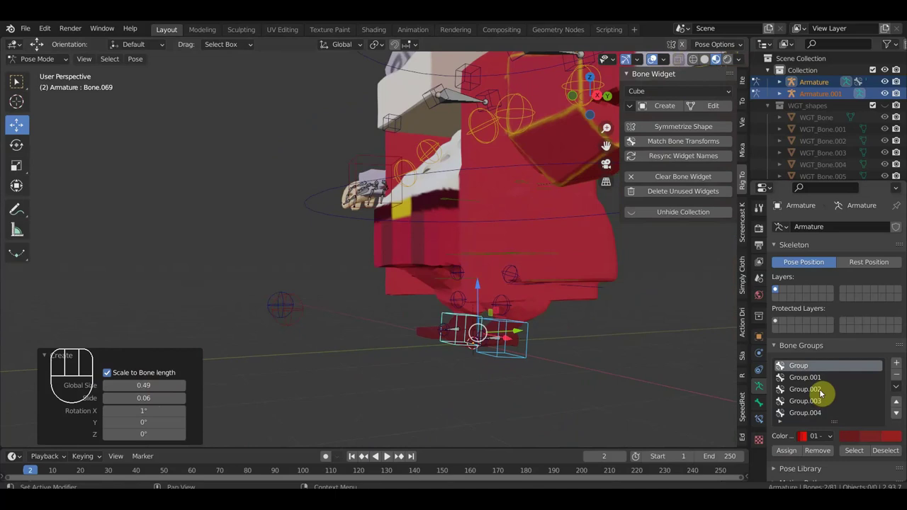
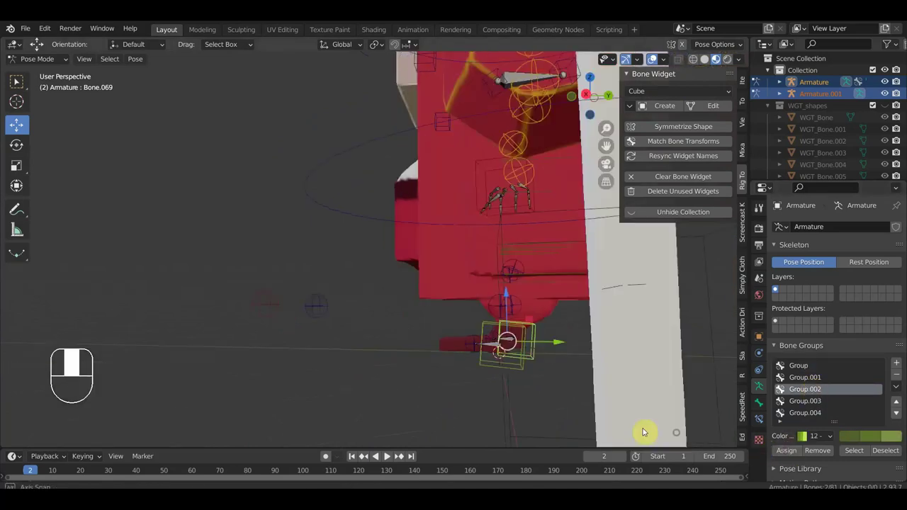
left_click(651, 430)
left_click_drag(646, 423, 718, 430)
key("KP_1")
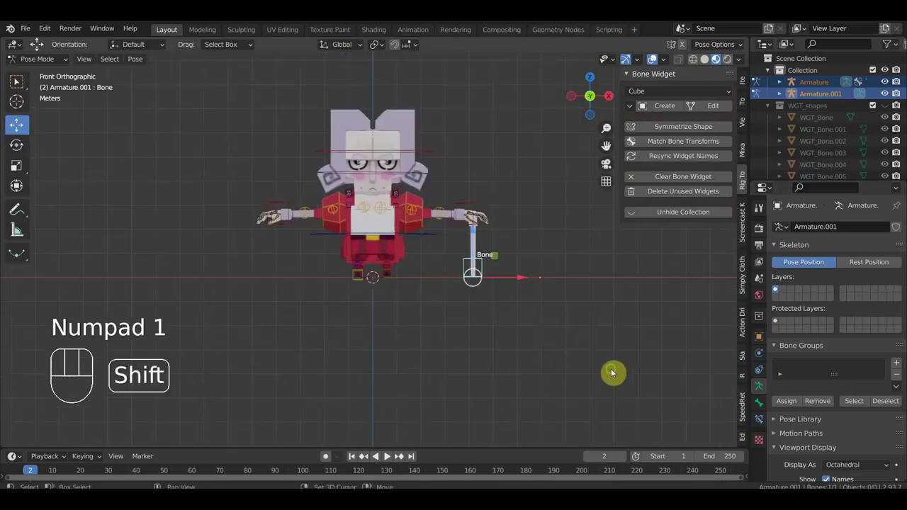
Grab and rotate the cane bone to test whether the hand follows its tip
left_click_drag(618, 380, 623, 404)
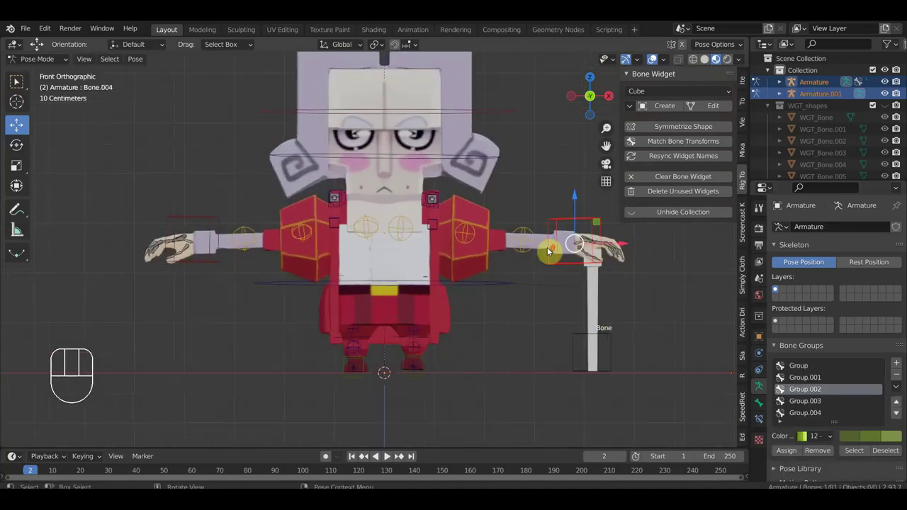
middle_click(471, 258)
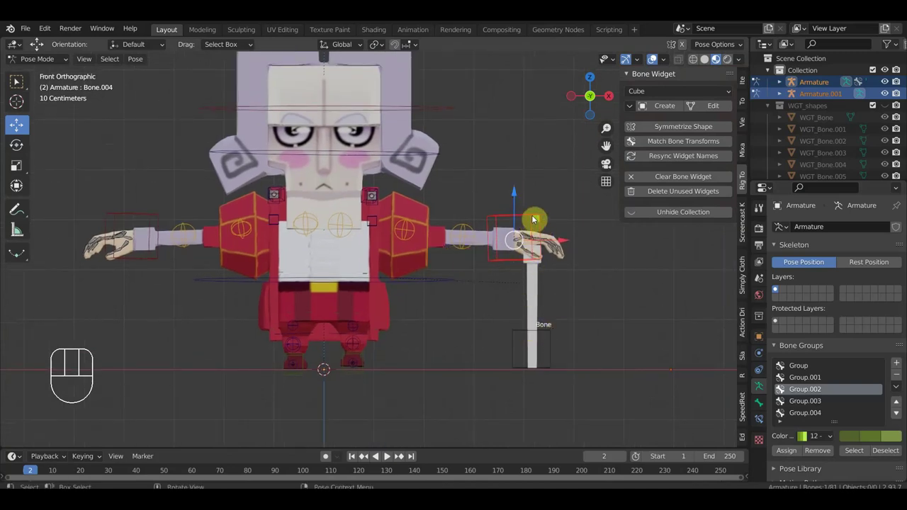
left_click(557, 351)
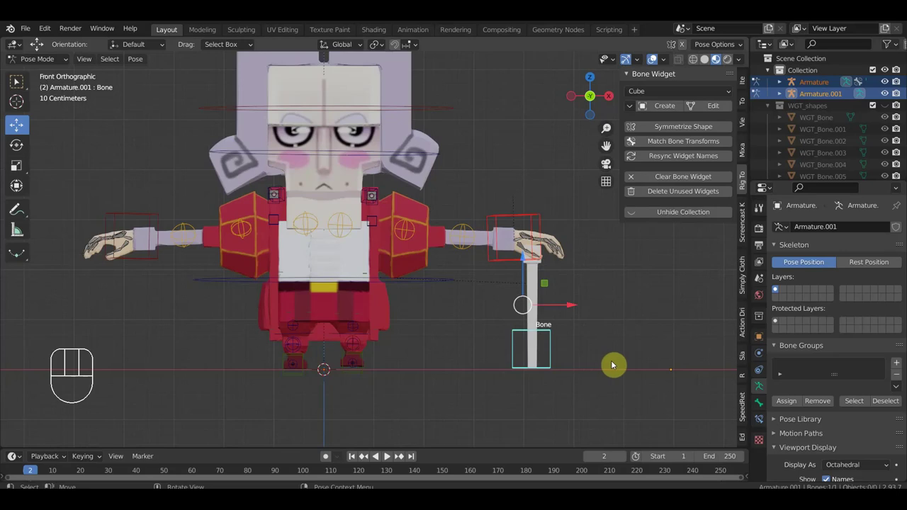
key("g")
left_click(571, 366)
scroll("up", 3)
left_click_drag(488, 402, 454, 429)
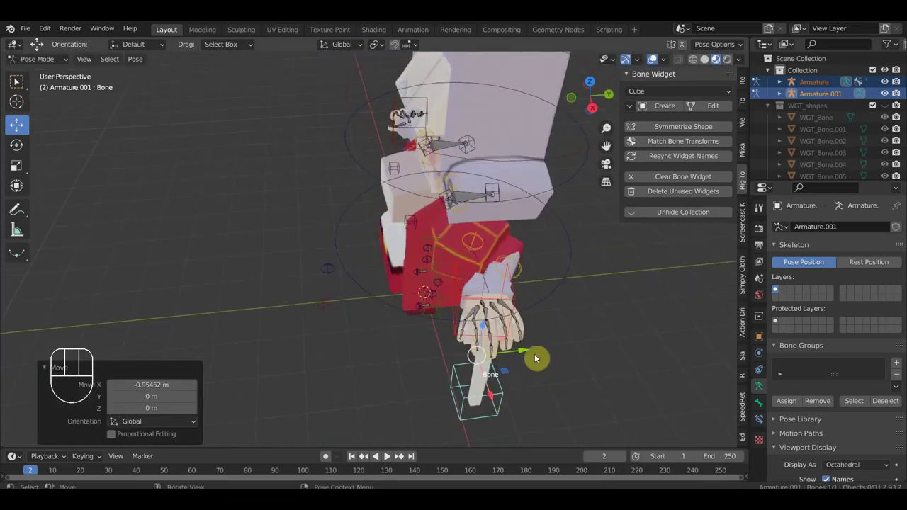
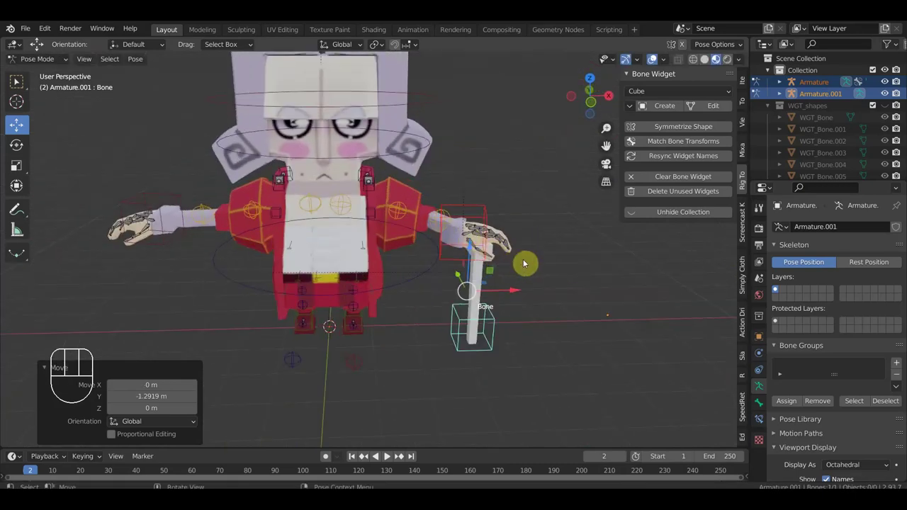
scroll("up", 3)
left_click_drag(464, 233, 563, 330)
key("r")
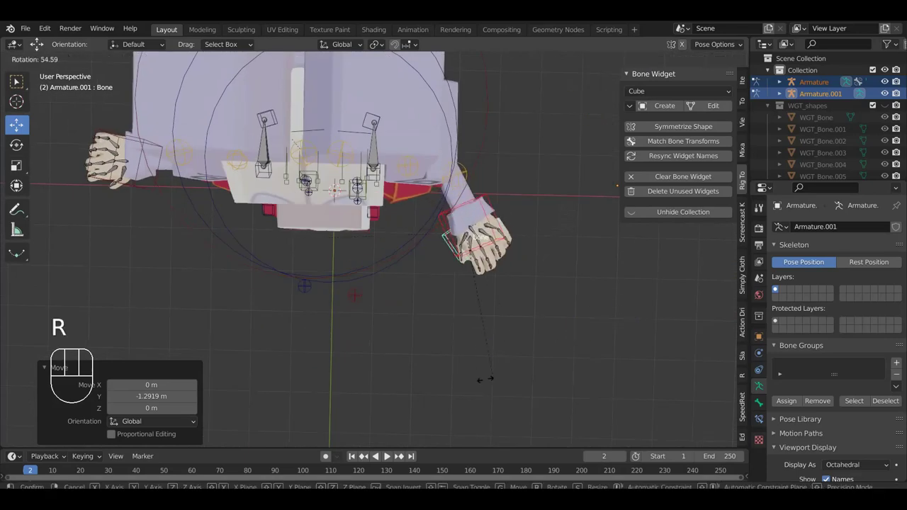
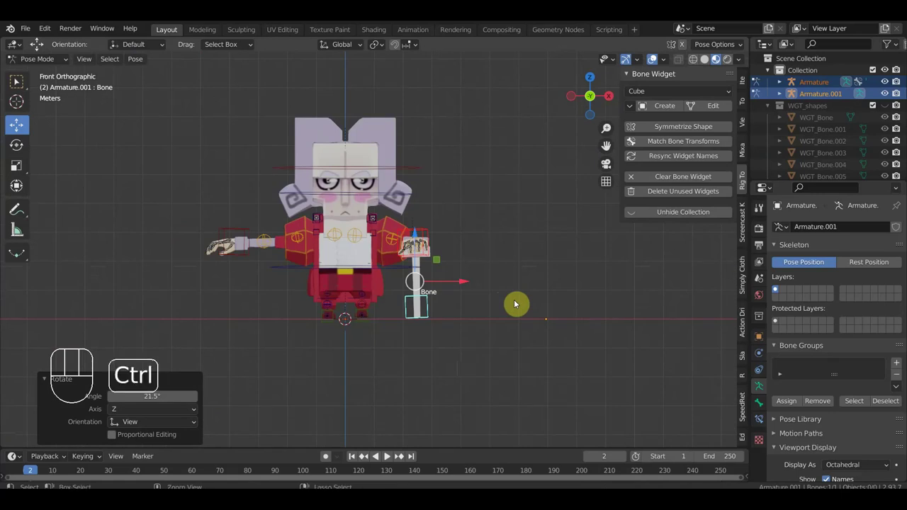
Undo the test moves and return to front view with the hand on the cane
key("ctrl+z")
key("ctrl+z")
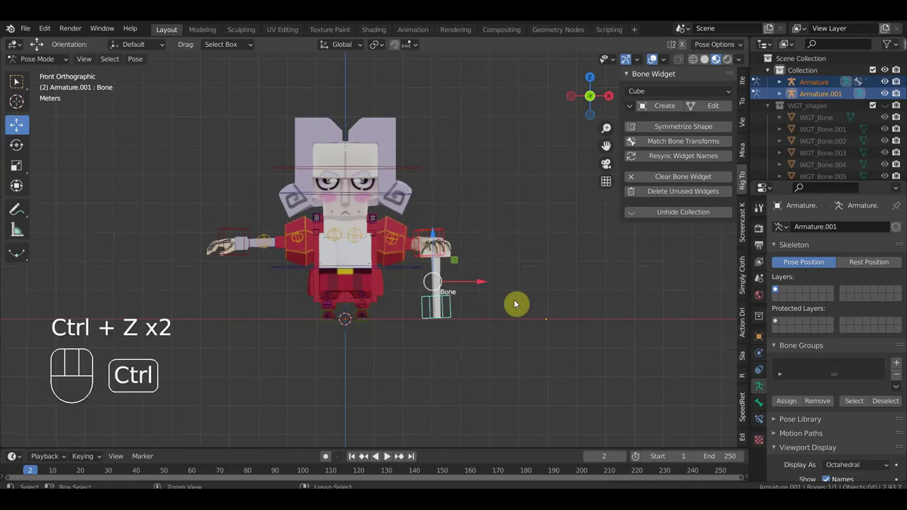
key("a")
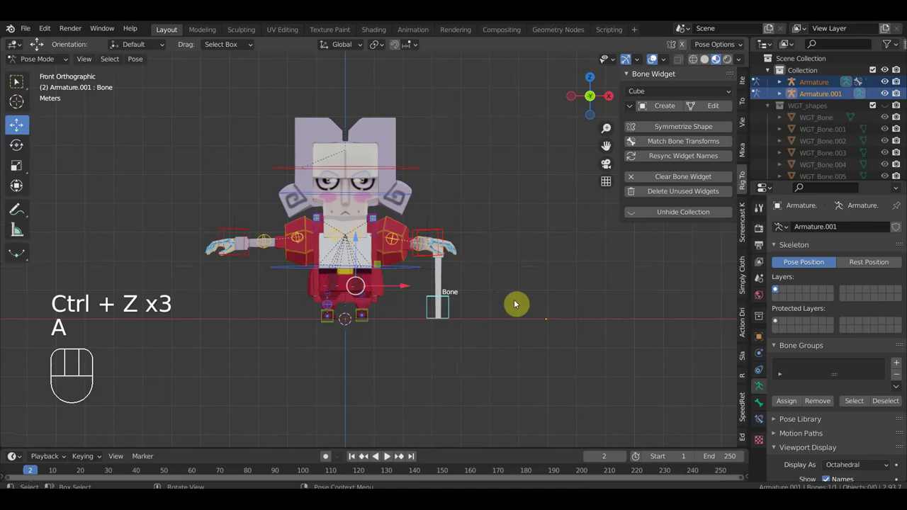
left_click_drag(539, 314, 456, 383)
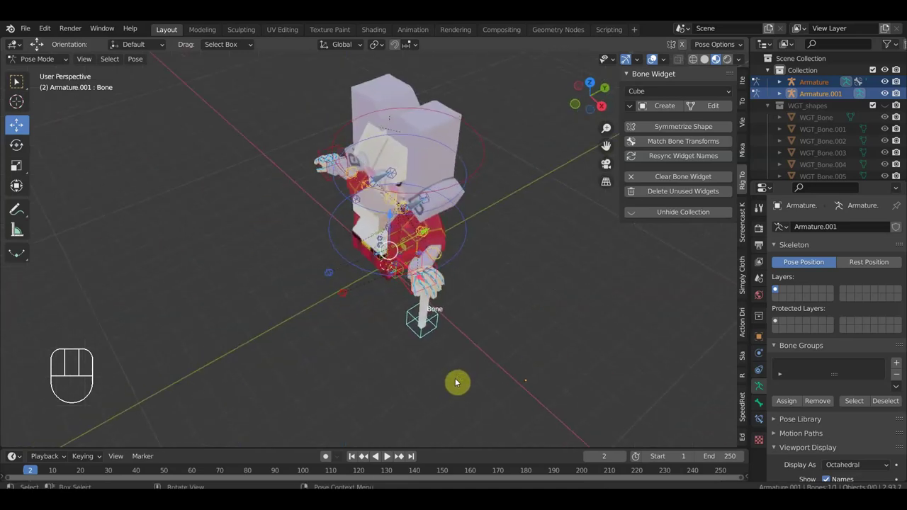
key("ctrl+z")
key("ctrl+z")
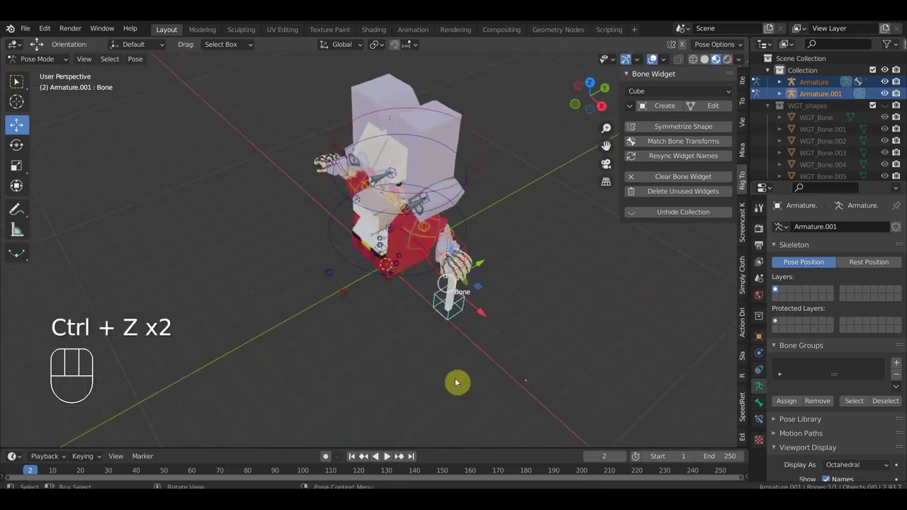
key("ctrl+z")
key("KP_1")
Save the project and frame the character's chest and arm controls
left_click_drag(31, 30, 72, 114)
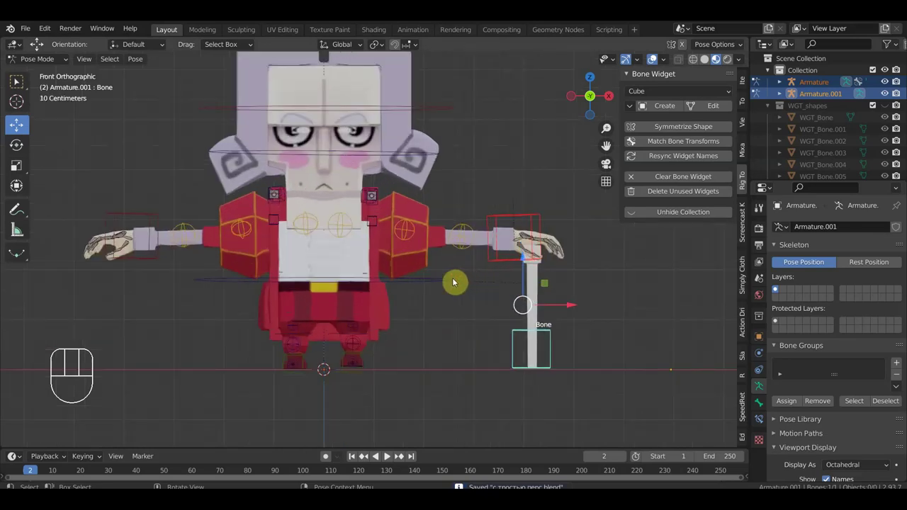
left_click_drag(449, 283, 433, 290)
left_click_drag(395, 308, 414, 314)
left_click_drag(441, 299, 456, 289)
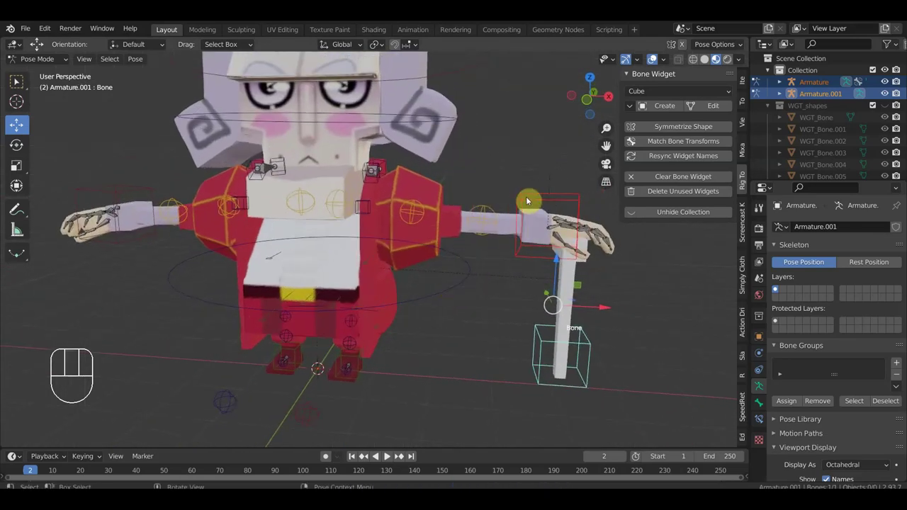
middle_click(519, 221)
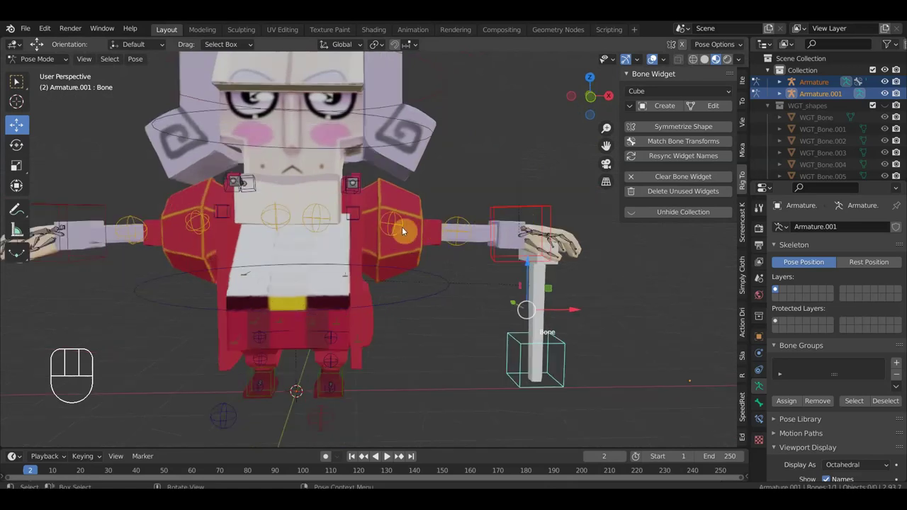
Inspect Bone.003's constraints and start a constraint shortcut on the arm bones
left_click(404, 229)
left_click(455, 220)
left_click_drag(516, 209, 488, 229)
left_click(471, 225)
key("ctrl+shift+c")
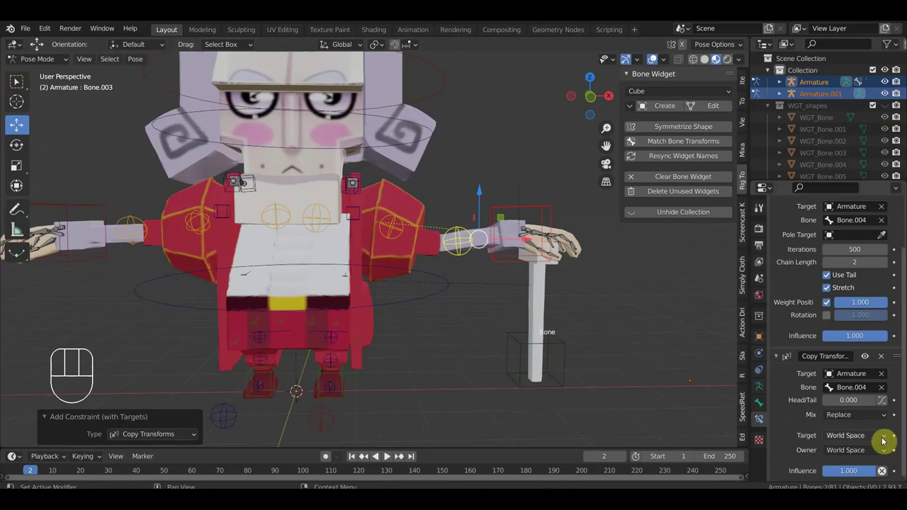
left_click(447, 241)
left_click(461, 237)
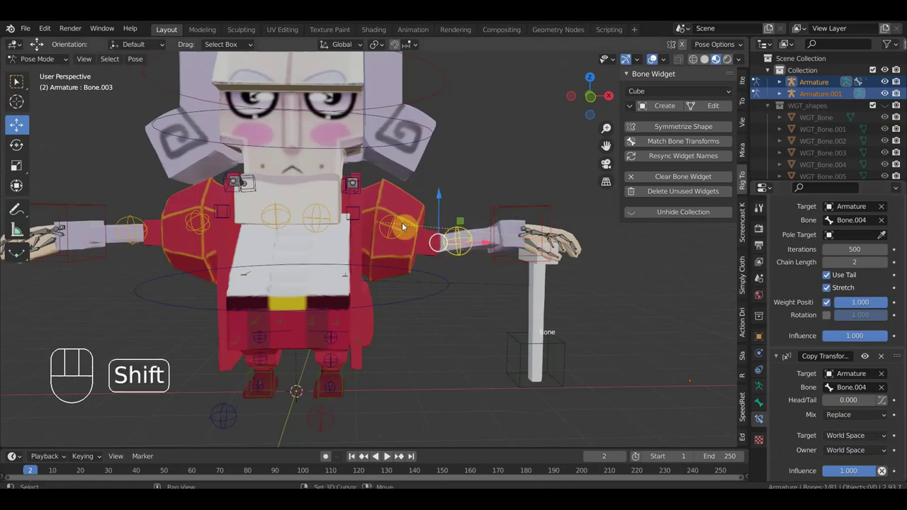
Give Bone.002 a Copy Location constraint targeting Bone.003 with Target and Owner set to Local With Parent
left_click(401, 232)
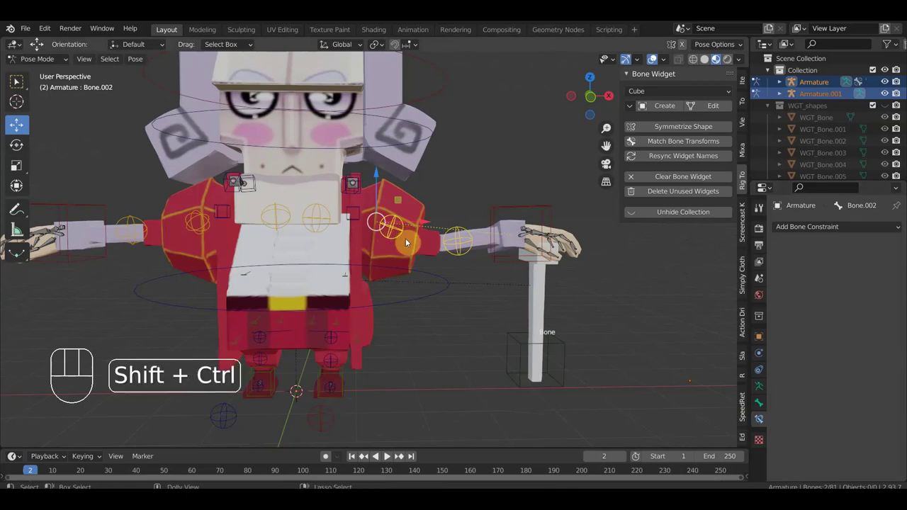
key("ctrl+shift+c")
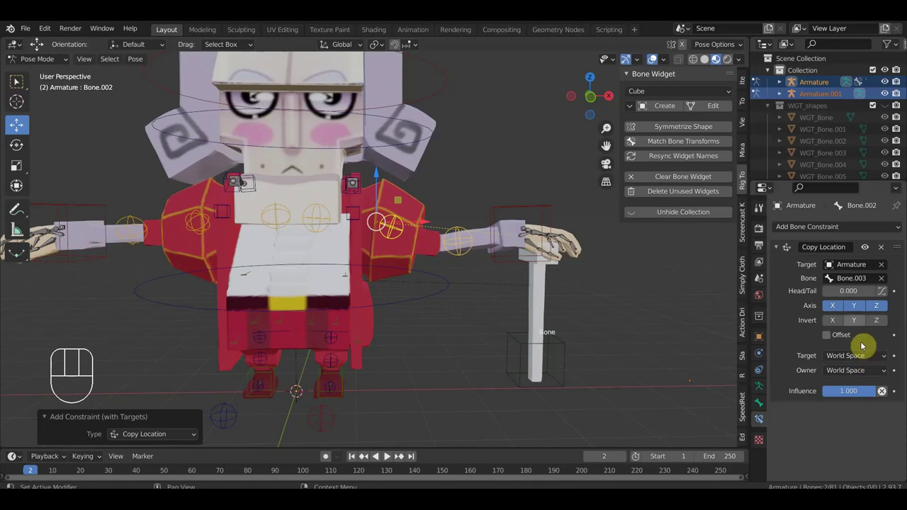
left_click_drag(886, 358, 868, 411)
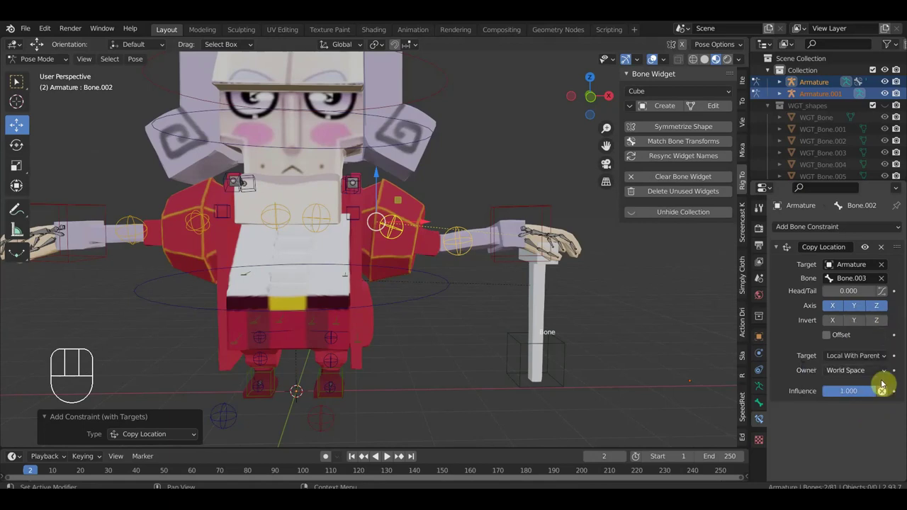
left_click_drag(886, 374, 859, 424)
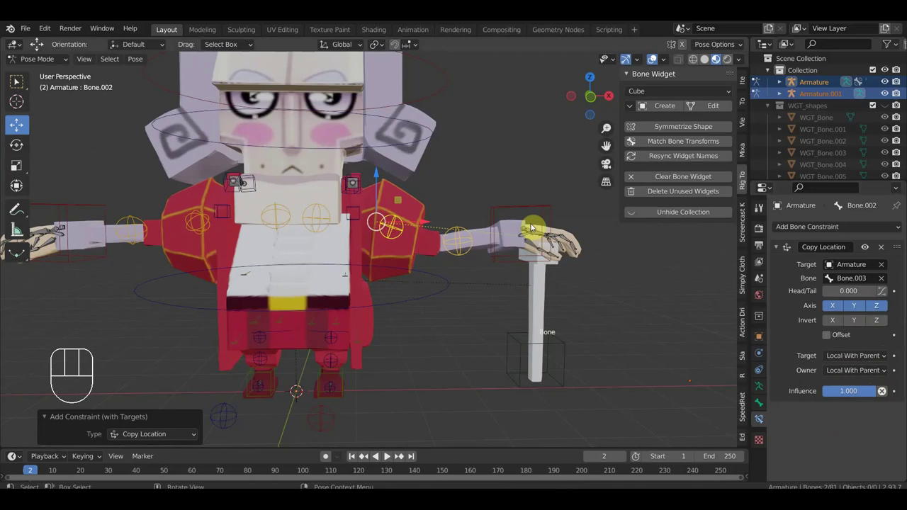
Set Bone.003's Copy Transforms from Bone.004 to Local With Parent spaces, then reselect the cane bone
left_click_drag(498, 256, 425, 341)
left_click(555, 247)
left_click_drag(567, 251, 622, 175)
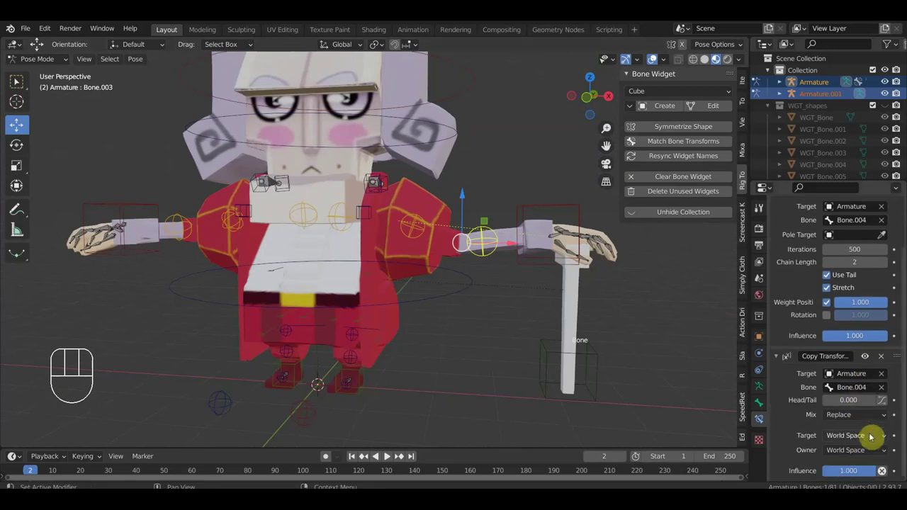
left_click_drag(875, 442, 872, 413)
left_click_drag(871, 454, 801, 378)
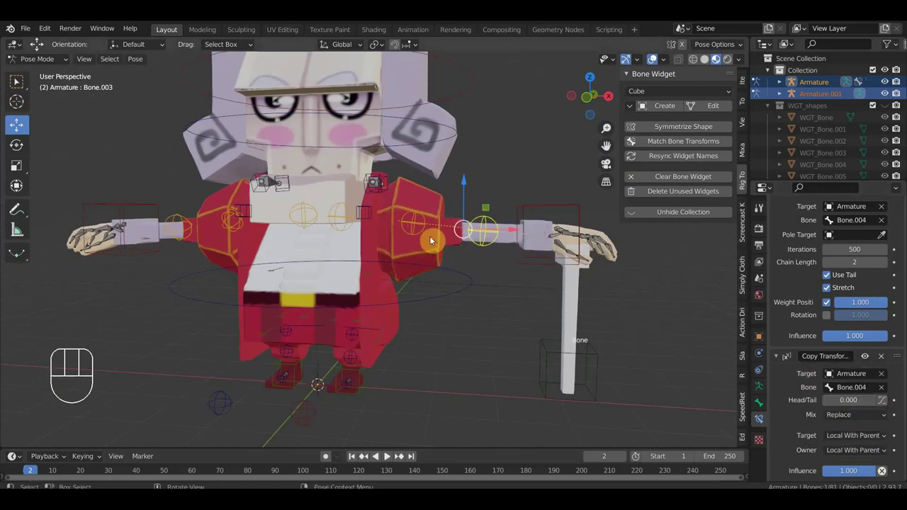
left_click(566, 210)
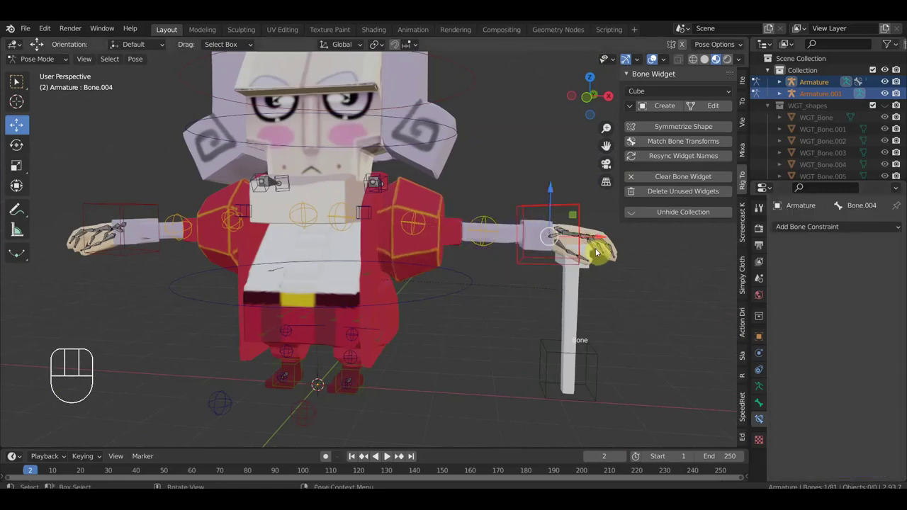
left_click(603, 369)
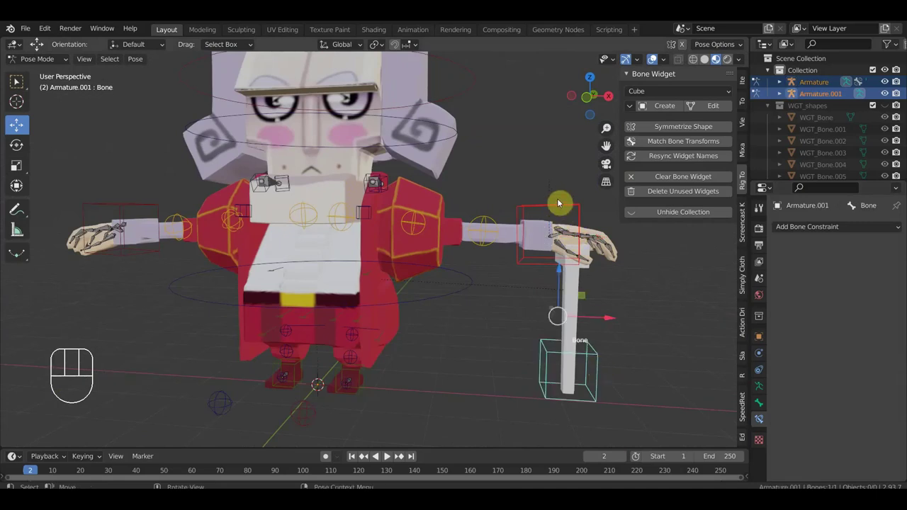
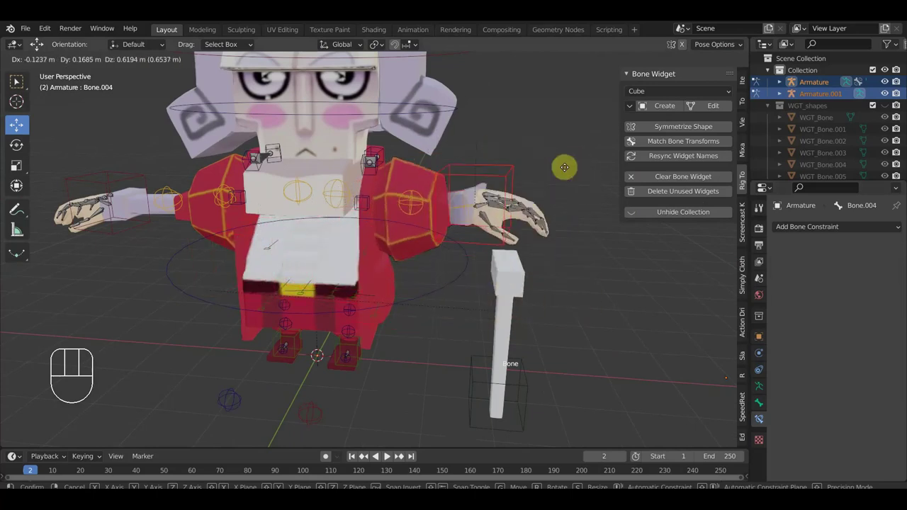
Pull hand target Bone.004 away from the cane to test the IK and view the arm from the side
left_click(381, 241)
left_click_drag(440, 253, 325, 246)
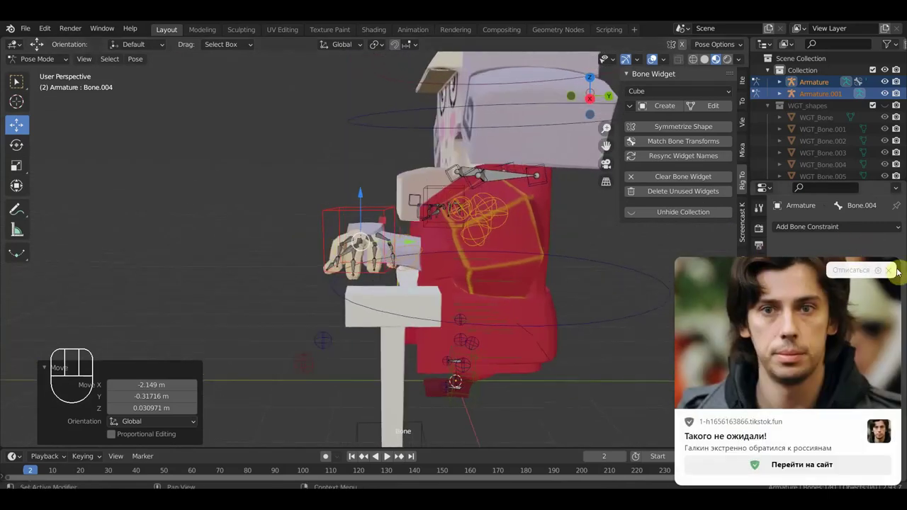
scroll("up", 3)
left_click_drag(582, 327, 738, 315)
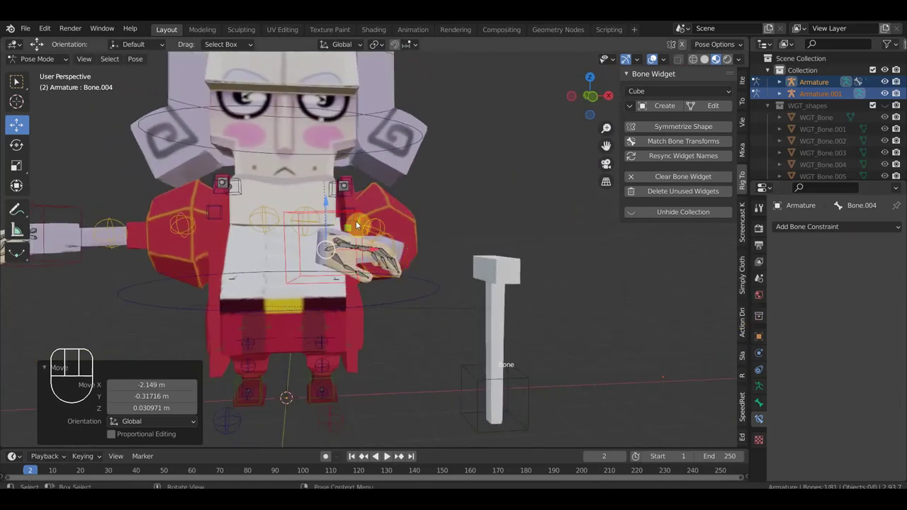
scroll("up", 3)
left_click_drag(365, 263, 334, 266)
Undo the test moves so the hand returns to the cane top, back in front view
key("ctrl+z")
key("ctrl+z")
key("ctrl+z")
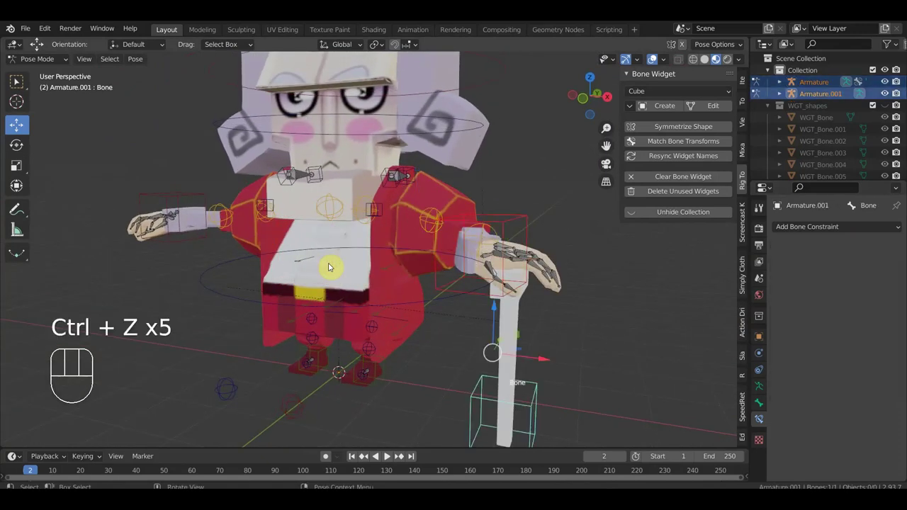
key("ctrl+z")
key("ctrl+z")
key("ctrl+z")
key("KP_1")
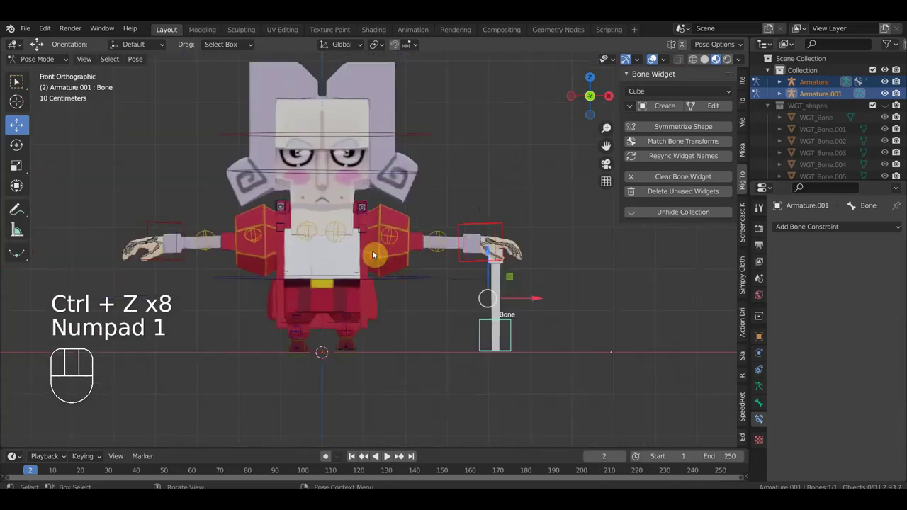
Move the cane bone sideways and confirm the hand keeps holding its top, then select Bone.039
left_click_drag(39, 34, 624, 271)
key("KP_1")
left_click_drag(548, 331, 592, 337)
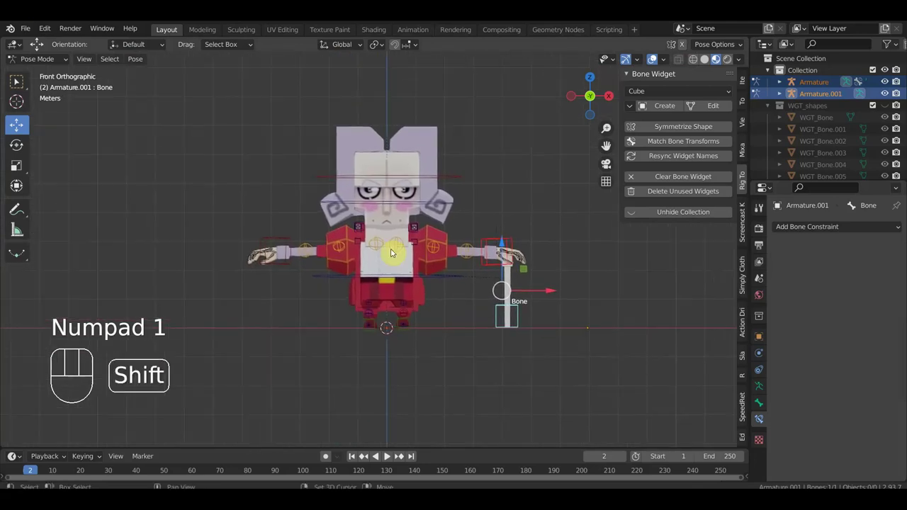
left_click_drag(513, 263, 501, 271)
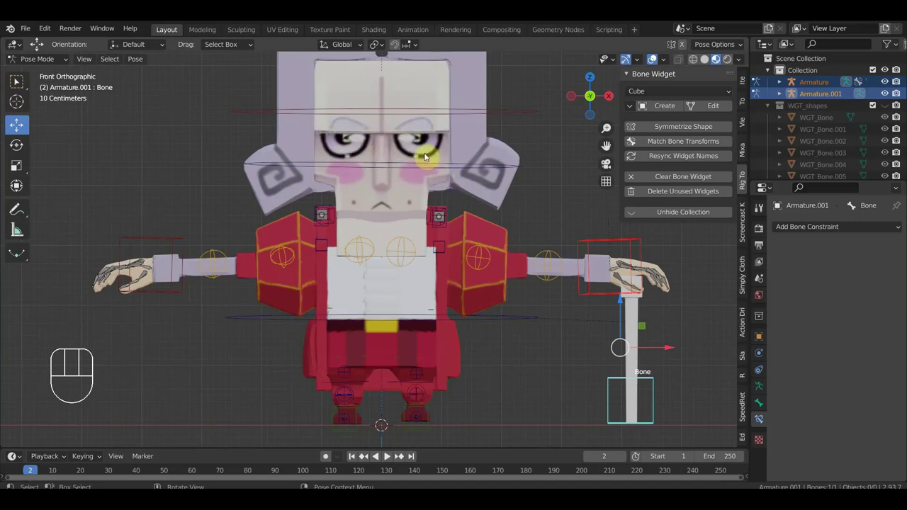
left_click_drag(453, 183, 425, 176)
key("KP_1")
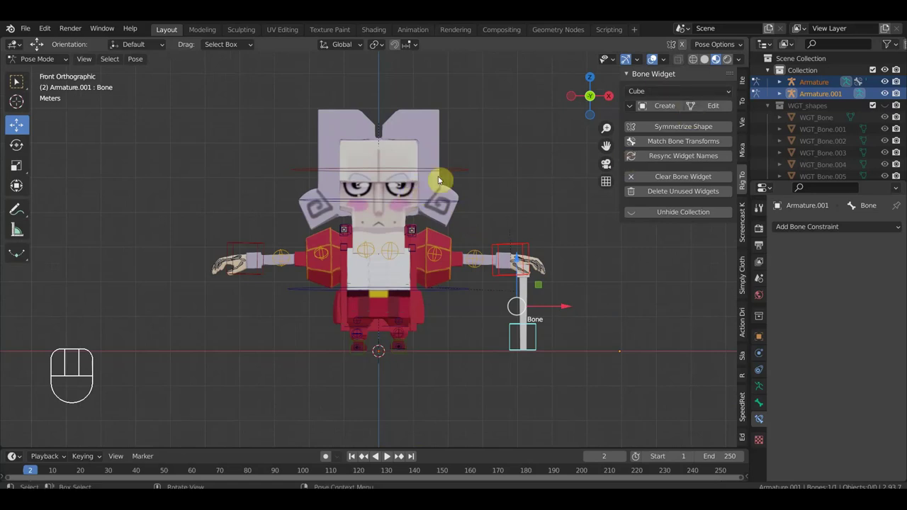
left_click(446, 173)
left_click_drag(507, 227, 487, 359)
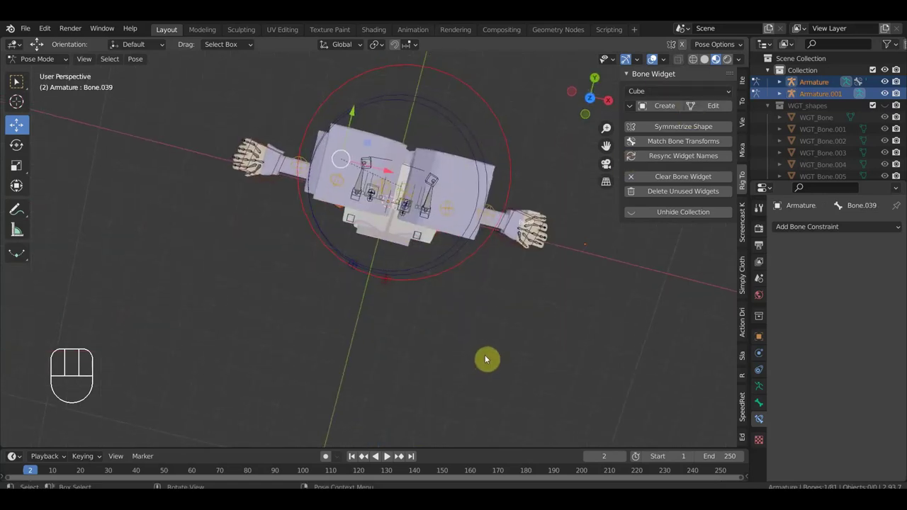
key("KP_7")
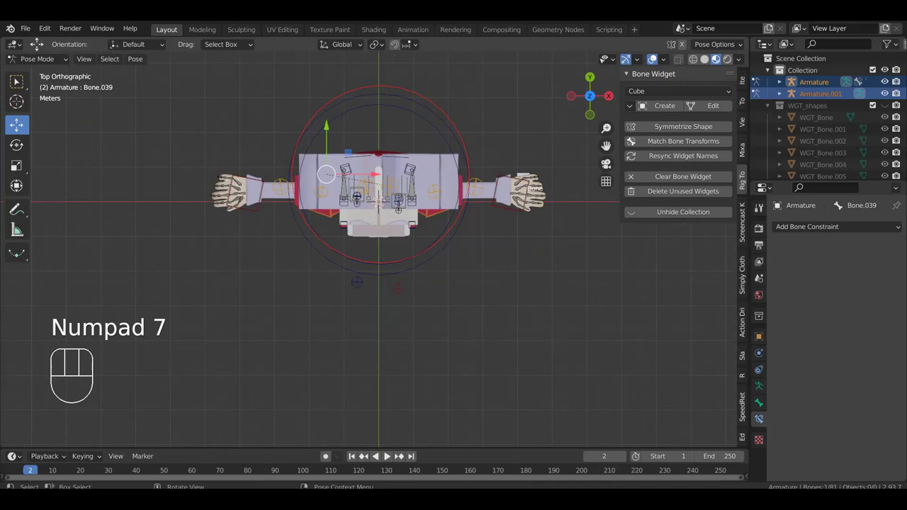
key("r")
left_click(462, 102)
key("ctrl+z")
left_click_drag(188, 176, 192, 100)
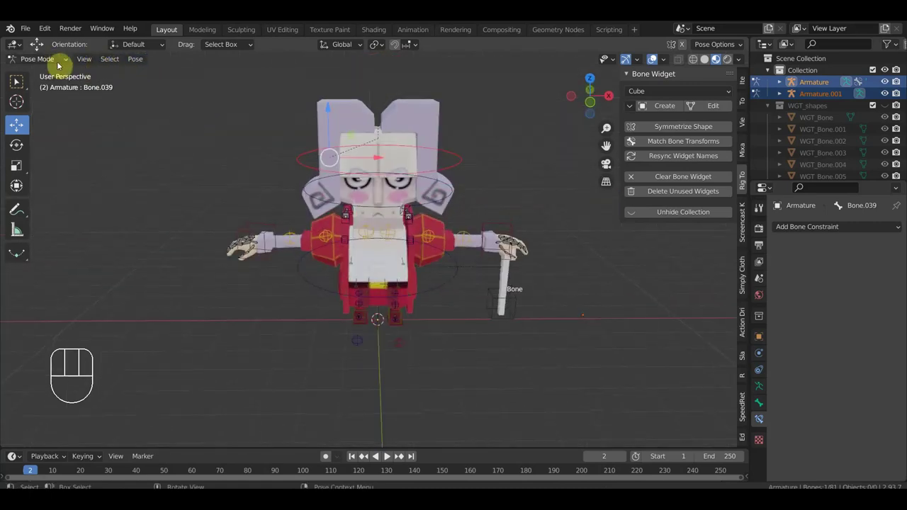
left_click_drag(40, 61, 82, 74)
left_click(353, 120)
left_click_drag(162, 64, 315, 104)
left_click(54, 62)
left_click(459, 168)
left_click_drag(53, 67, 116, 107)
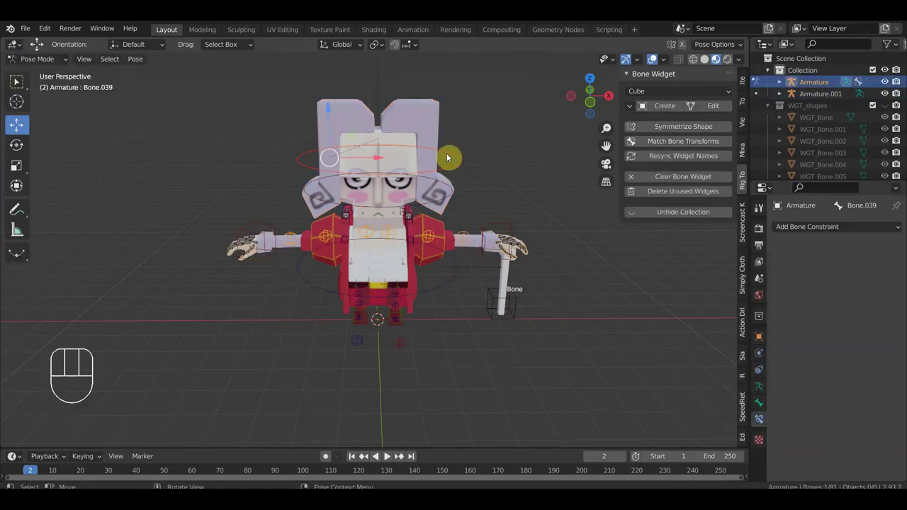
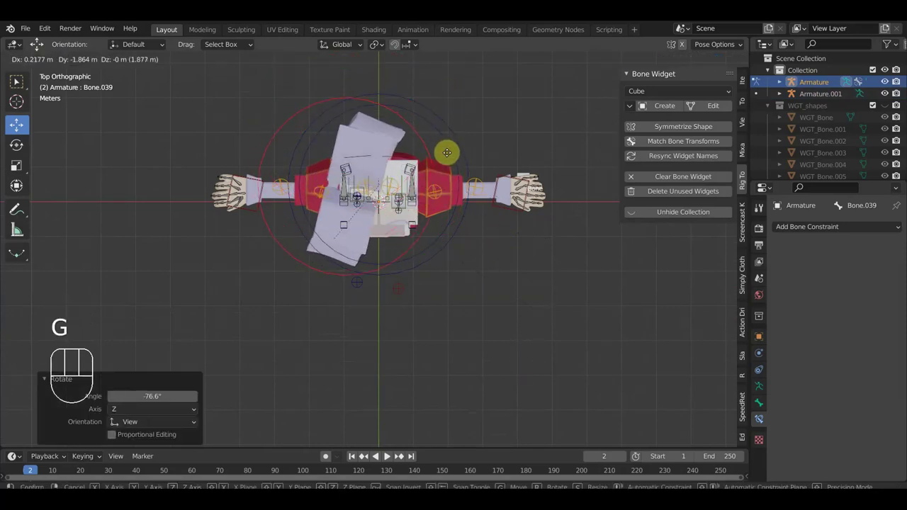
left_click(457, 157)
left_click_drag(467, 152, 366, 158)
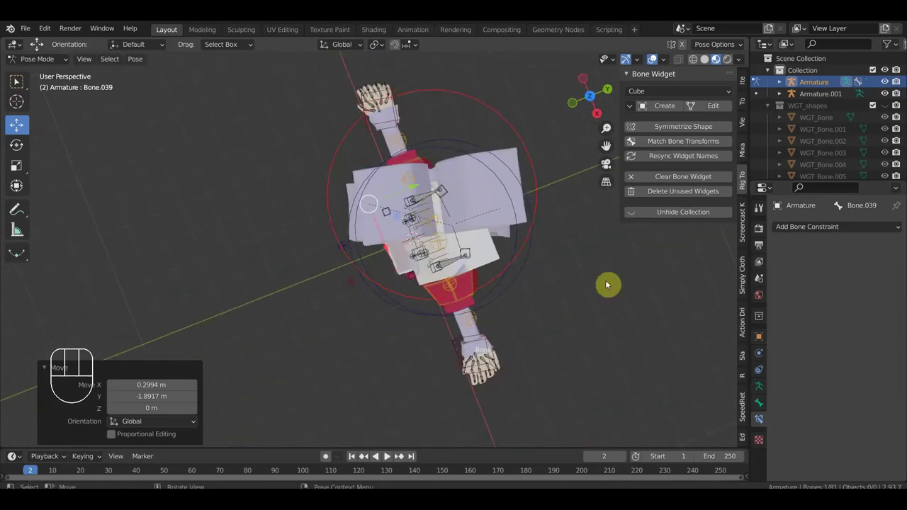
key("r")
left_click(537, 381)
key("g")
left_click(578, 338)
left_click_drag(587, 352, 512, 213)
left_click_drag(439, 164, 448, 169)
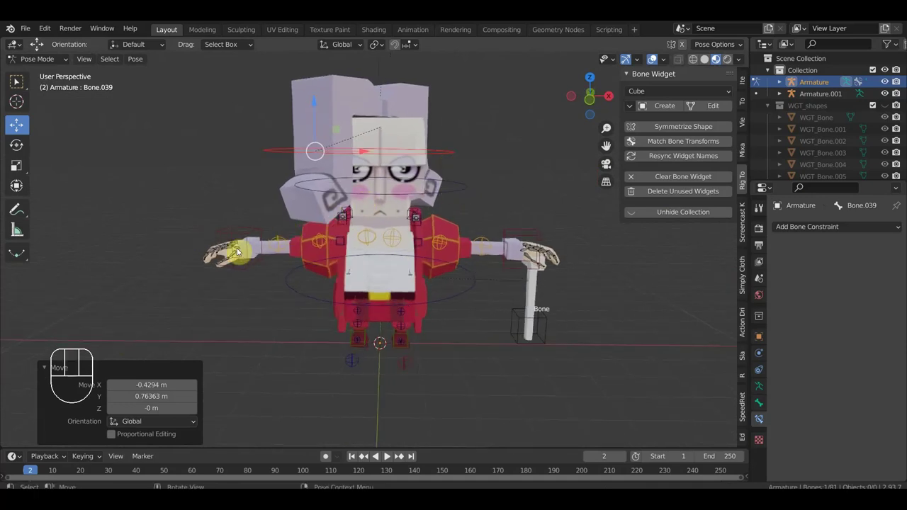